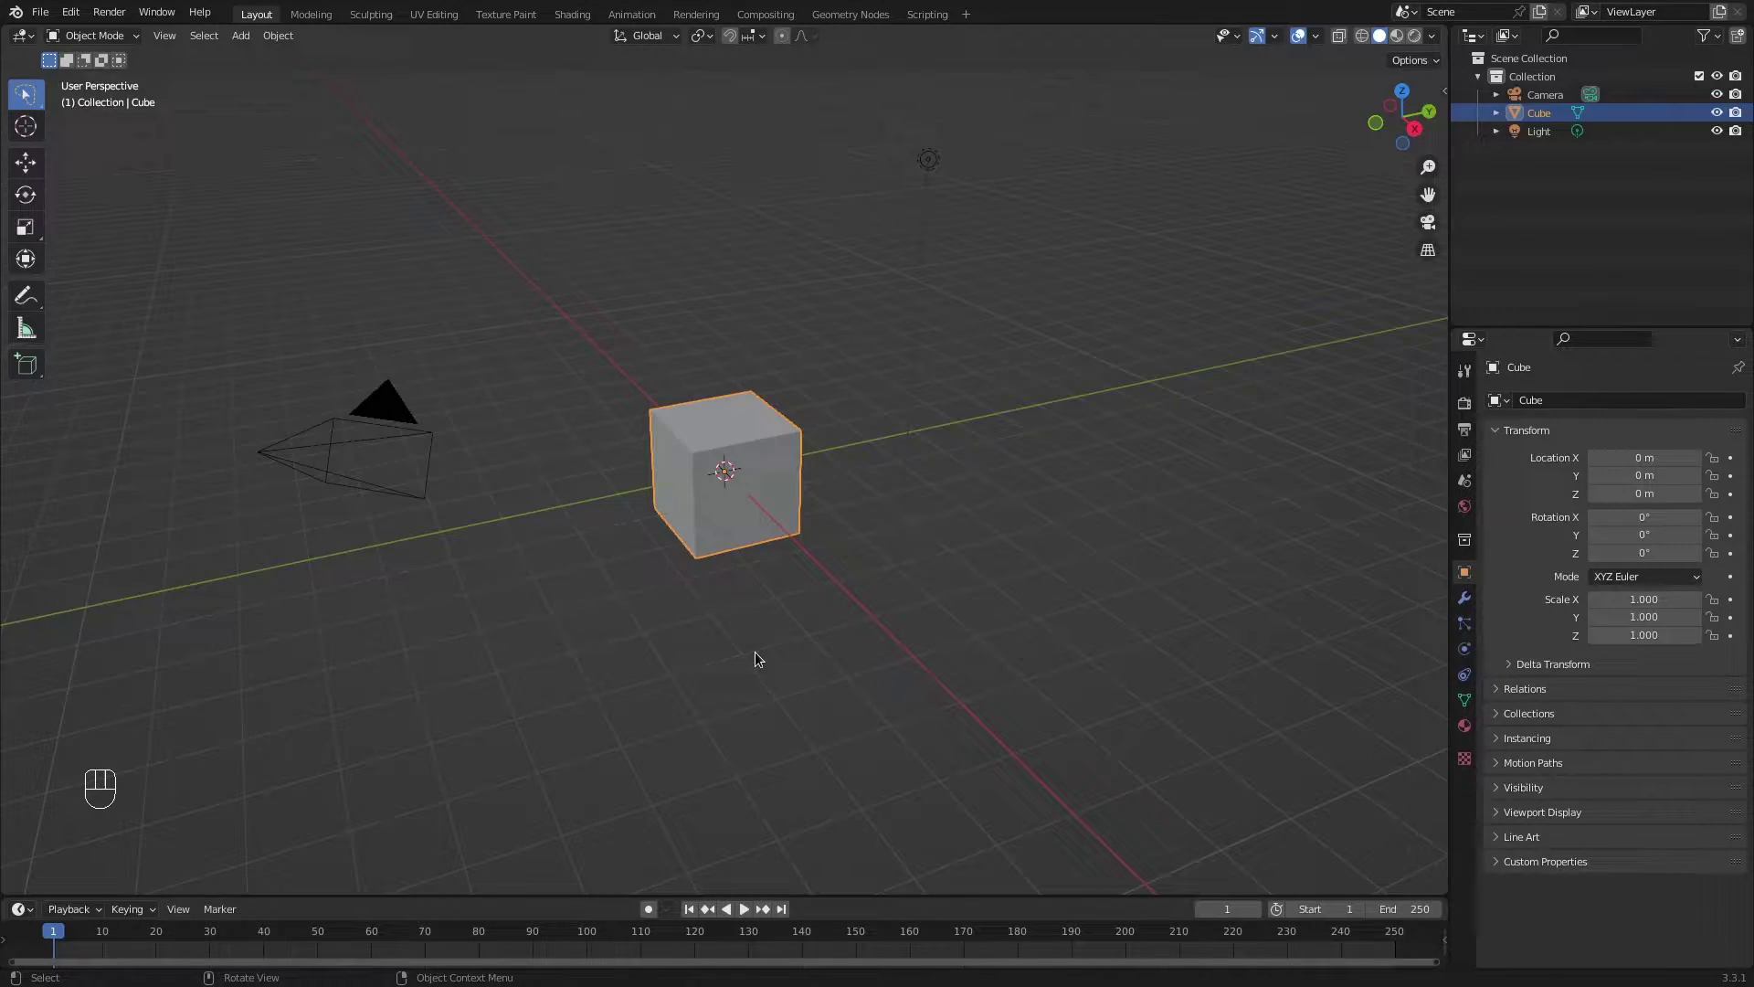
Start moving the cube with G three times, cancelling each move so it stays in place.
left_click(936, 169)
key("g")
right_click(977, 207)
left_click(409, 445)
key("g")
right_click(485, 457)
left_click(762, 475)
key("g")
right_click(762, 451)
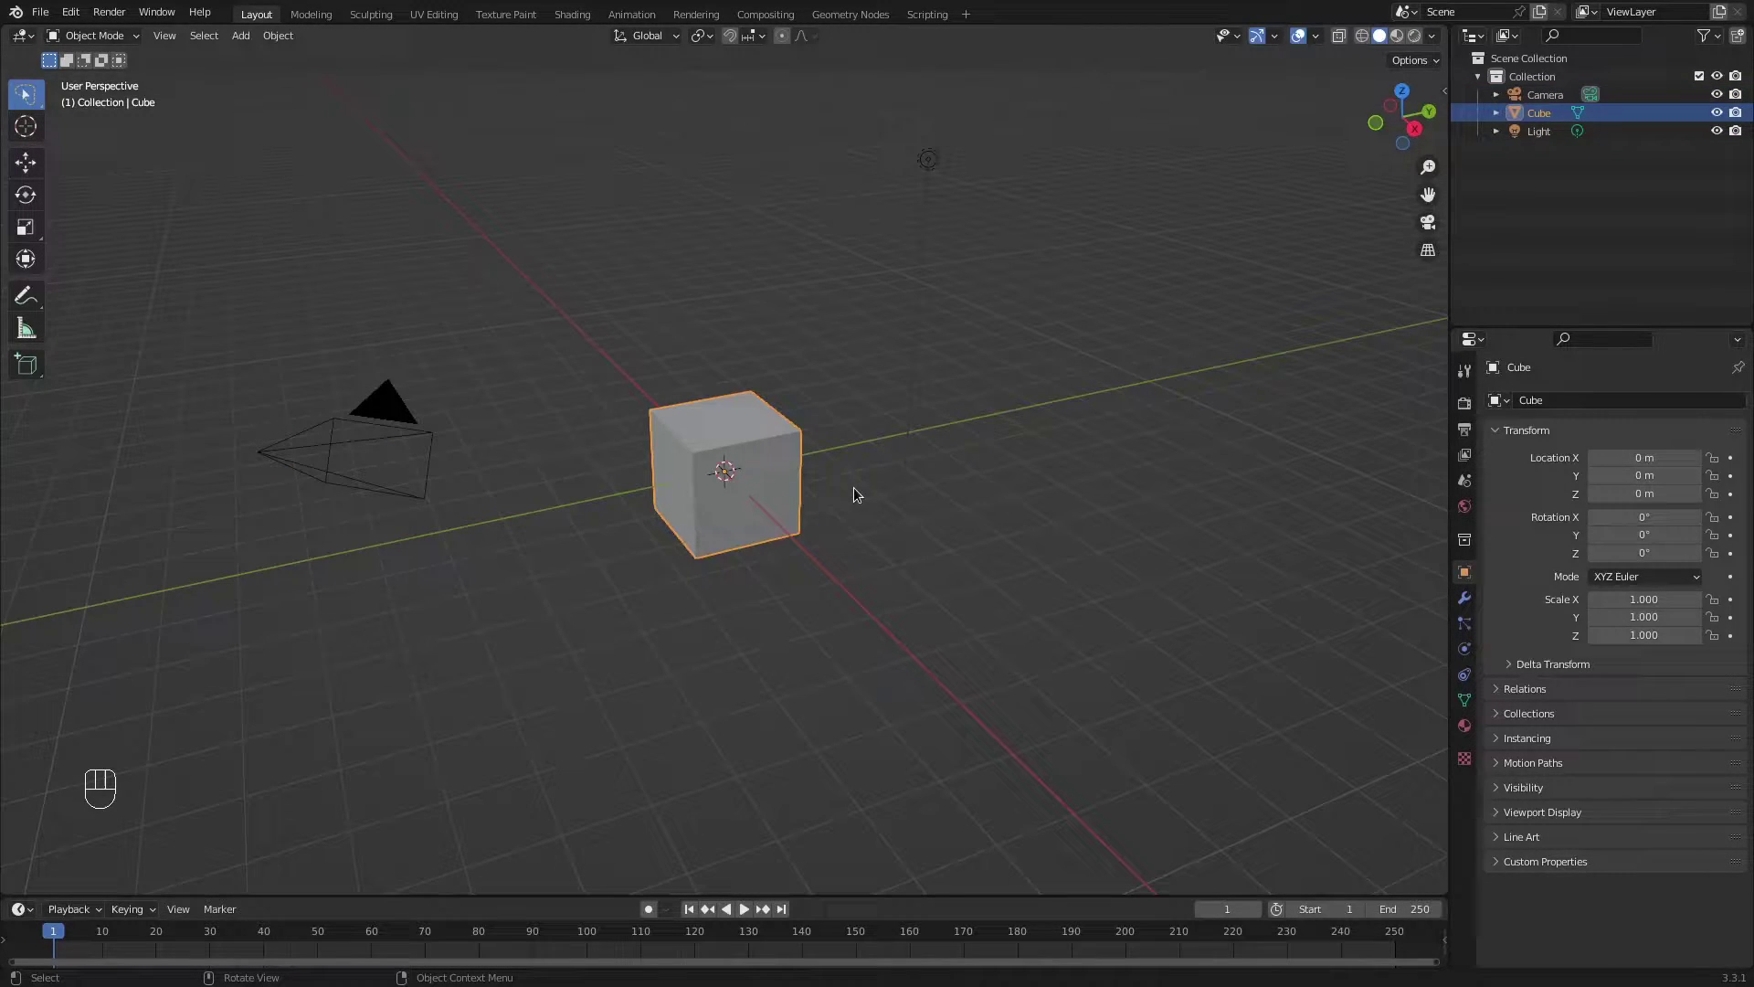
left_click(731, 468)
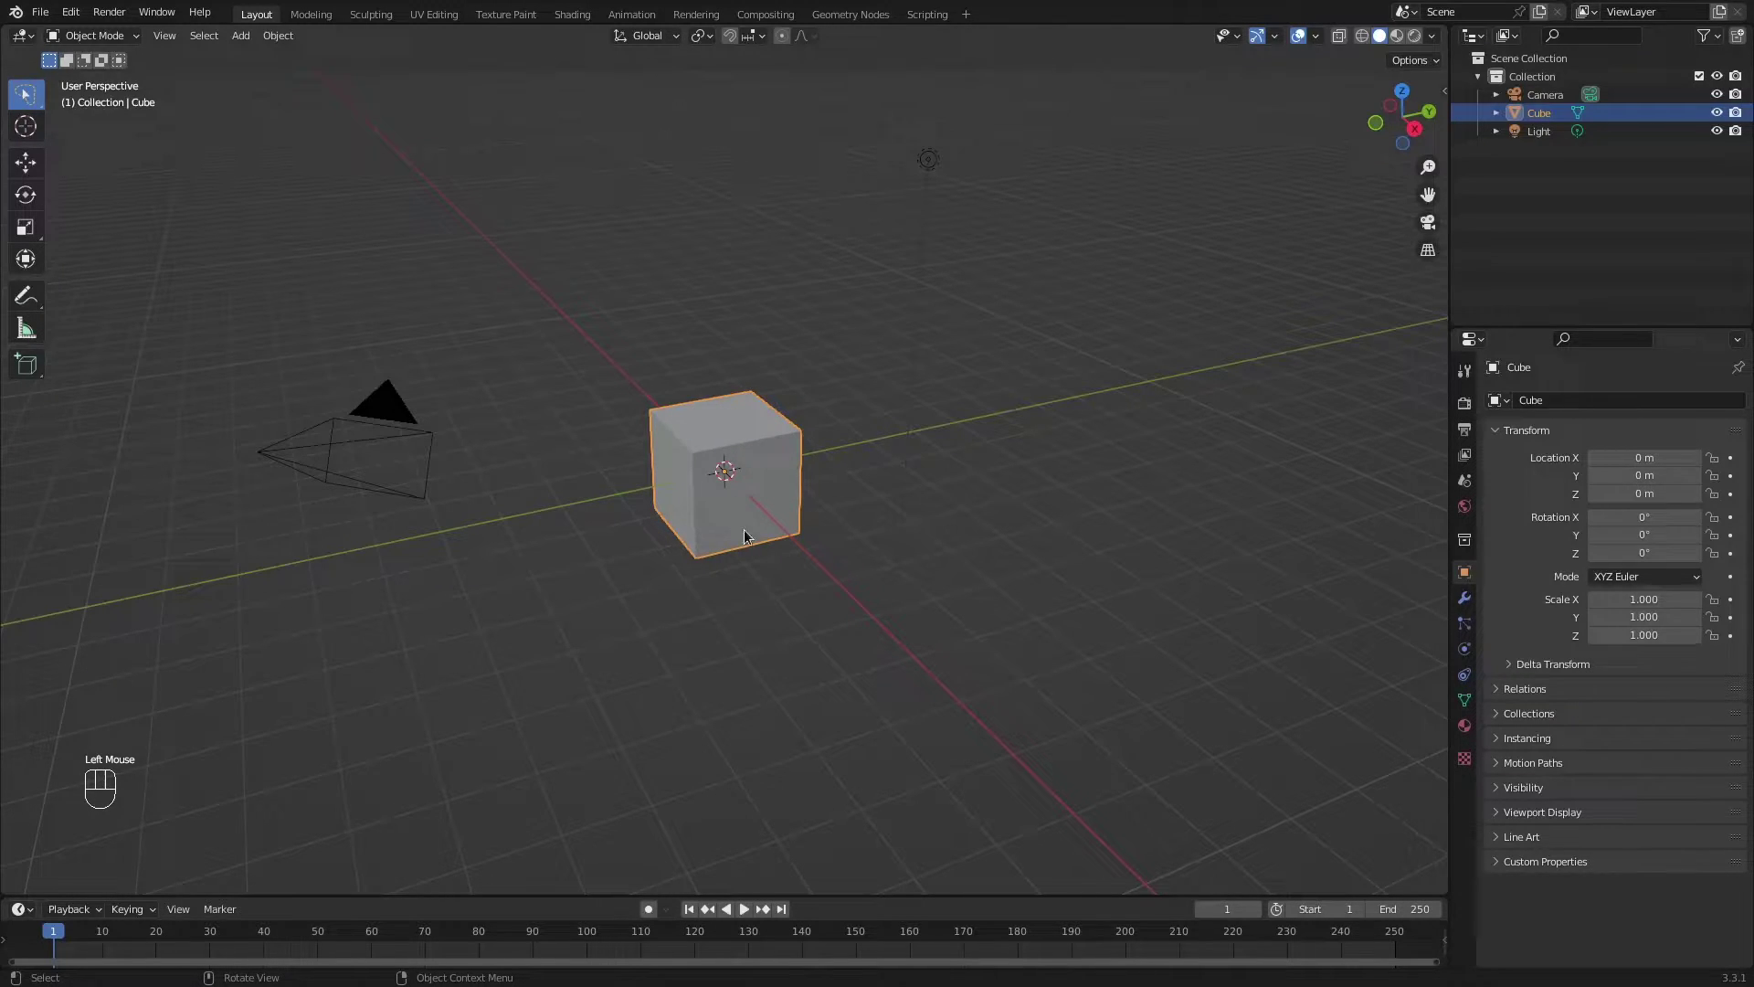
Switch the cube into Edit Mode through the Ctrl+Tab mode pie.
key("ctrl+Tab")
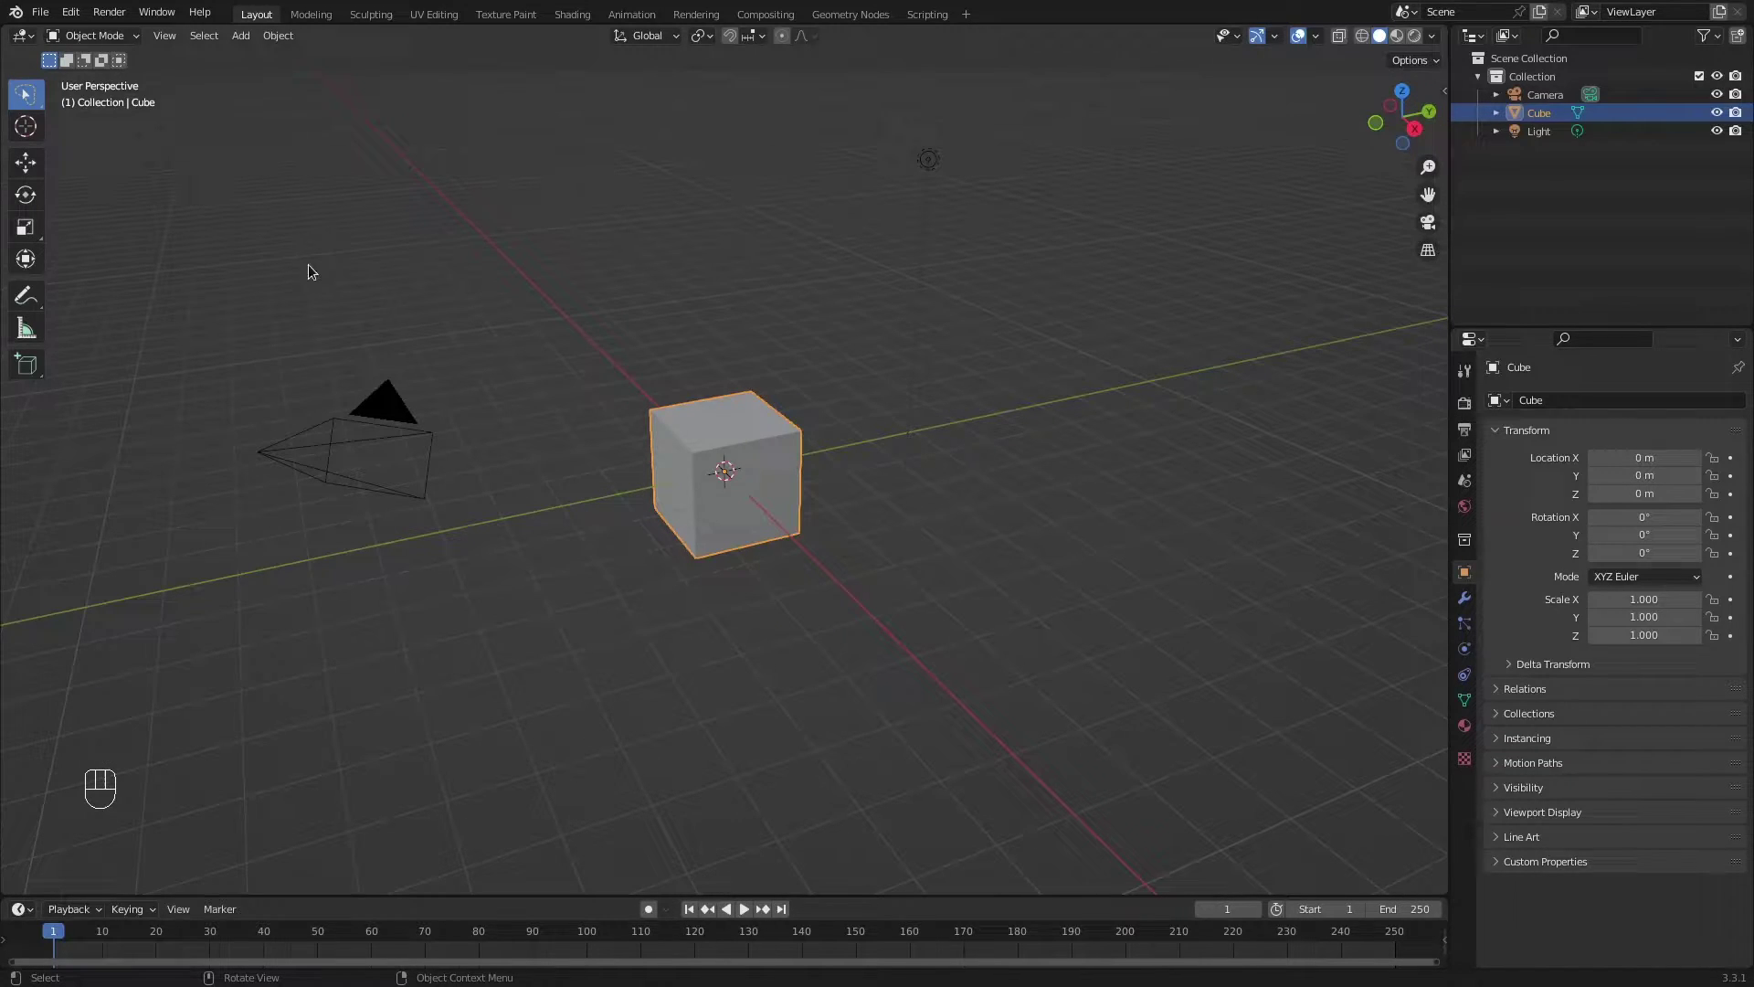
left_click_drag(107, 41, 433, 193)
key("ctrl+Tab")
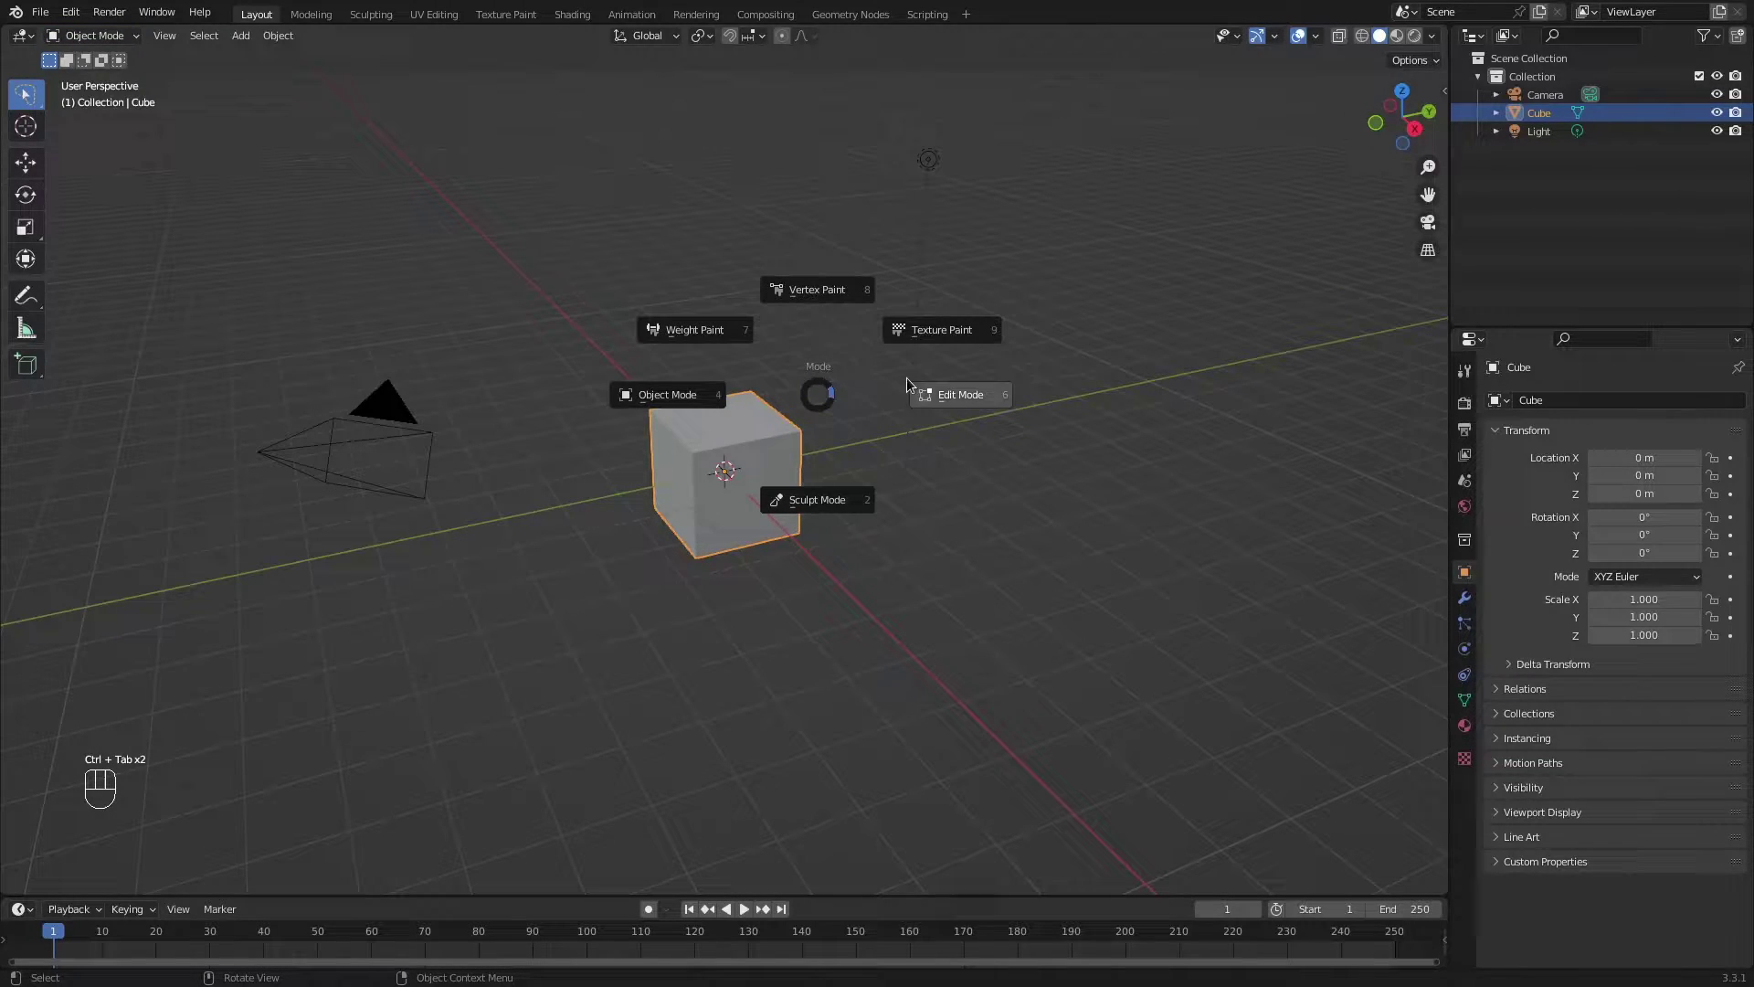
middle_click(750, 471)
key("ctrl+Tab")
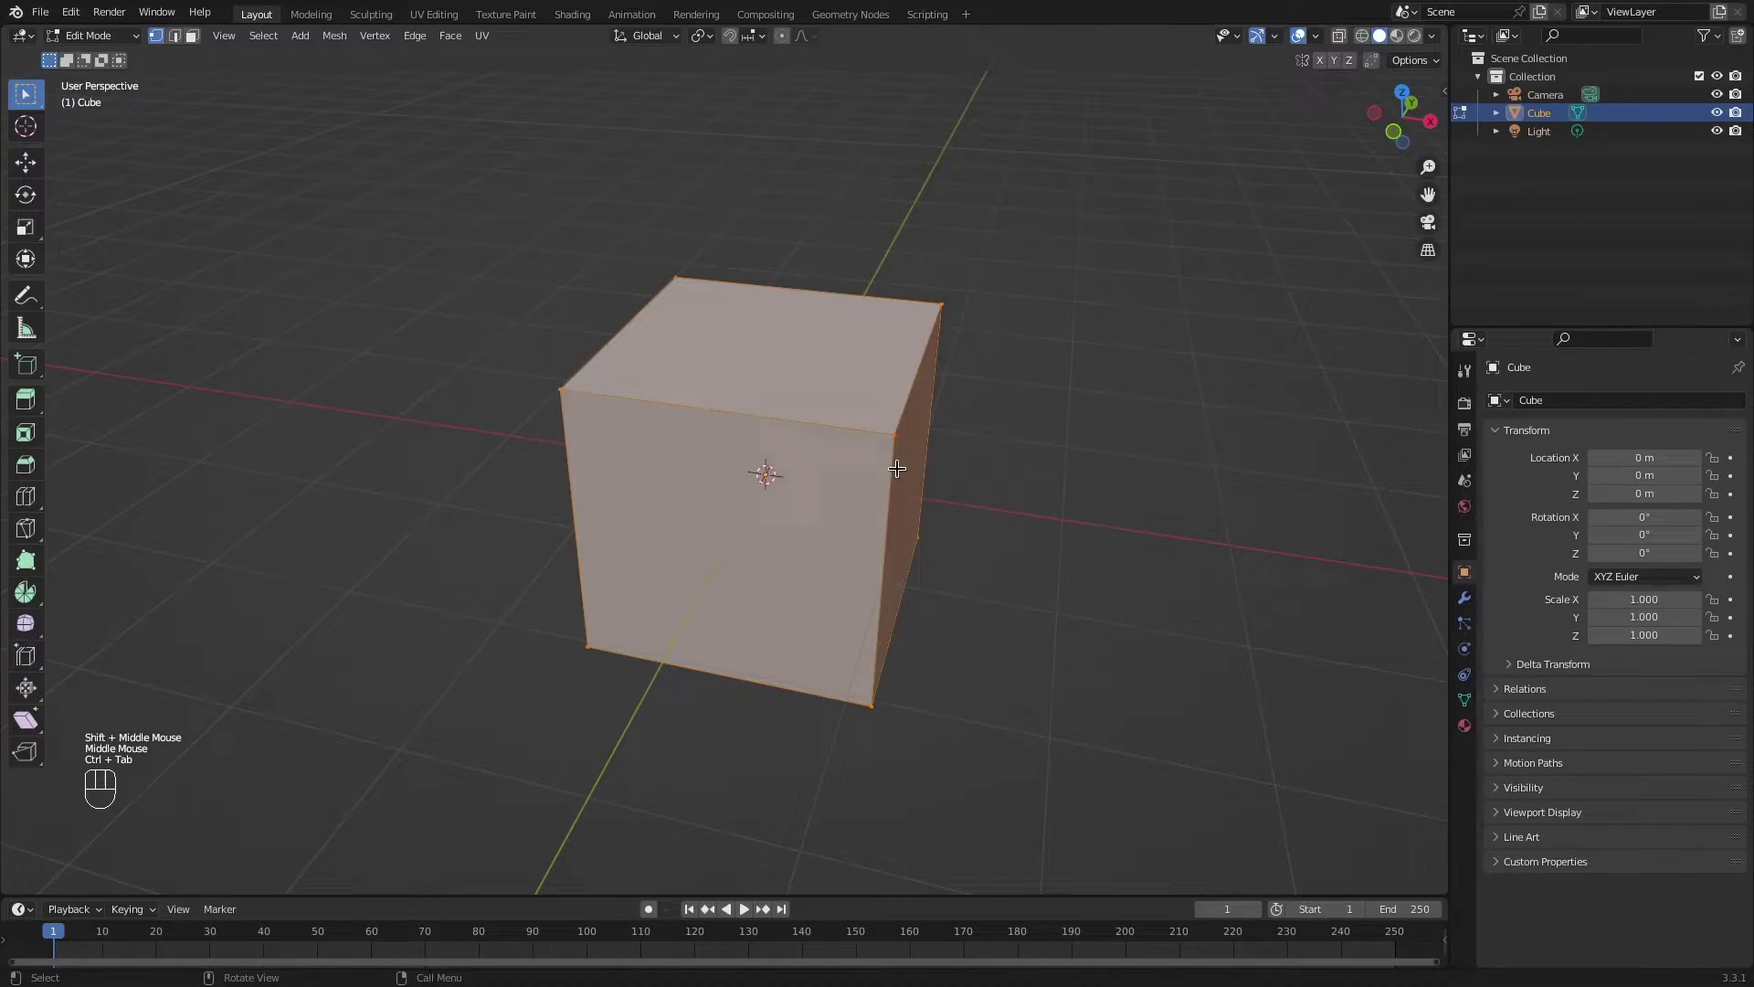
Zoom in on the cube and select all of its mesh geometry.
left_click_drag(842, 460, 818, 448)
scroll("up", 3)
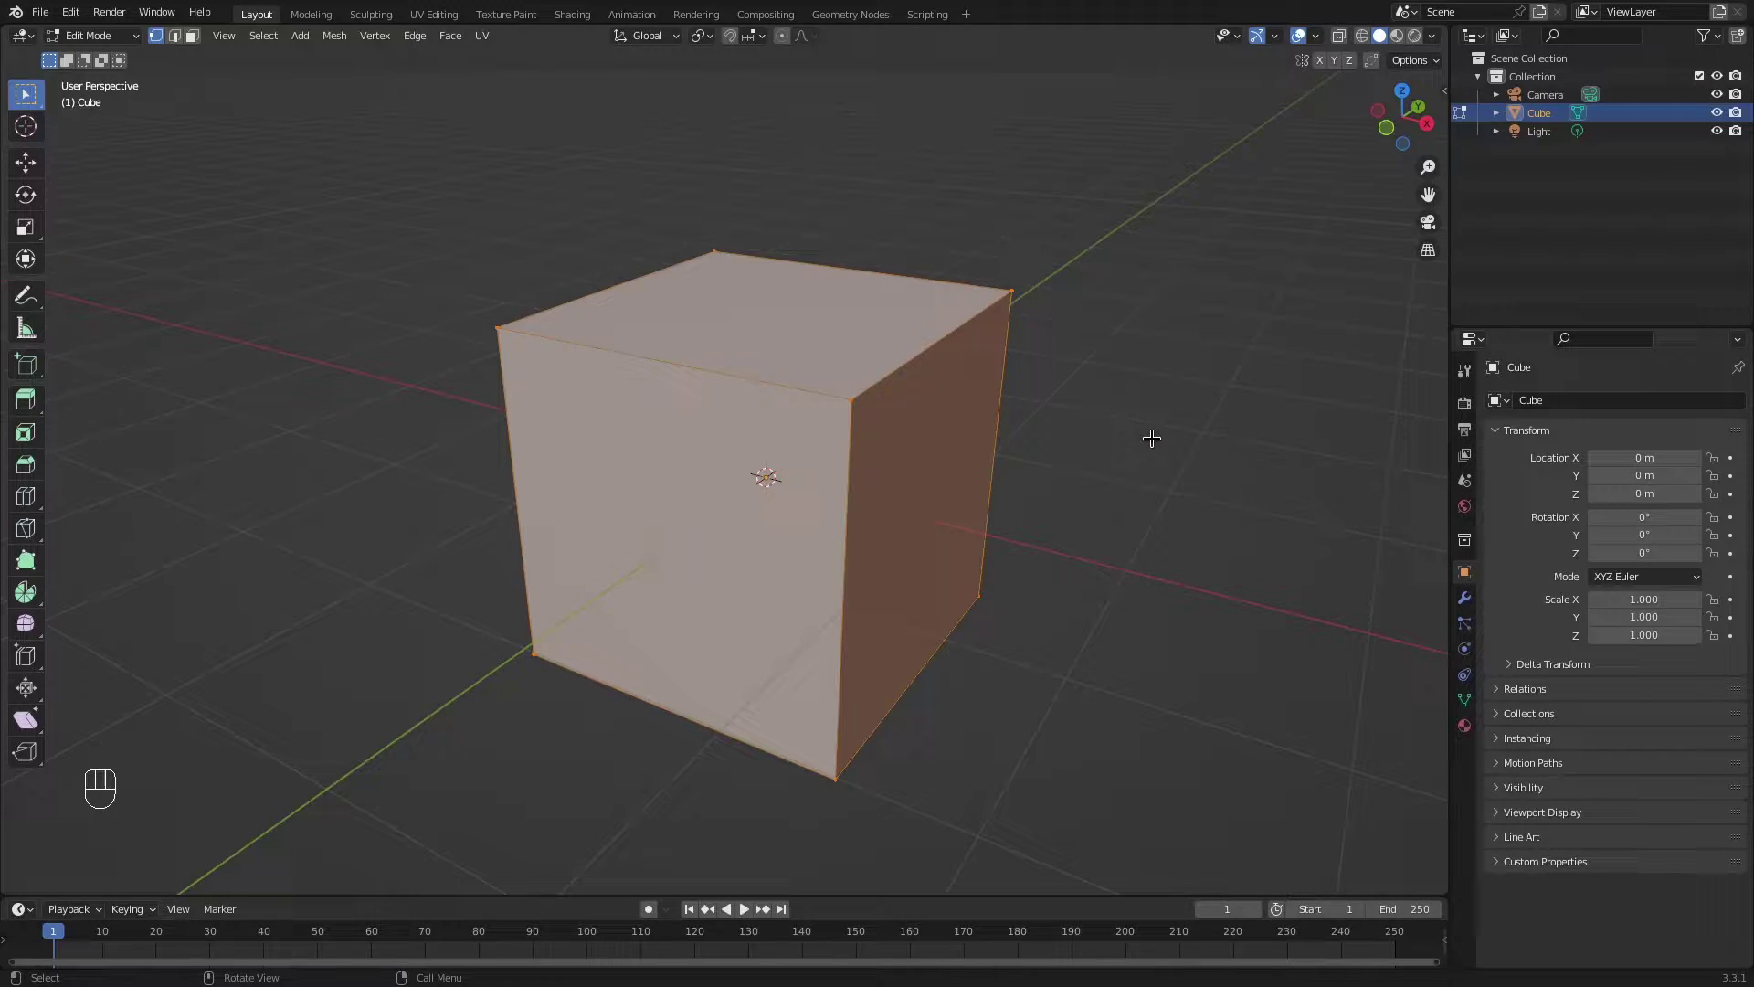
key("a")
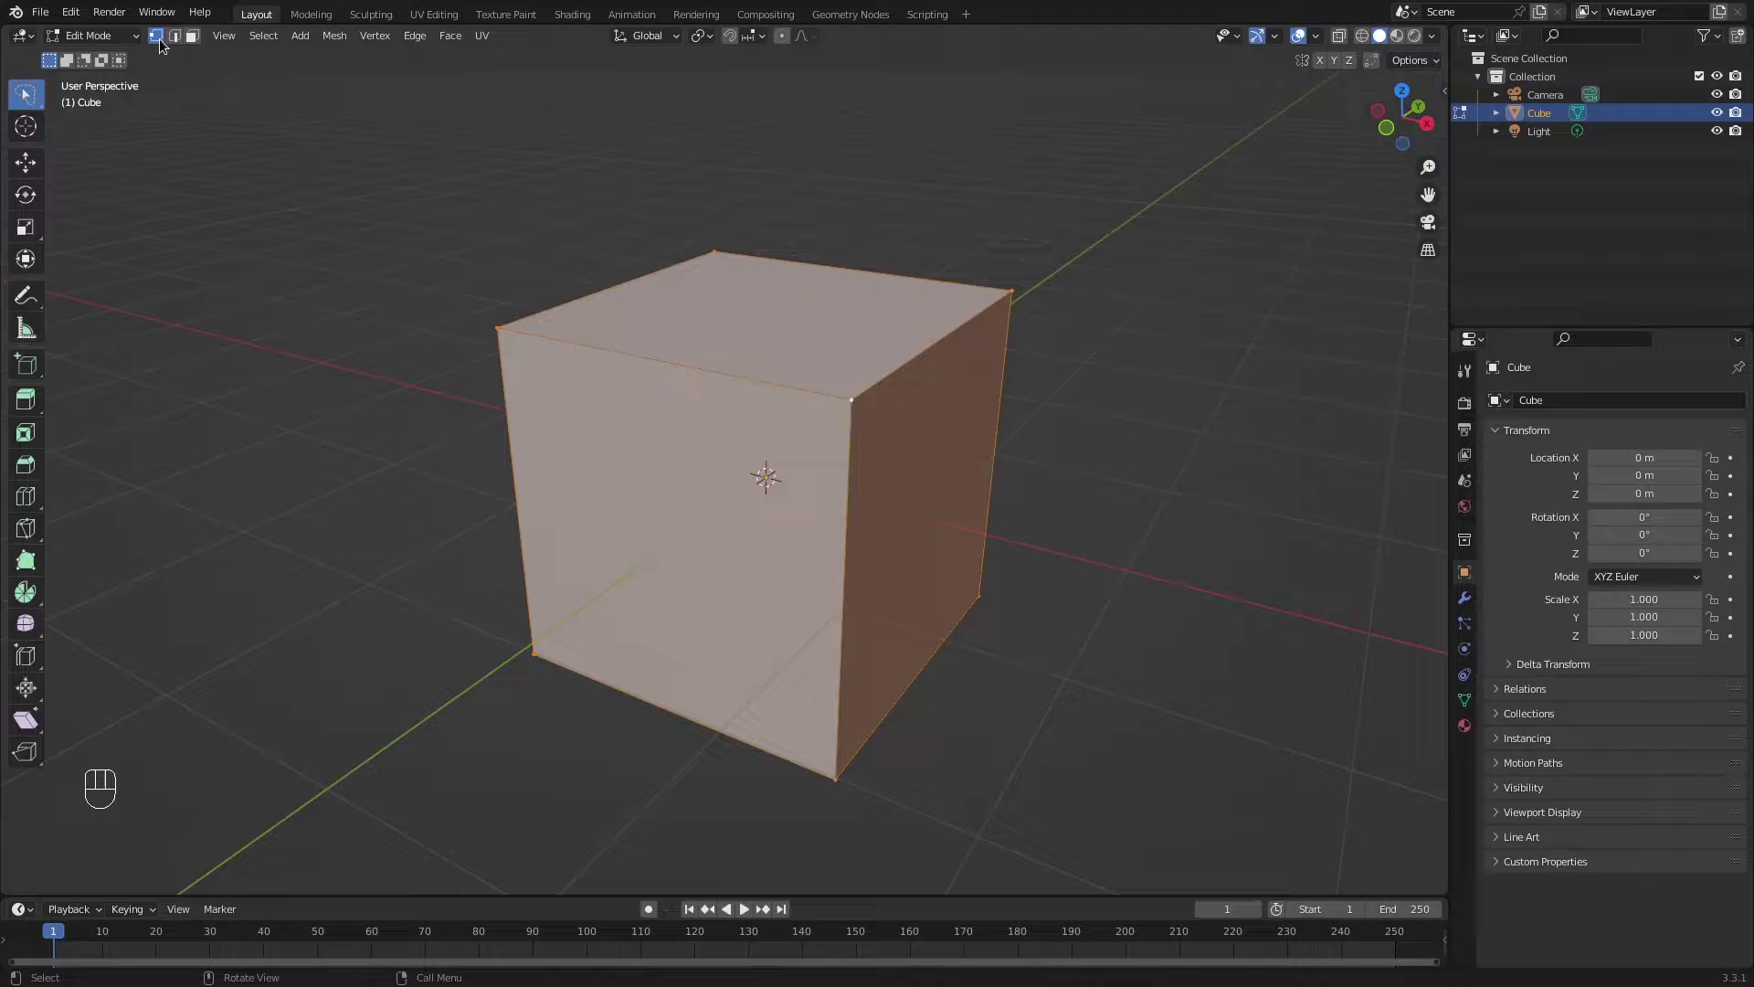
left_click(162, 41)
left_click(179, 40)
left_click(198, 42)
key("1")
key("2")
key("3")
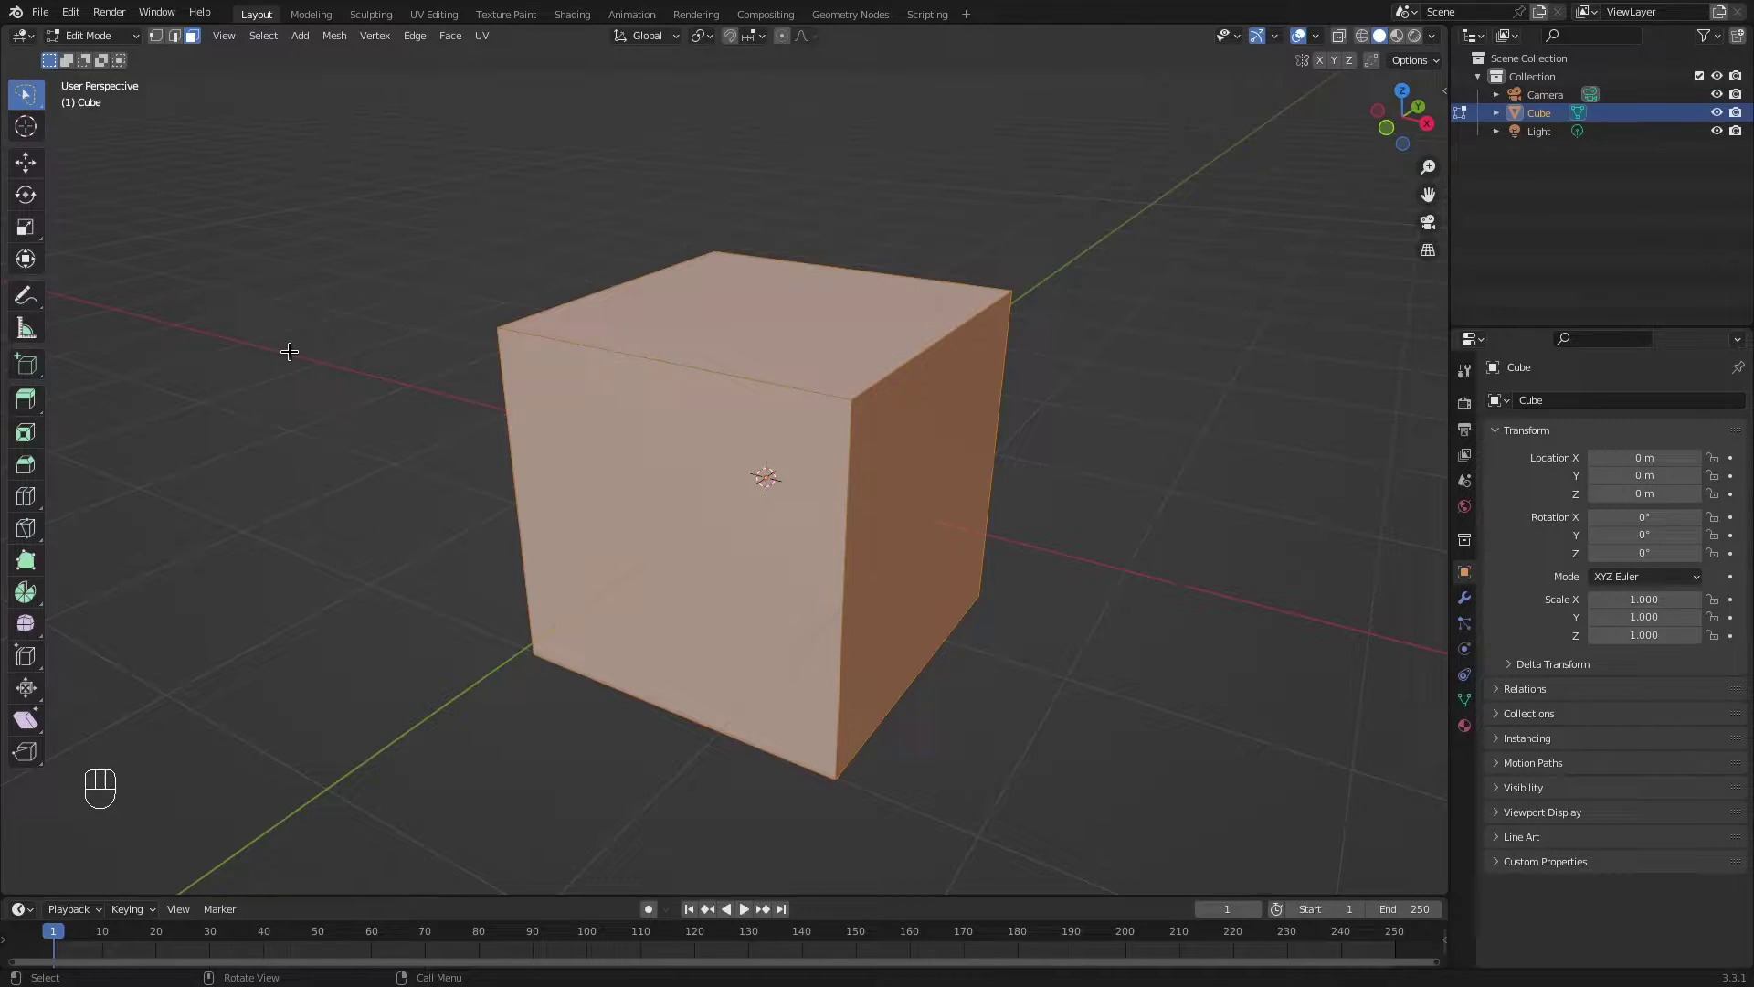
left_click(875, 299)
left_click_drag(812, 382, 767, 459)
key("w")
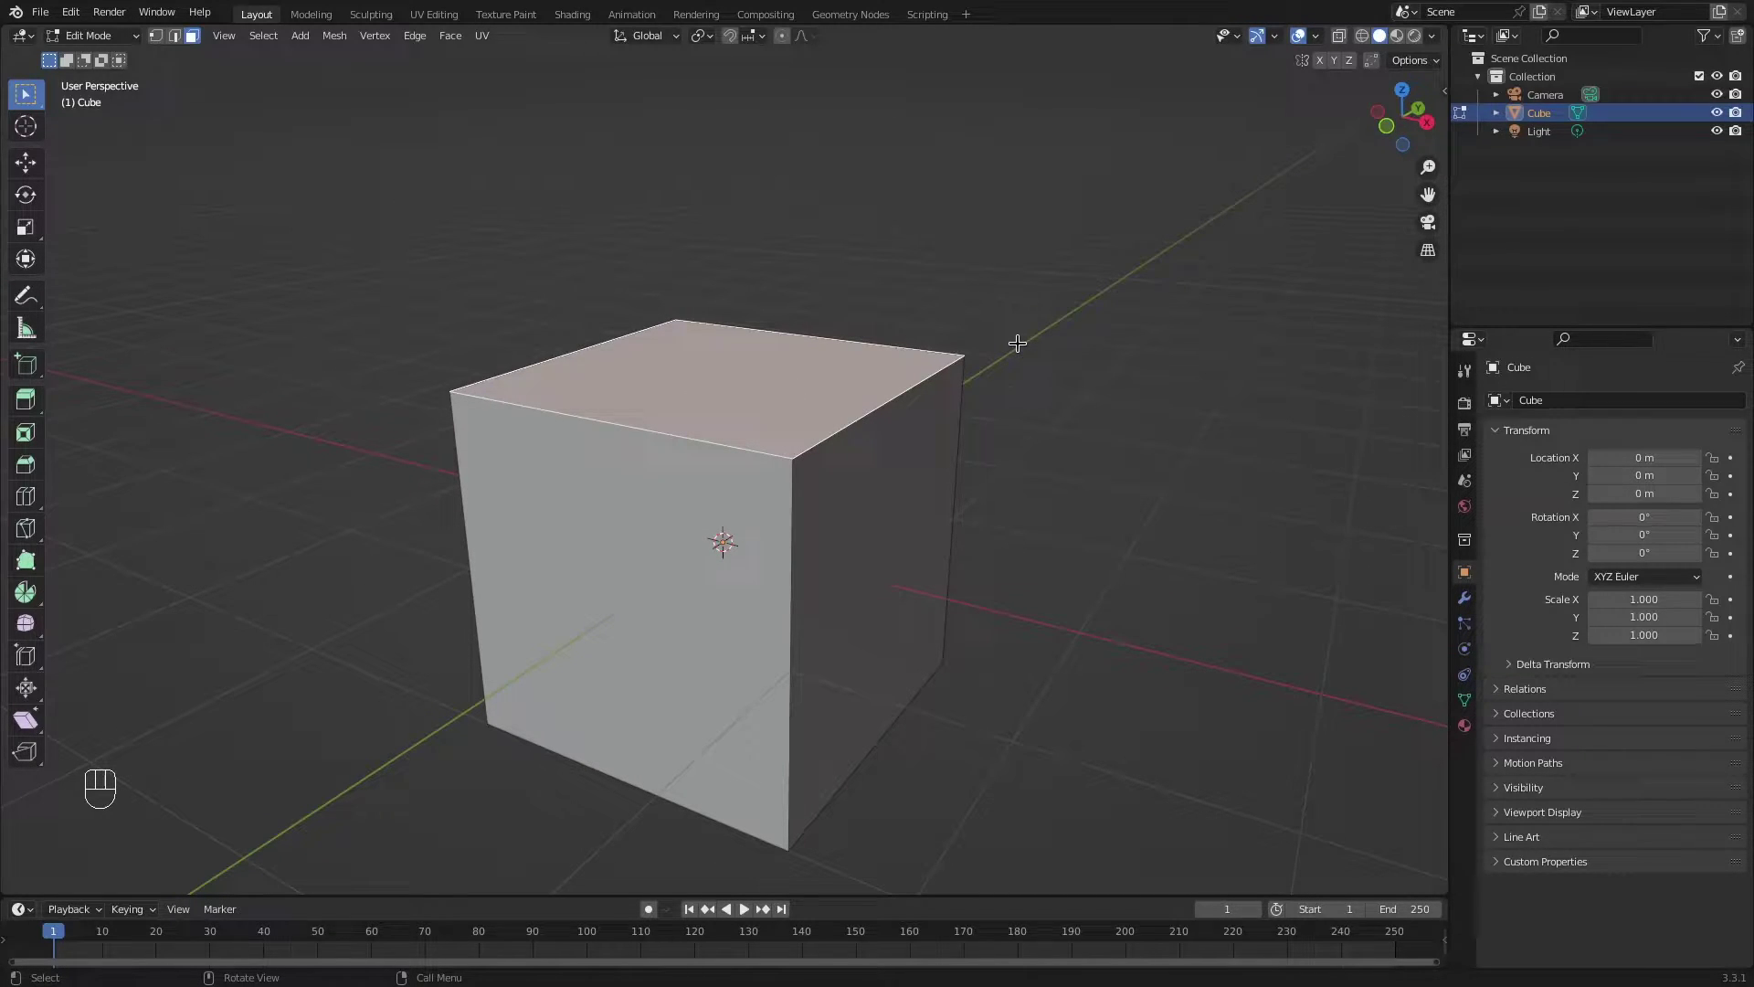
key("g")
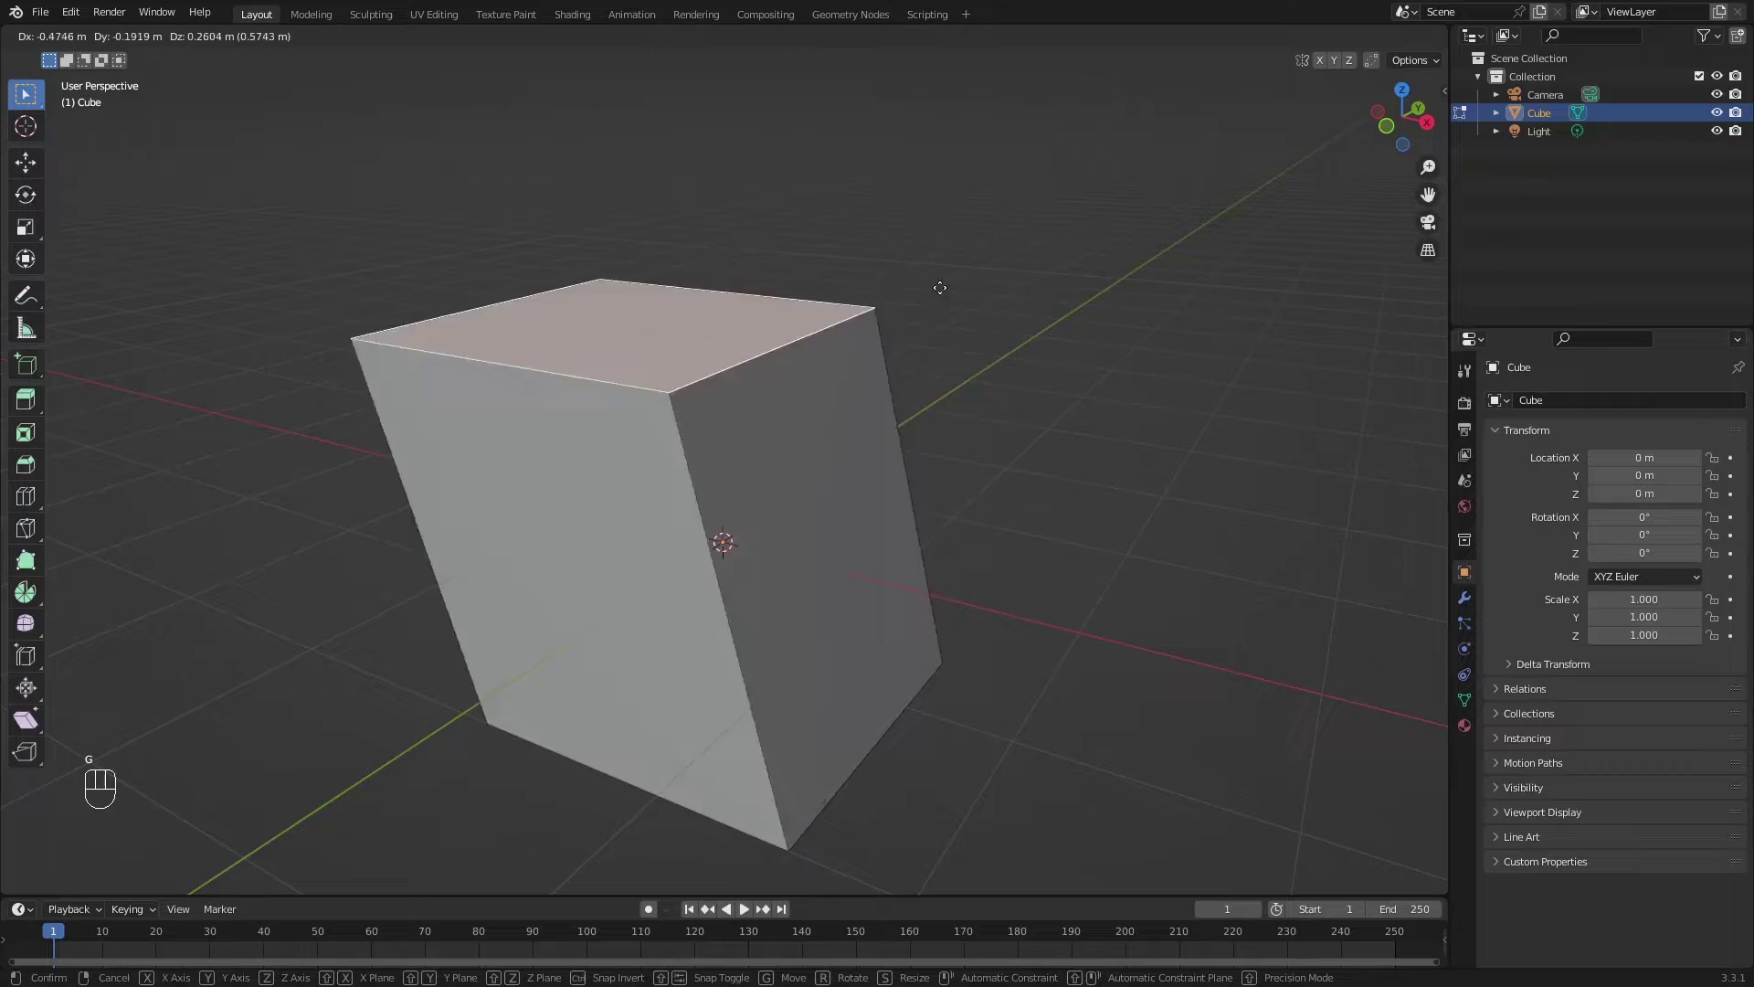
right_click(1042, 450)
key("1")
left_click(794, 451)
key("g")
right_click(901, 333)
key("2")
left_click(878, 408)
key("g")
key("g")
right_click(1114, 336)
key("s")
right_click(1029, 364)
key("r")
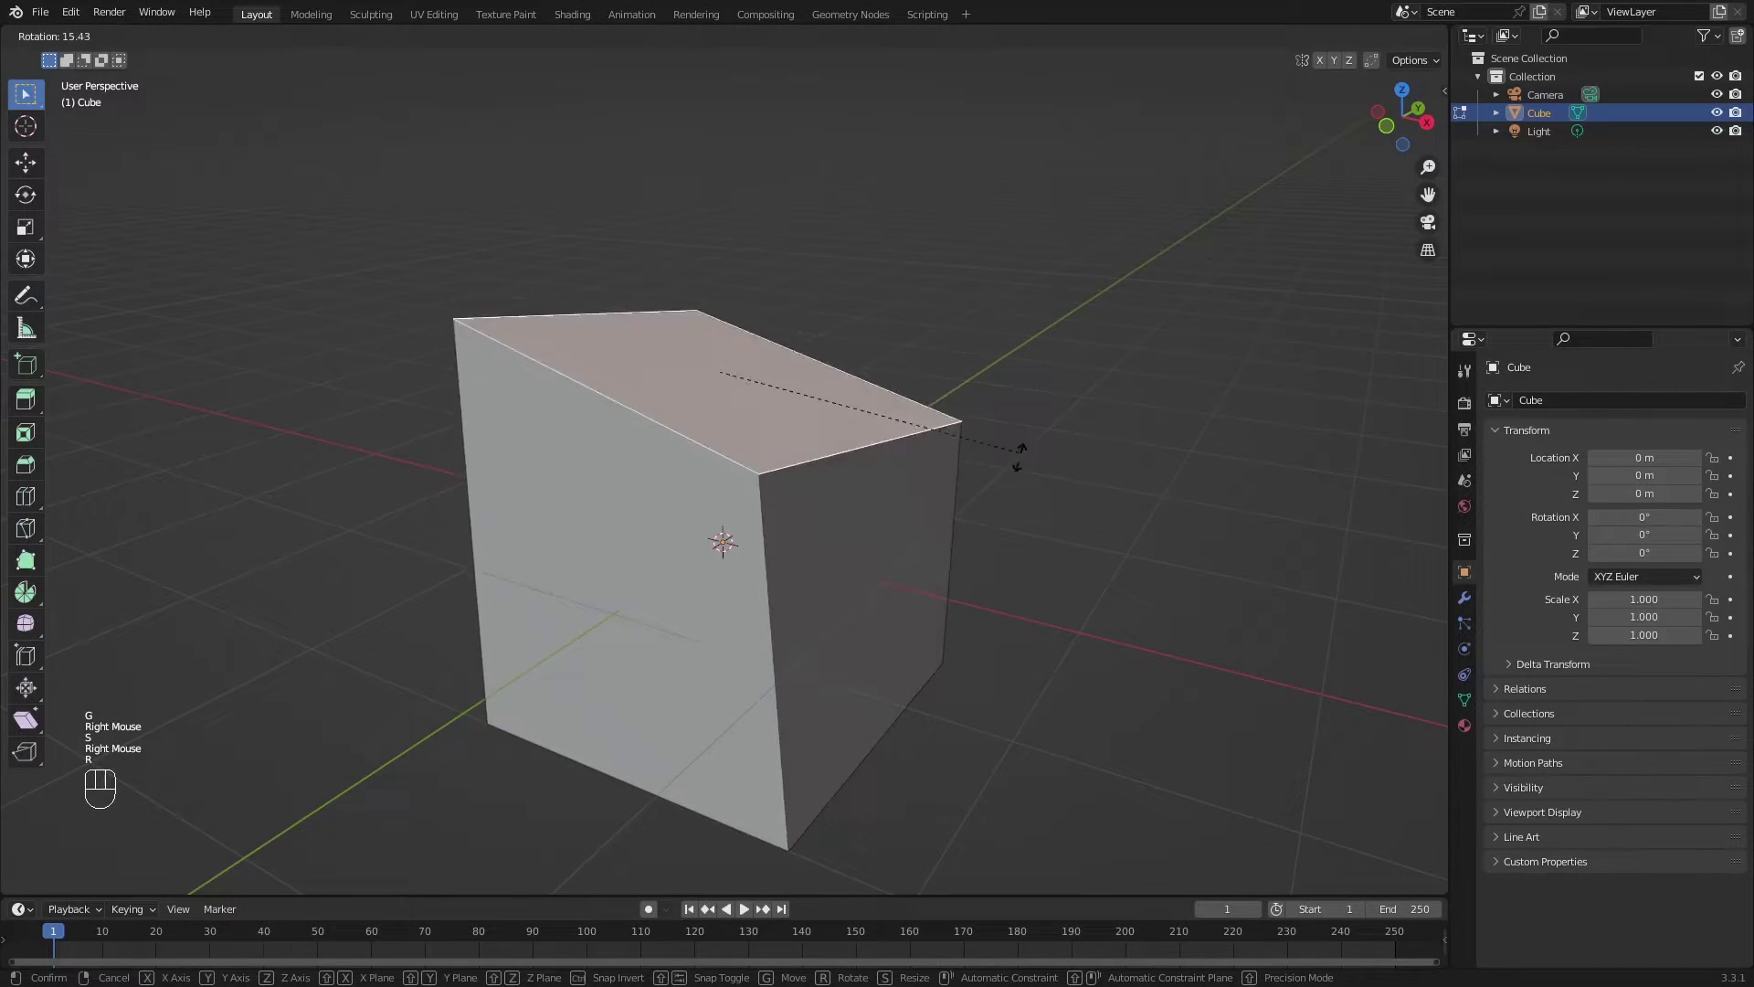
key("r")
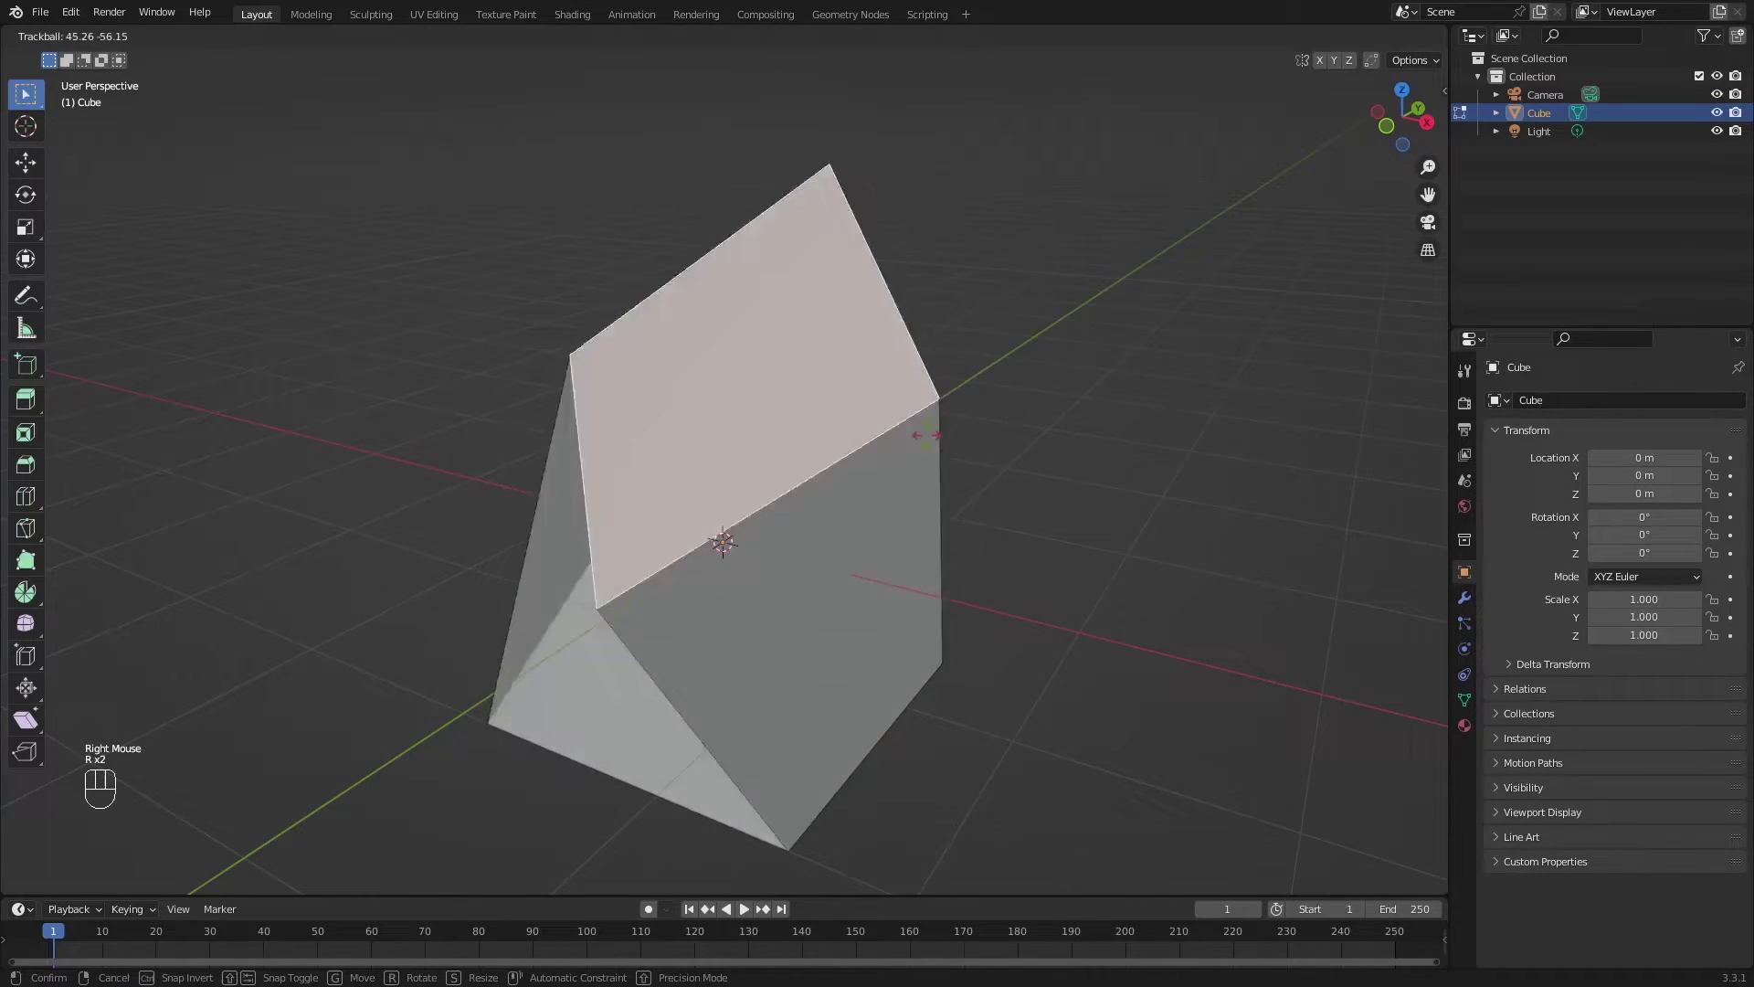
right_click(875, 452)
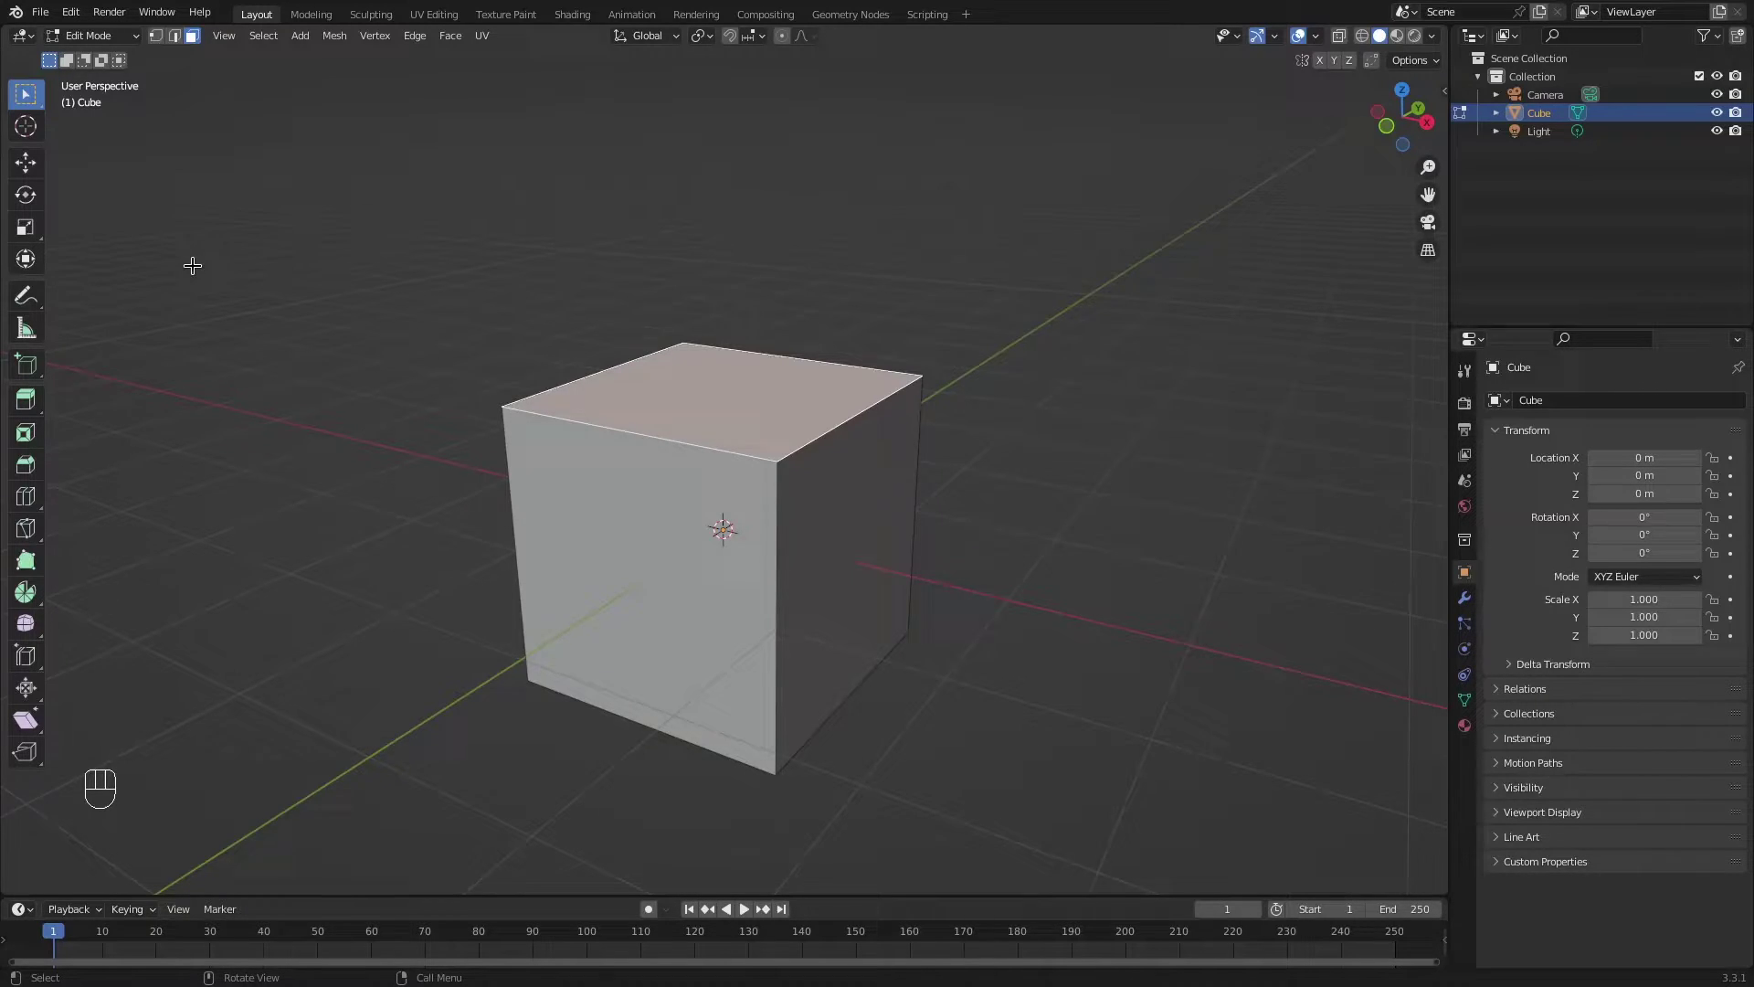
Extrude the cube's top face upward into a second block and orbit to its side.
middle_click(832, 354)
key("e")
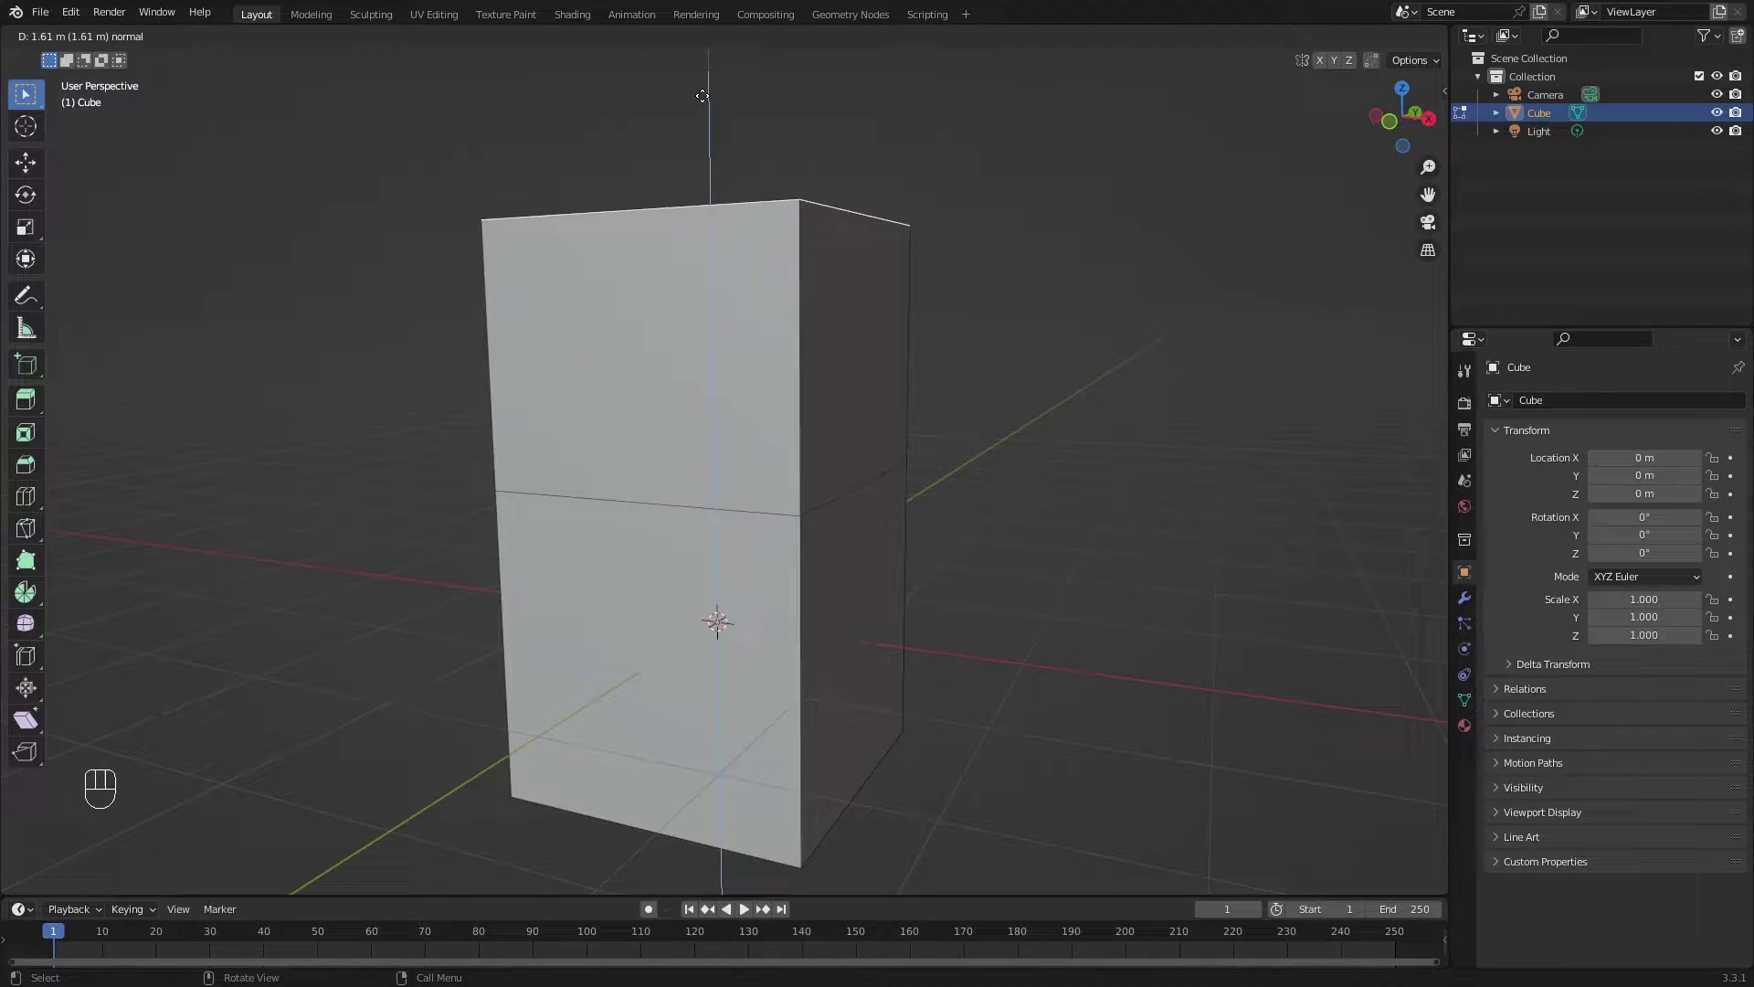
left_click(701, 88)
left_click_drag(826, 432, 783, 344)
scroll("down", 3)
left_click_drag(782, 353, 795, 382)
left_click_drag(781, 389, 755, 449)
Extrude the upper block's side face outward to form the L-shape, then clear the selection.
left_click(752, 441)
key("e")
left_click(1043, 435)
left_click_drag(1031, 429, 1129, 488)
key("alt+a")
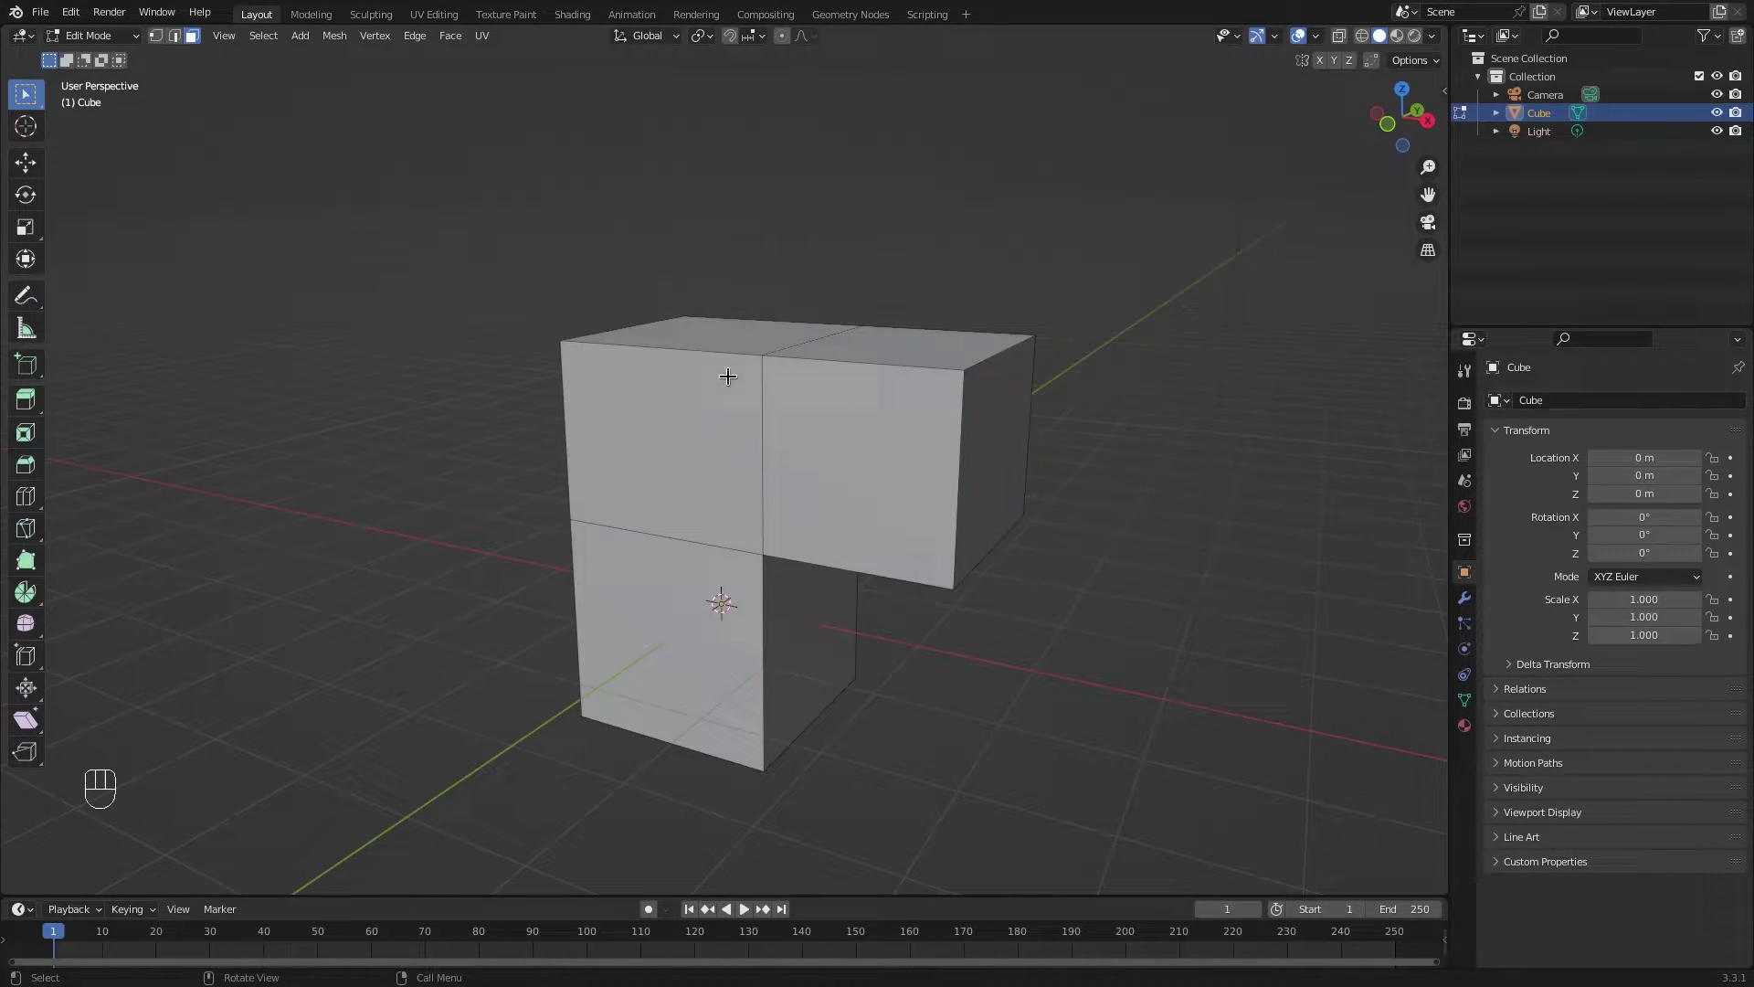
middle_click(586, 503)
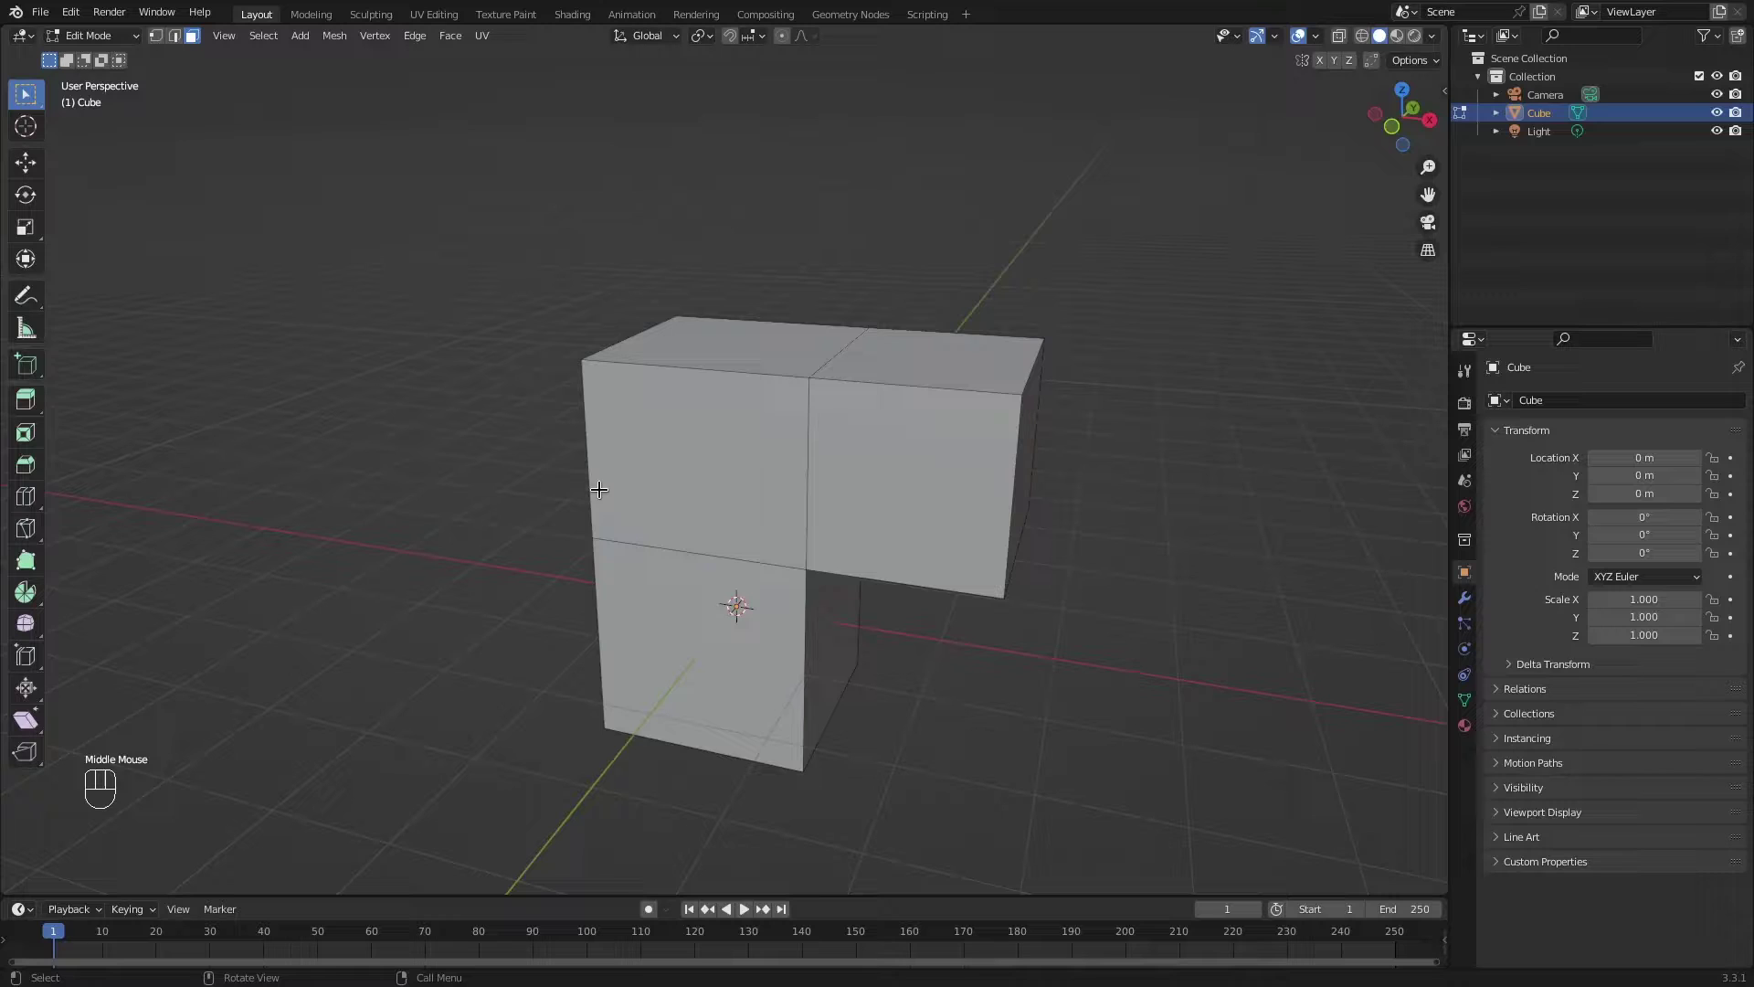
left_click_drag(702, 455, 741, 457)
key("a")
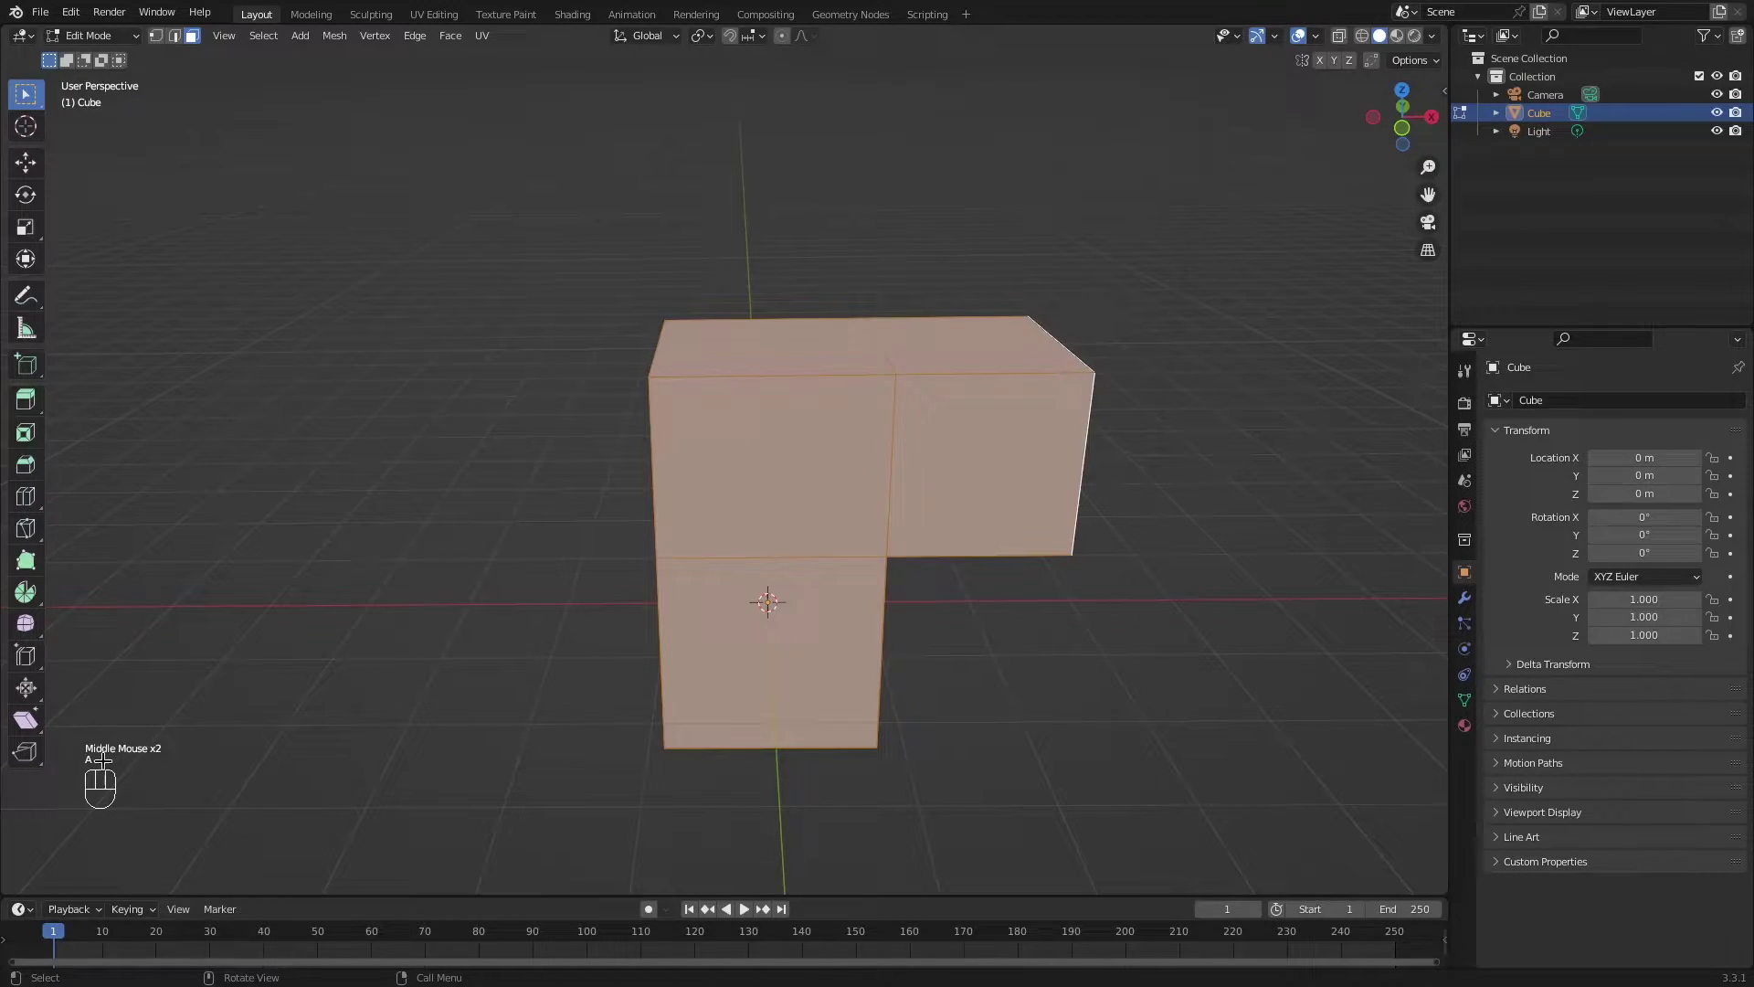
left_click_drag(978, 618, 951, 633)
key("shift+d")
right_click(1061, 709)
key("r")
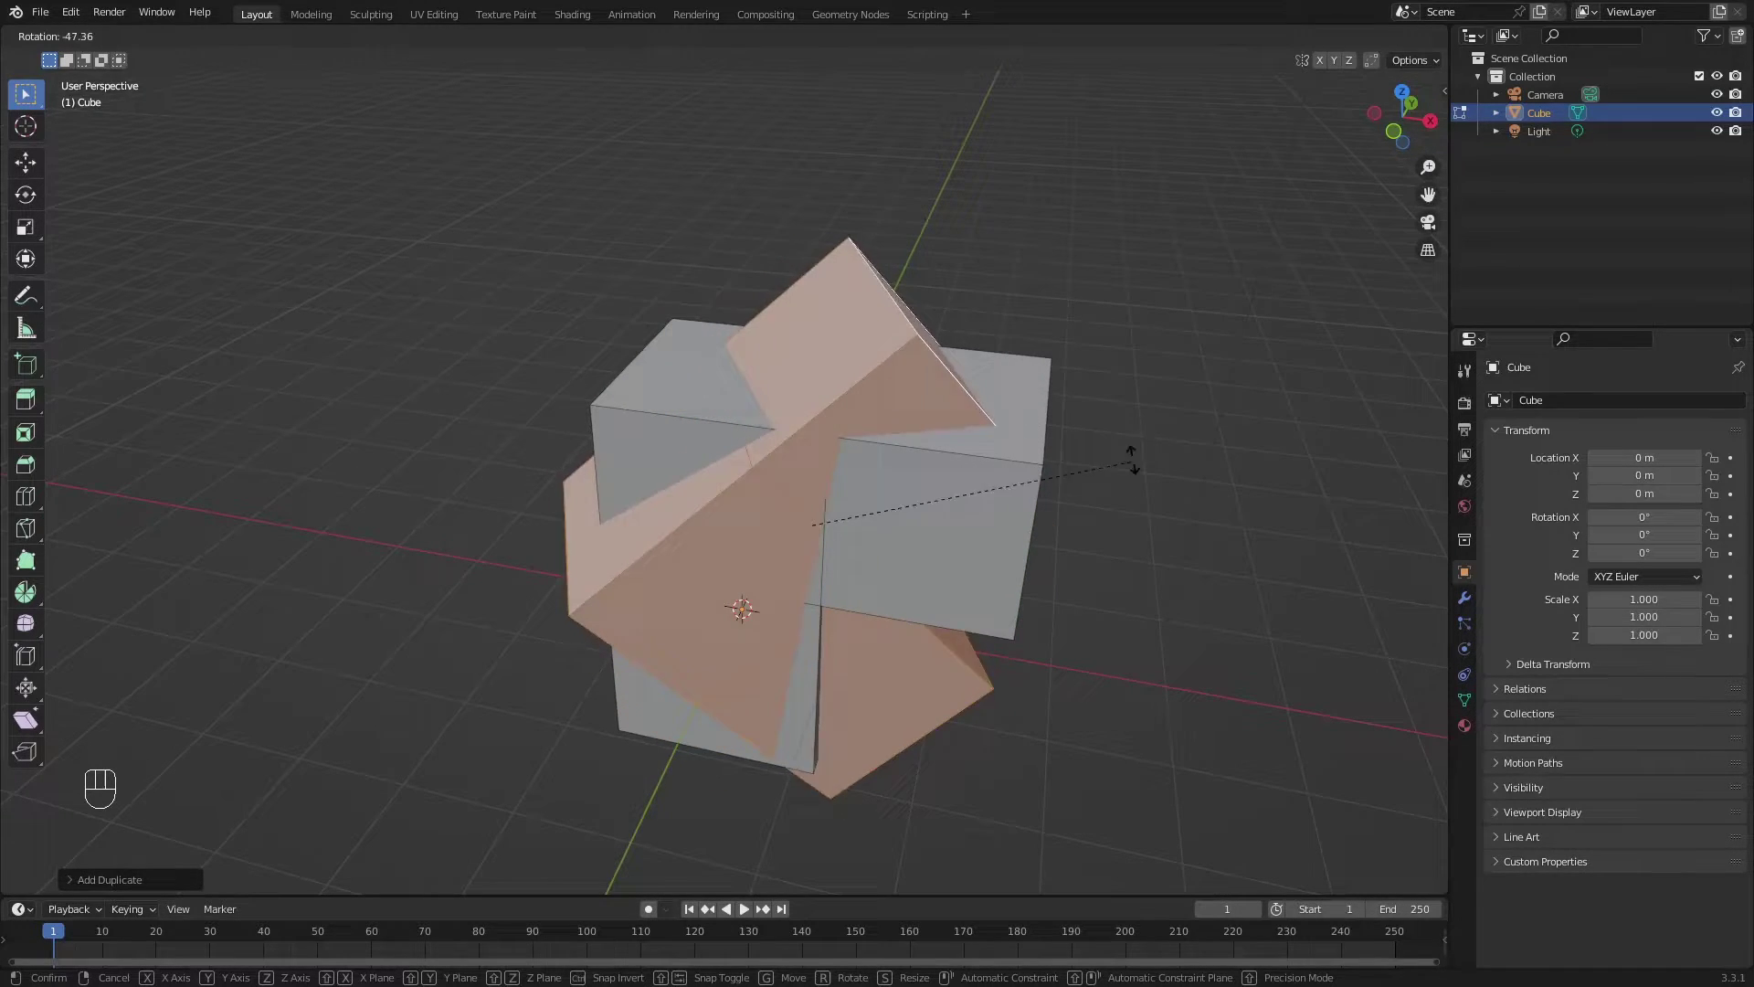
key("z")
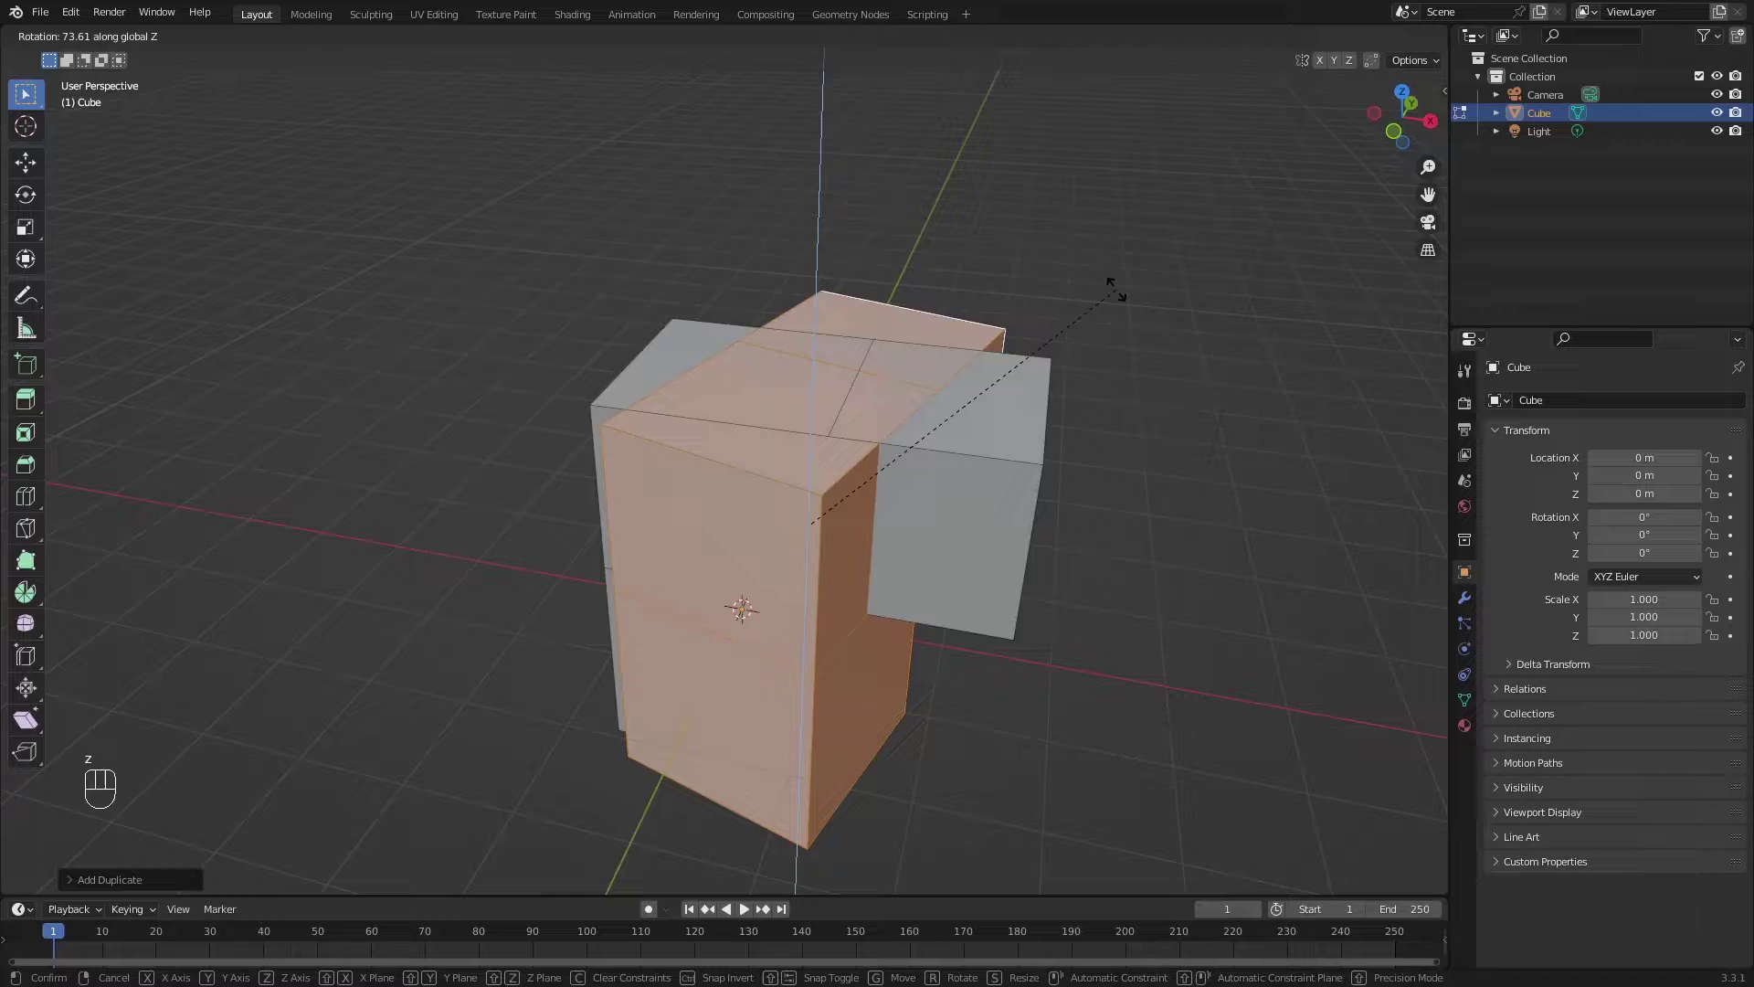
key("KP_1")
key("KP_8")
key("KP_0")
key("KP_Enter")
middle_click(1120, 286)
key("w")
key("x")
key("w")
key("g")
key("x")
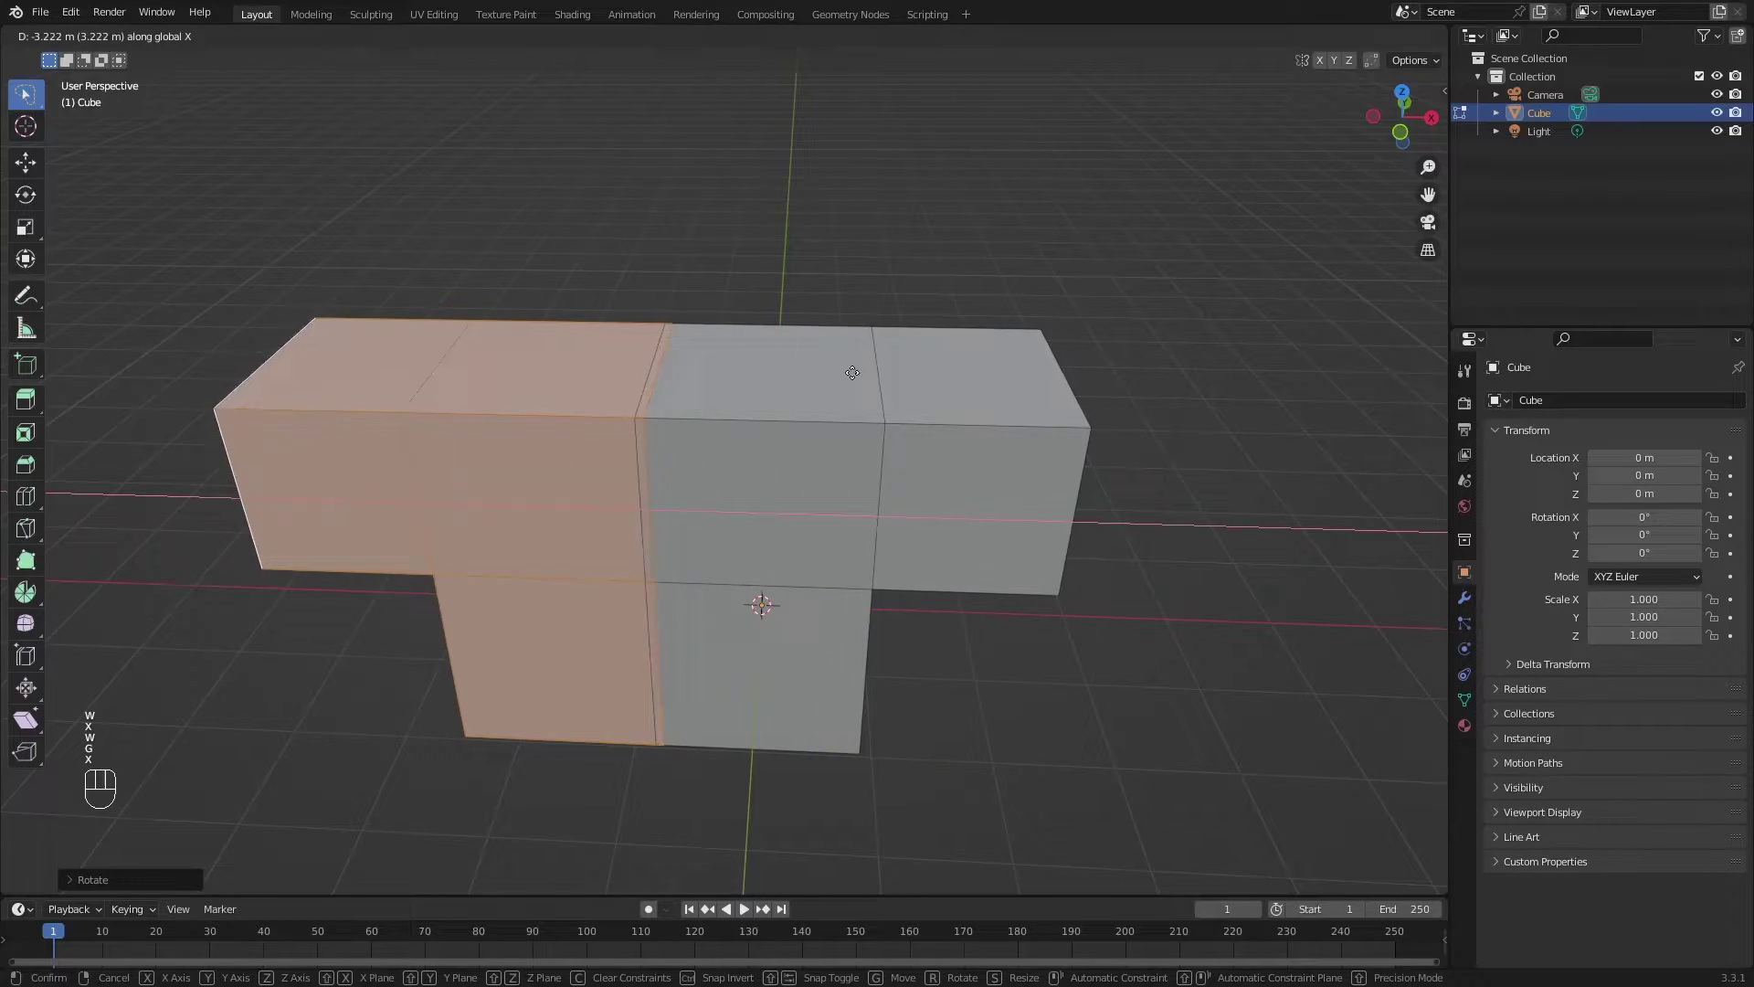
left_click(757, 379)
left_click_drag(667, 398, 794, 441)
scroll("up", 3)
key("g")
key("x")
left_click_drag(921, 492, 998, 491)
left_click_drag(998, 491, 772, 401)
scroll("down", 3)
left_click_drag(804, 395, 794, 367)
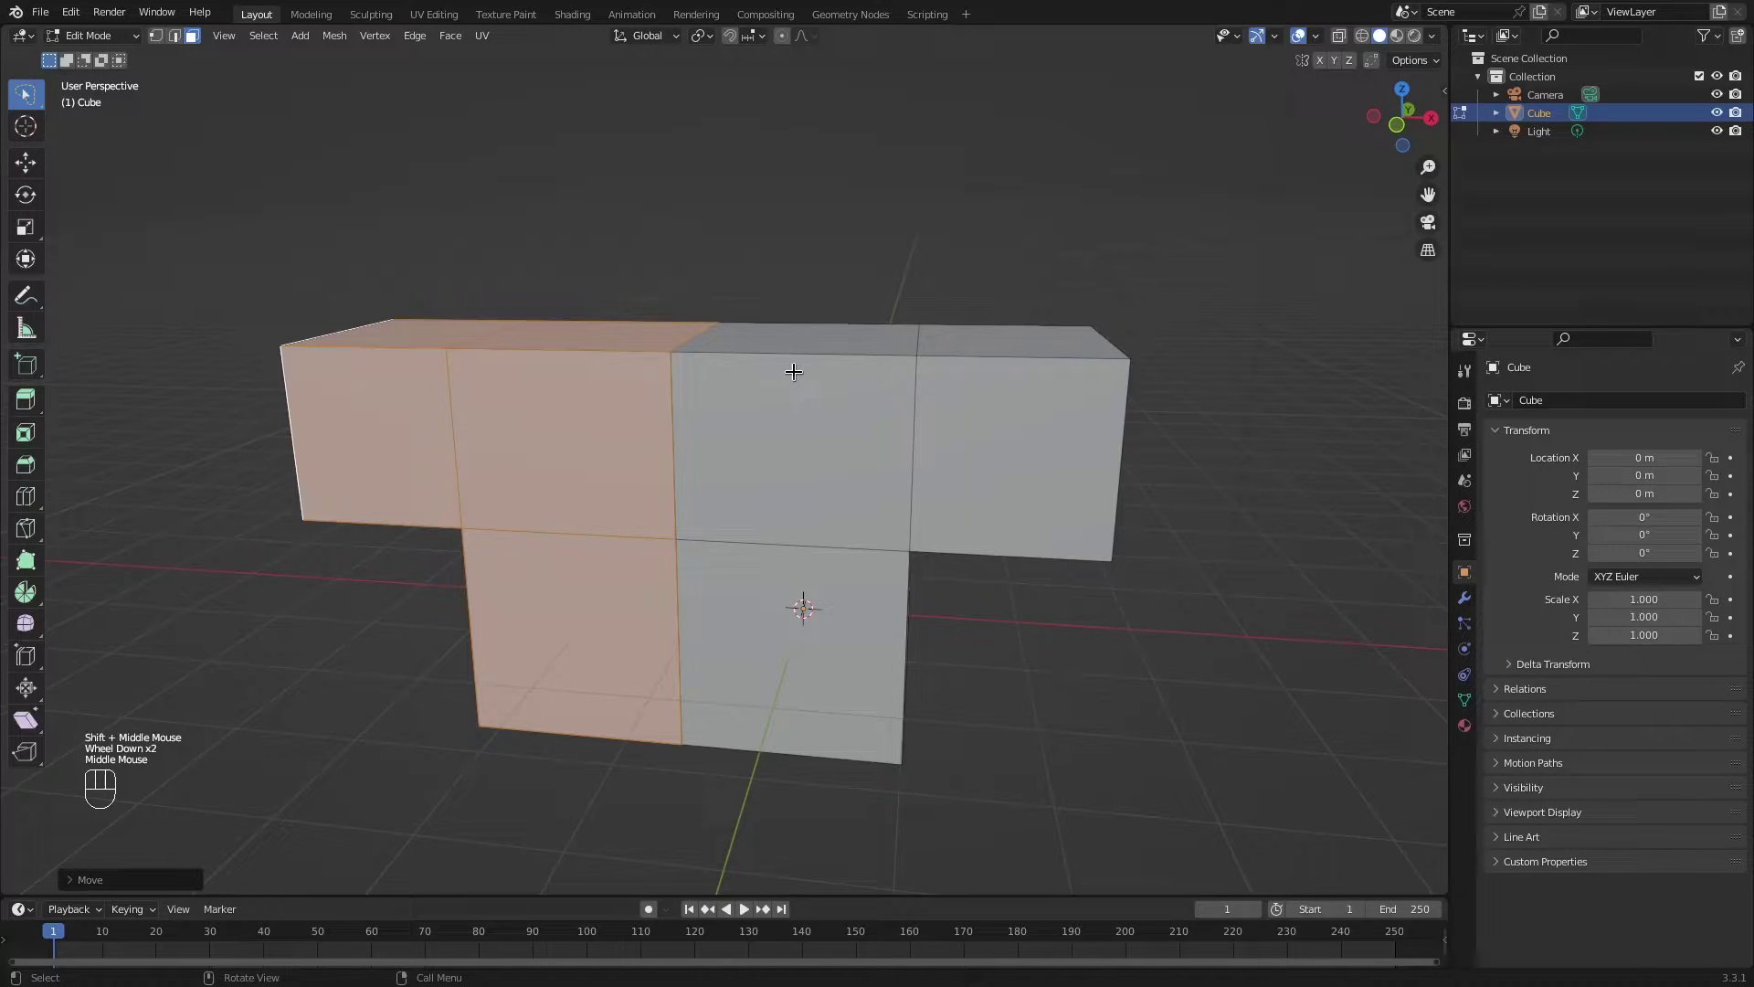
key("x")
left_click_drag(950, 438, 891, 442)
middle_click(880, 442)
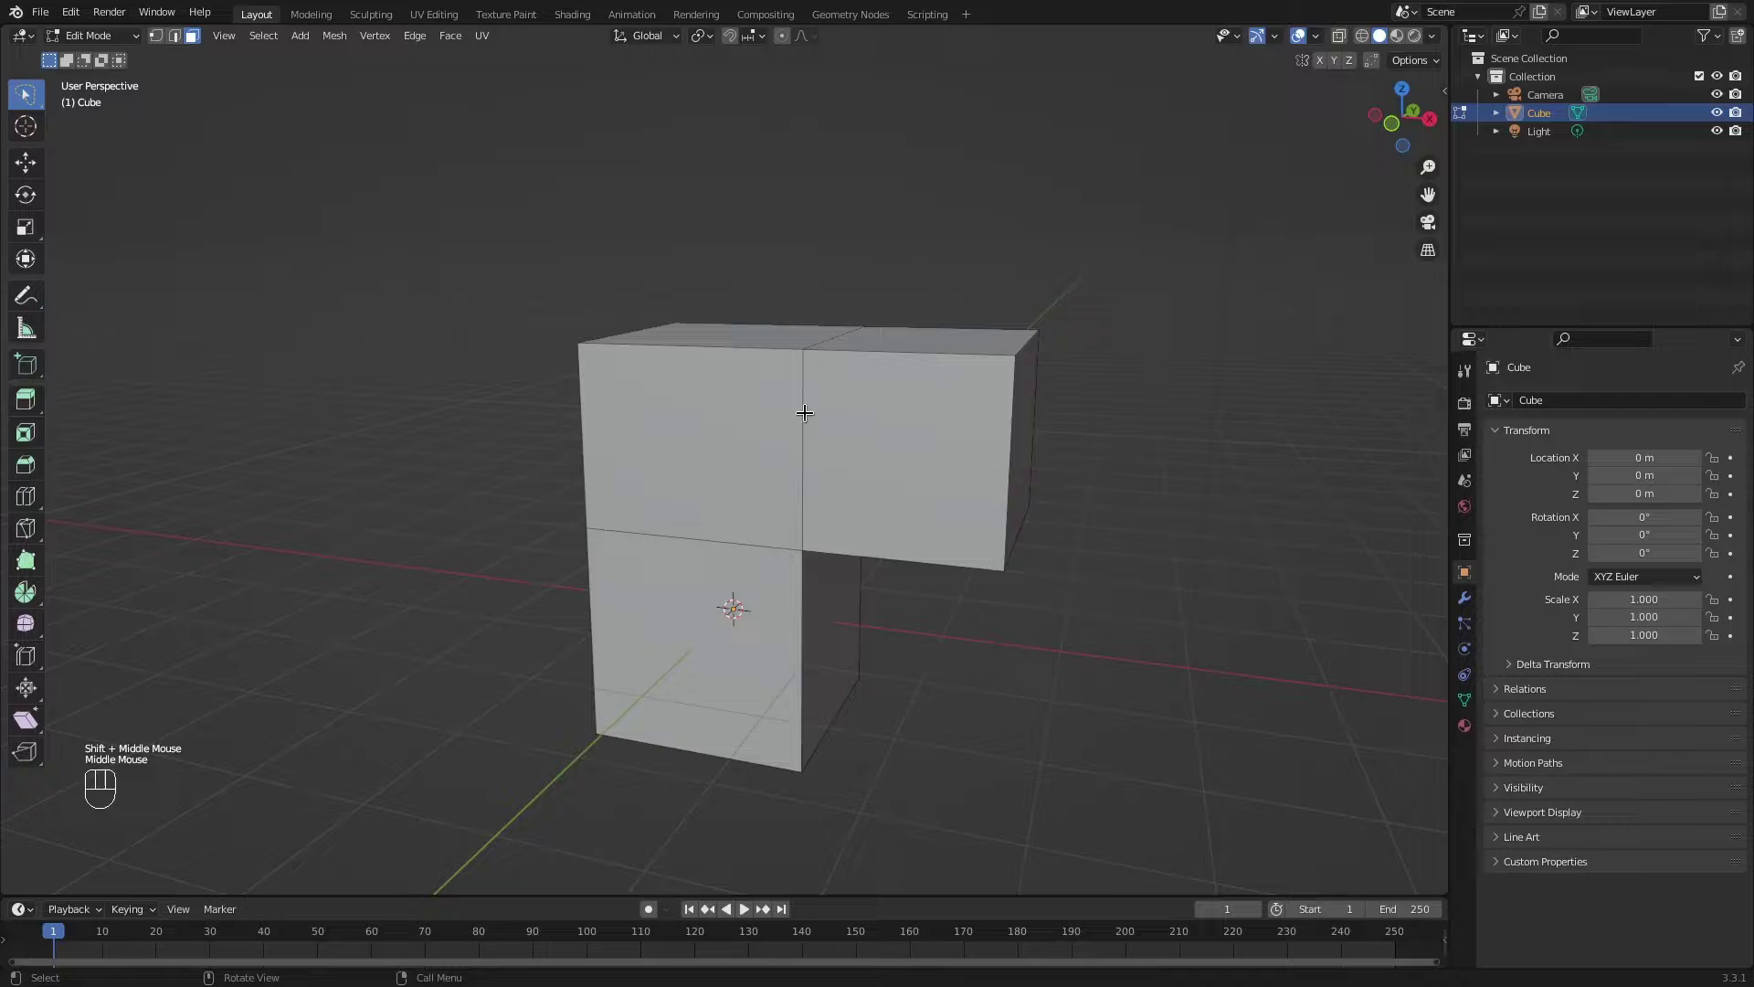
Add a Generate > Mirror modifier on axis X to the cube and orbit to check the T shape.
middle_click(804, 407)
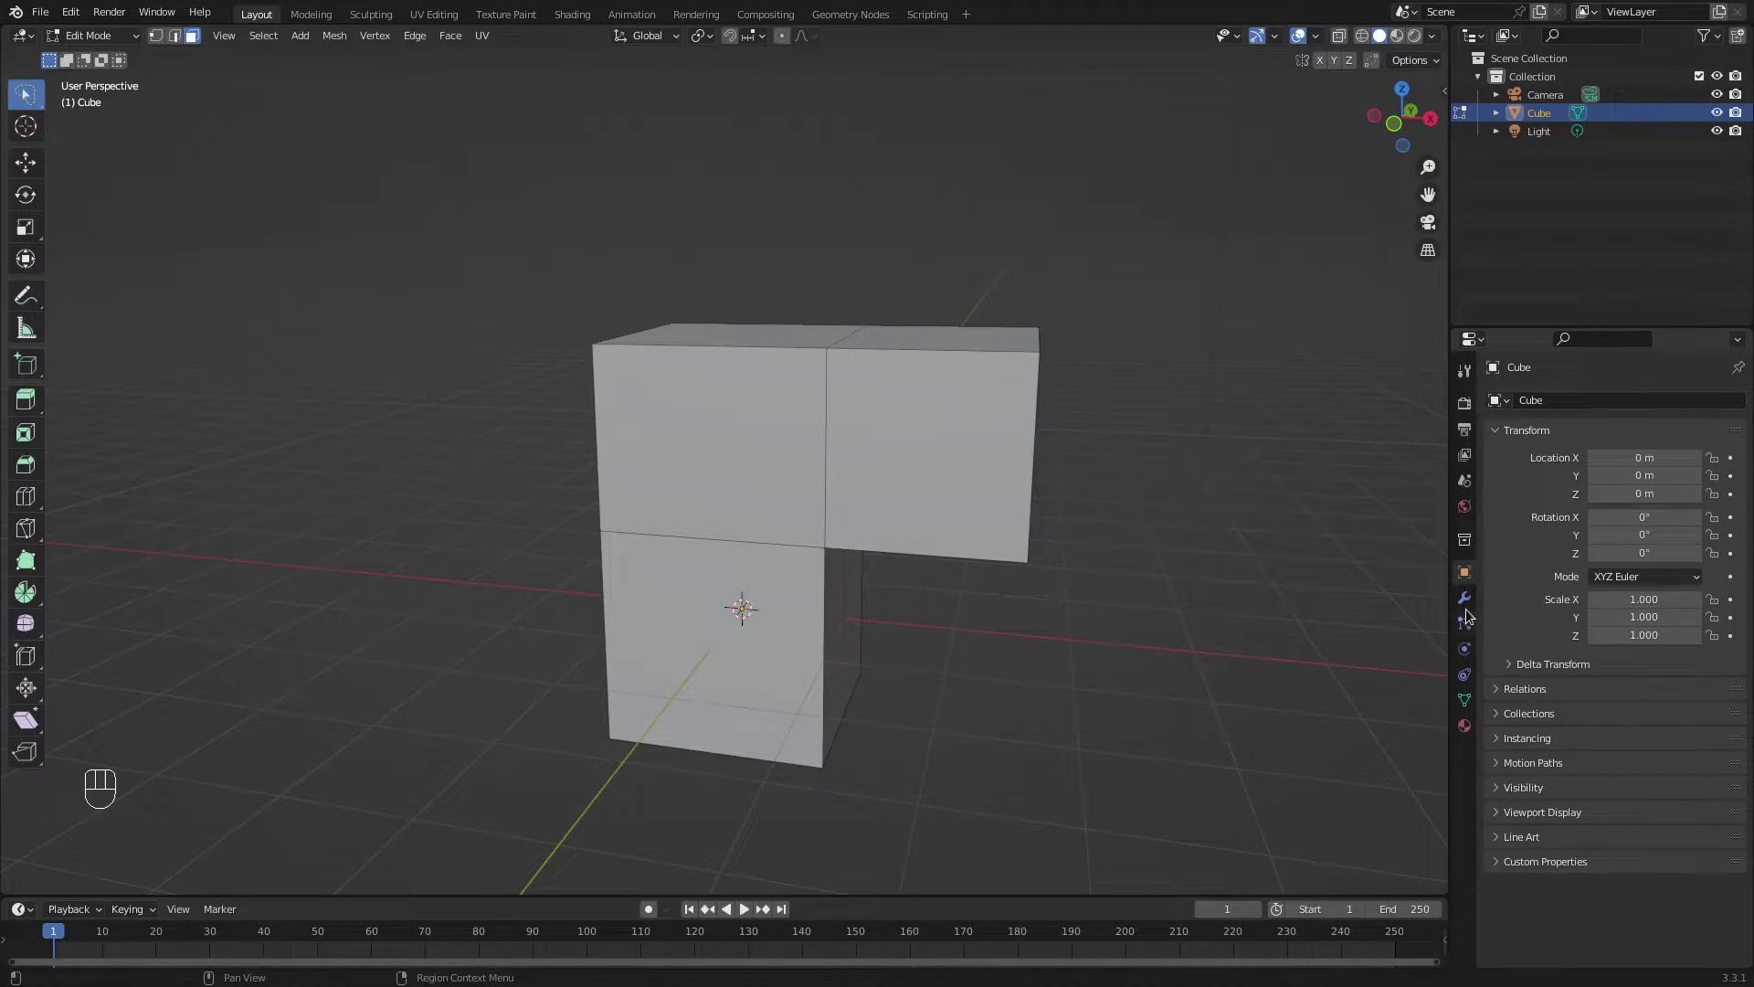
left_click(1473, 607)
left_click_drag(1586, 399, 1399, 611)
middle_click(1434, 619)
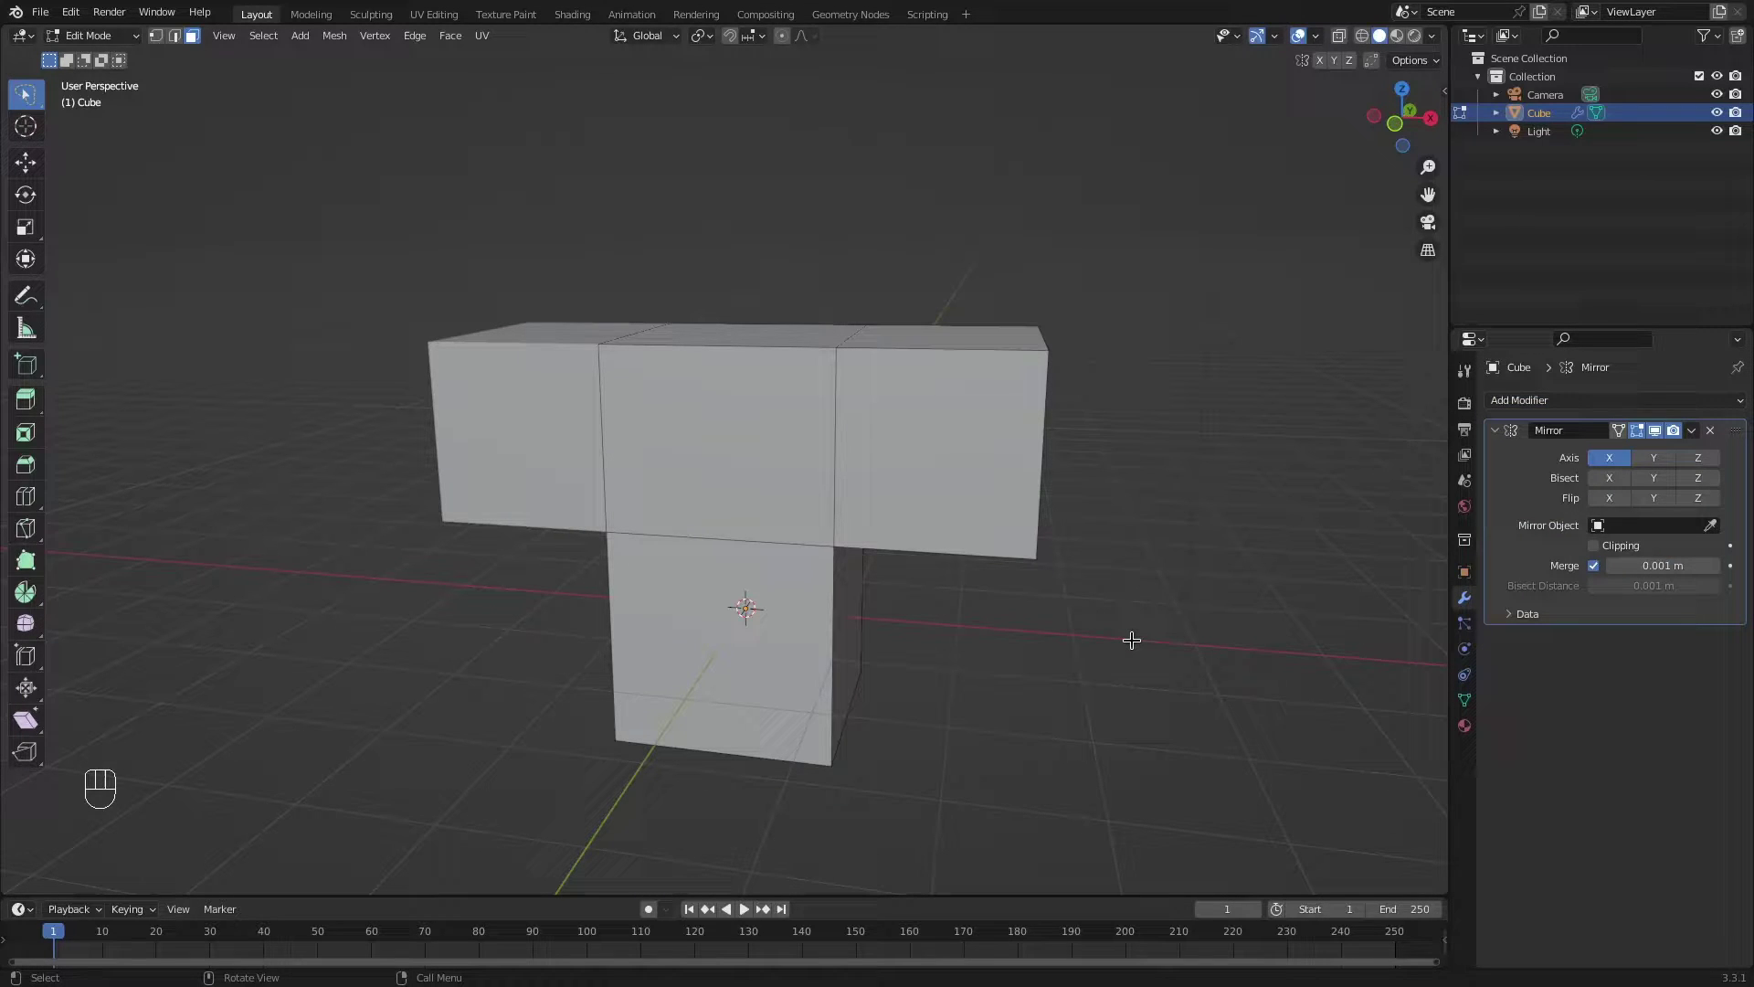
middle_click(922, 595)
middle_click(913, 576)
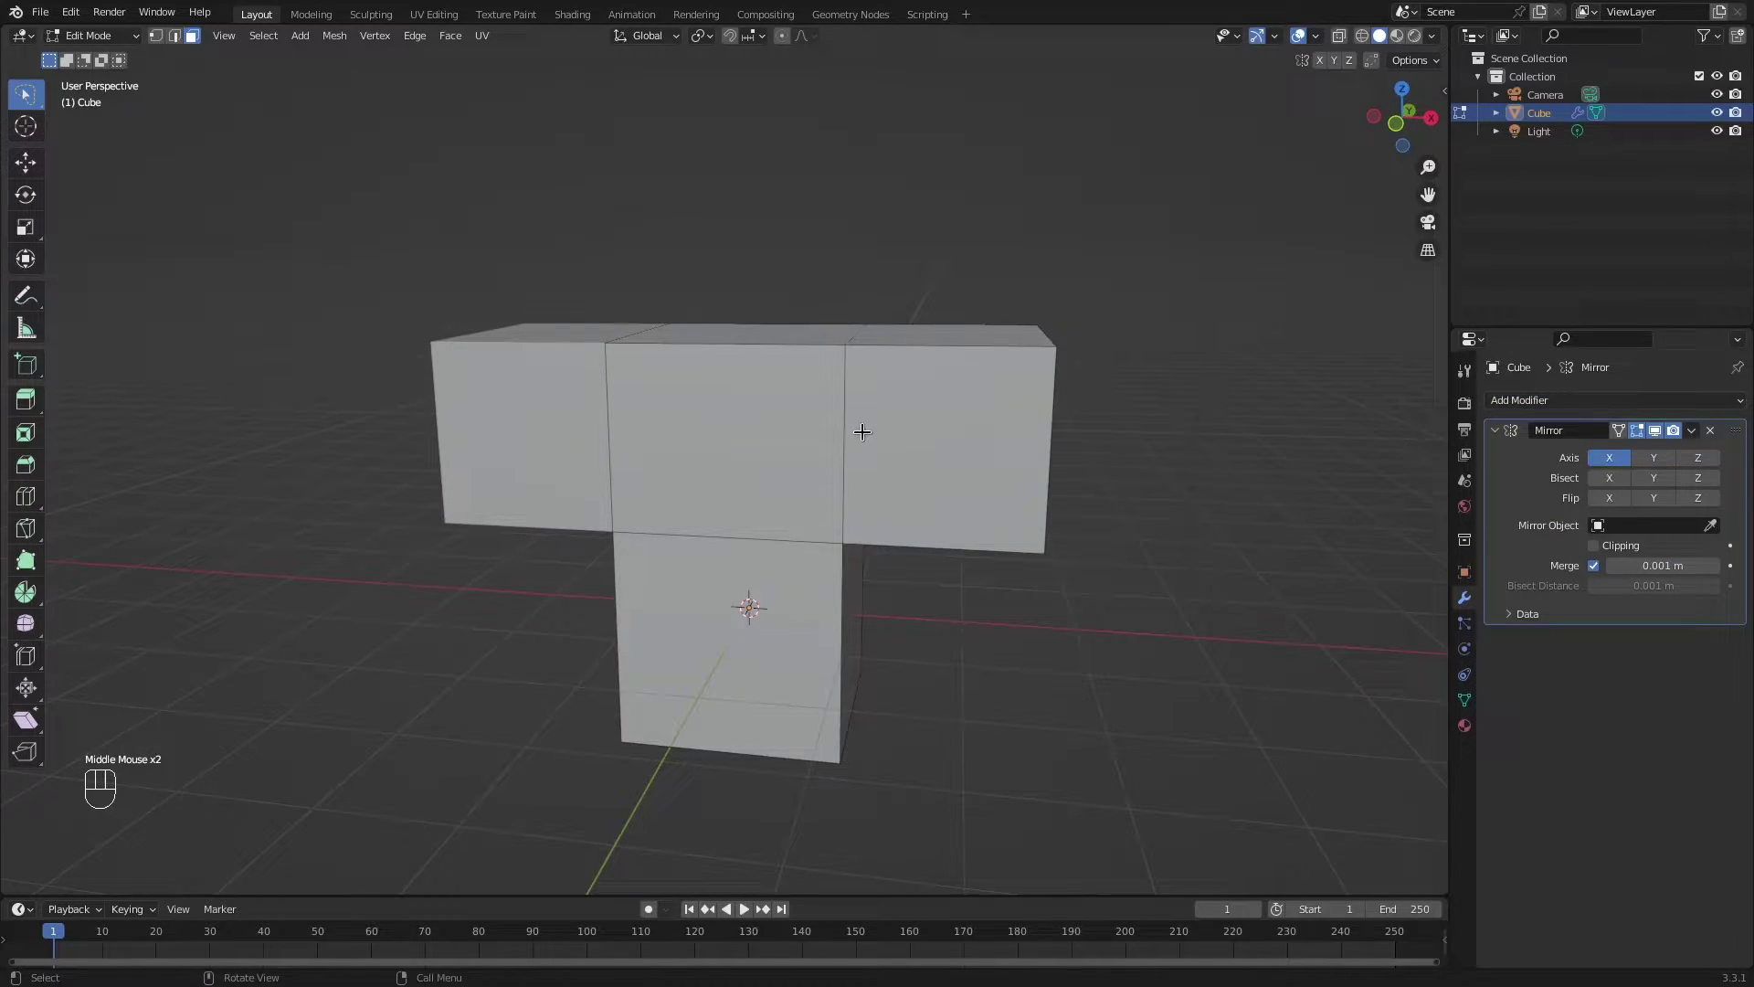
middle_click(1020, 321)
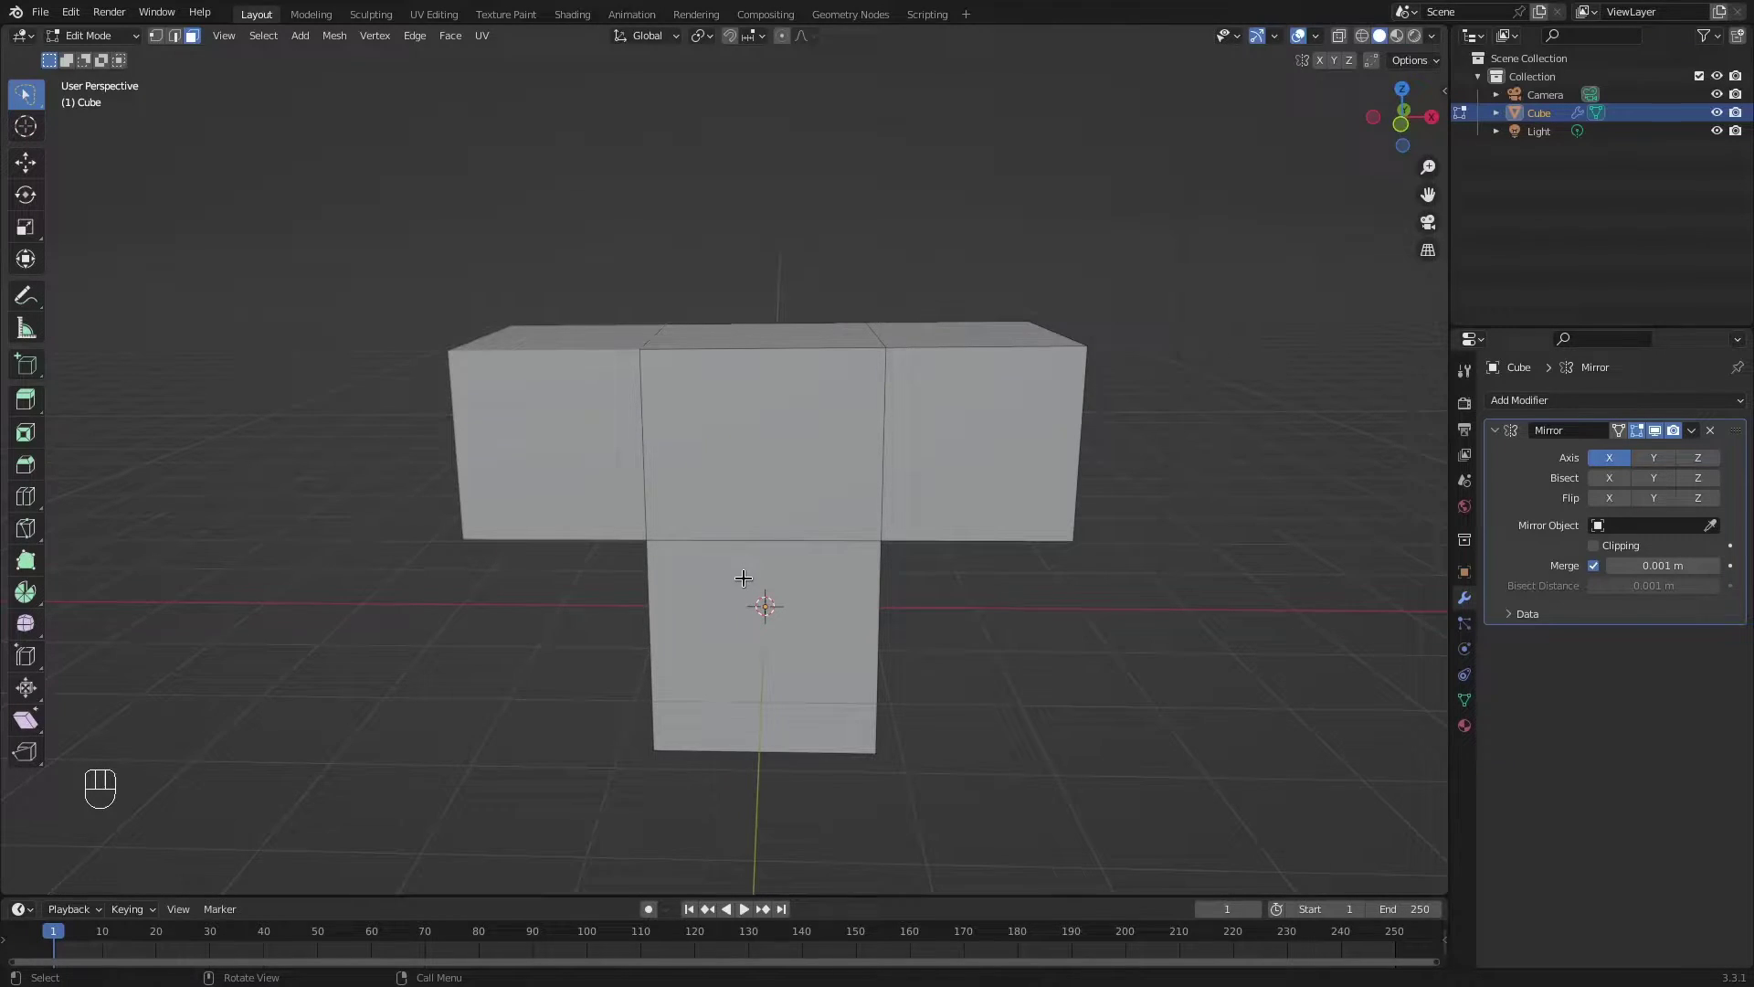
left_click_drag(727, 568, 687, 559)
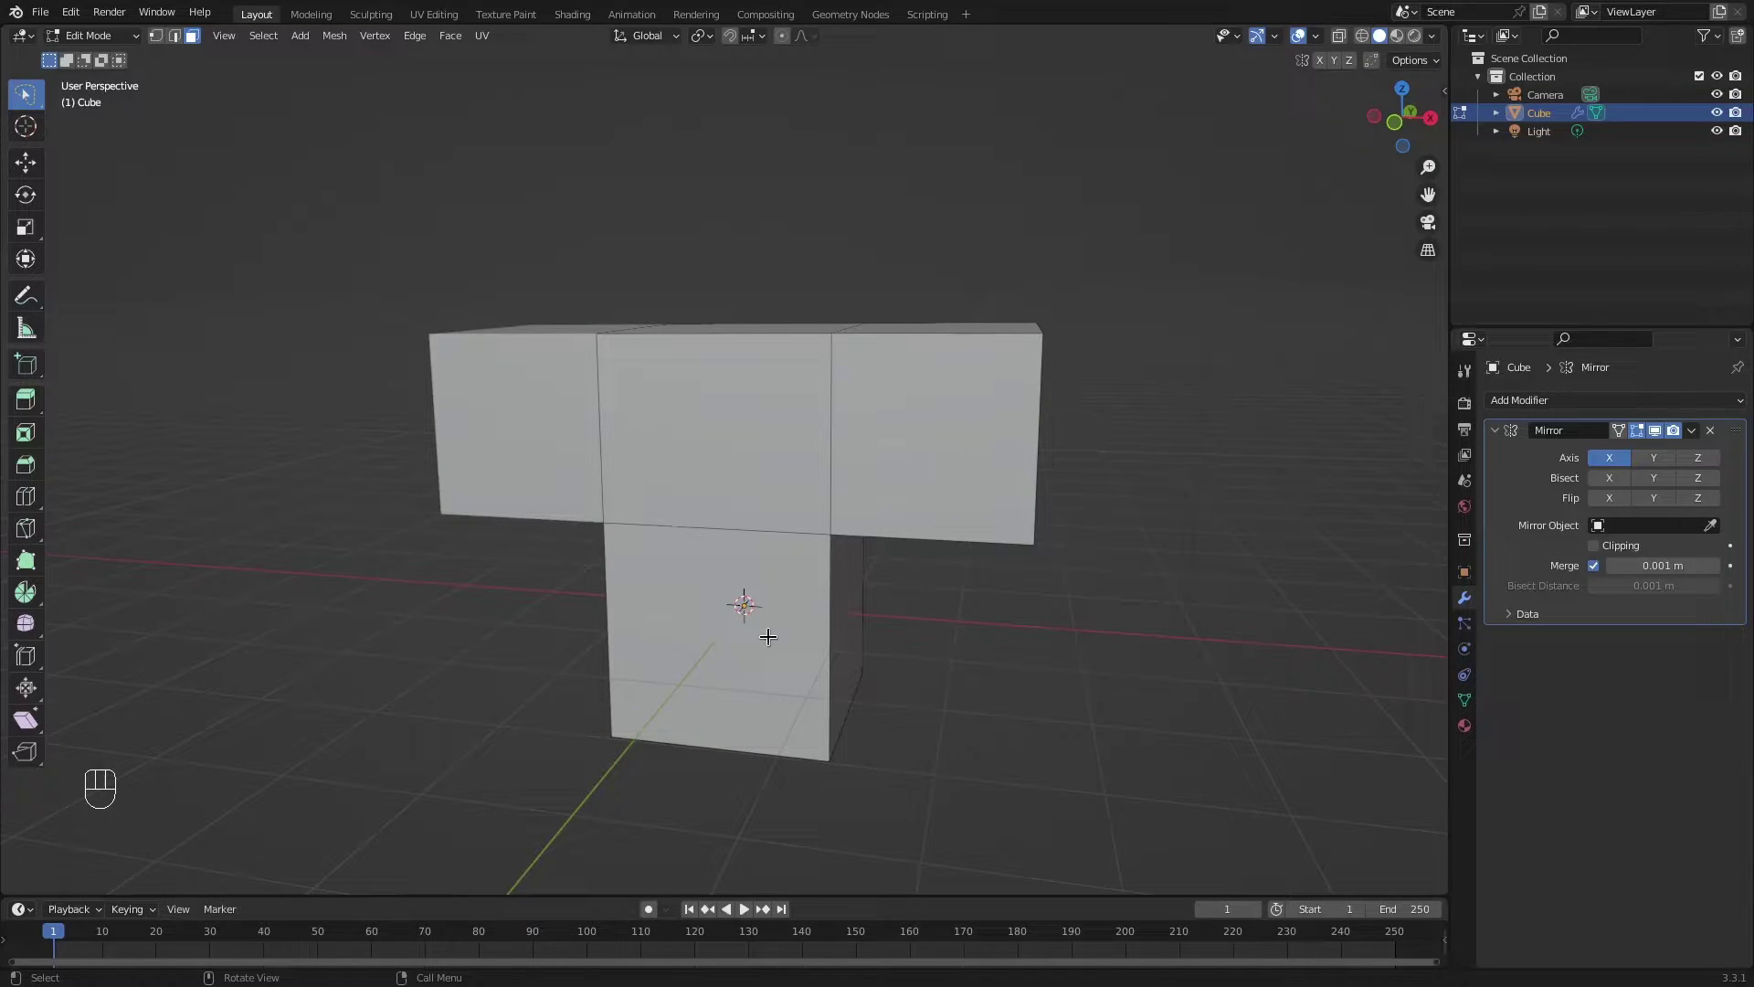
View the T from the front, orbit to an angle and return to Object Mode to re-set the origin.
key("1")
left_click(877, 671)
left_click_drag(875, 668, 793, 638)
middle_click(879, 618)
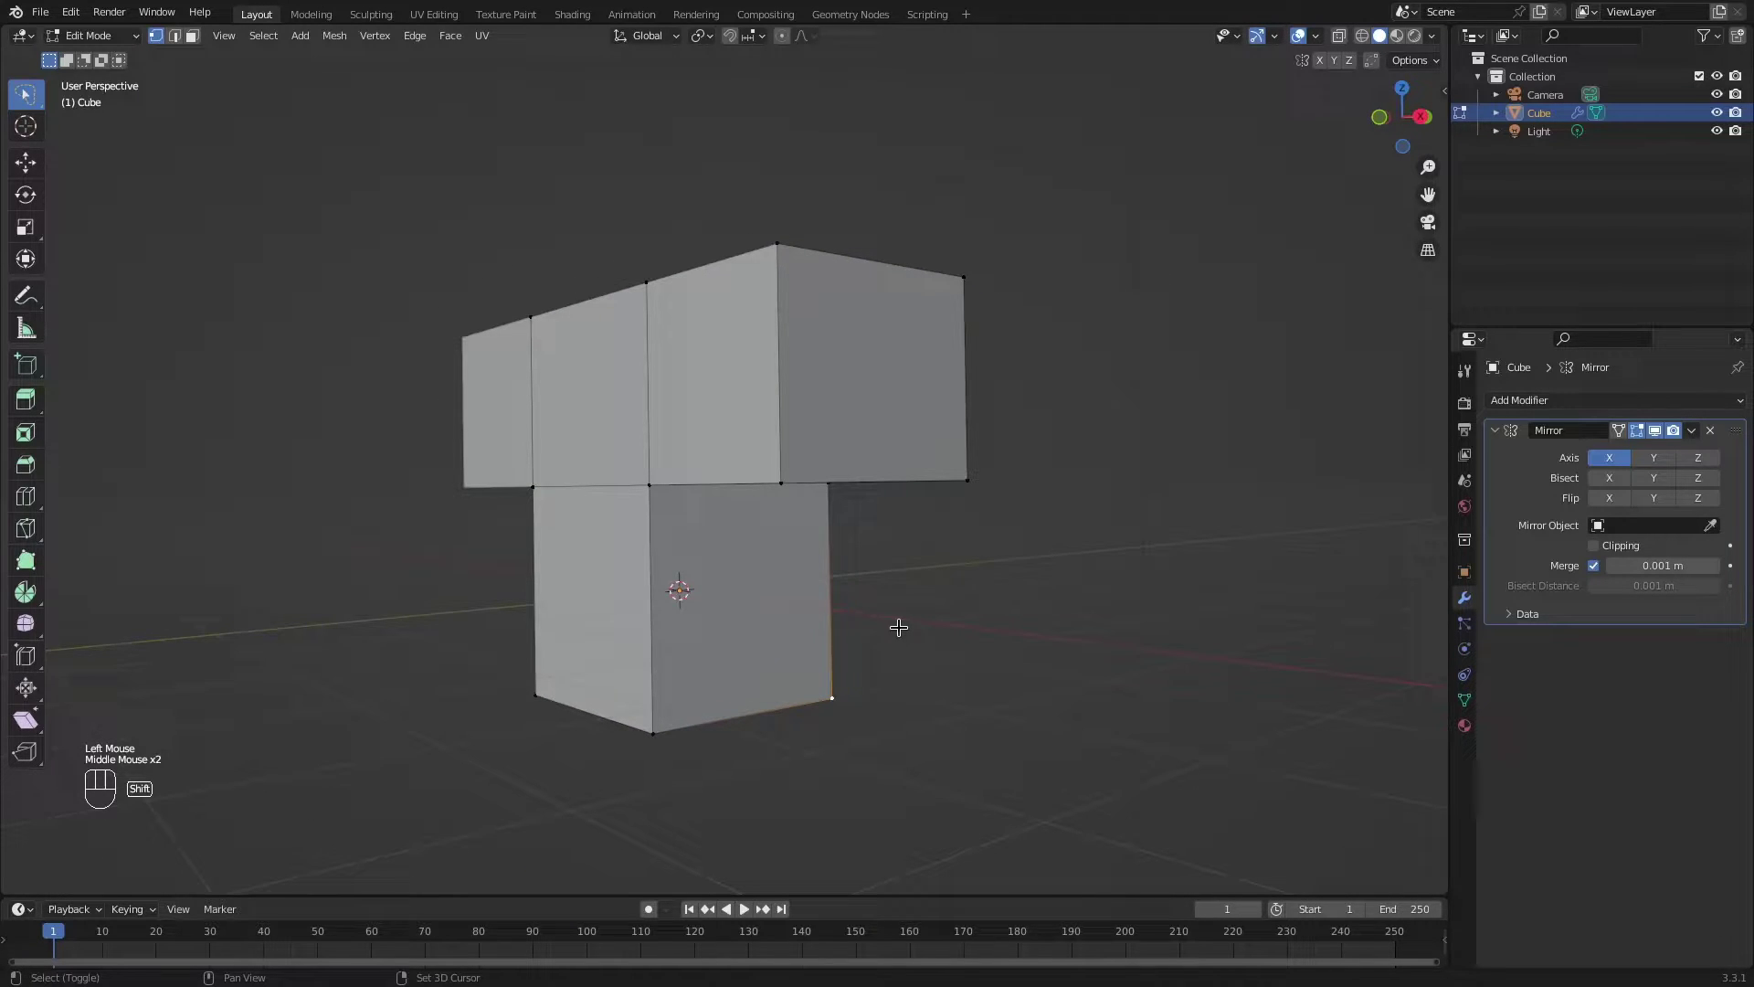
key("shift+s")
left_click_drag(900, 691, 918, 565)
Switch the object back into Edit Mode via the mode pie and orbit to an angled view.
scroll("up", 3)
key("ctrl+Tab")
middle_click(869, 568)
key("ctrl+Tab")
key("ctrl+Tab")
left_click_drag(878, 426, 743, 514)
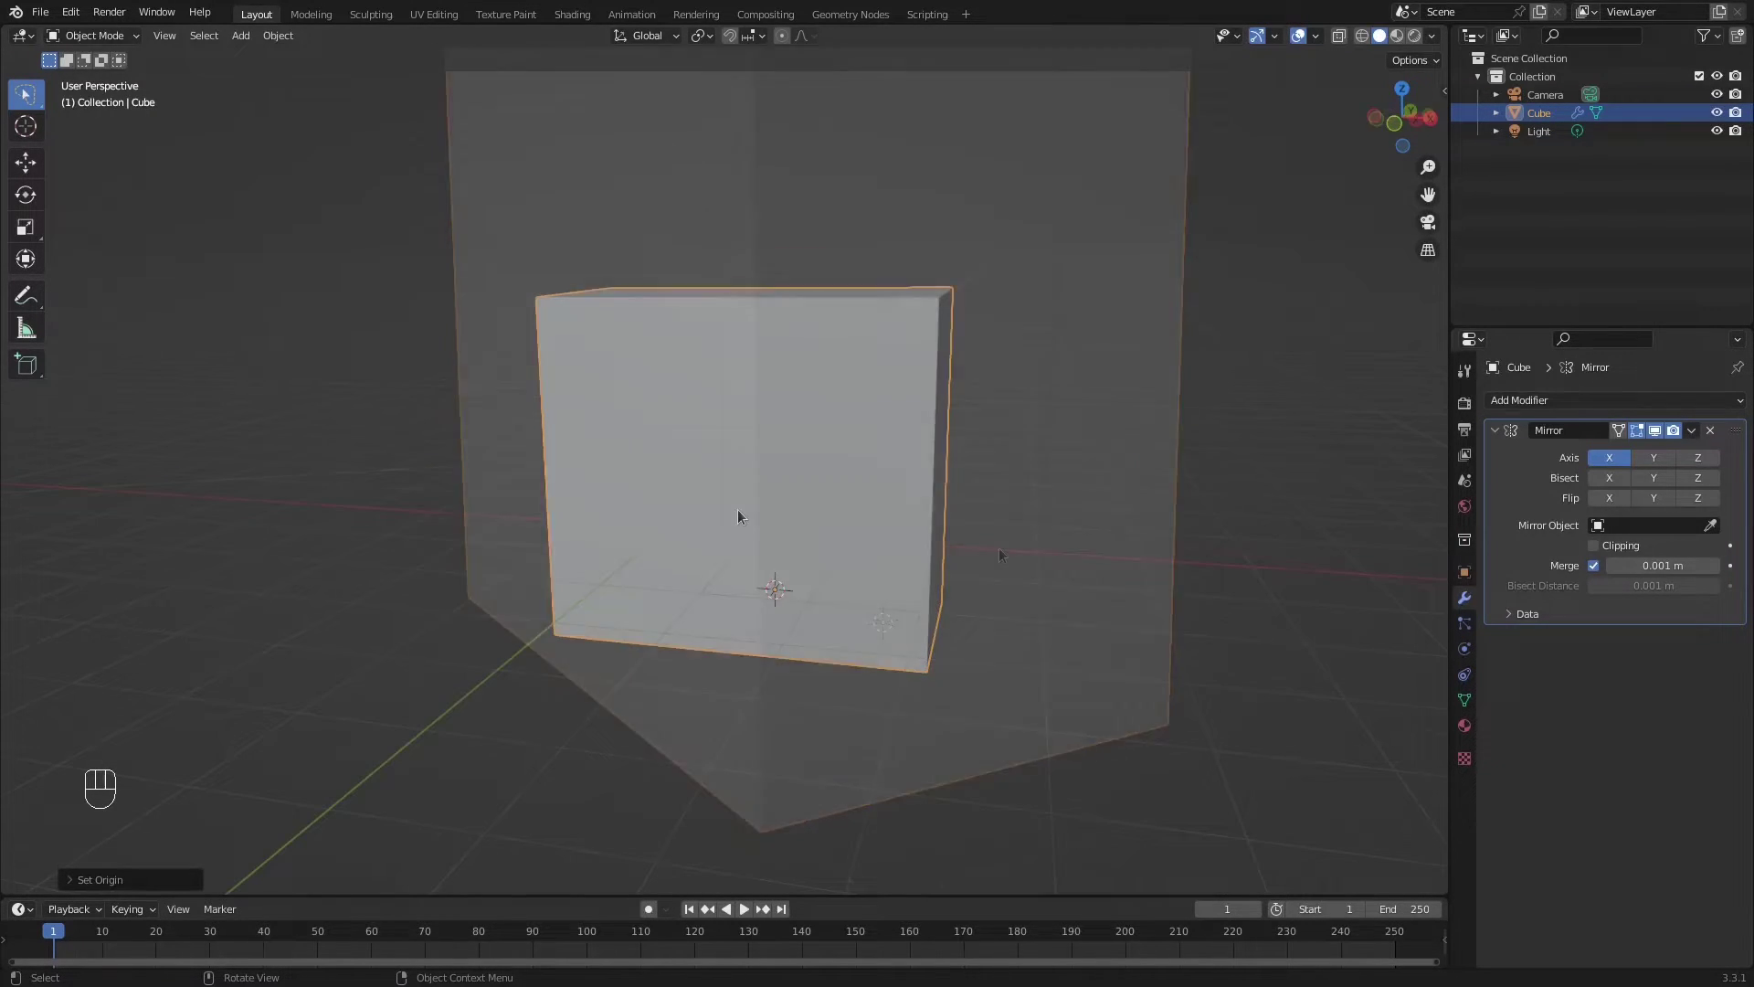
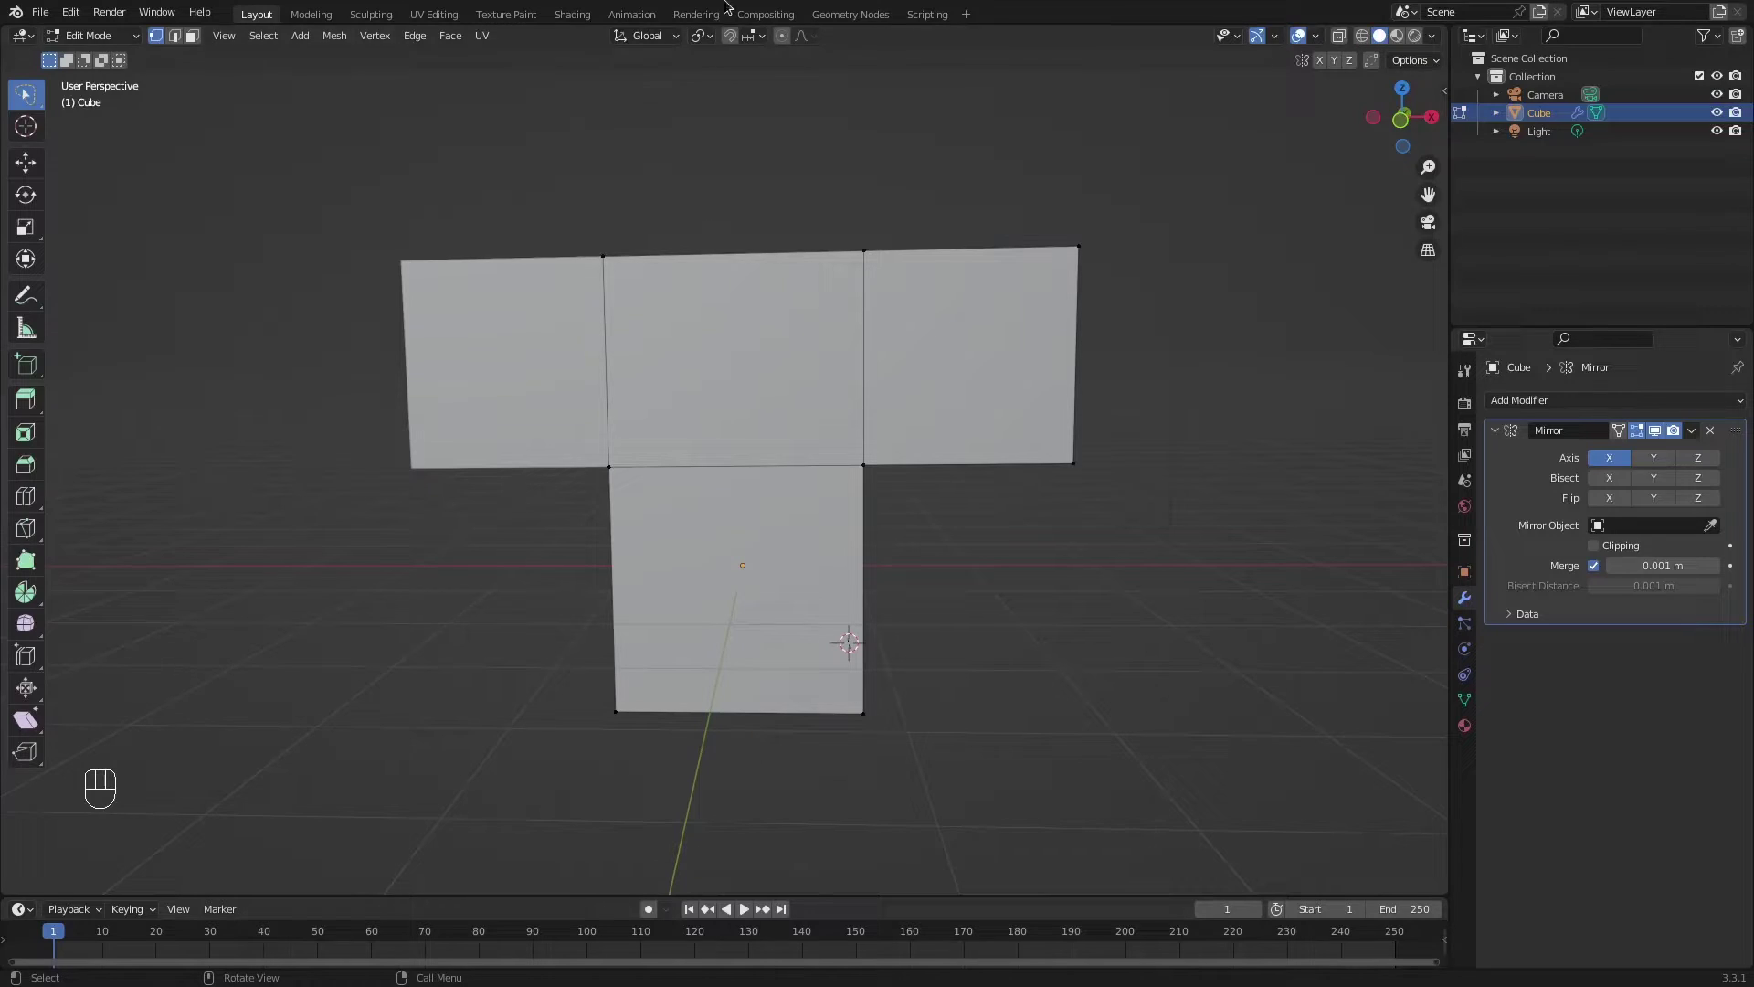
Try a loop cut and a face extrusion on the mesh, then undo them all.
key("ctrl+r")
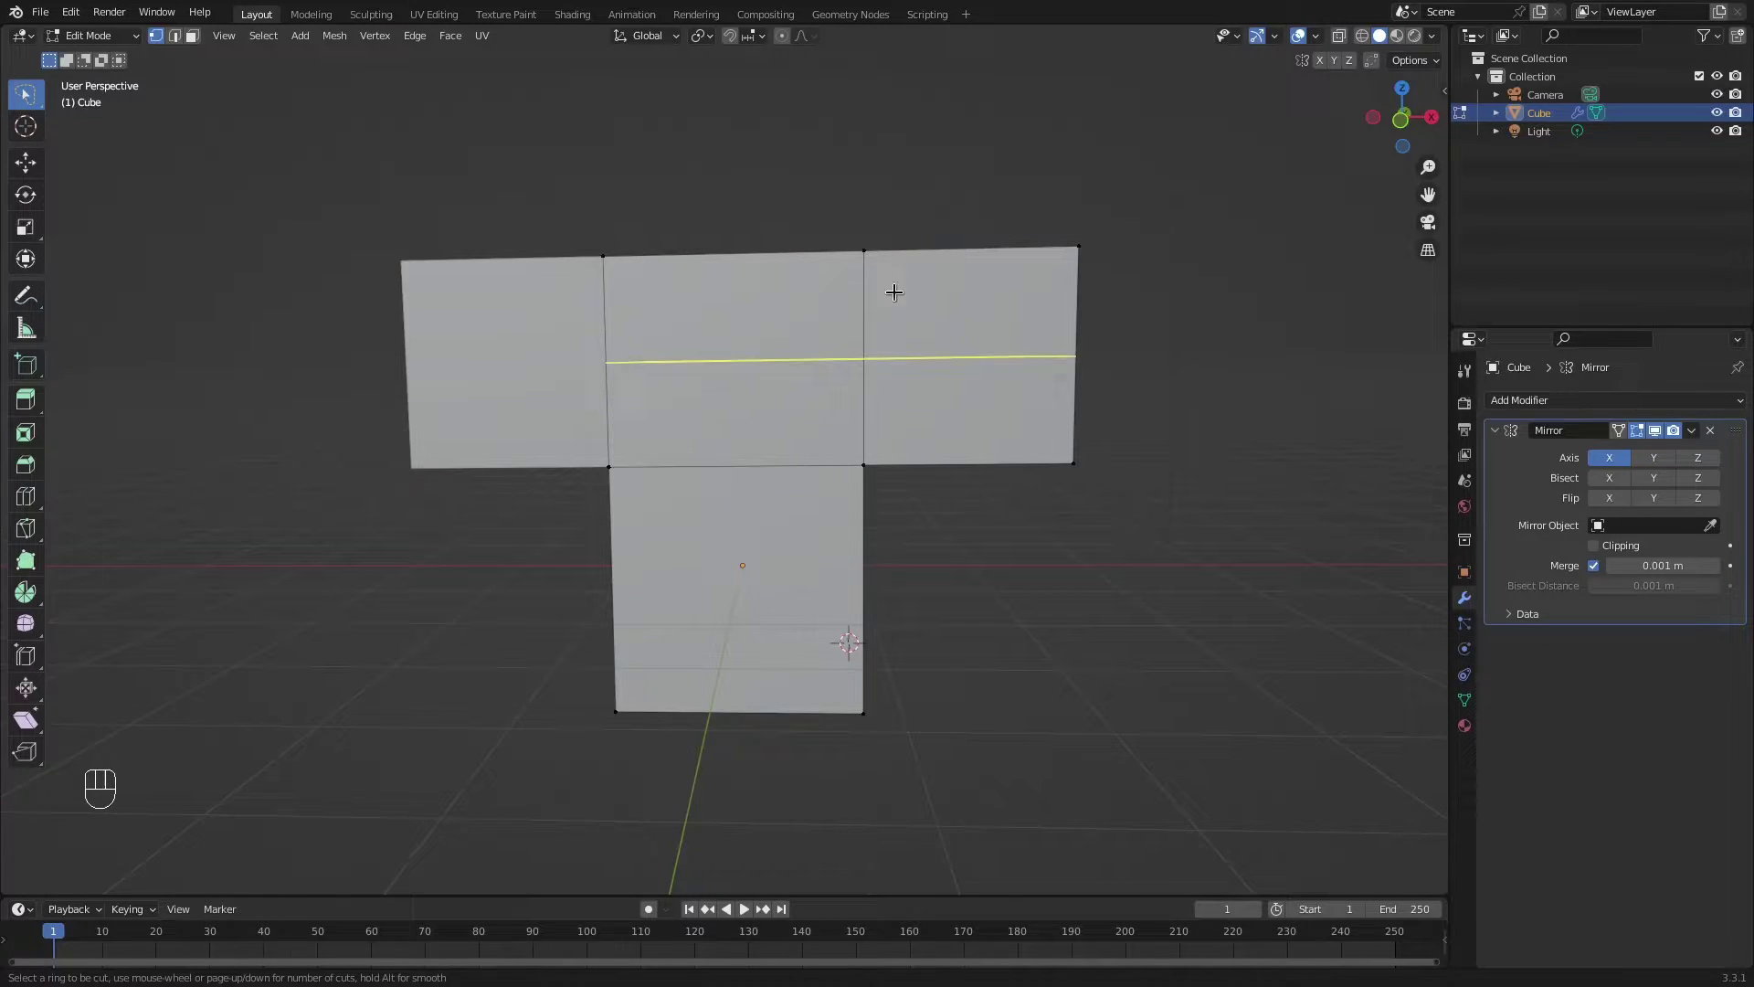
middle_click(890, 346)
scroll("down", 3)
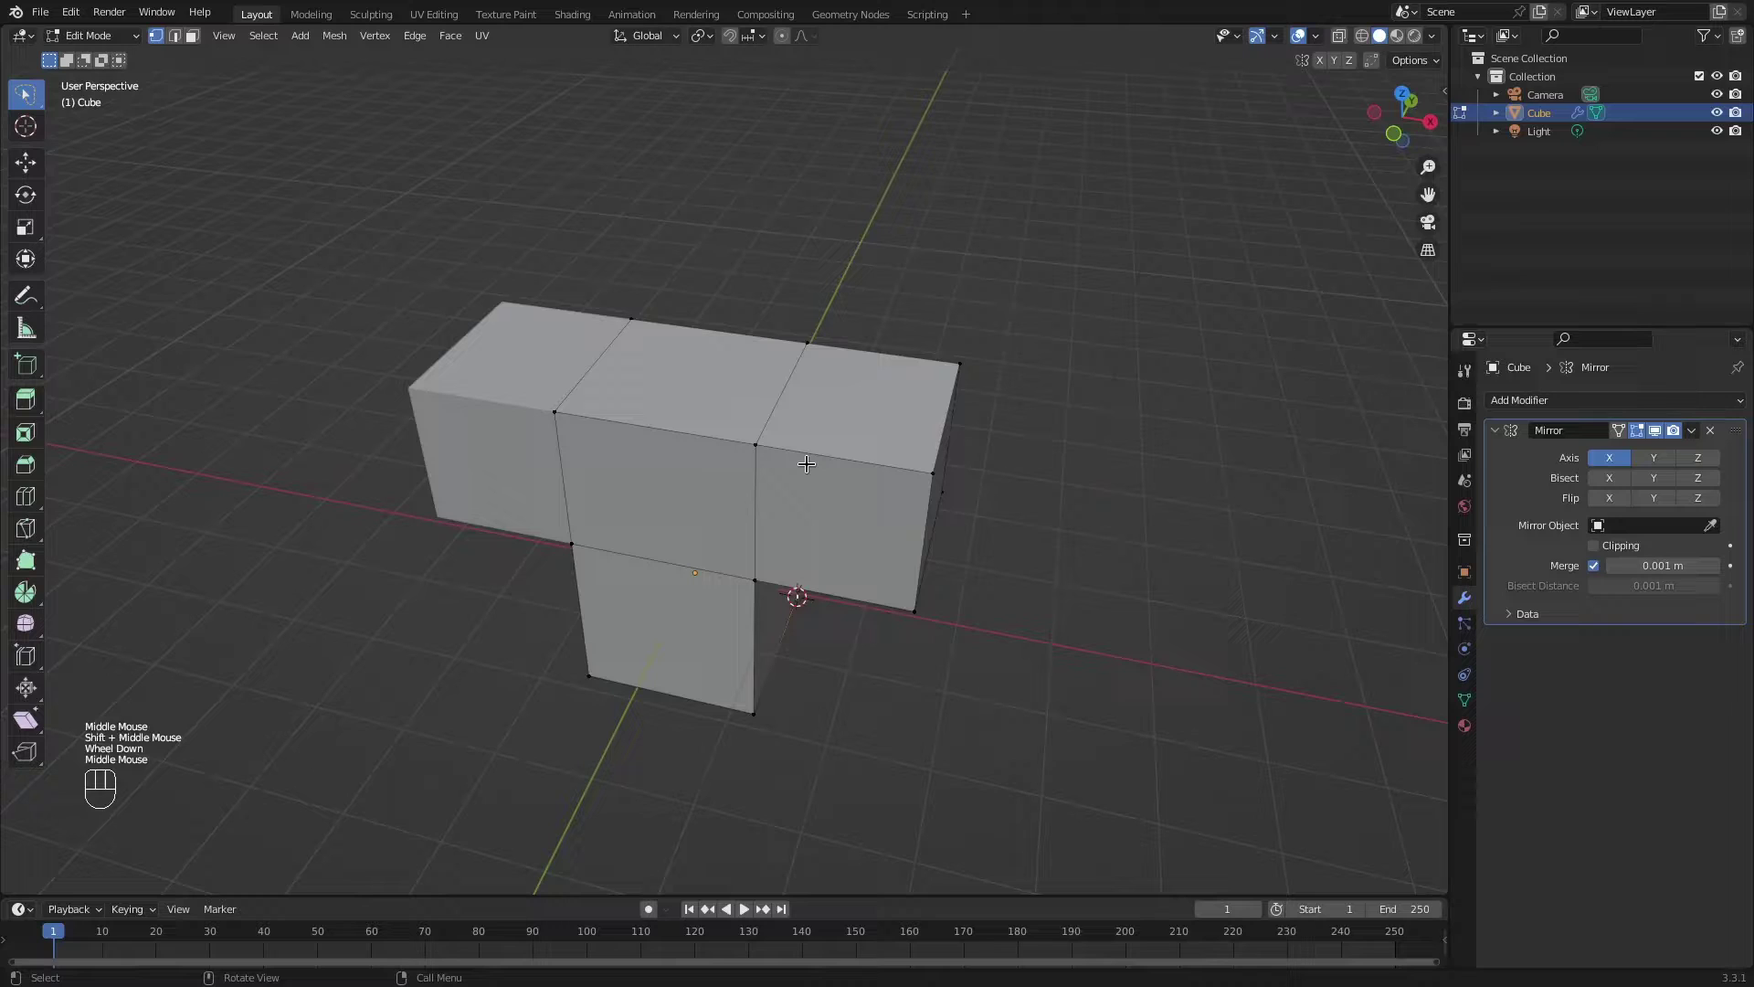
scroll("up", 3)
key("ctrl+r")
left_click_drag(861, 415, 971, 414)
left_click_drag(945, 435, 914, 454)
key("3")
left_click(841, 434)
left_click_drag(842, 435, 862, 413)
key("e")
left_click(841, 252)
left_click_drag(828, 294, 798, 356)
left_click_drag(805, 360, 846, 348)
key("ctrl+z")
key("ctrl+z")
key("ctrl+z")
Try extruding the right arm's top face, inspect it and undo it.
key("3")
left_click(888, 402)
key("e")
left_click(881, 212)
middle_click(926, 397)
left_click_drag(918, 458, 889, 458)
key("ctrl+z")
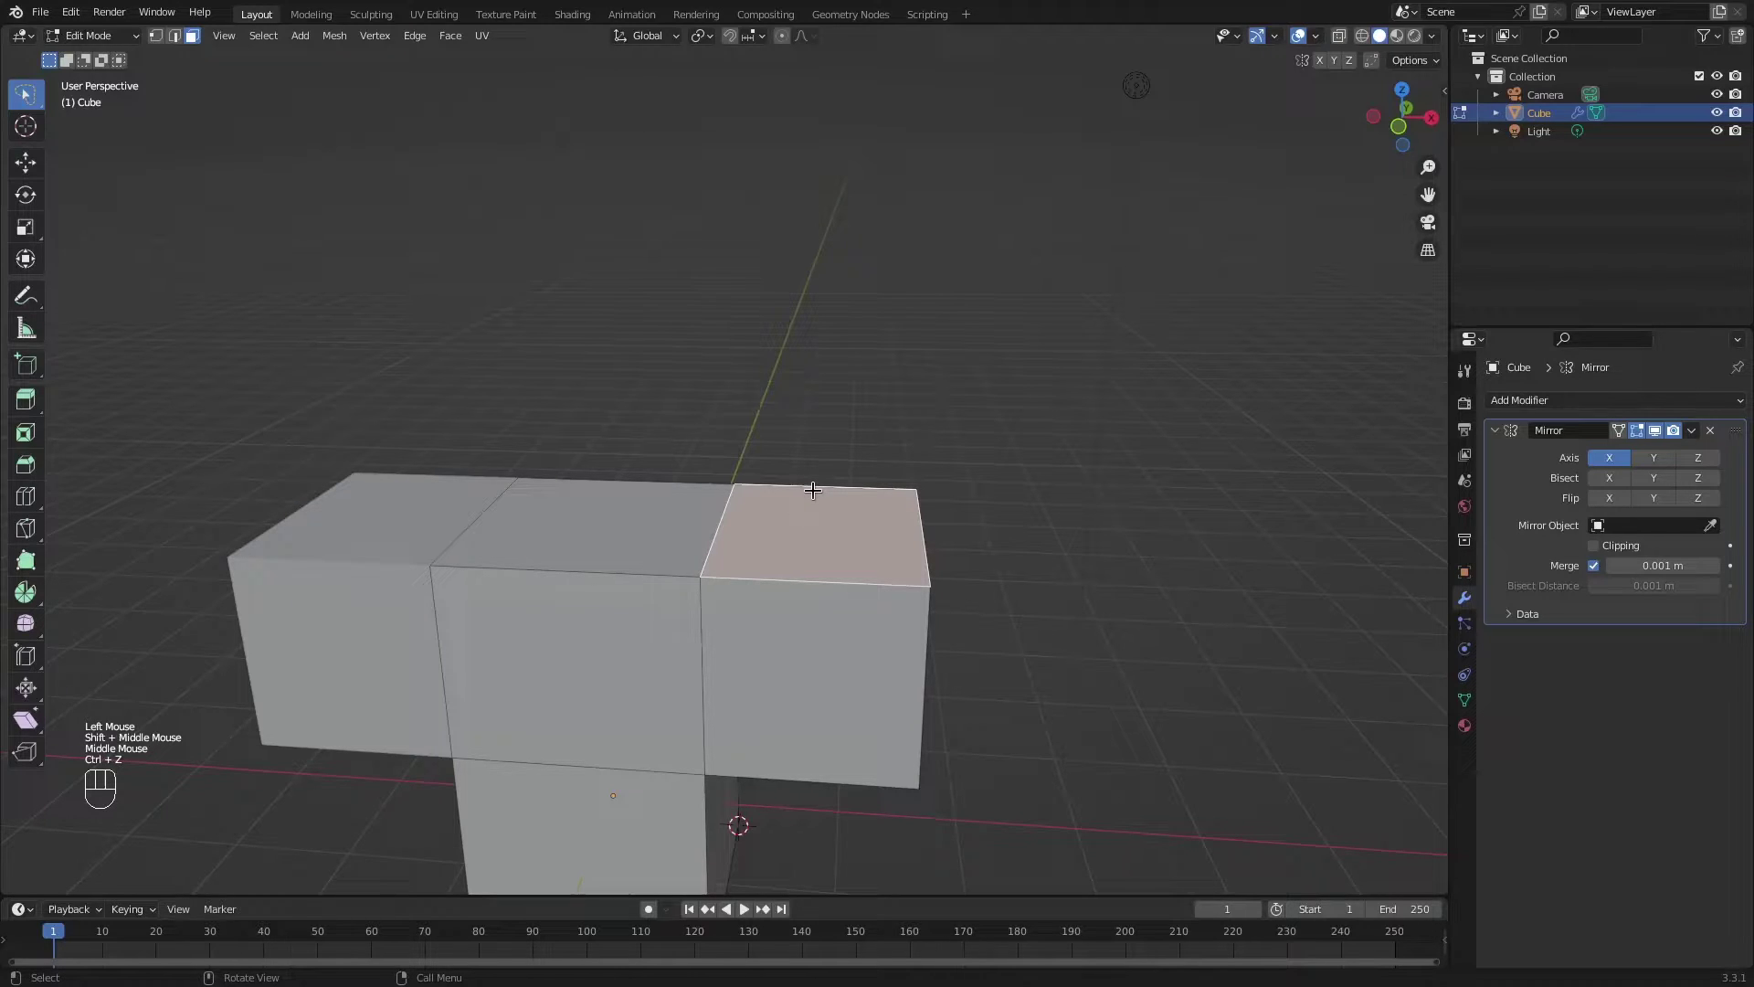
Cut a vertical edge loop through the middle section, centred exactly, and view it from the front.
key("ctrl+r")
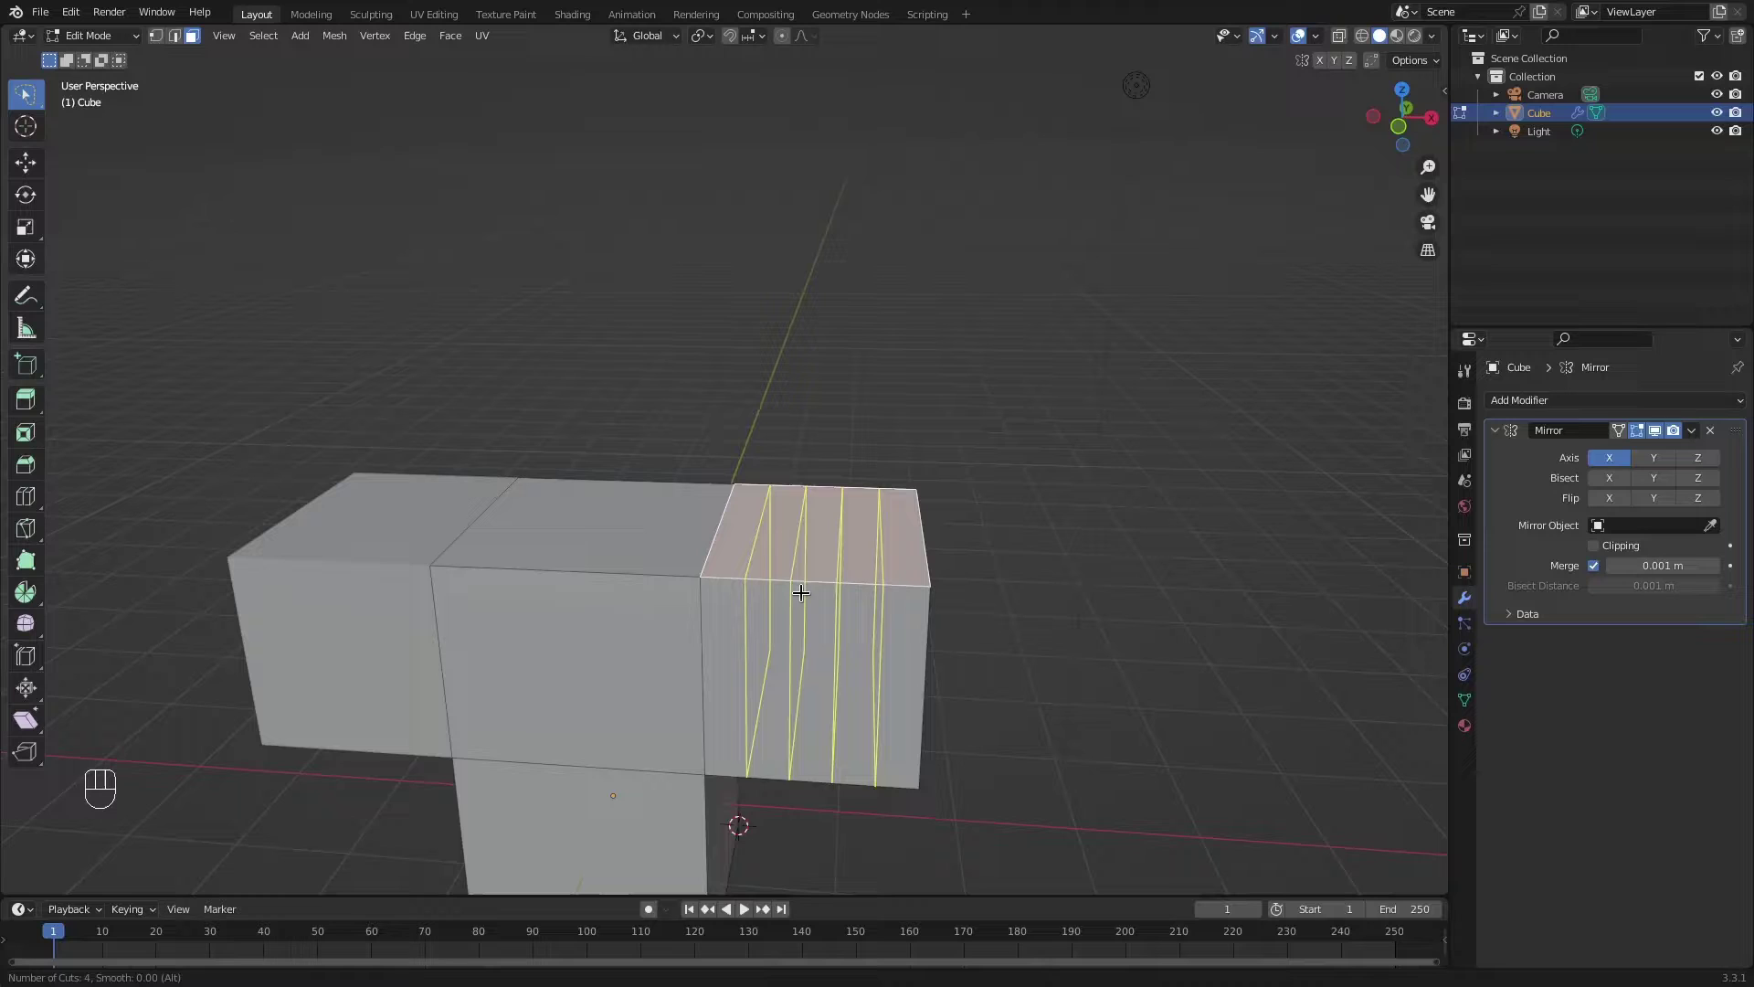
left_click_drag(766, 622, 862, 505)
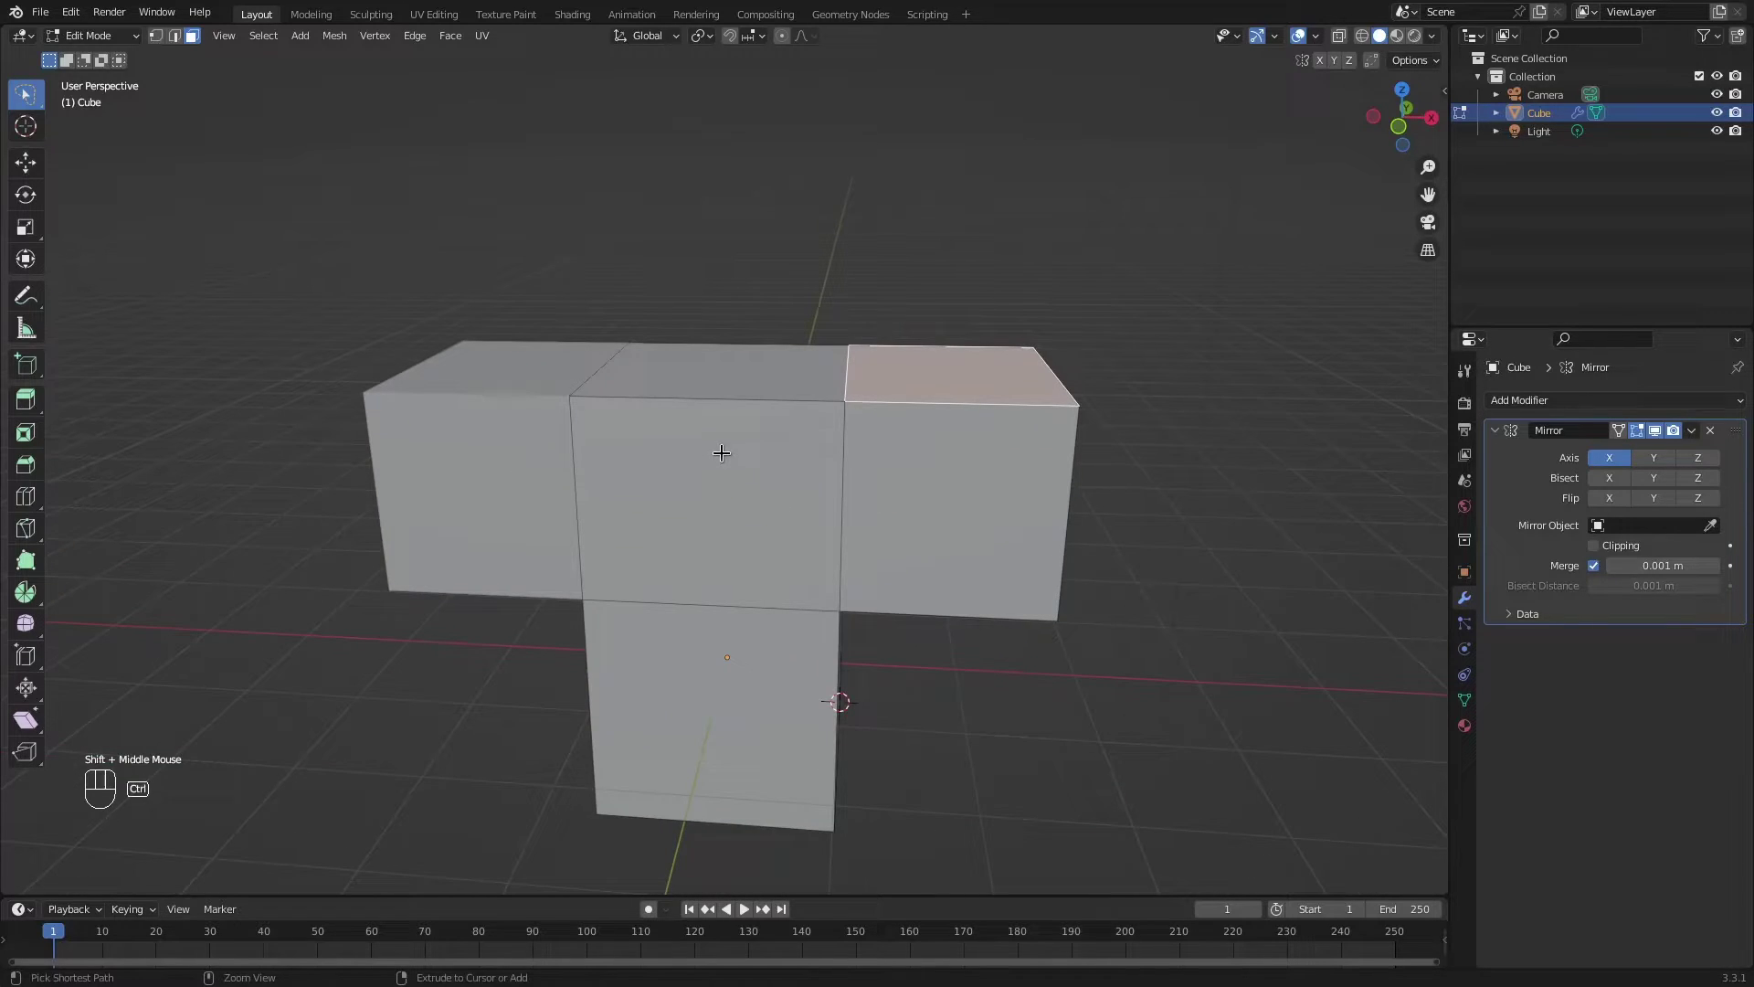
key("ctrl+r")
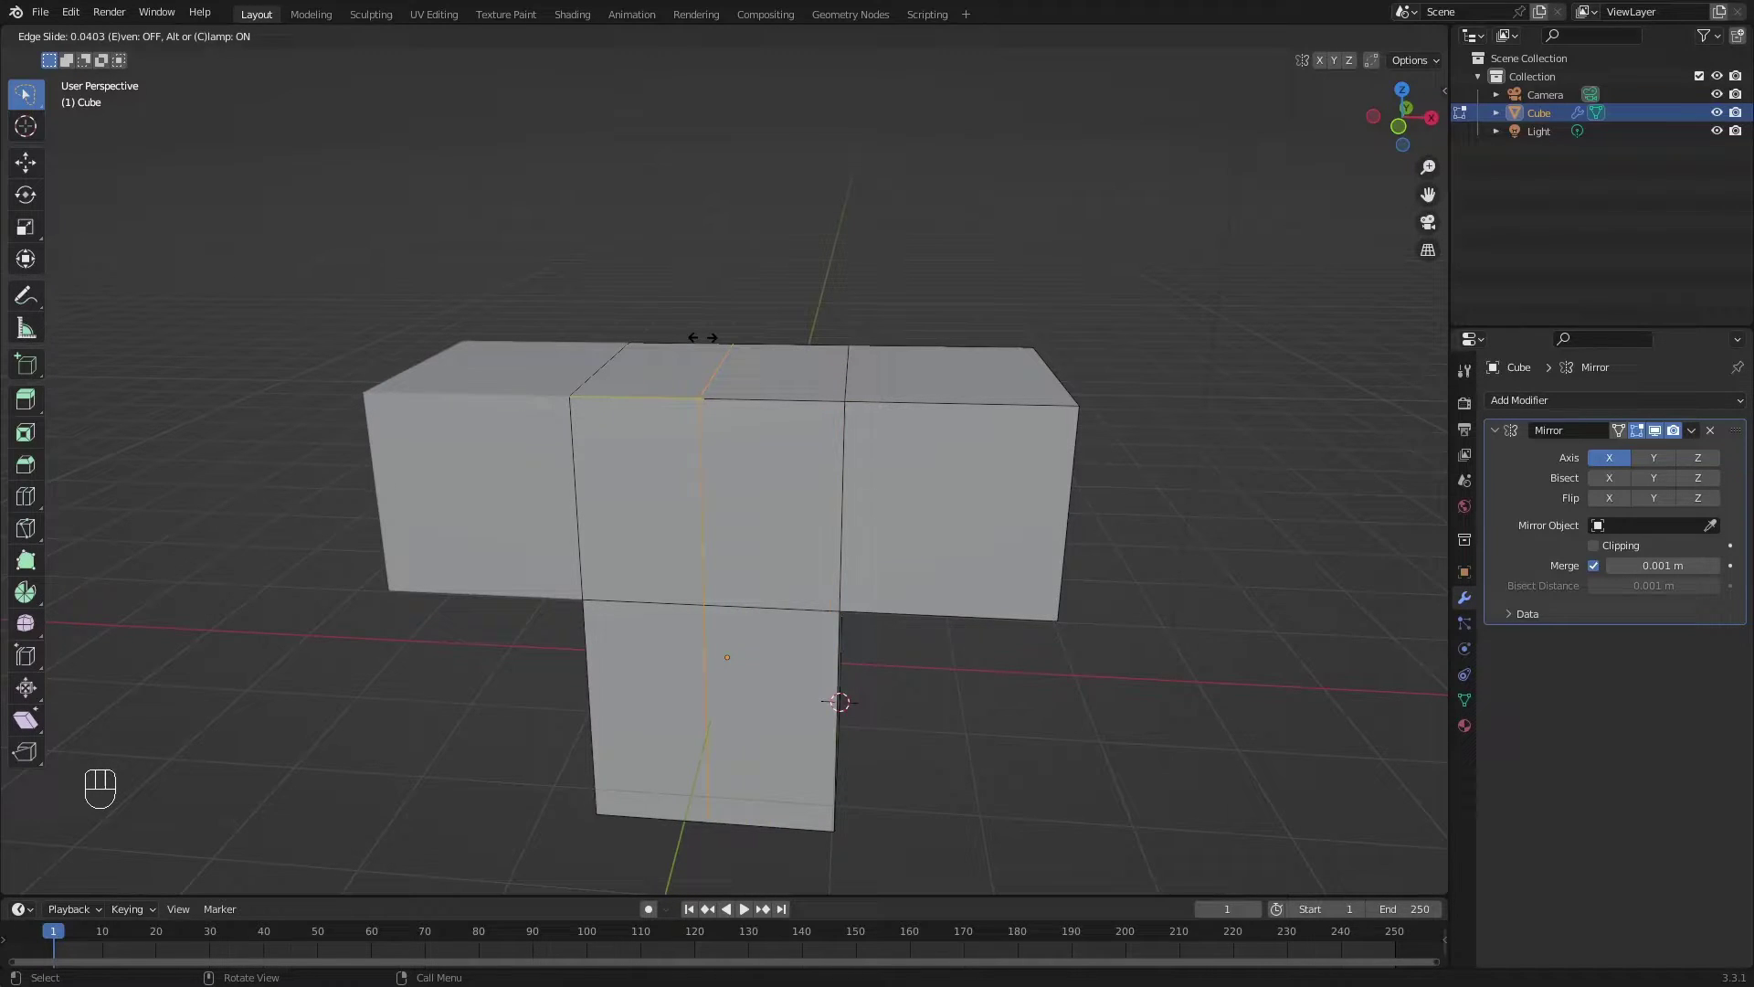
right_click(702, 327)
right_click(703, 327)
middle_click(737, 238)
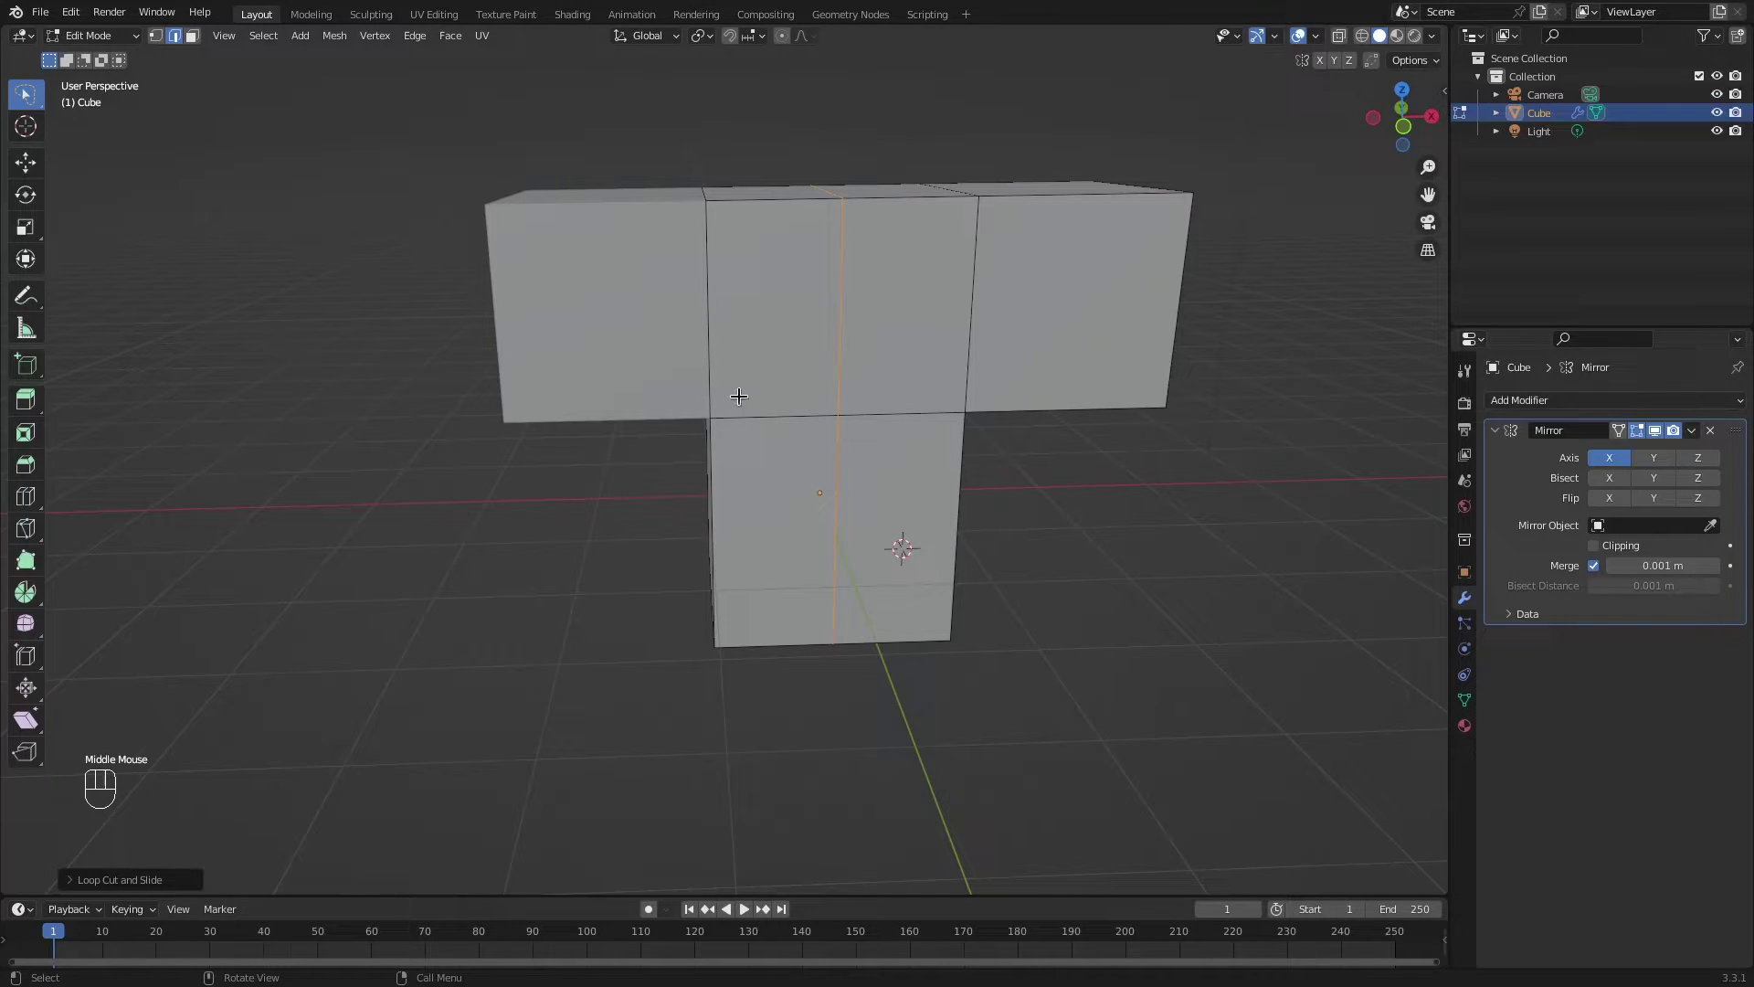
key("1")
left_click_drag(752, 313, 728, 309)
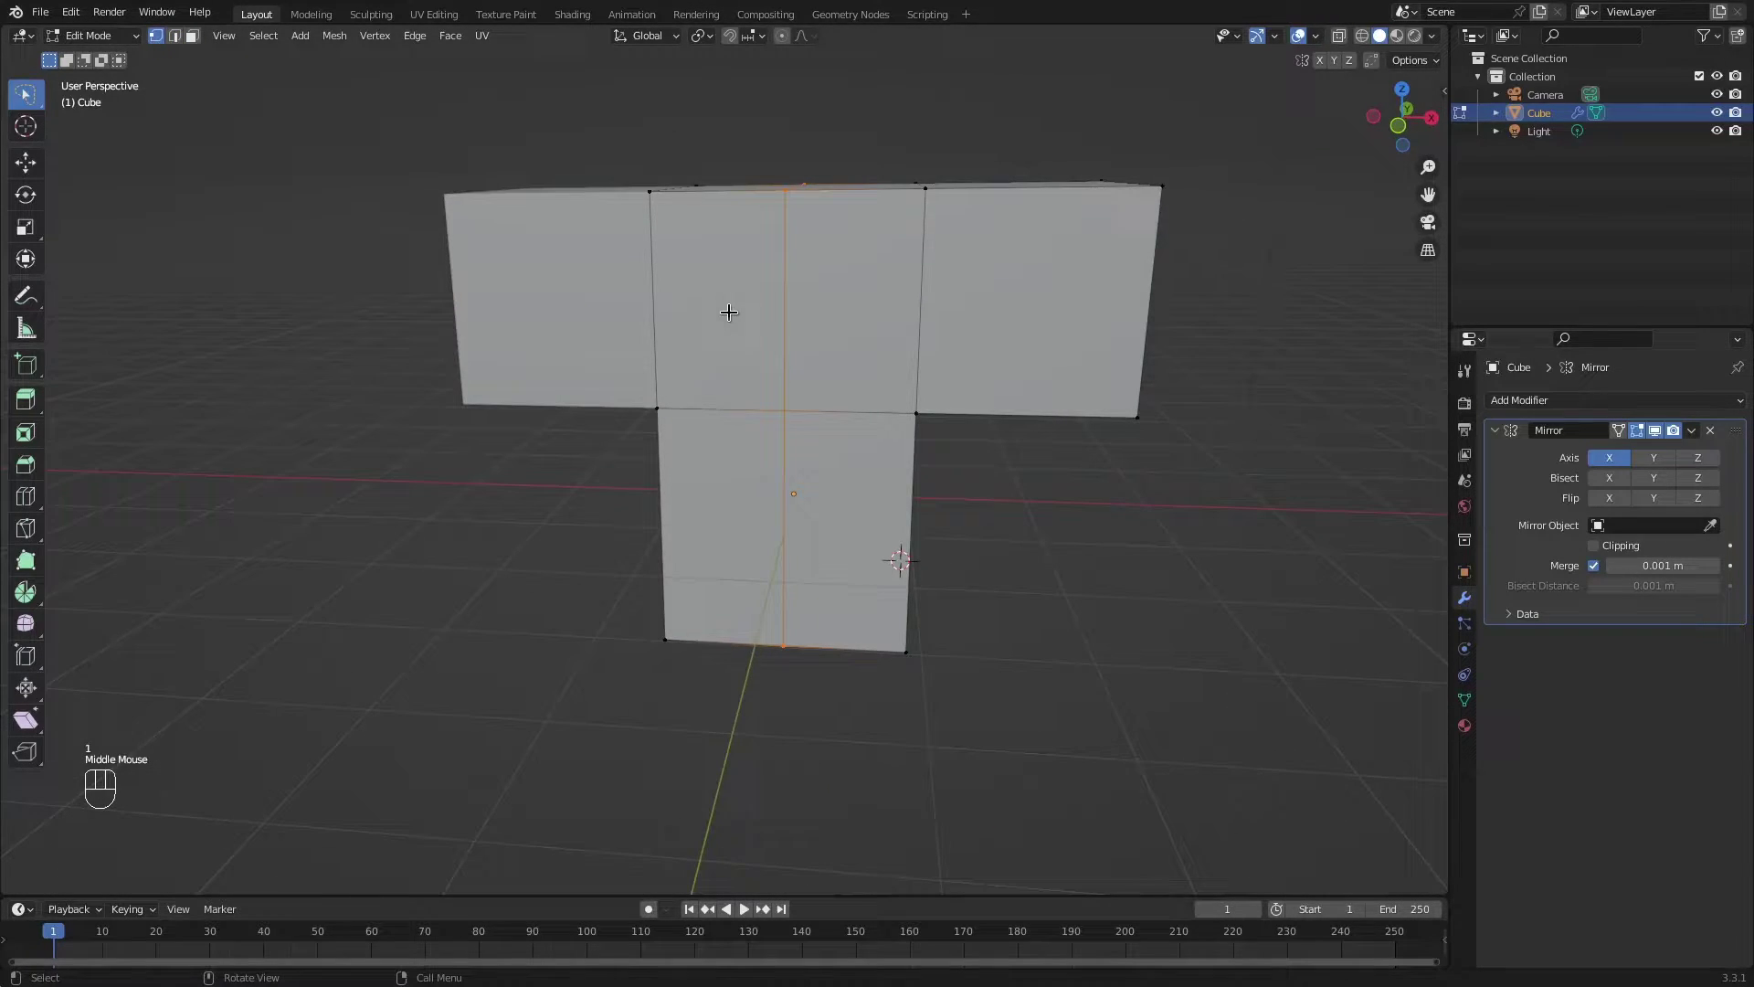
Turn on X-ray so hidden vertices are reachable and clear the selection.
key("1")
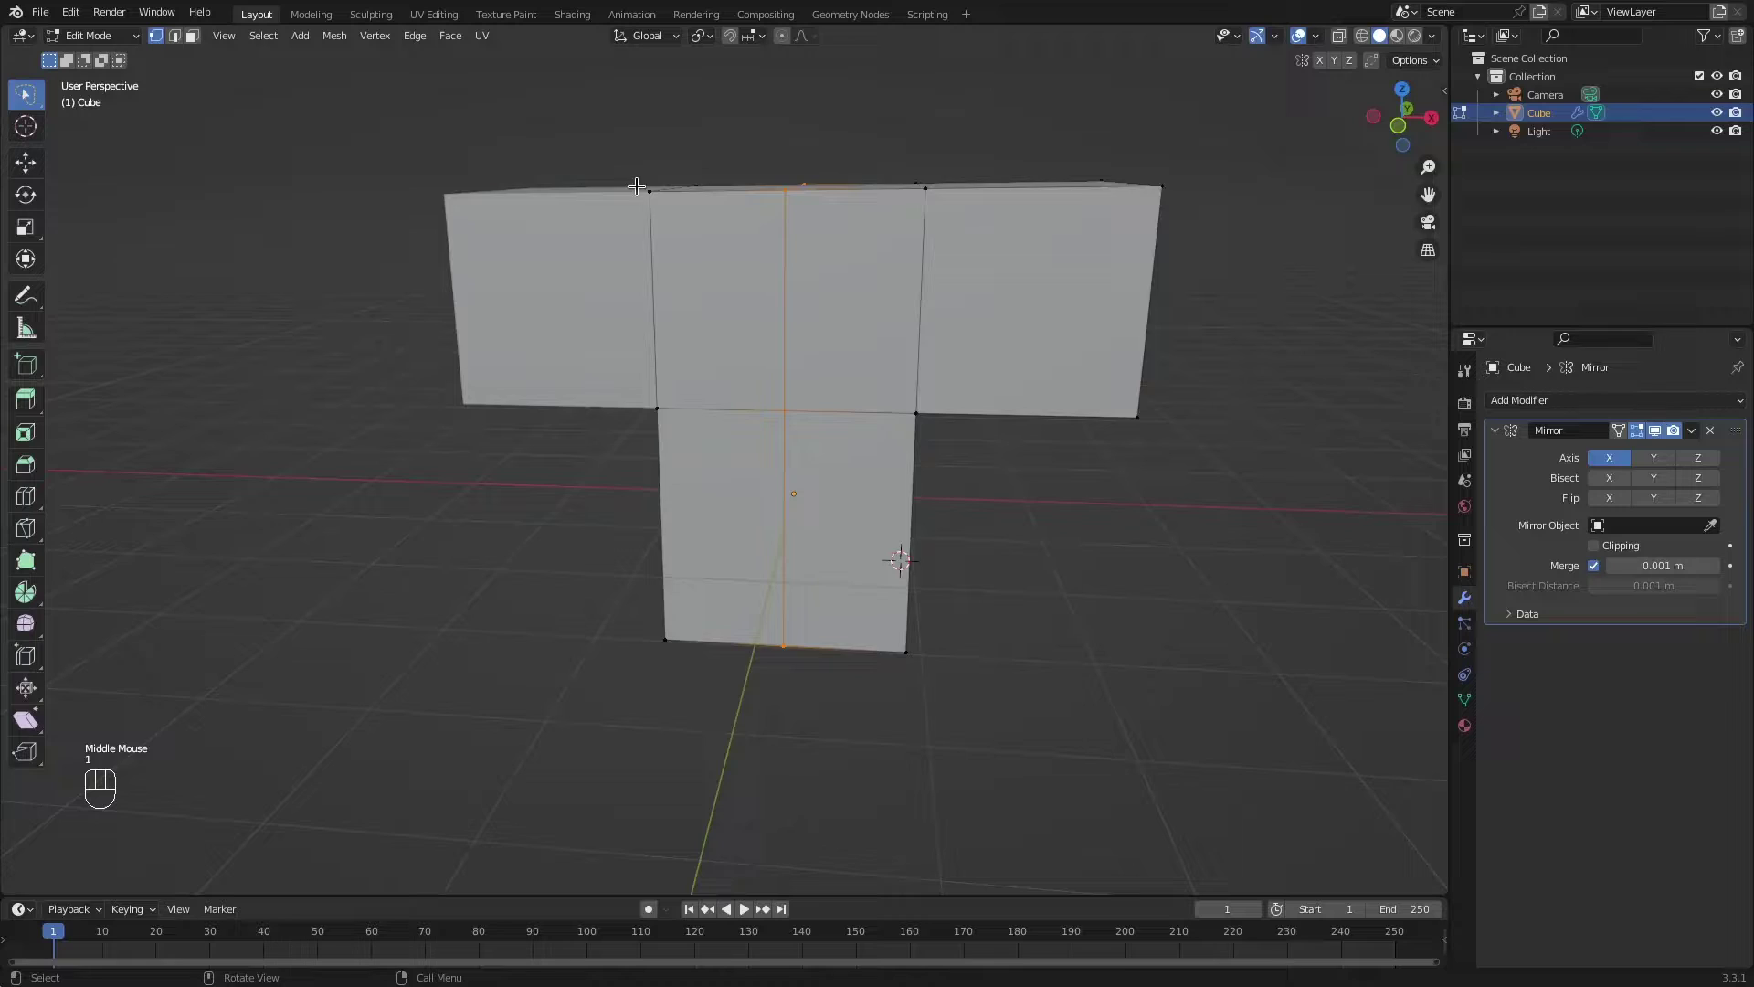
left_click_drag(643, 255, 591, 320)
middle_click(604, 320)
key("z")
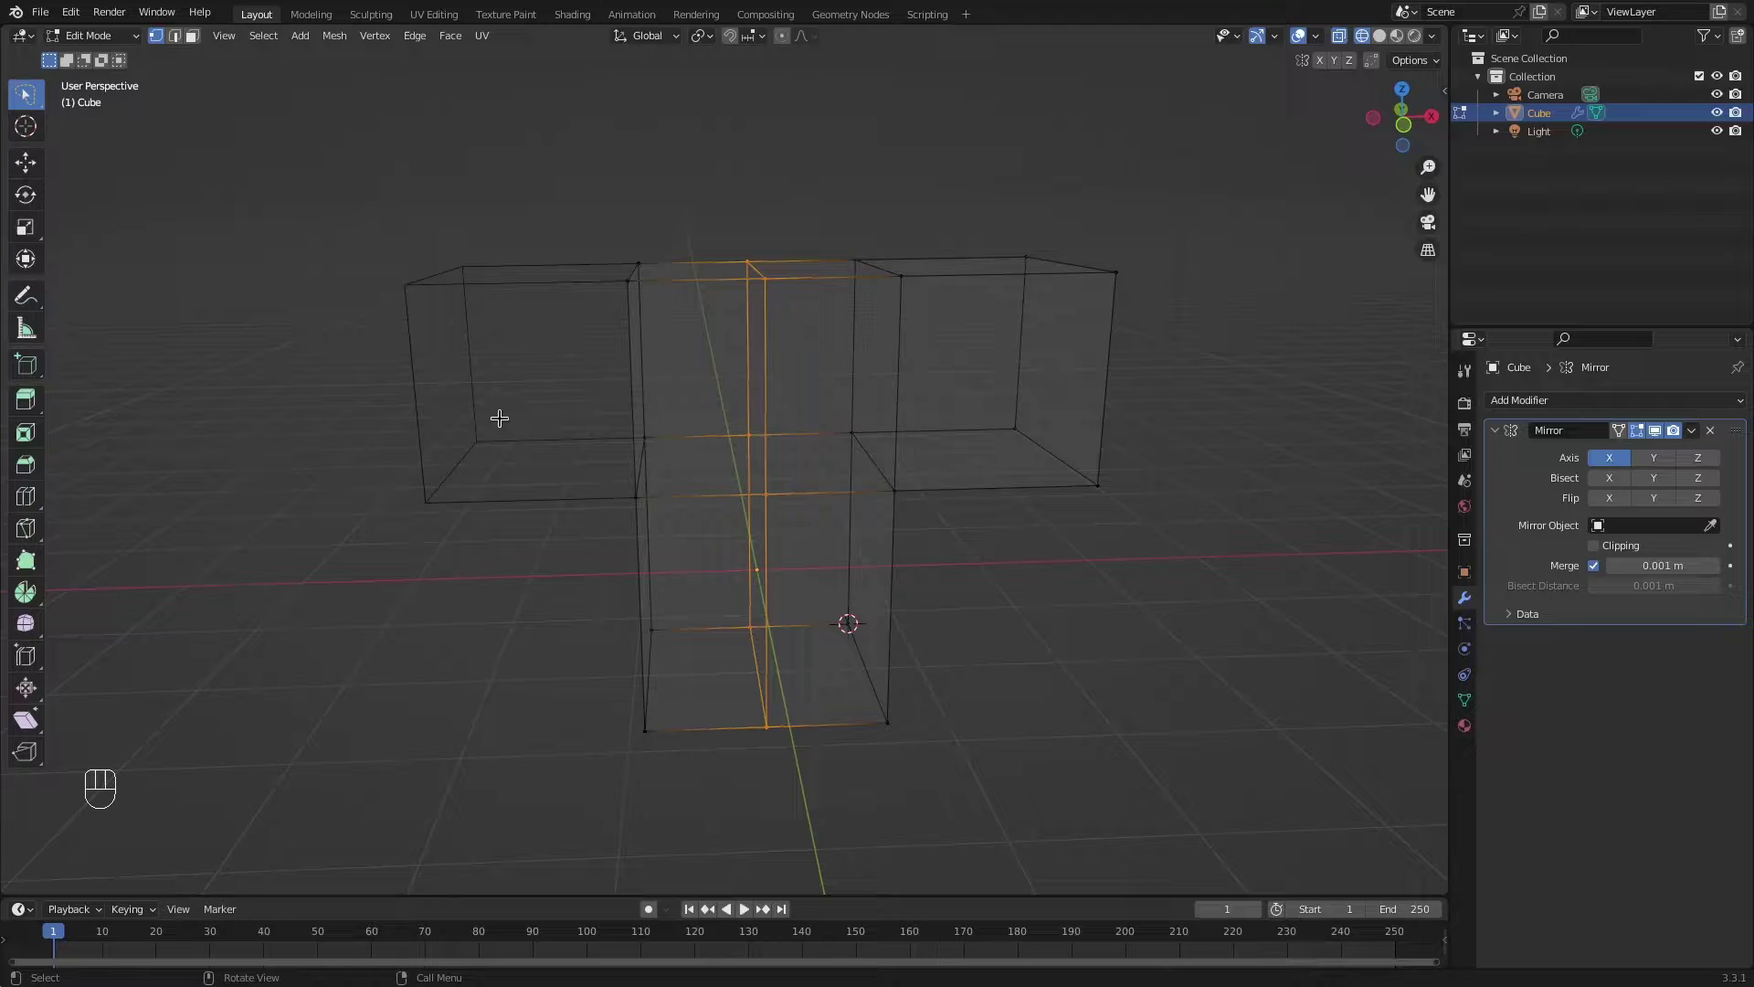
middle_click(505, 405)
key("alt+a")
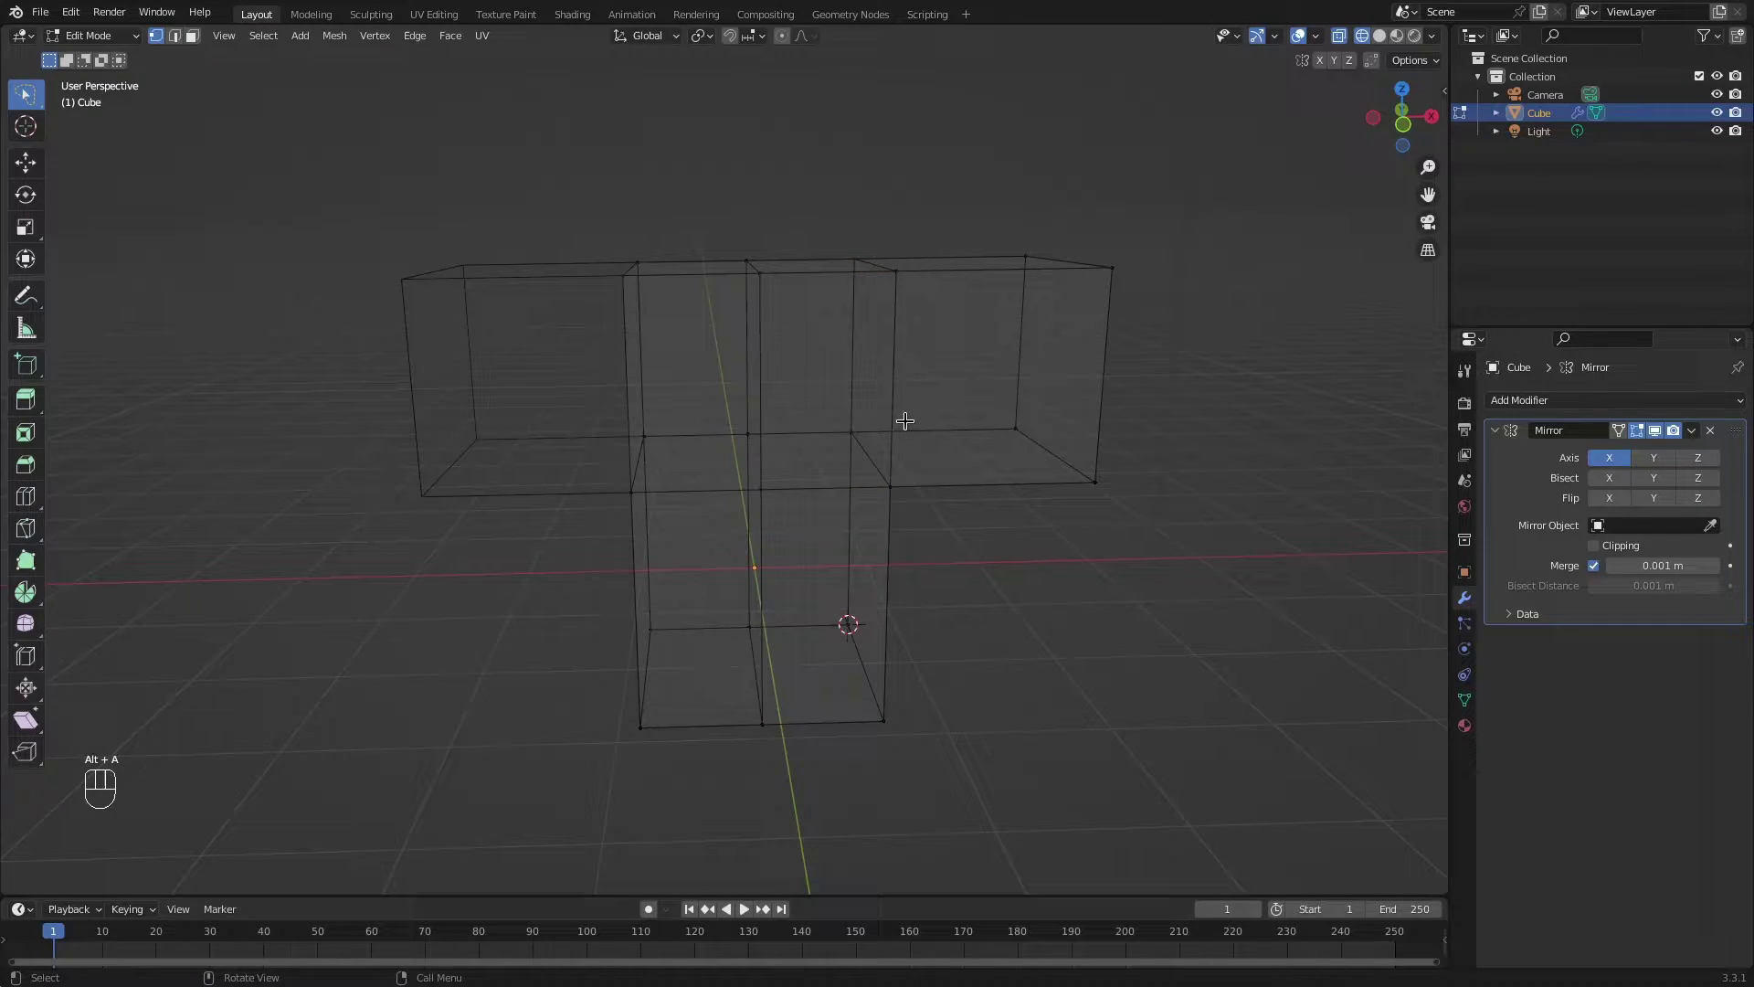
Box-select the vertices left of the centre loop and delete them as Vertices.
key("b")
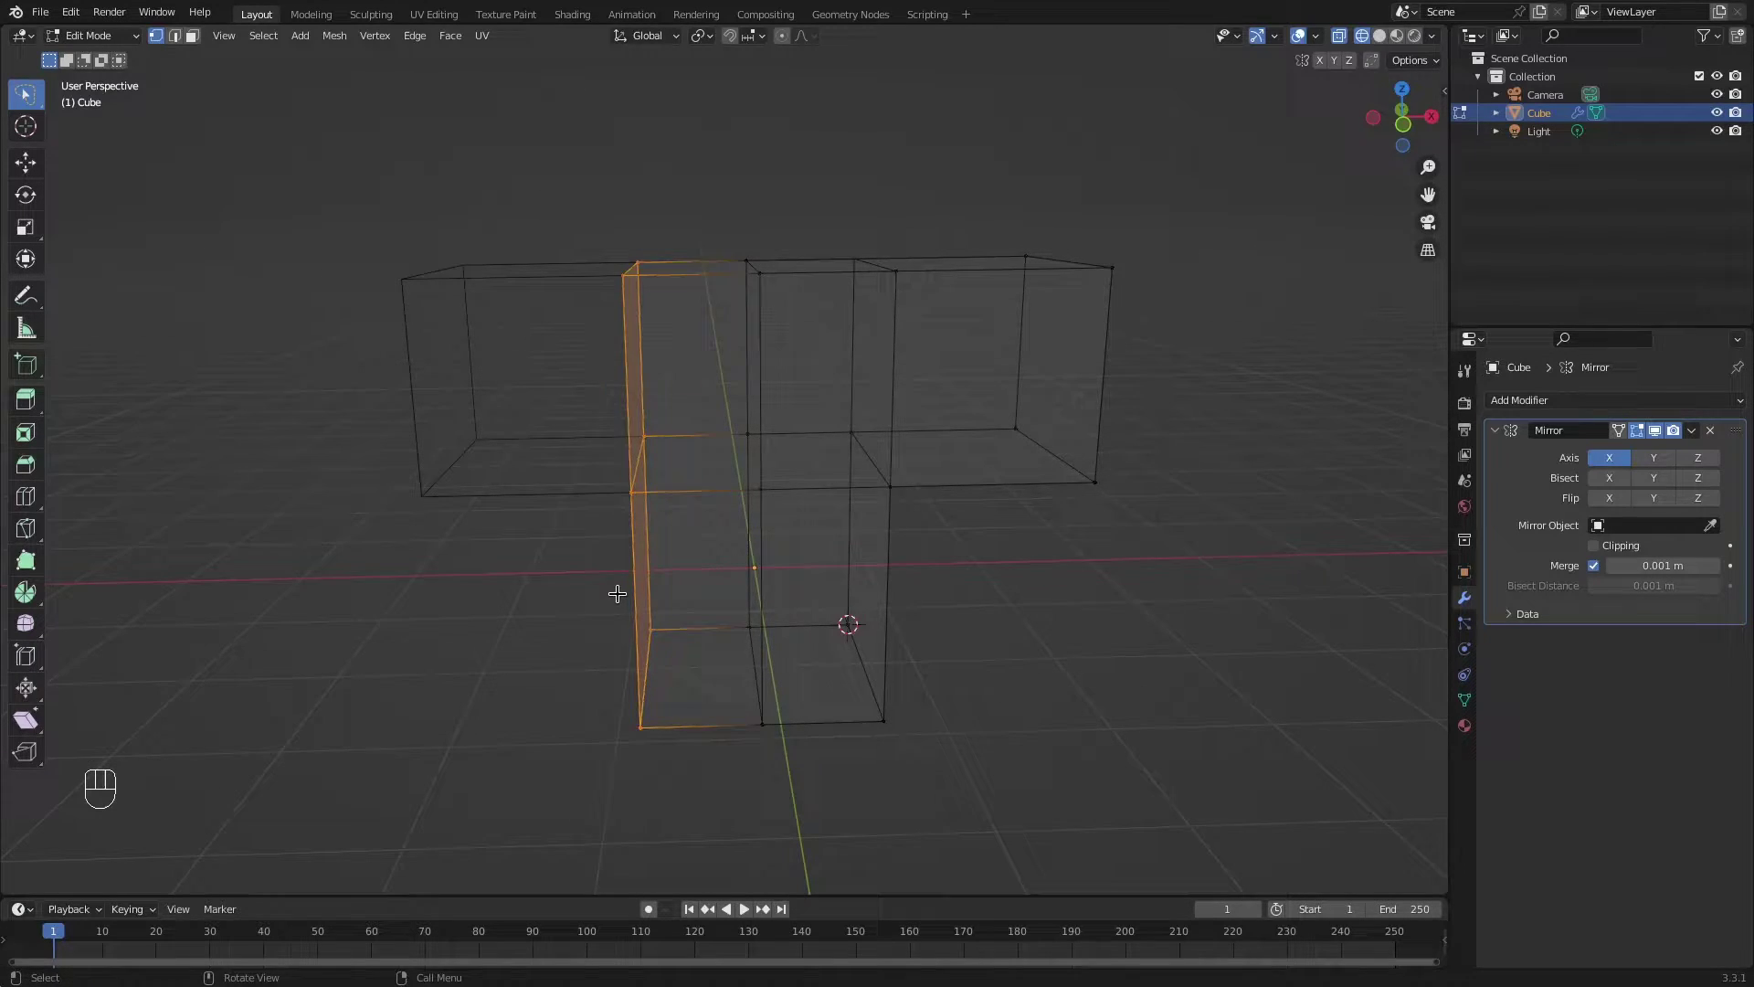
left_click_drag(624, 594, 662, 598)
key("x")
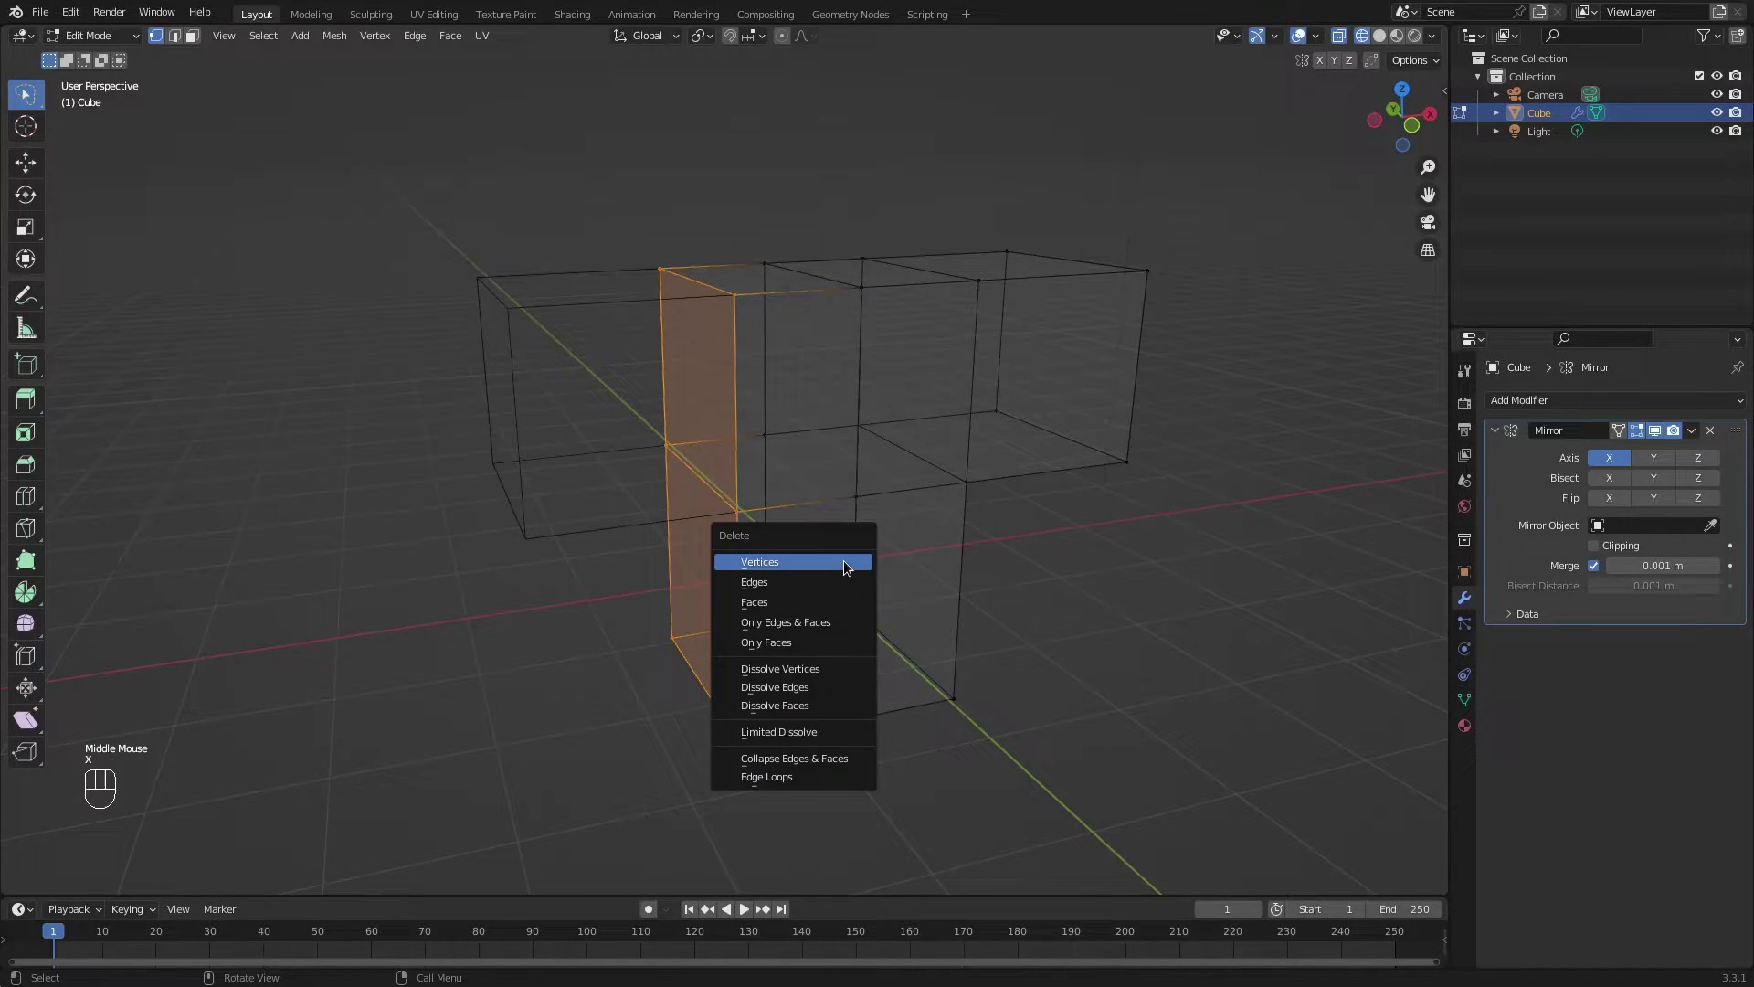
left_click_drag(767, 555, 745, 414)
scroll("up", 3)
left_click_drag(745, 403, 758, 378)
Switch back to Solid shading and select a vertex at the right arm's outer end.
key("z")
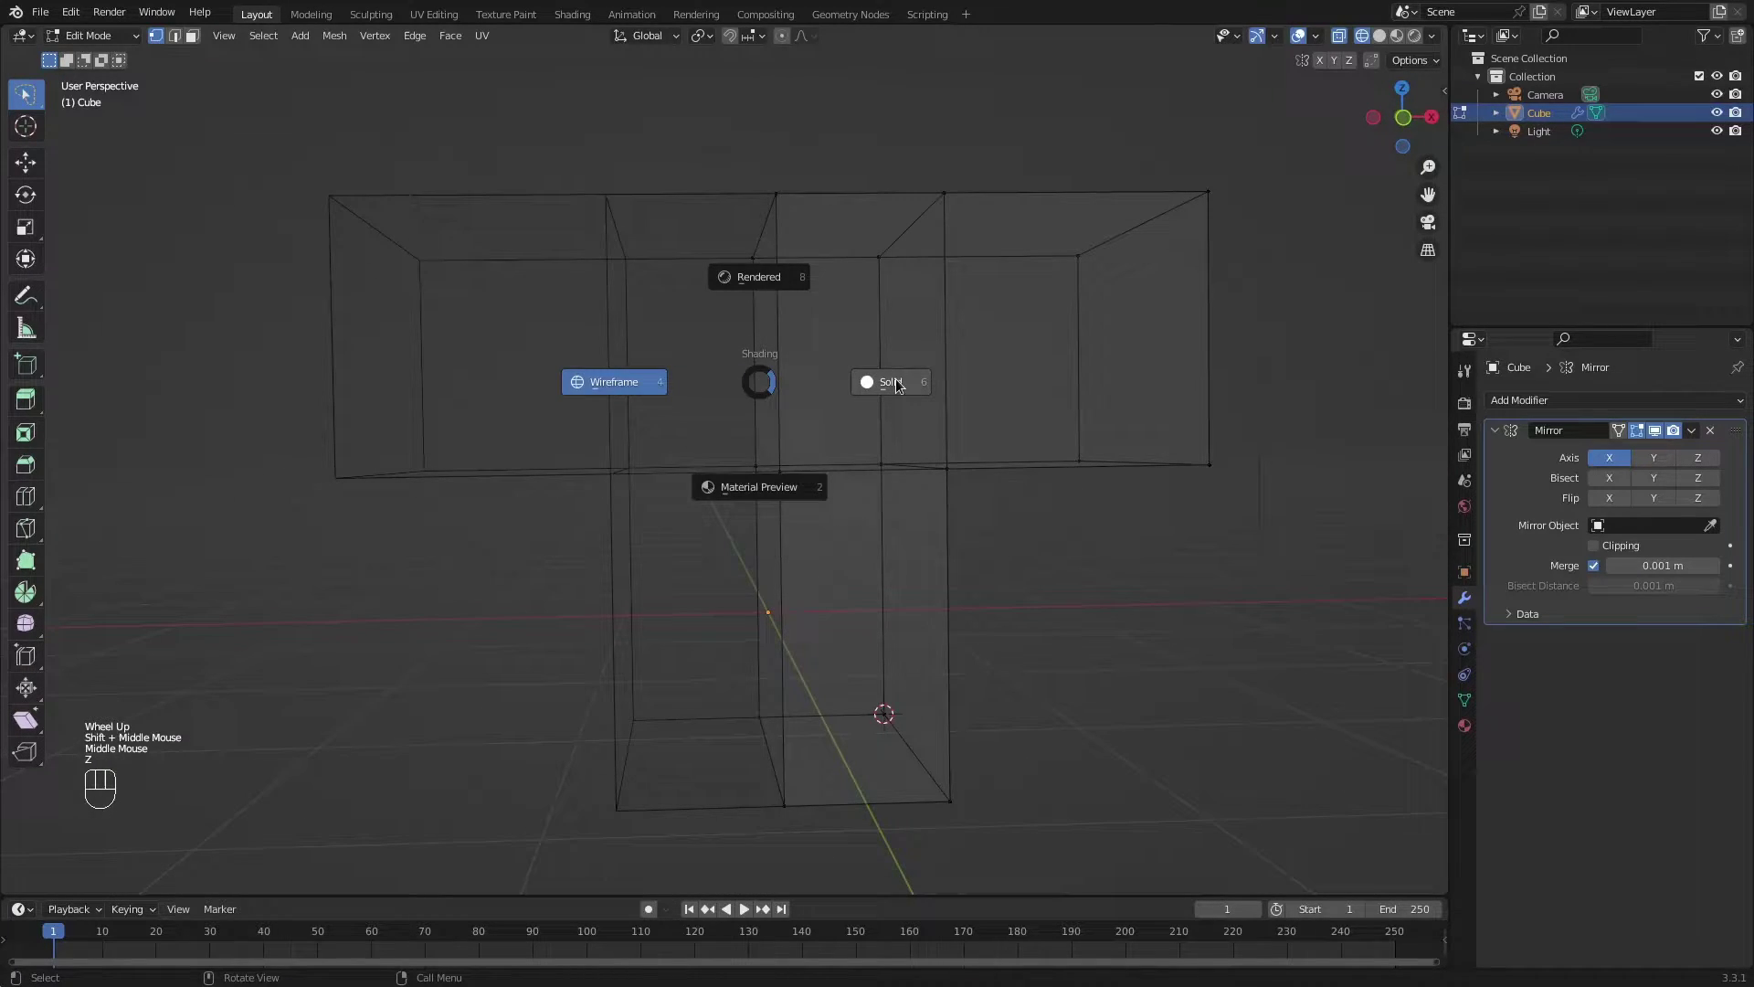
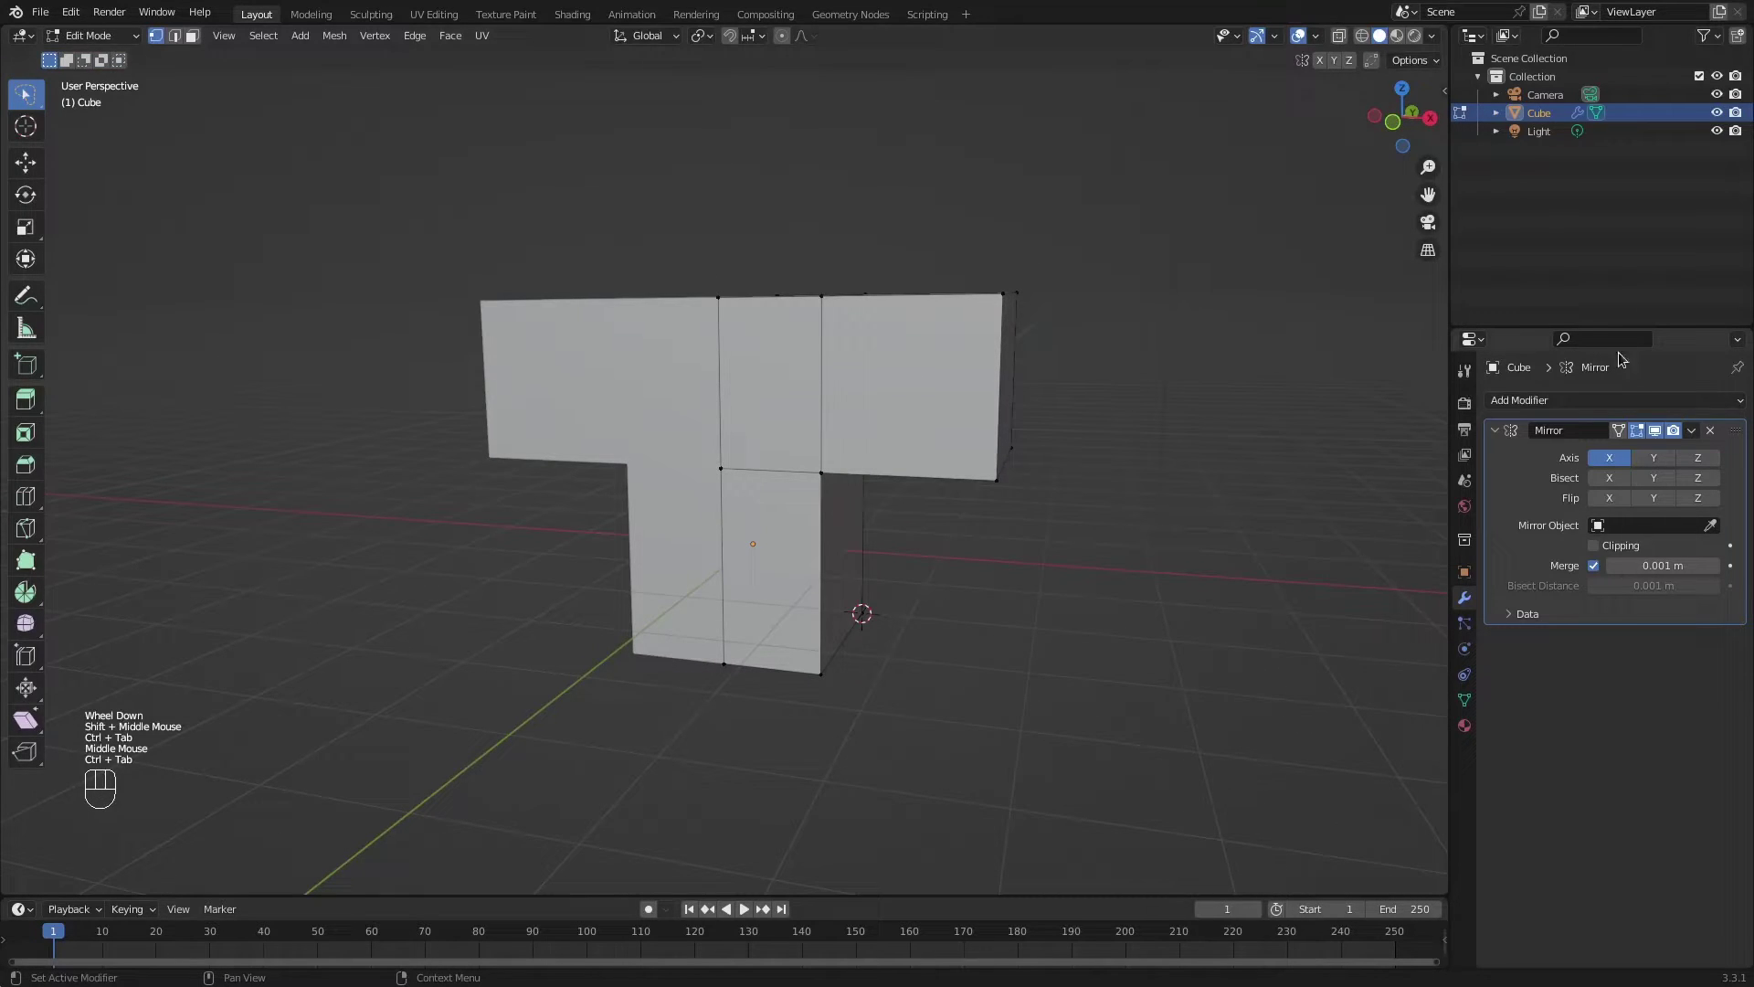
middle_click(1180, 480)
key("1")
left_click(941, 489)
Nudge the selected arm vertex along the Z axis.
key("w")
key("z")
key("g")
key("w")
key("z")
Mirror the mesh across Y and Z as well and inspect the multiplied copies.
left_click(1019, 377)
left_click(1002, 446)
middle_click(1051, 458)
left_click_drag(1140, 453, 1100, 448)
key("g")
key("z")
left_click(1099, 309)
left_click_drag(840, 422, 974, 414)
left_click_drag(1155, 386, 1093, 383)
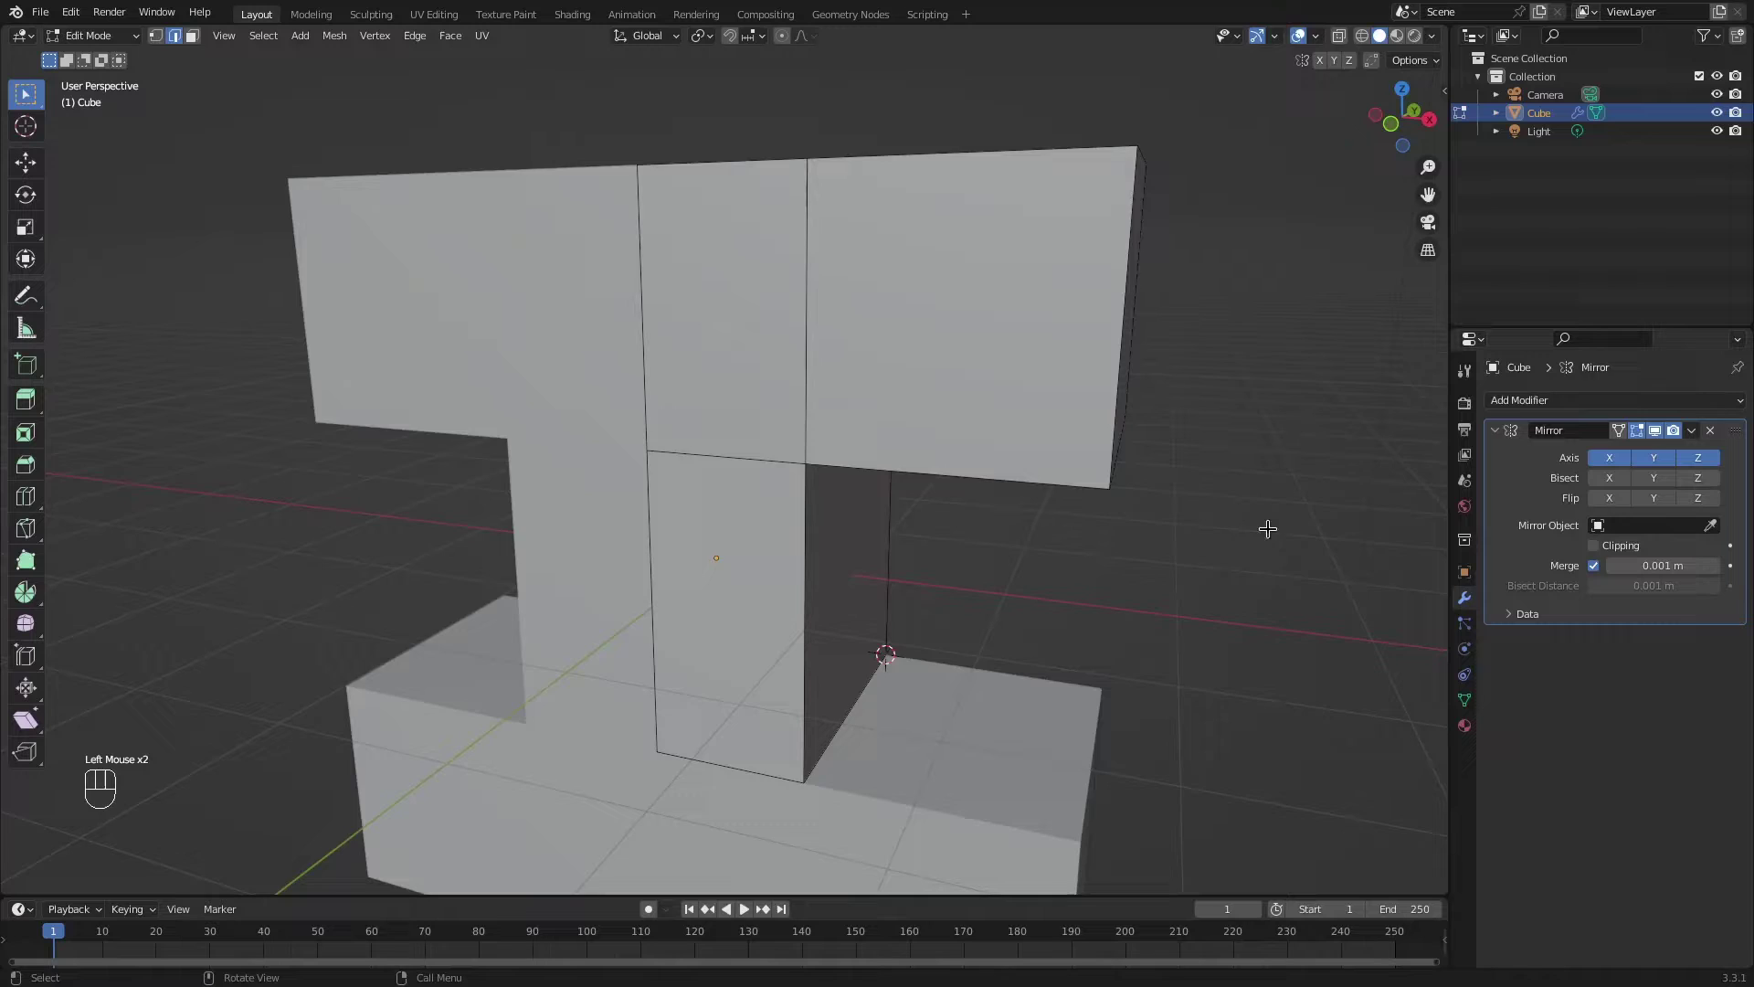
scroll("down", 3)
left_click_drag(1126, 518, 1079, 515)
left_click(1667, 459)
left_click(1666, 460)
Try a loop cut on the arm, cancel it and look over the mirrored result.
middle_click(1123, 420)
key("1")
middle_click(897, 440)
key("ctrl+r")
right_click(699, 258)
left_click_drag(835, 281, 792, 284)
key("z")
key("alt+a")
key("b")
key("x")
key("z")
middle_click(795, 652)
scroll("down", 3)
middle_click(684, 544)
Move an arm vertex and toggle the Mirror modifier's axis buttons to compare.
left_click(633, 515)
key("g")
left_click(754, 454)
left_click_drag(778, 491, 794, 464)
double_click(1672, 456)
left_click(1709, 463)
left_click(1708, 462)
double_click(1708, 462)
left_click(1600, 466)
left_click(1600, 466)
left_click_drag(766, 453, 806, 454)
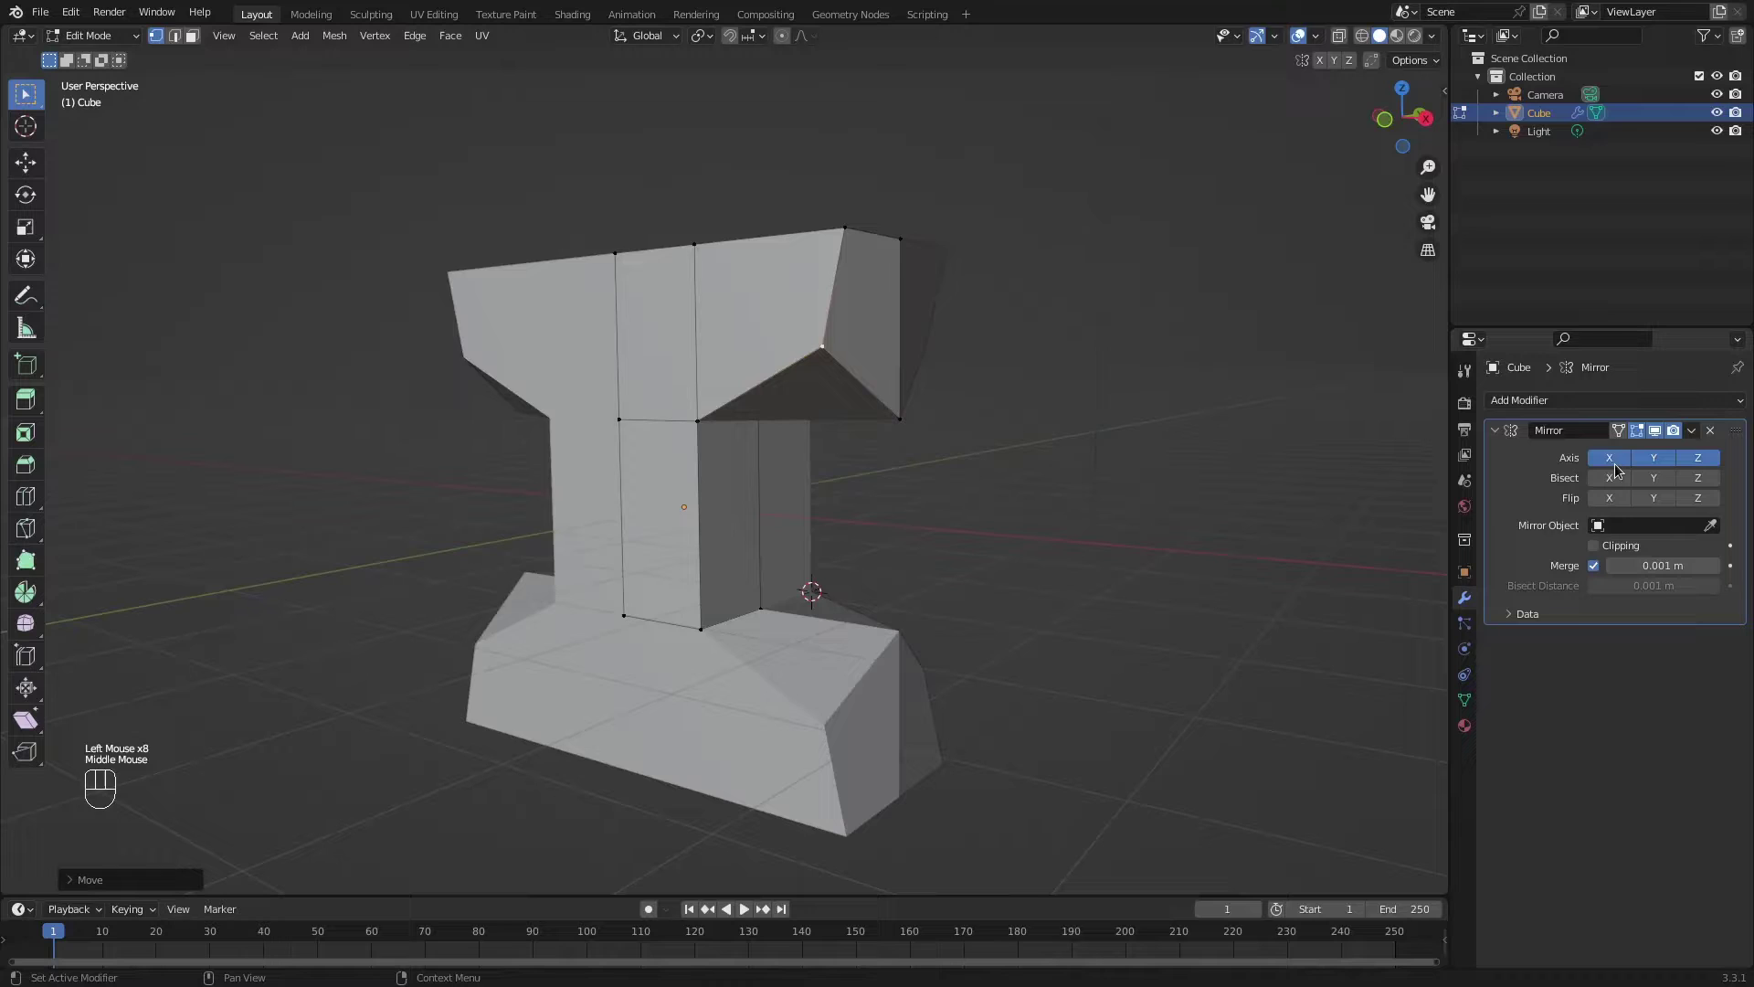
Turn the Y and Z mirror axes off and undo the arm edit, leaving X only.
double_click(1621, 465)
left_click_drag(1036, 469, 986, 469)
key("ctrl+z")
left_click(1669, 456)
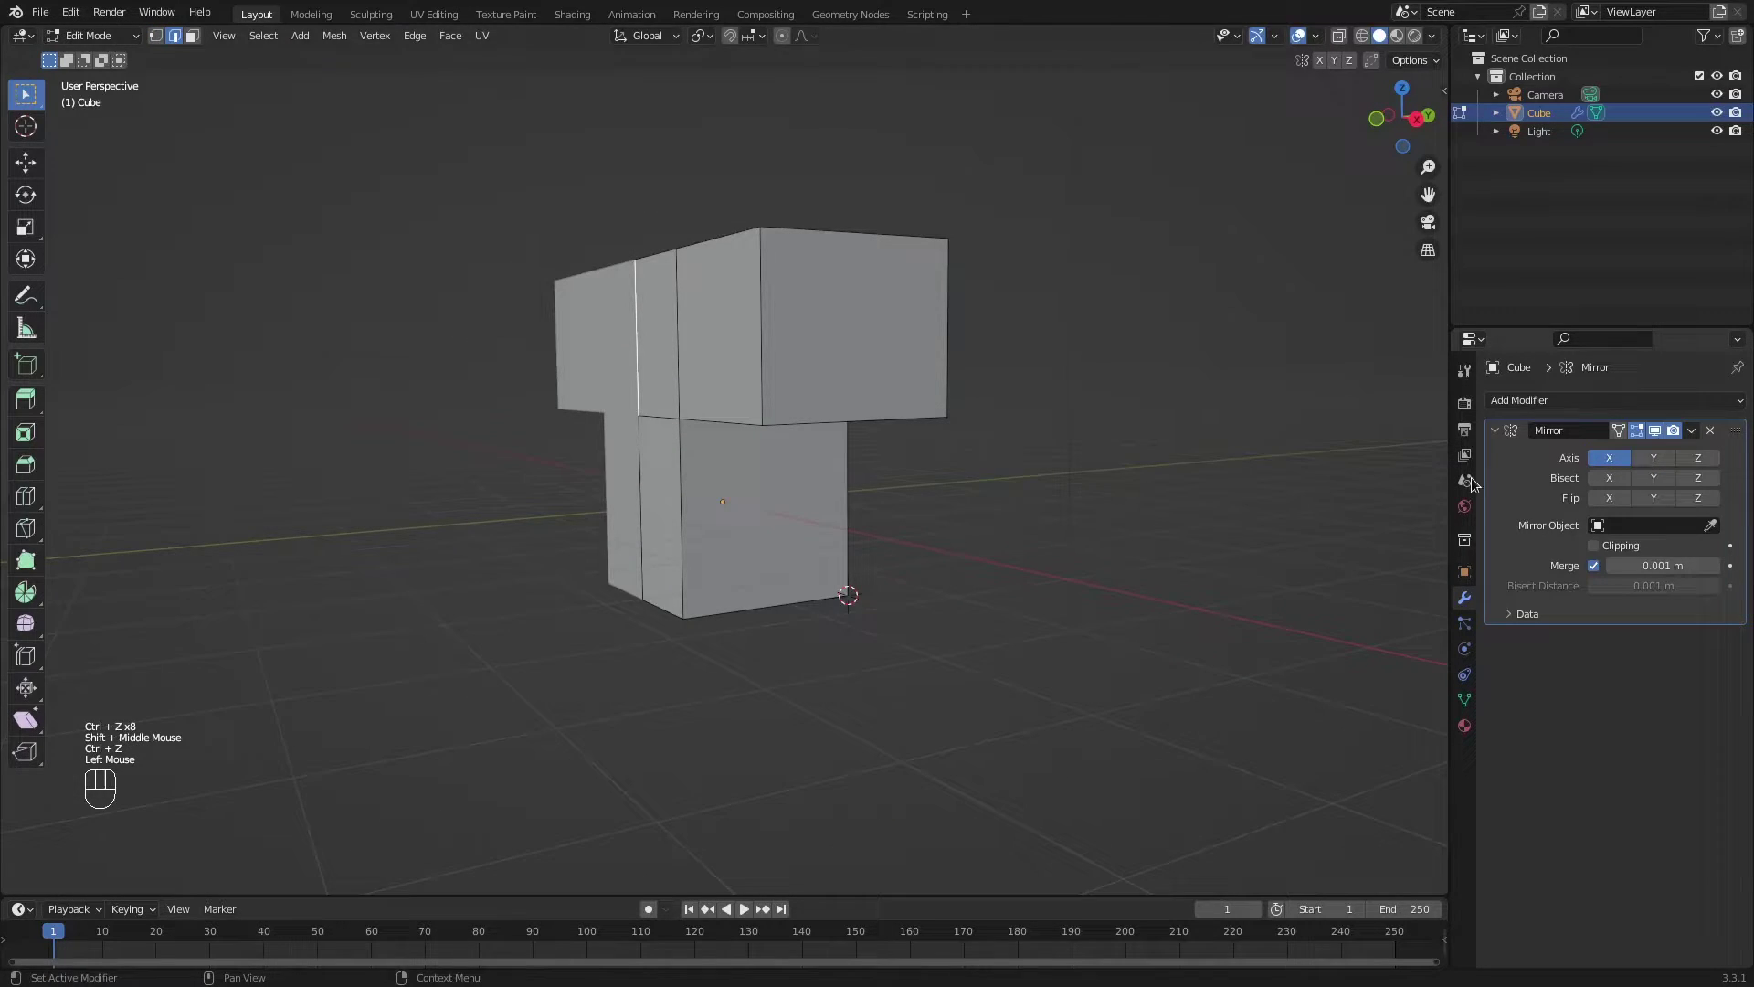
left_click_drag(968, 470, 1014, 490)
scroll("up", 3)
left_click_drag(957, 483, 1640, 530)
key("alt+a")
left_click_drag(1641, 530, 1616, 558)
left_click_drag(906, 475, 941, 477)
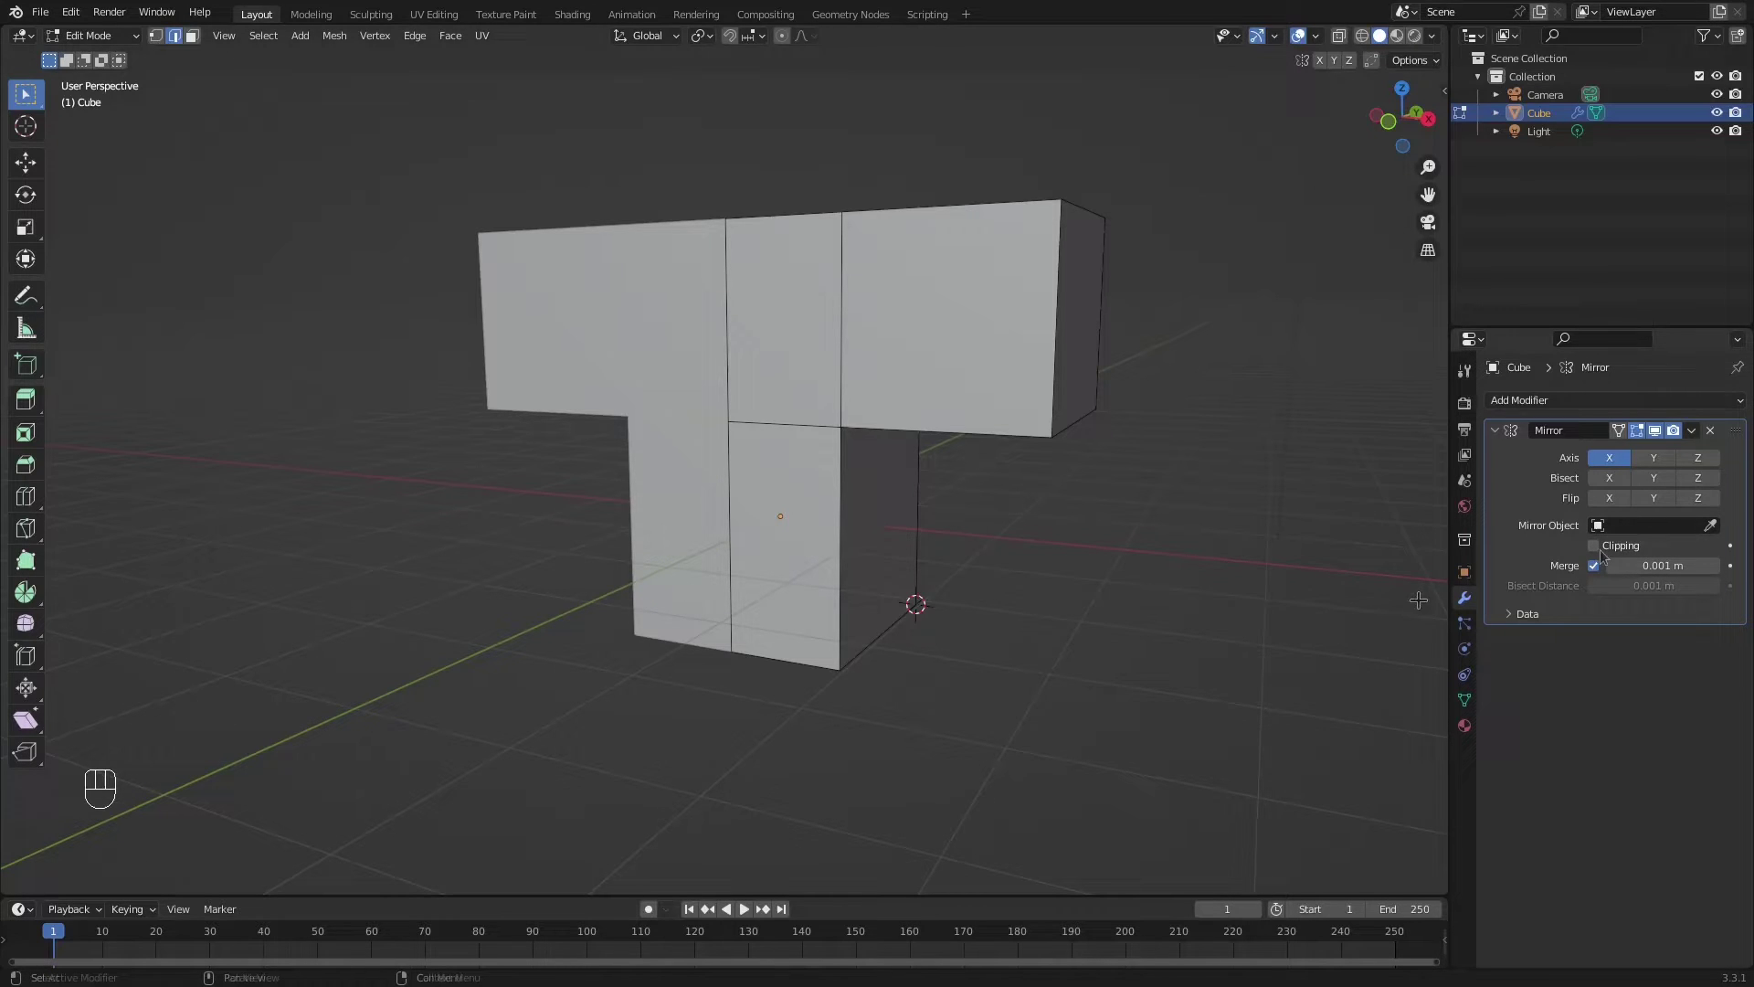
Select a centre-line vertex of the mesh in vertex mode.
middle_click(1022, 469)
left_click_drag(987, 509, 992, 560)
scroll("up", 3)
left_click(725, 319)
key("1")
scroll("down", 3)
key("1")
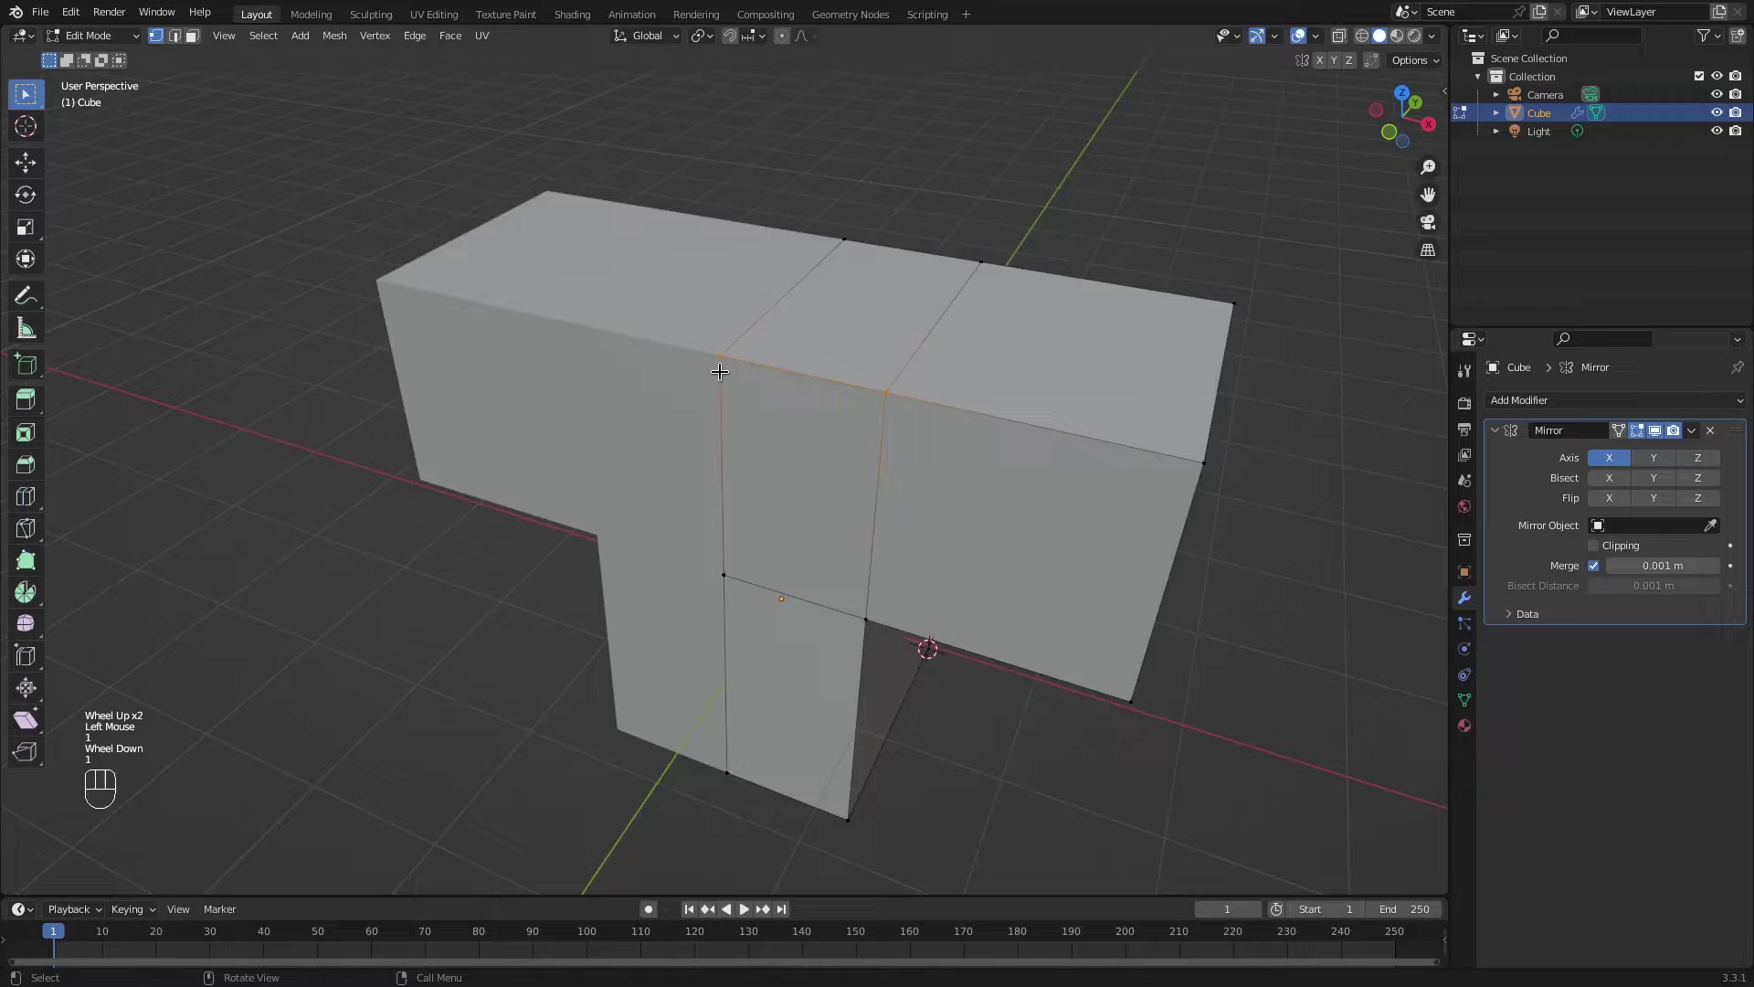
left_click(717, 350)
Slide centre vertices along X off the mirror plane, opening a gap between halves.
middle_click(779, 348)
key("g")
key("x")
left_click(897, 346)
left_click_drag(918, 322, 960, 276)
left_click(832, 213)
left_click_drag(840, 242, 828, 273)
key("g")
key("x")
left_click(898, 273)
left_click_drag(876, 278, 835, 286)
left_click(787, 581)
Undo the moves and enable Clipping on the Mirror modifier.
key("ctrl+z")
middle_click(825, 534)
key("ctrl+z")
key("ctrl+z")
key("ctrl+z")
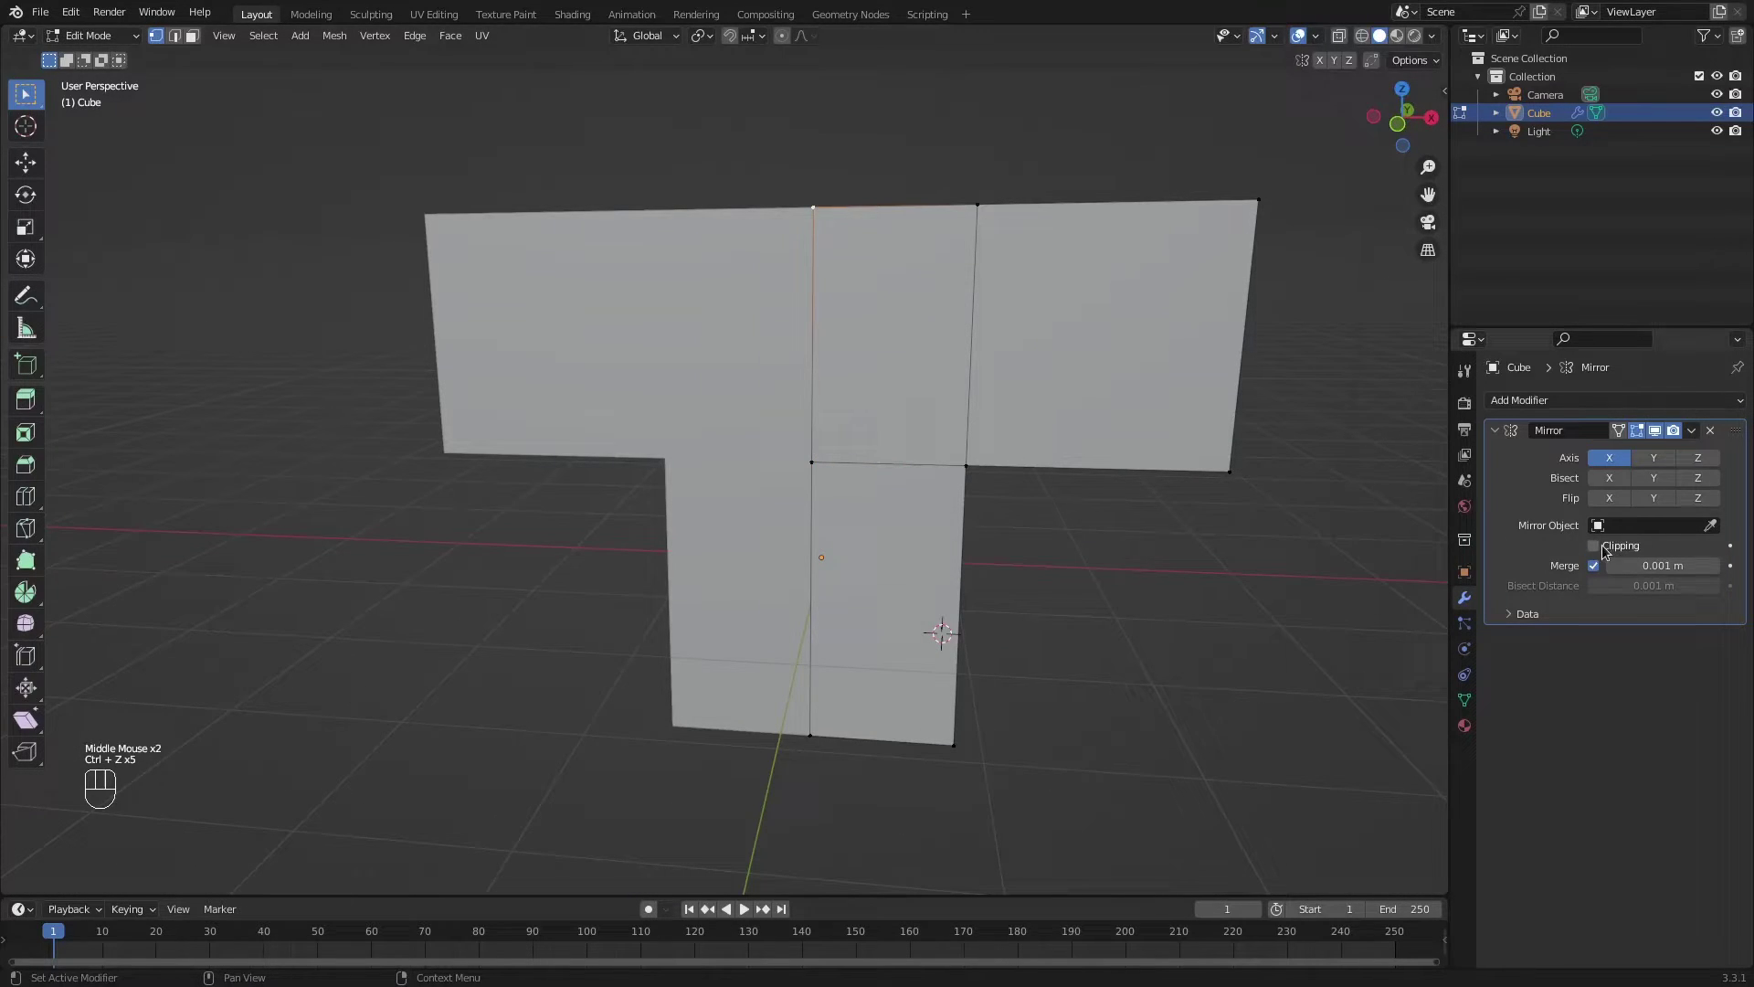
left_click(1611, 543)
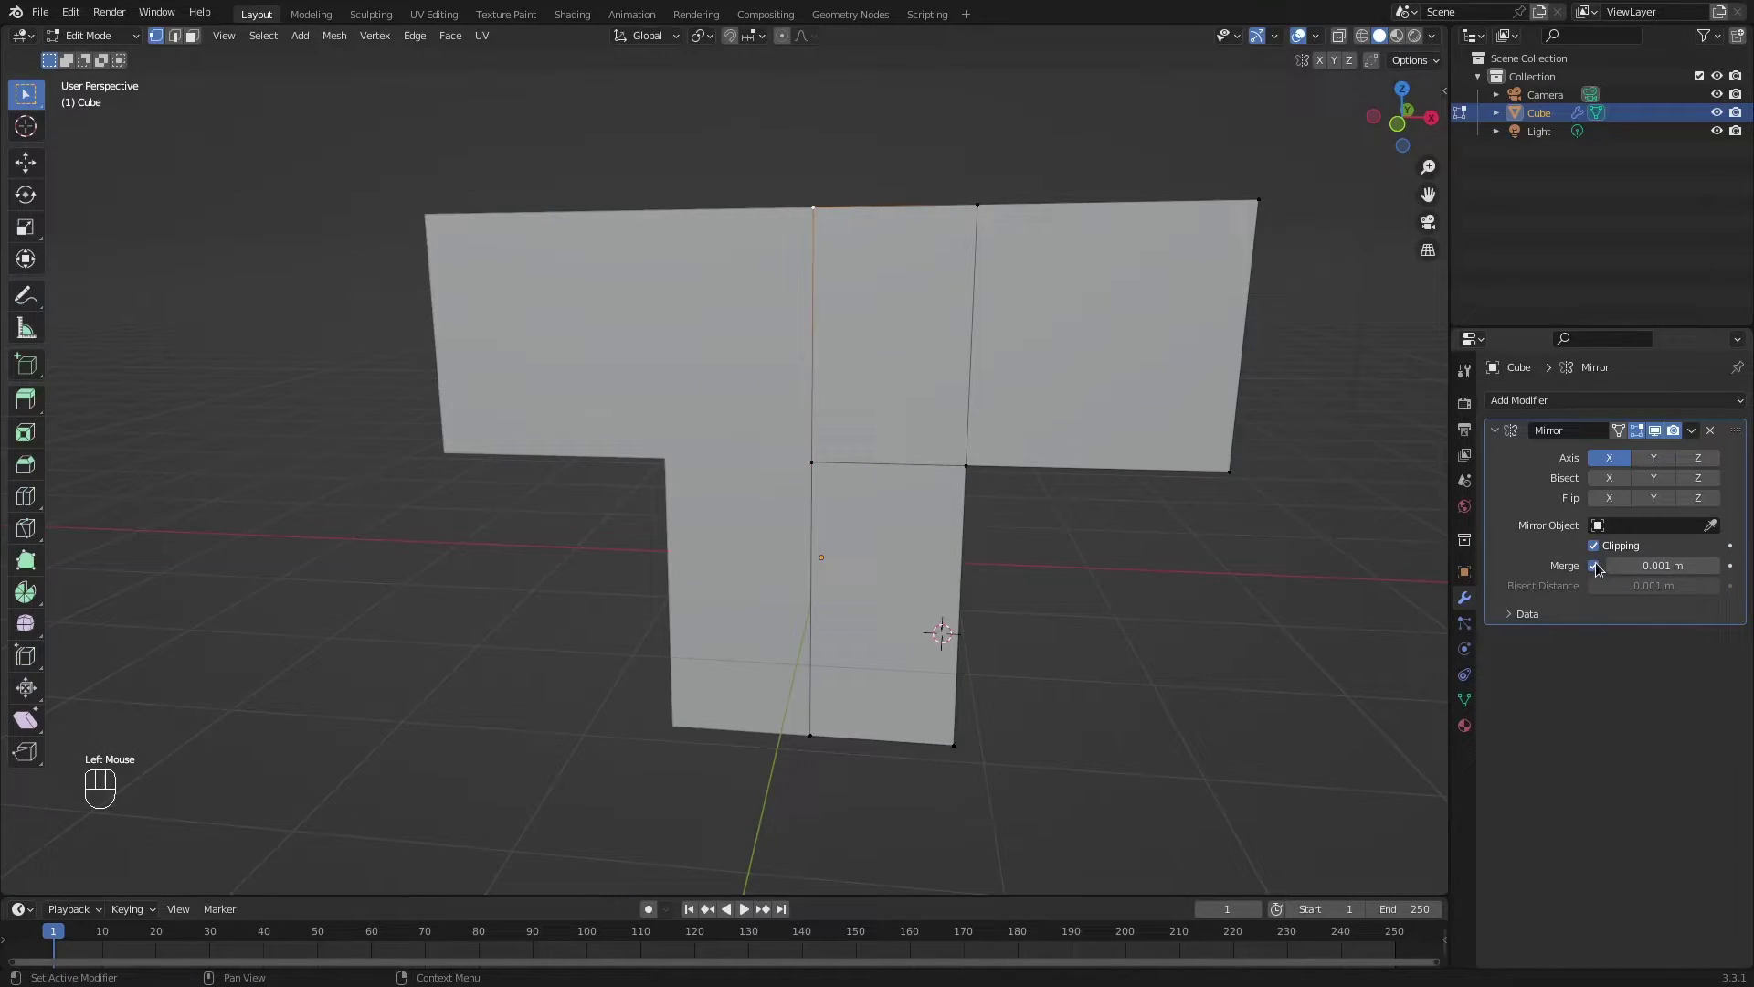
Check a grabbed centre vertex stays clipped, expand the Data subpanel and begin rotating an end face.
key("g")
right_click(822, 198)
left_click_drag(821, 224, 805, 283)
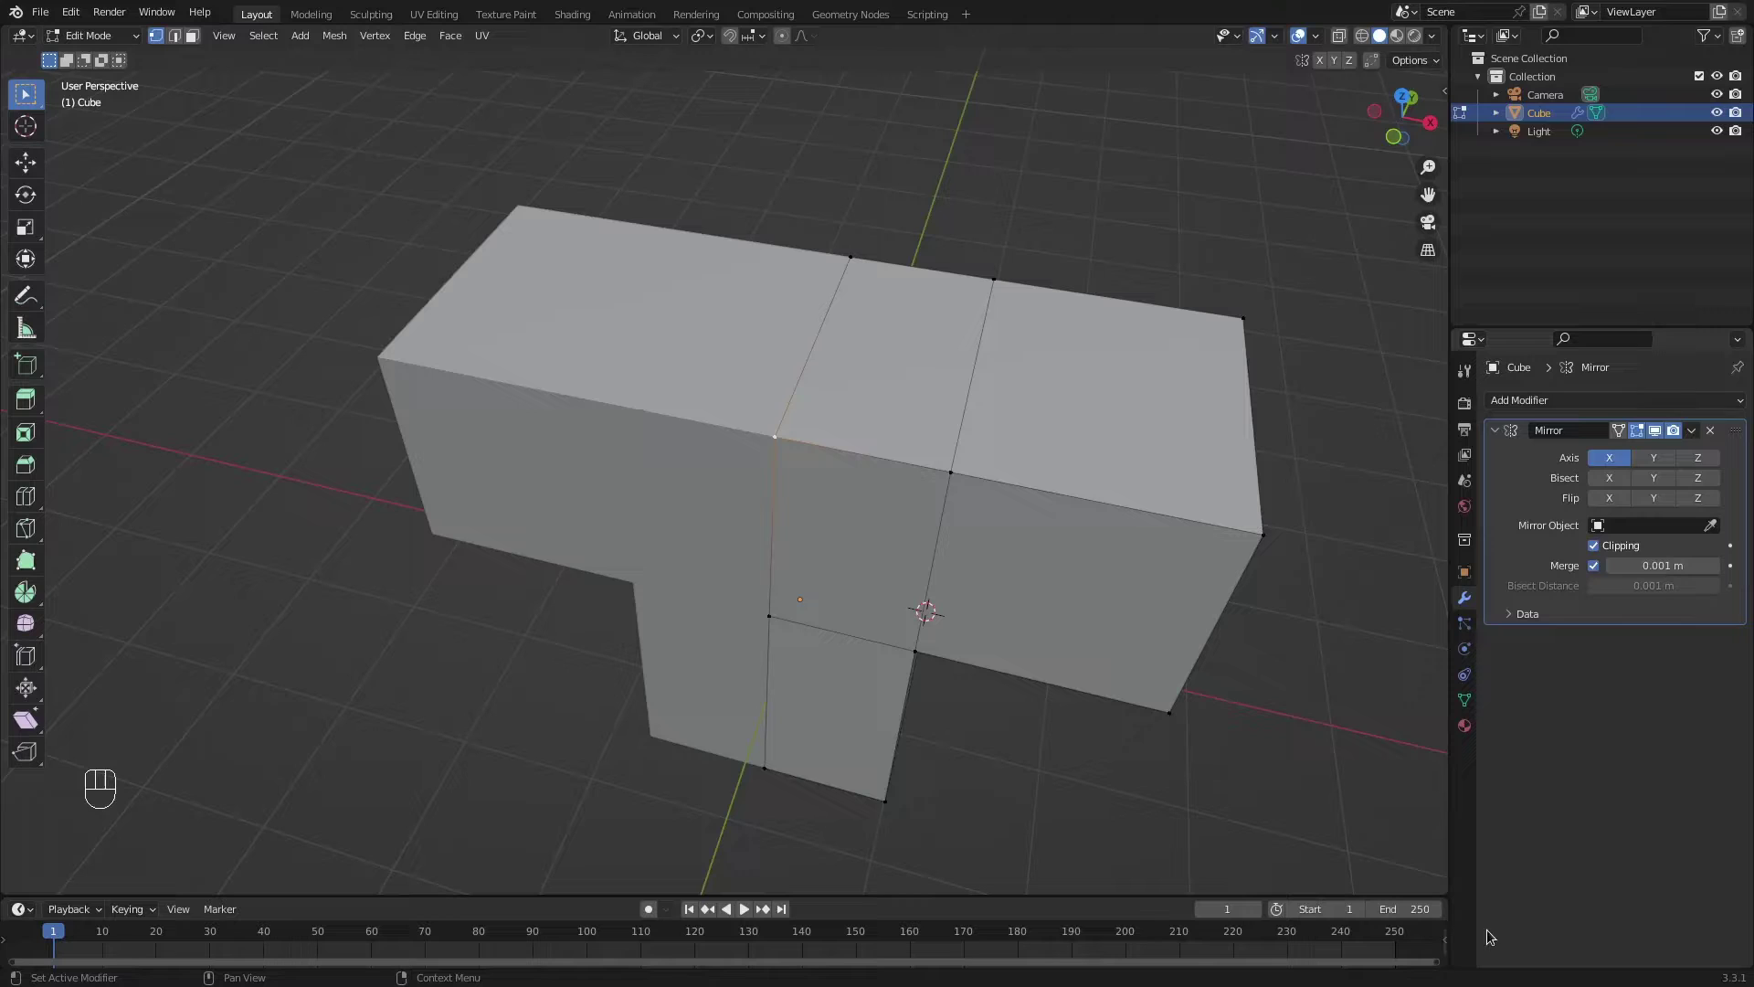
left_click(1499, 805)
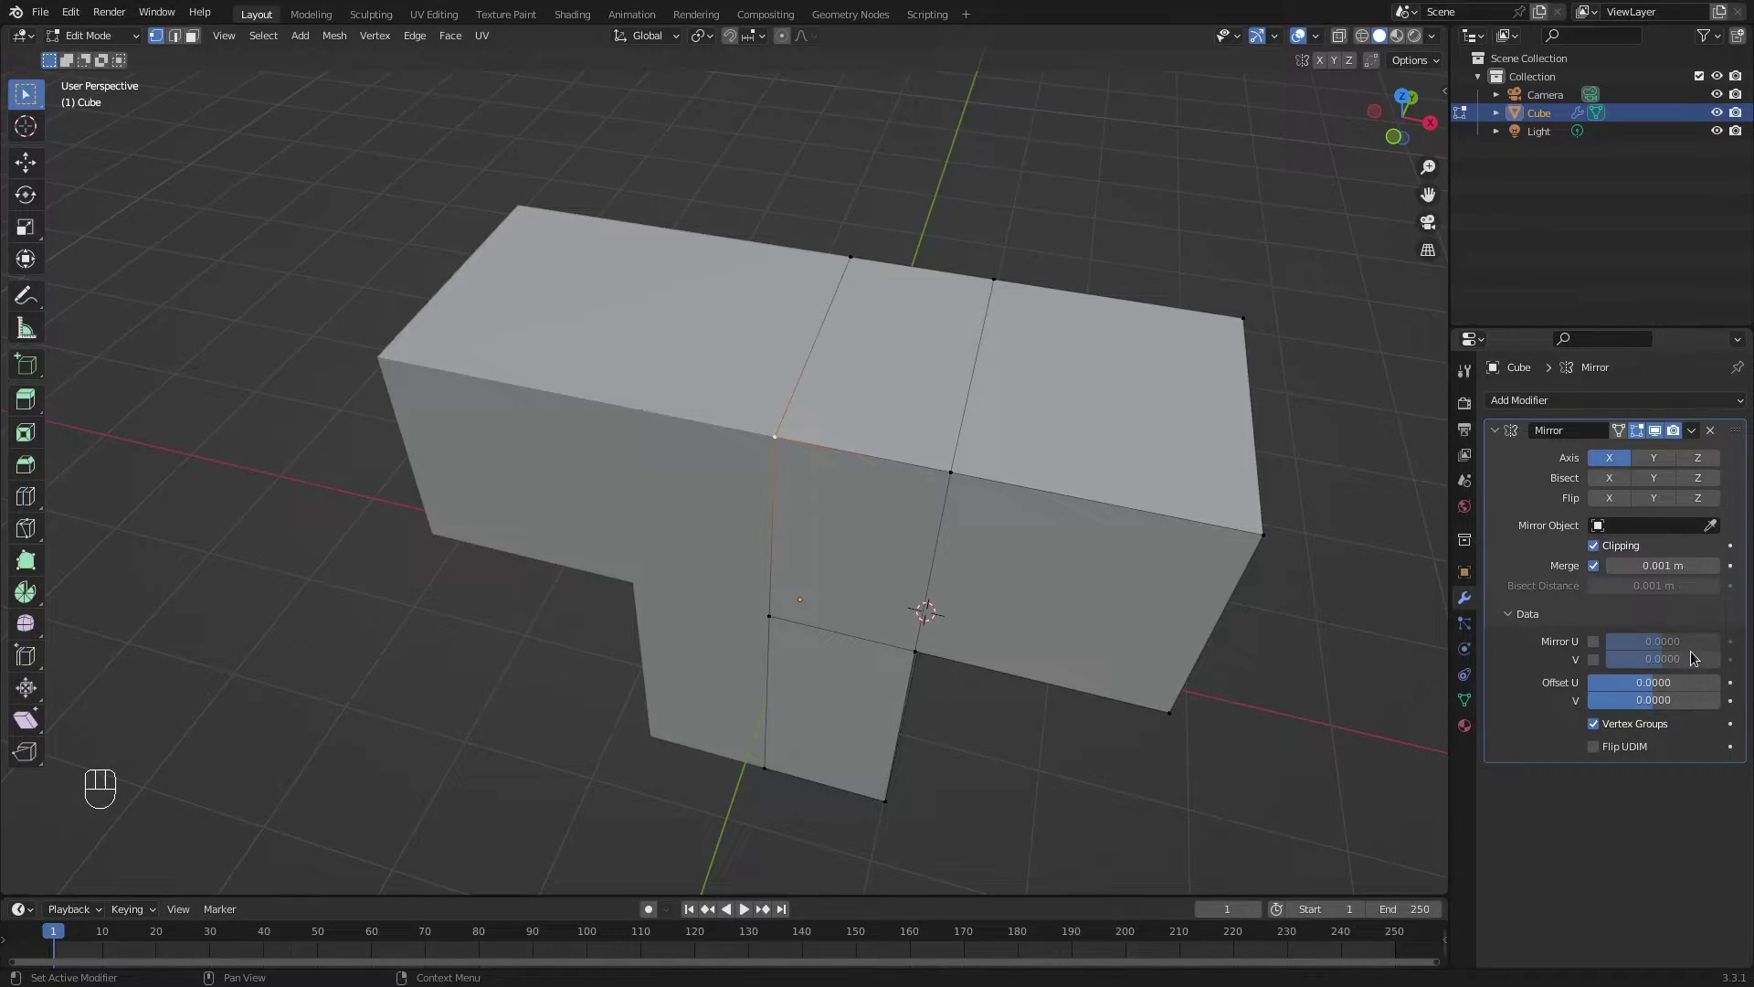
key("r")
middle_click(942, 434)
left_click(993, 380)
middle_click(981, 380)
middle_click(1199, 449)
middle_click(1195, 441)
key("r")
key("x")
key("y")
left_click(1105, 324)
left_click_drag(1020, 371, 1073, 360)
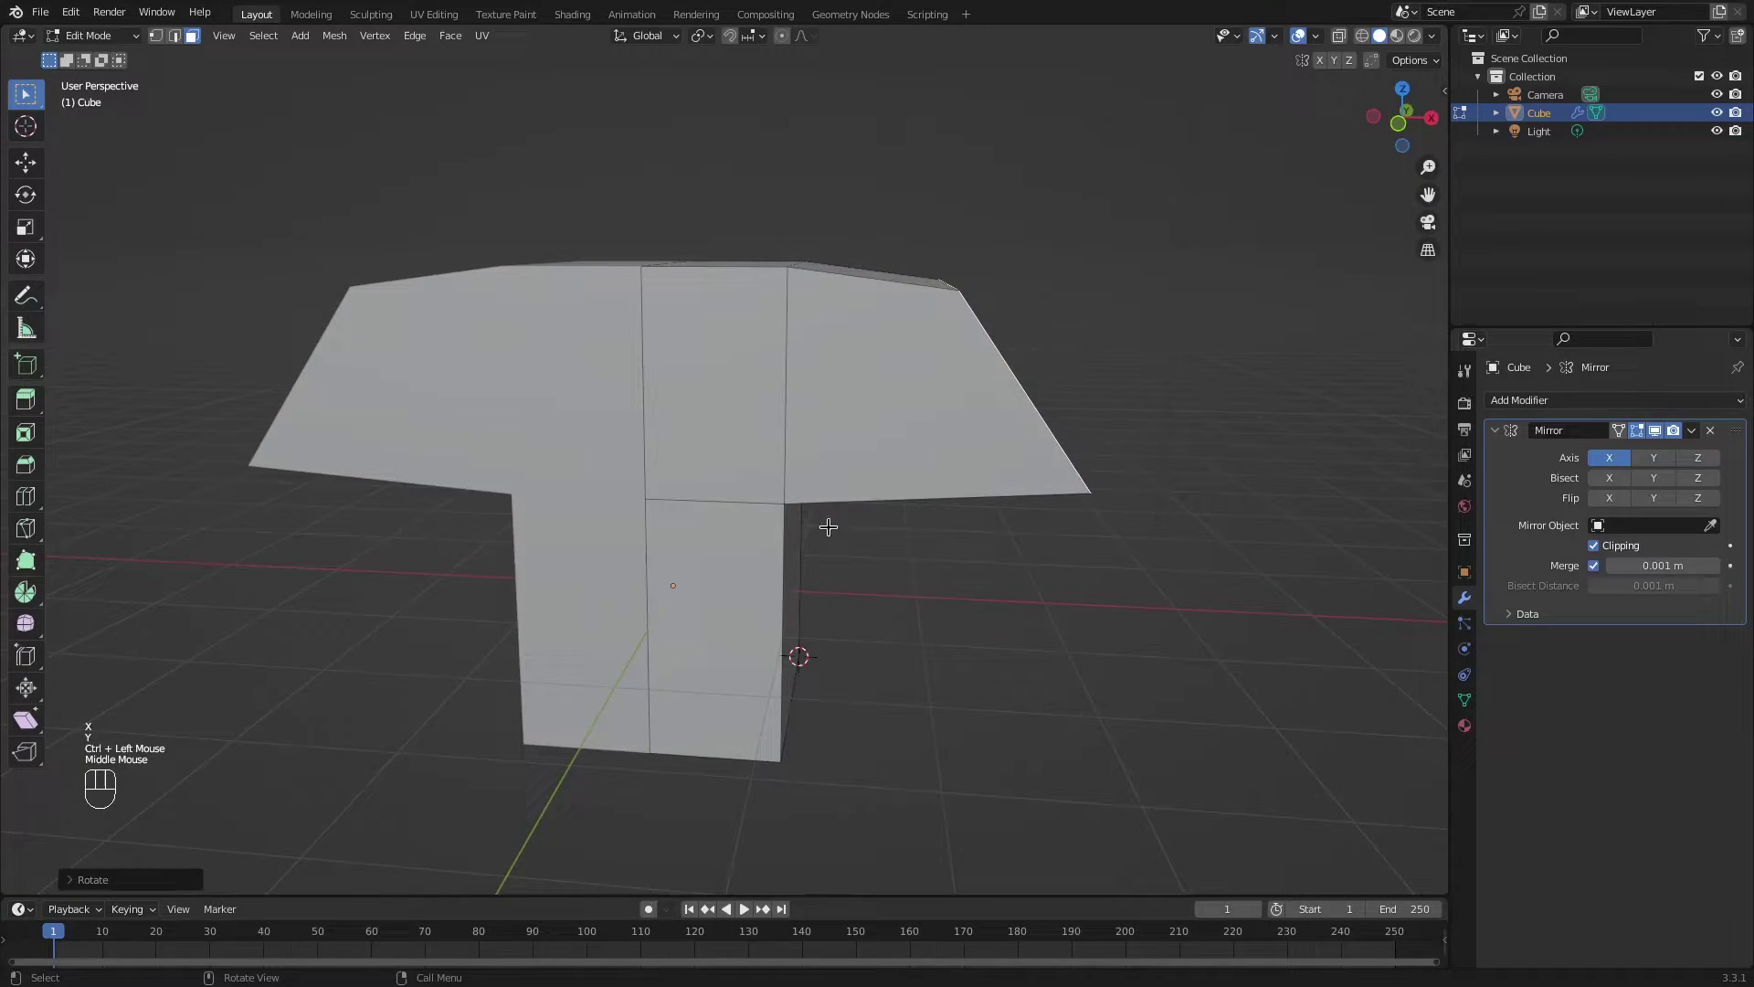
left_click_drag(823, 496, 845, 495)
left_click_drag(968, 357, 914, 365)
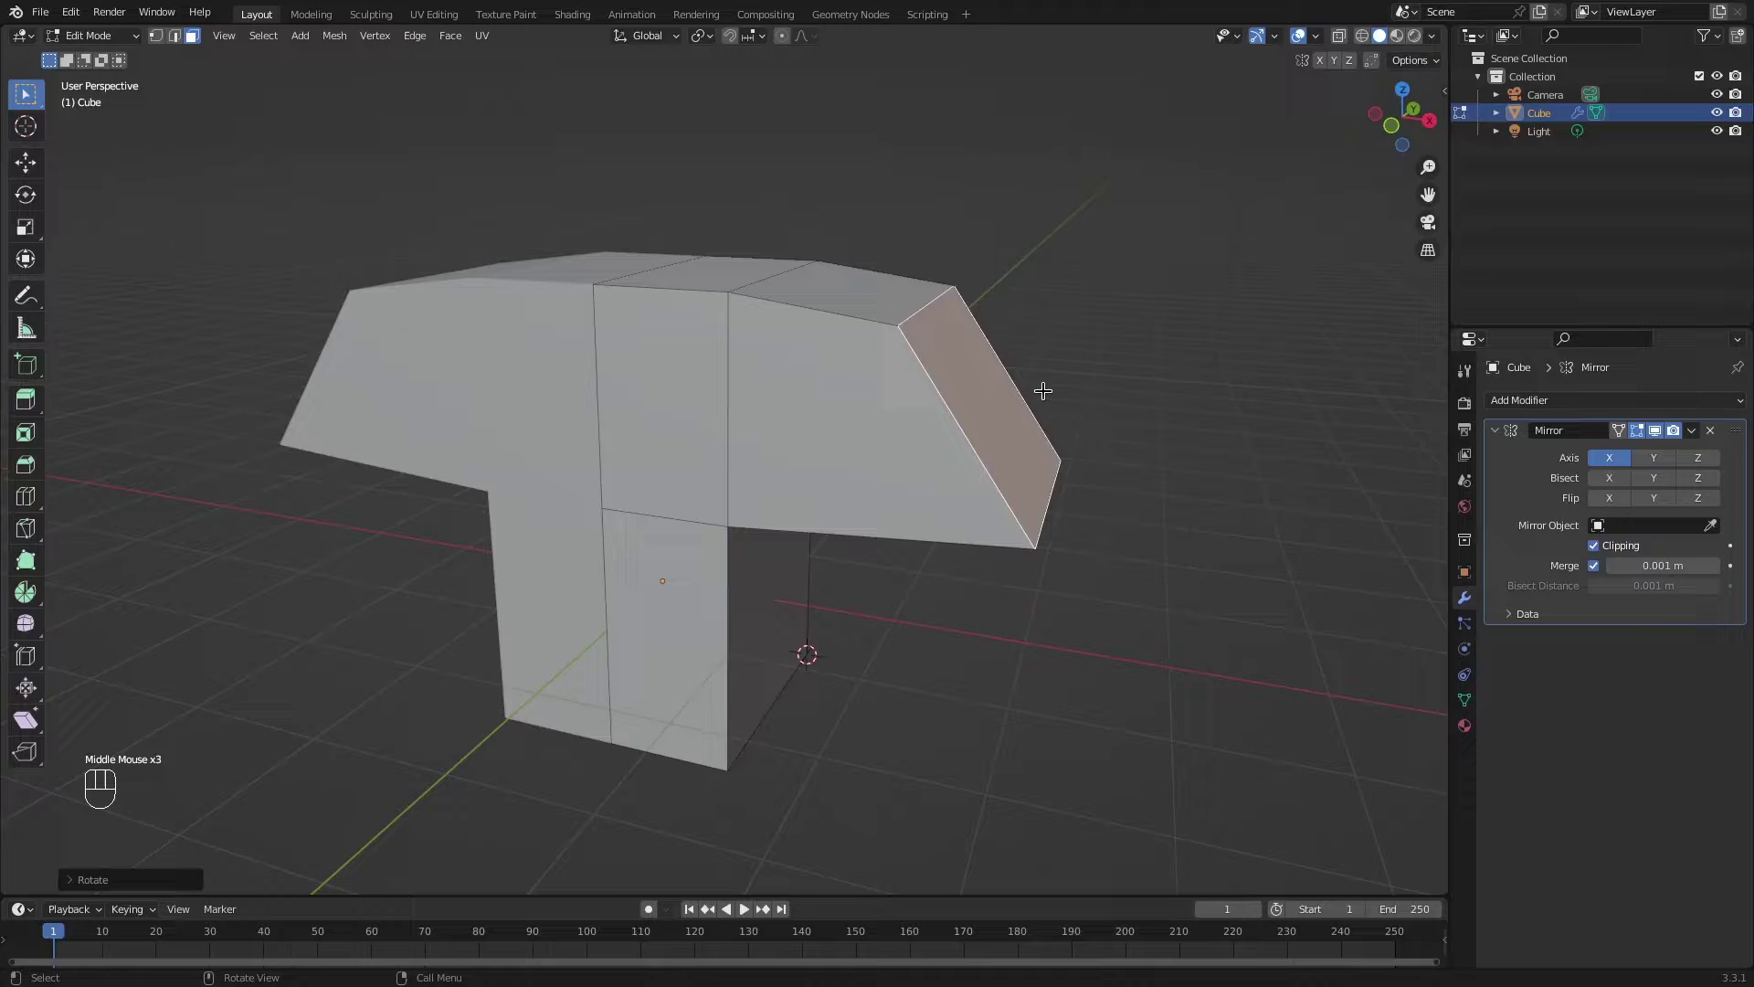
middle_click(1020, 383)
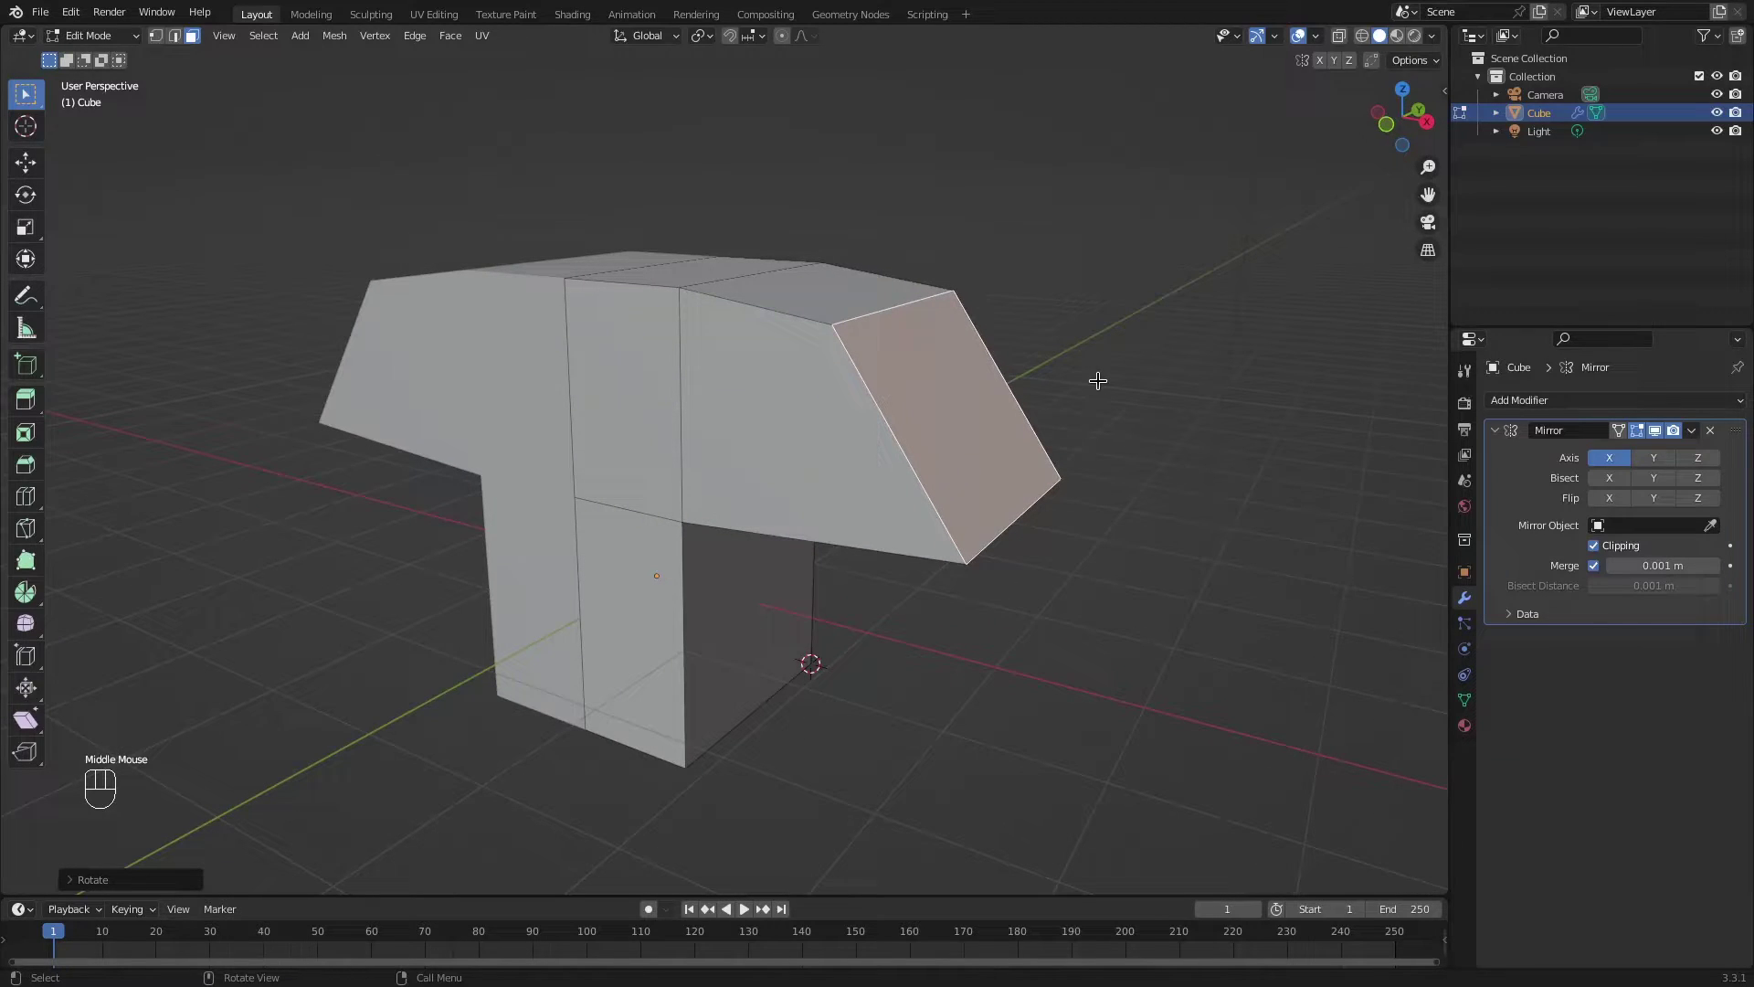
key("ctrl+z")
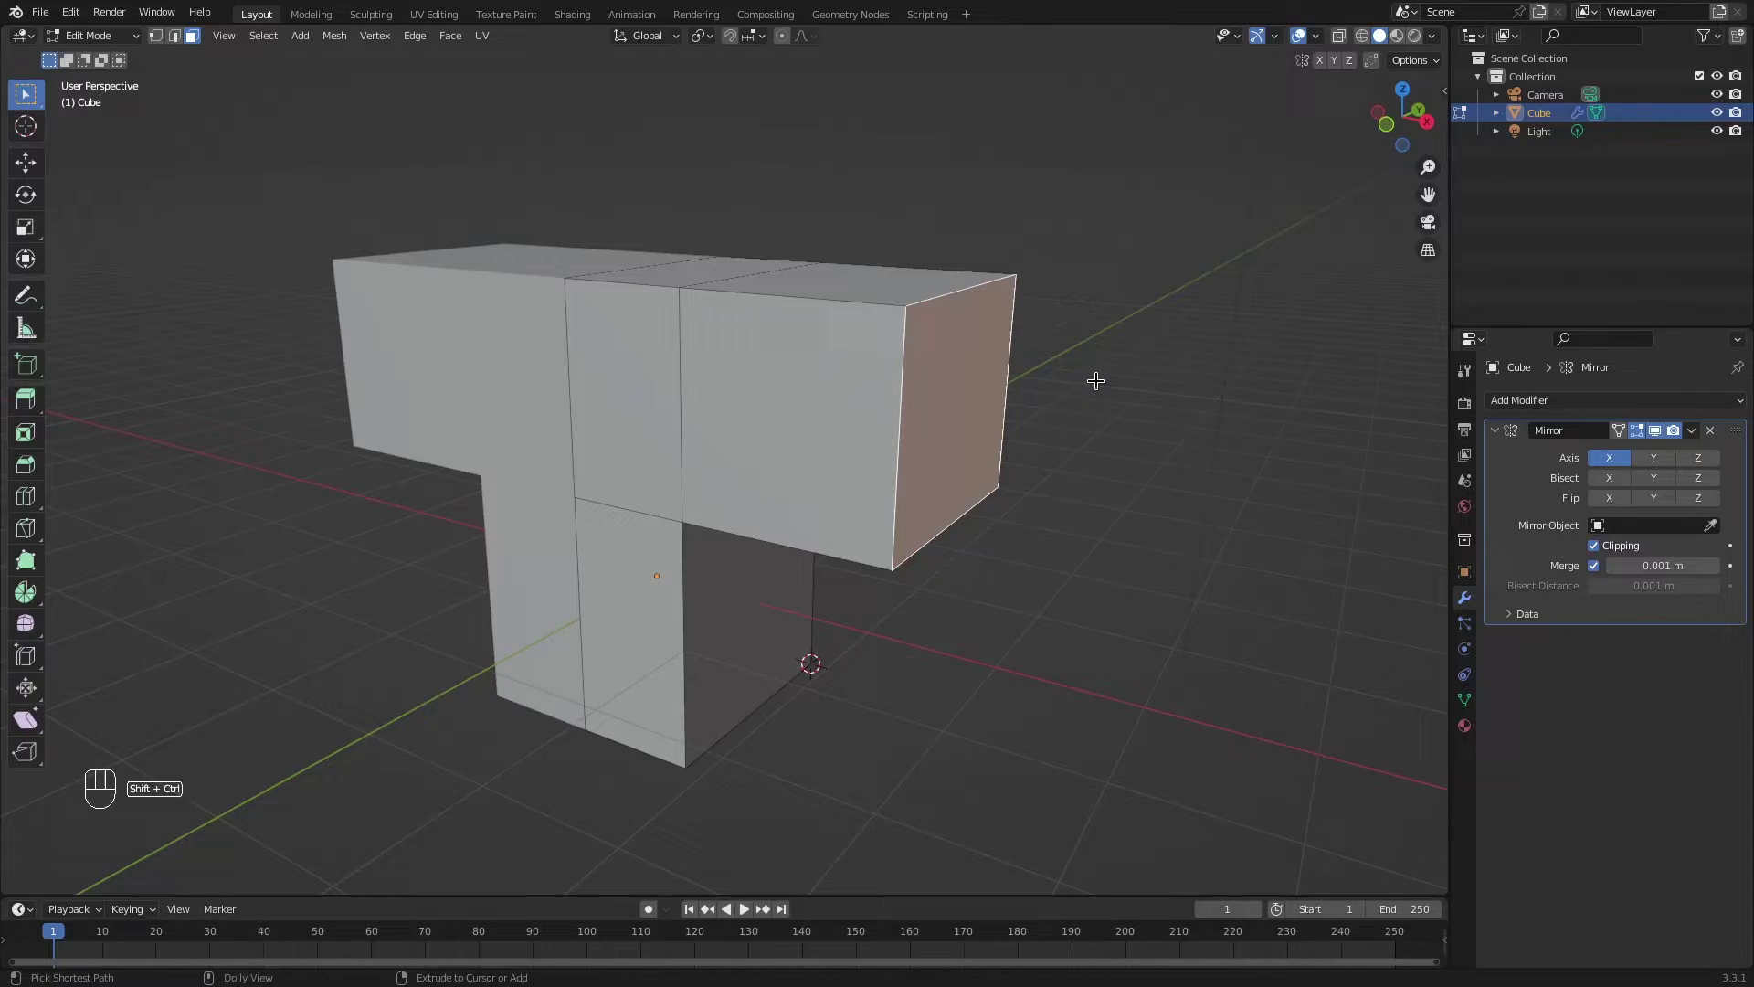
key("ctrl+shift+alt+s")
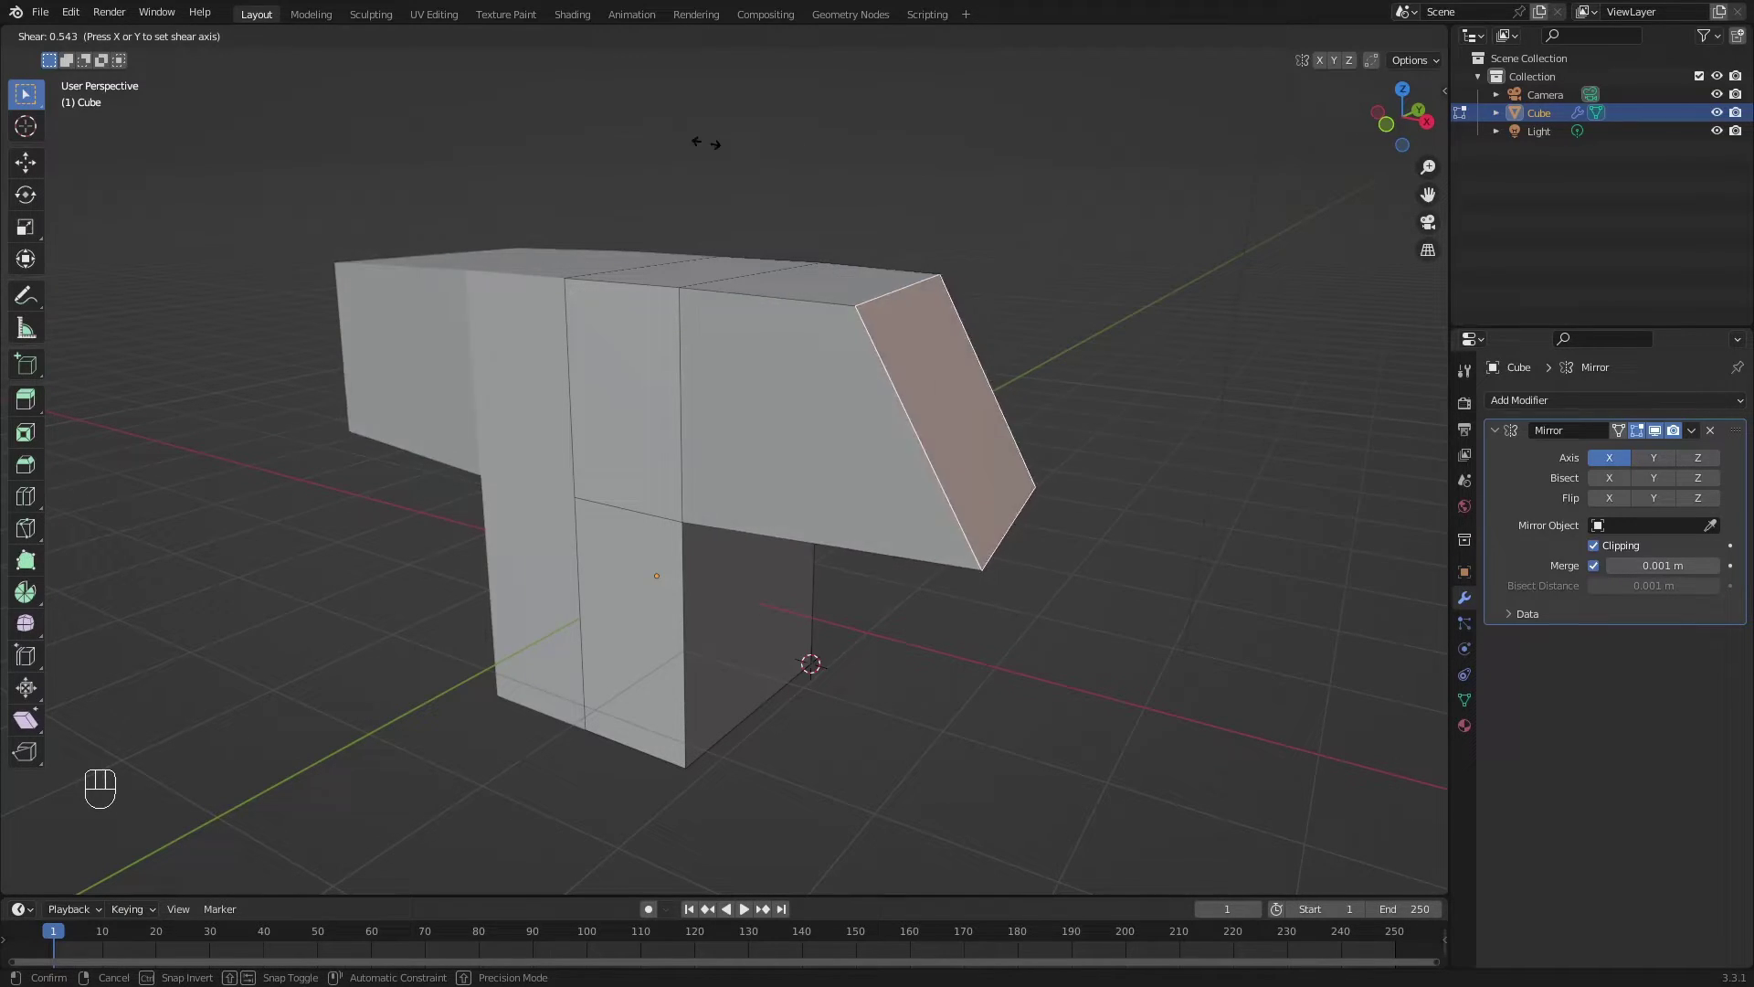
key("y")
key("x")
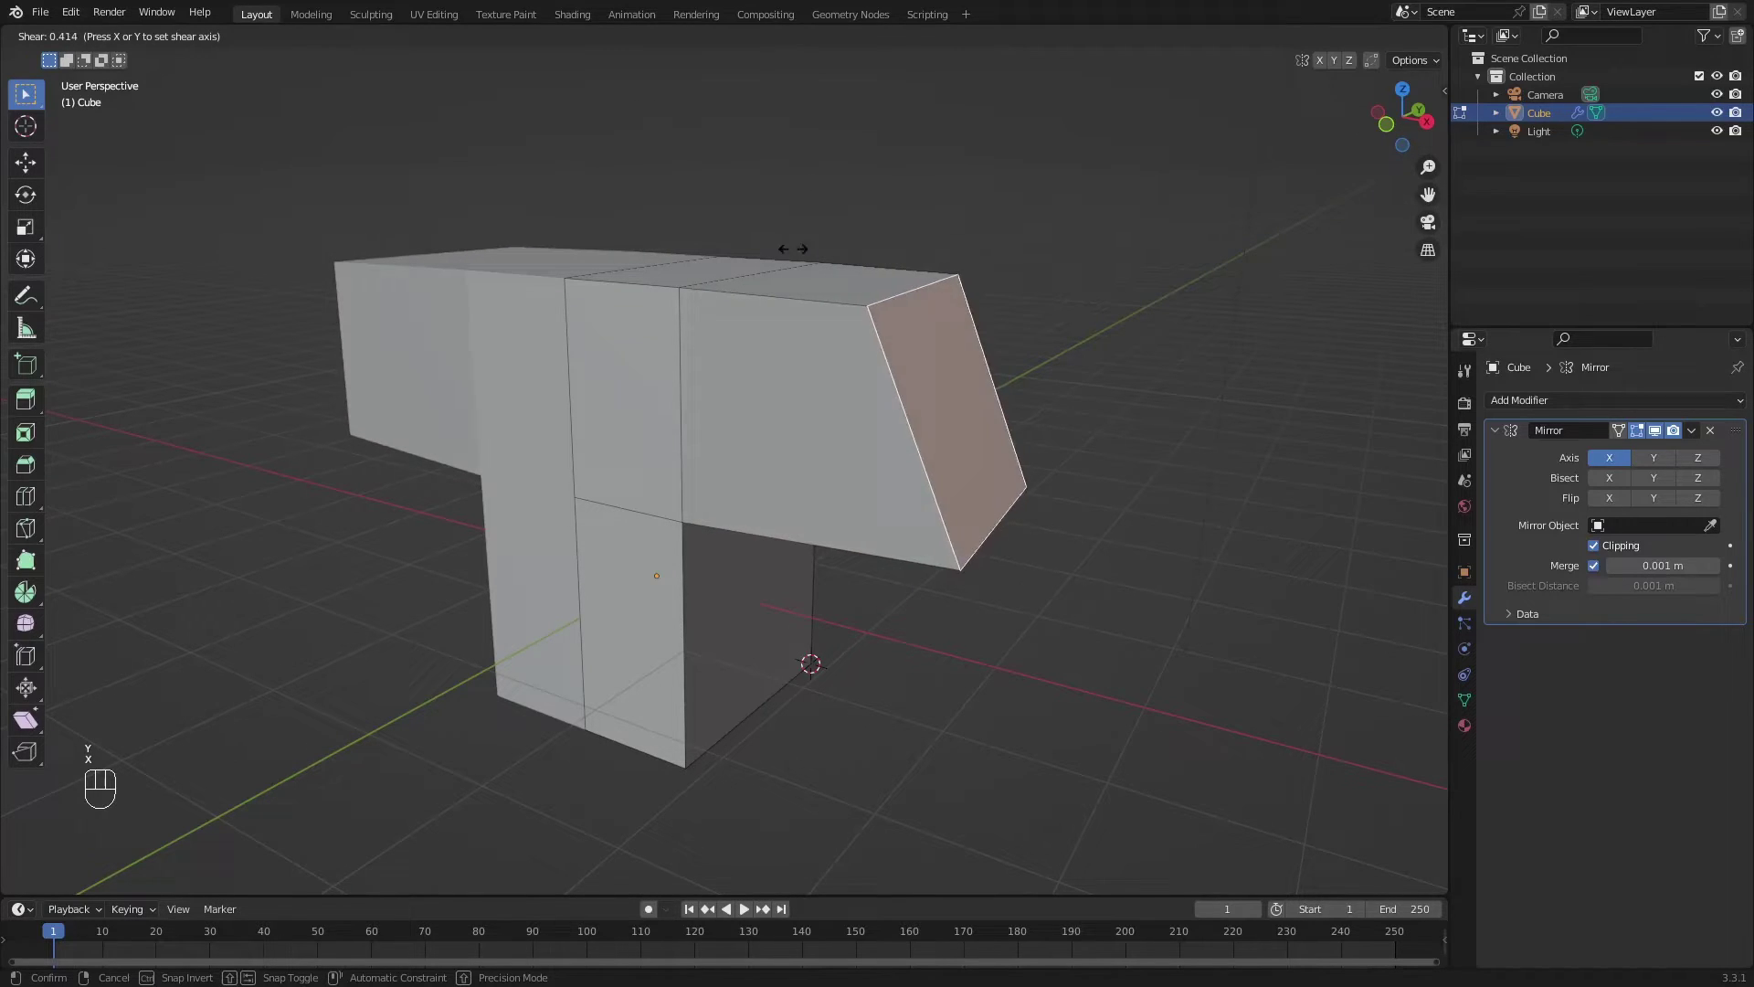
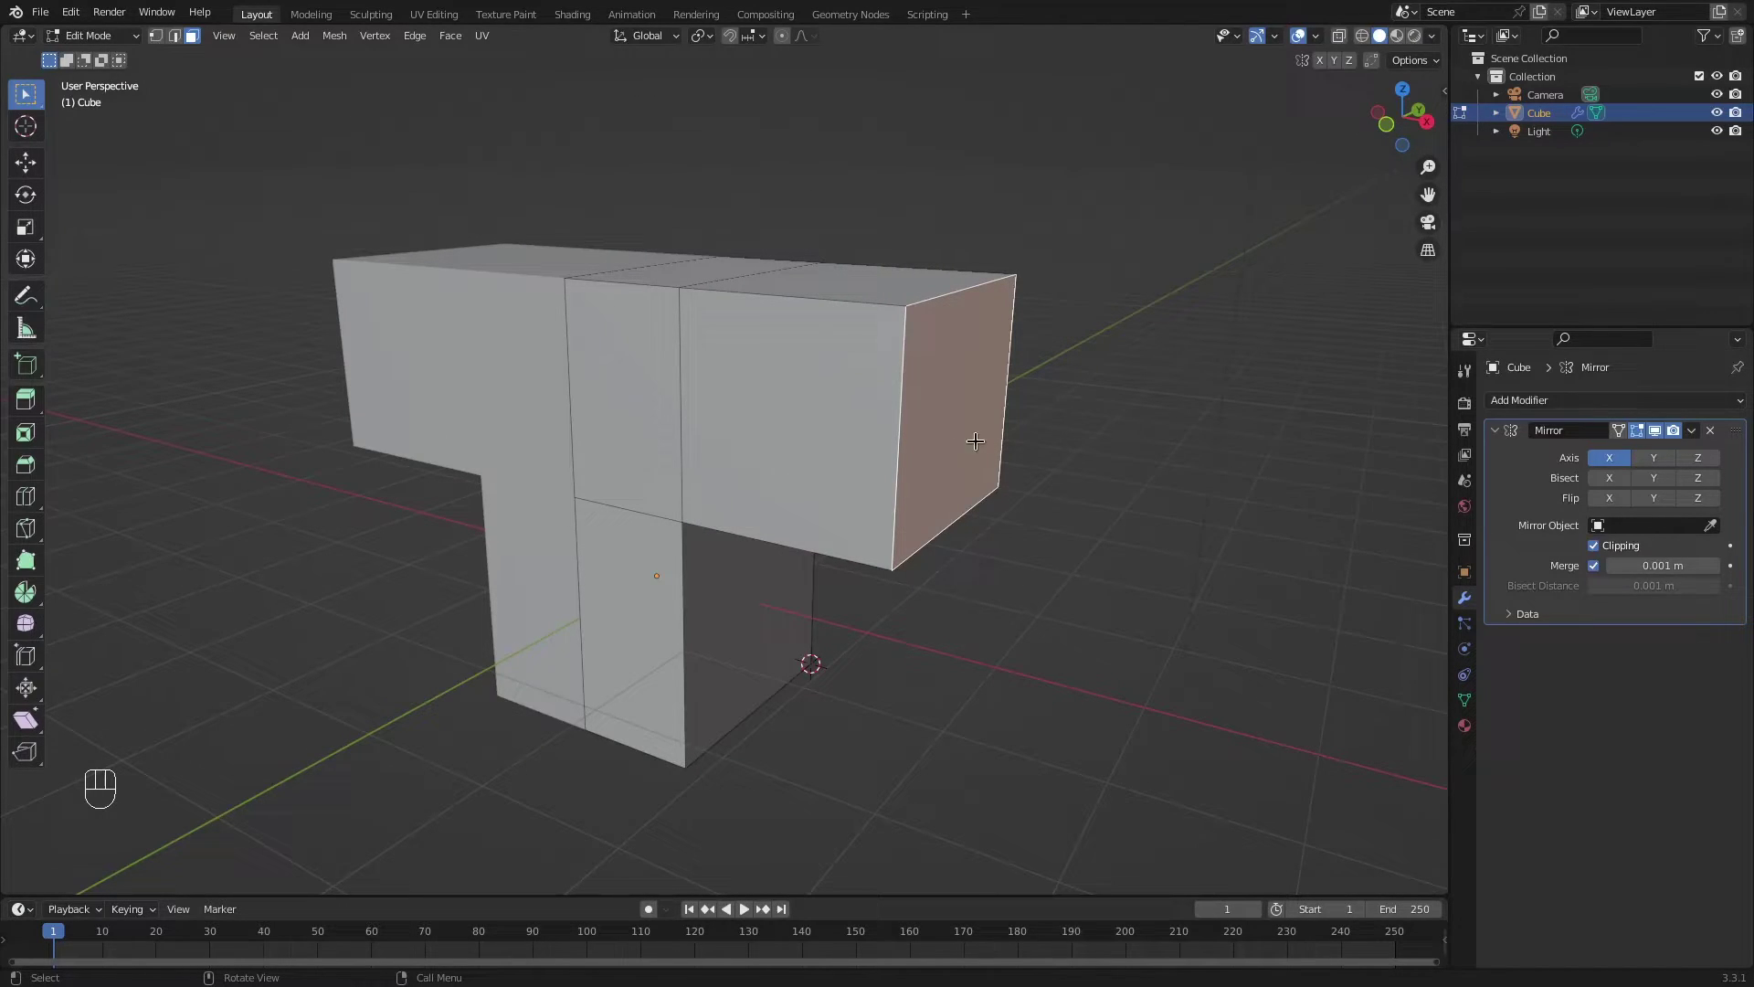
left_click_drag(893, 557, 951, 522)
left_click_drag(933, 517, 881, 558)
middle_click(887, 559)
left_click_drag(989, 410, 983, 412)
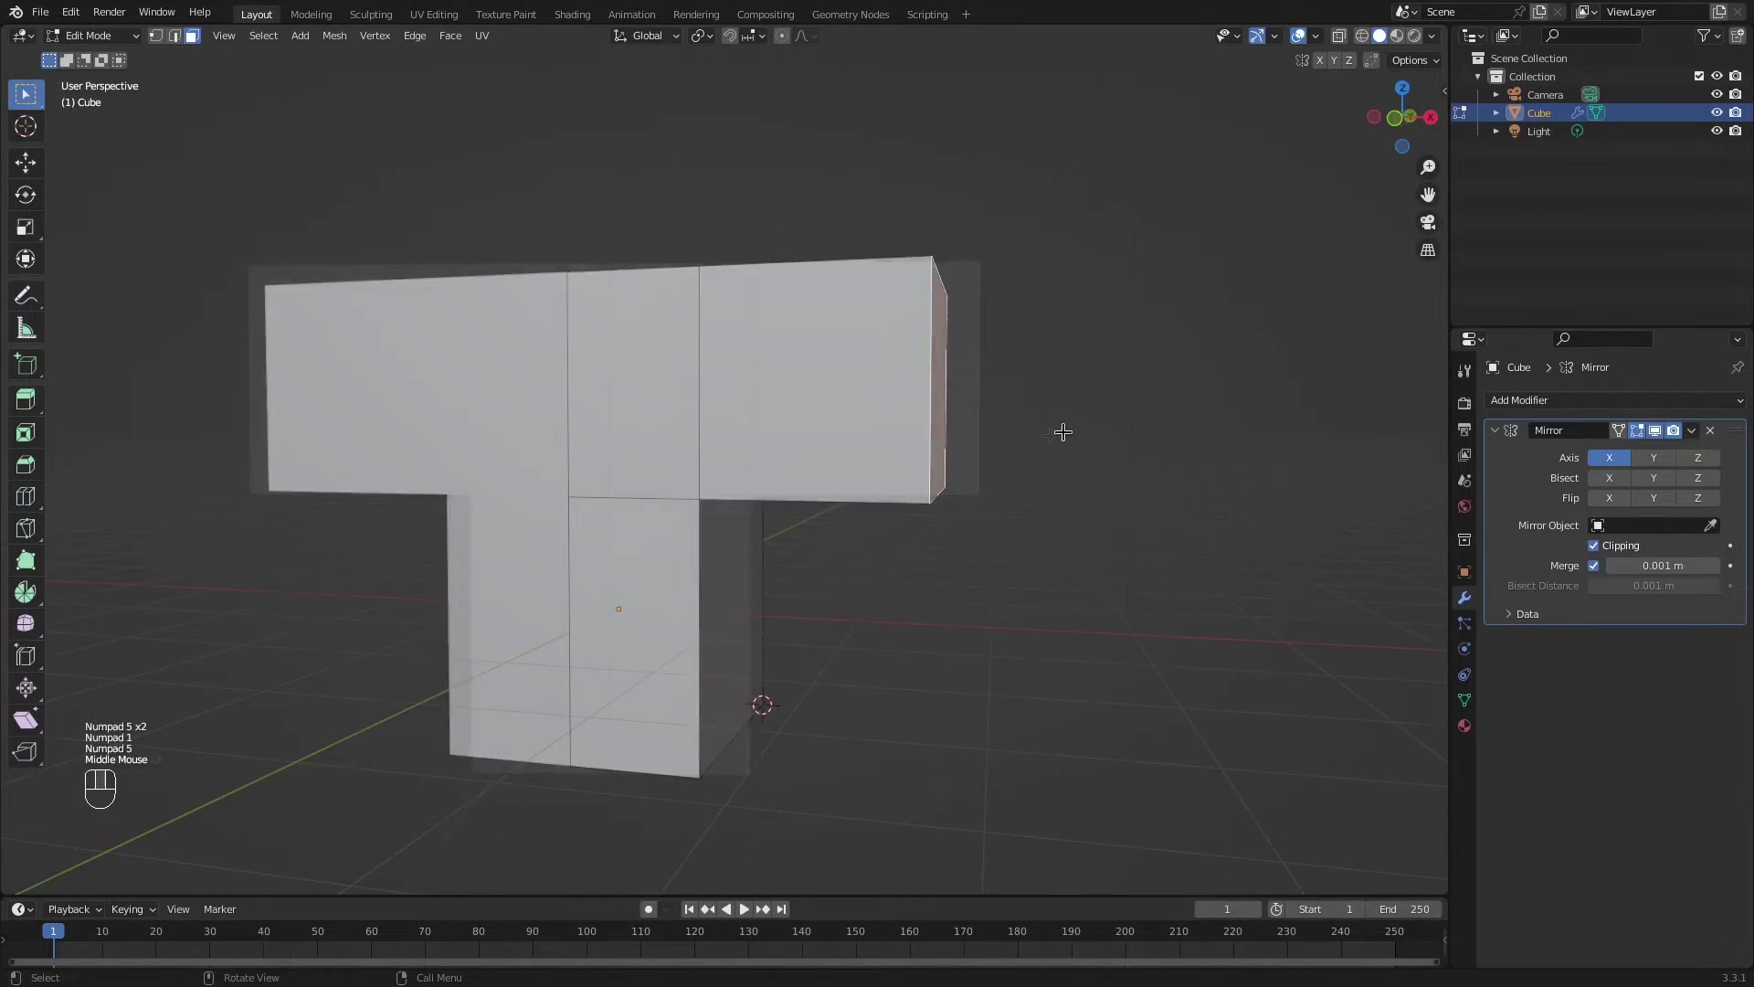
Shear the upper bar's vertices in front view into sloping trapezoid wings.
middle_click(1061, 429)
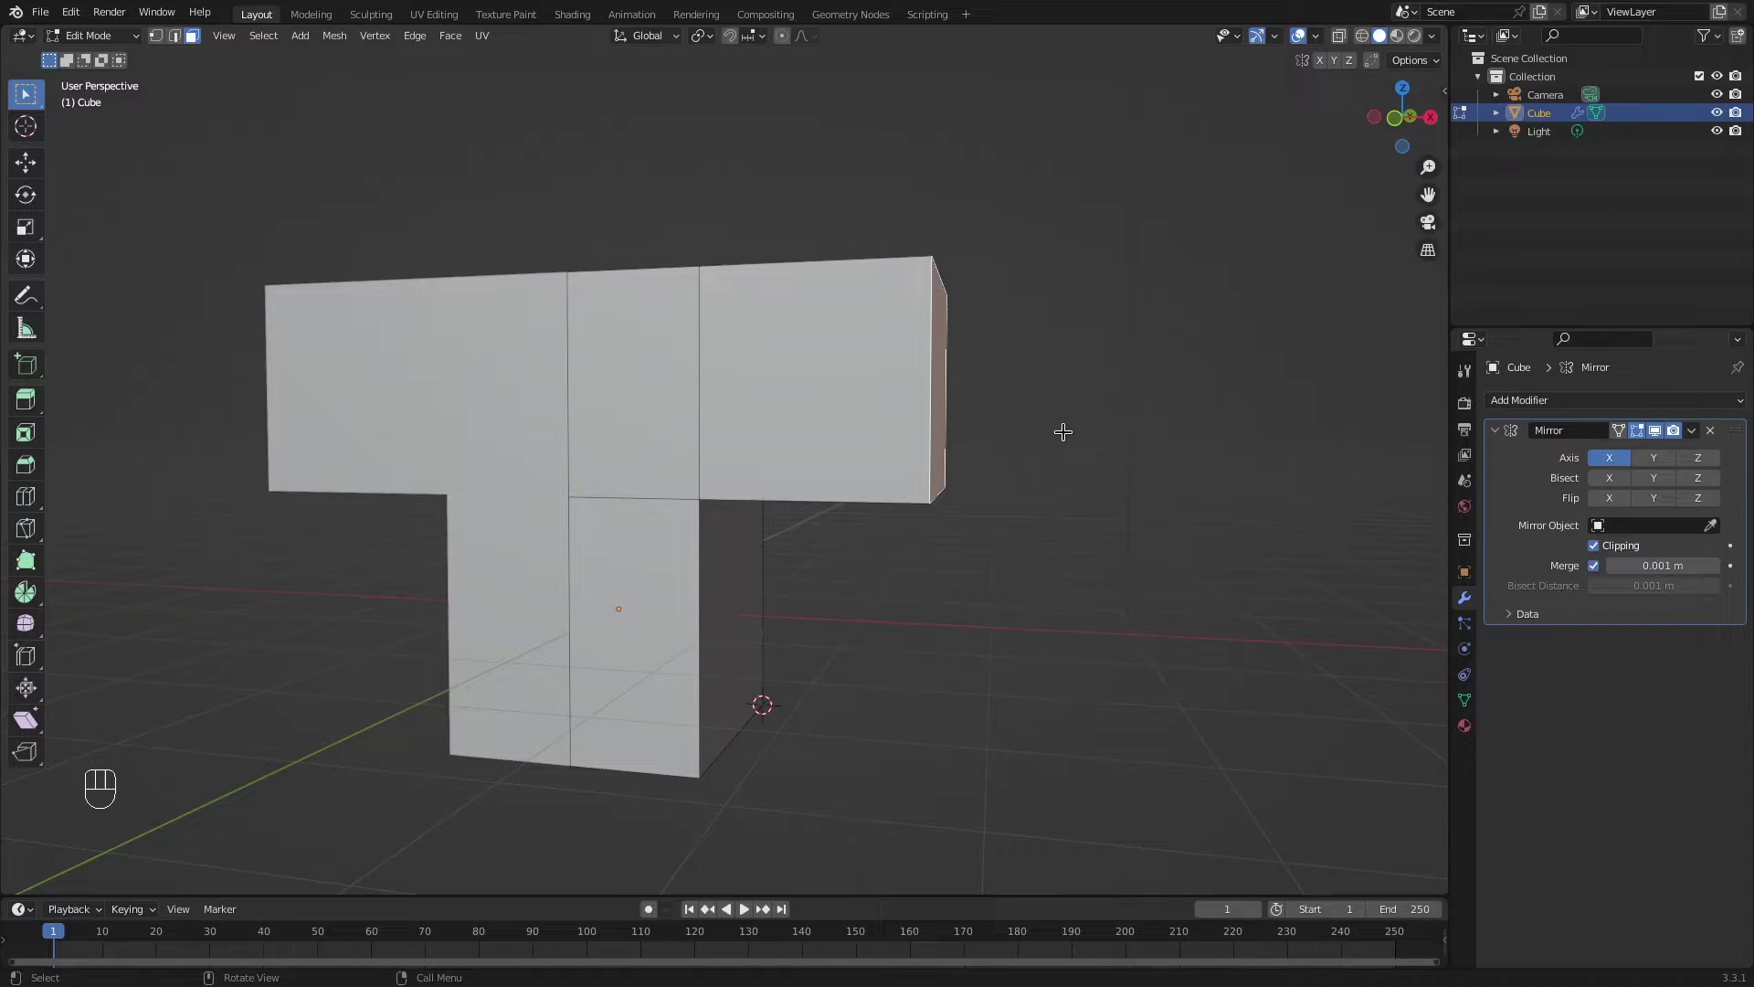
key("KP_1")
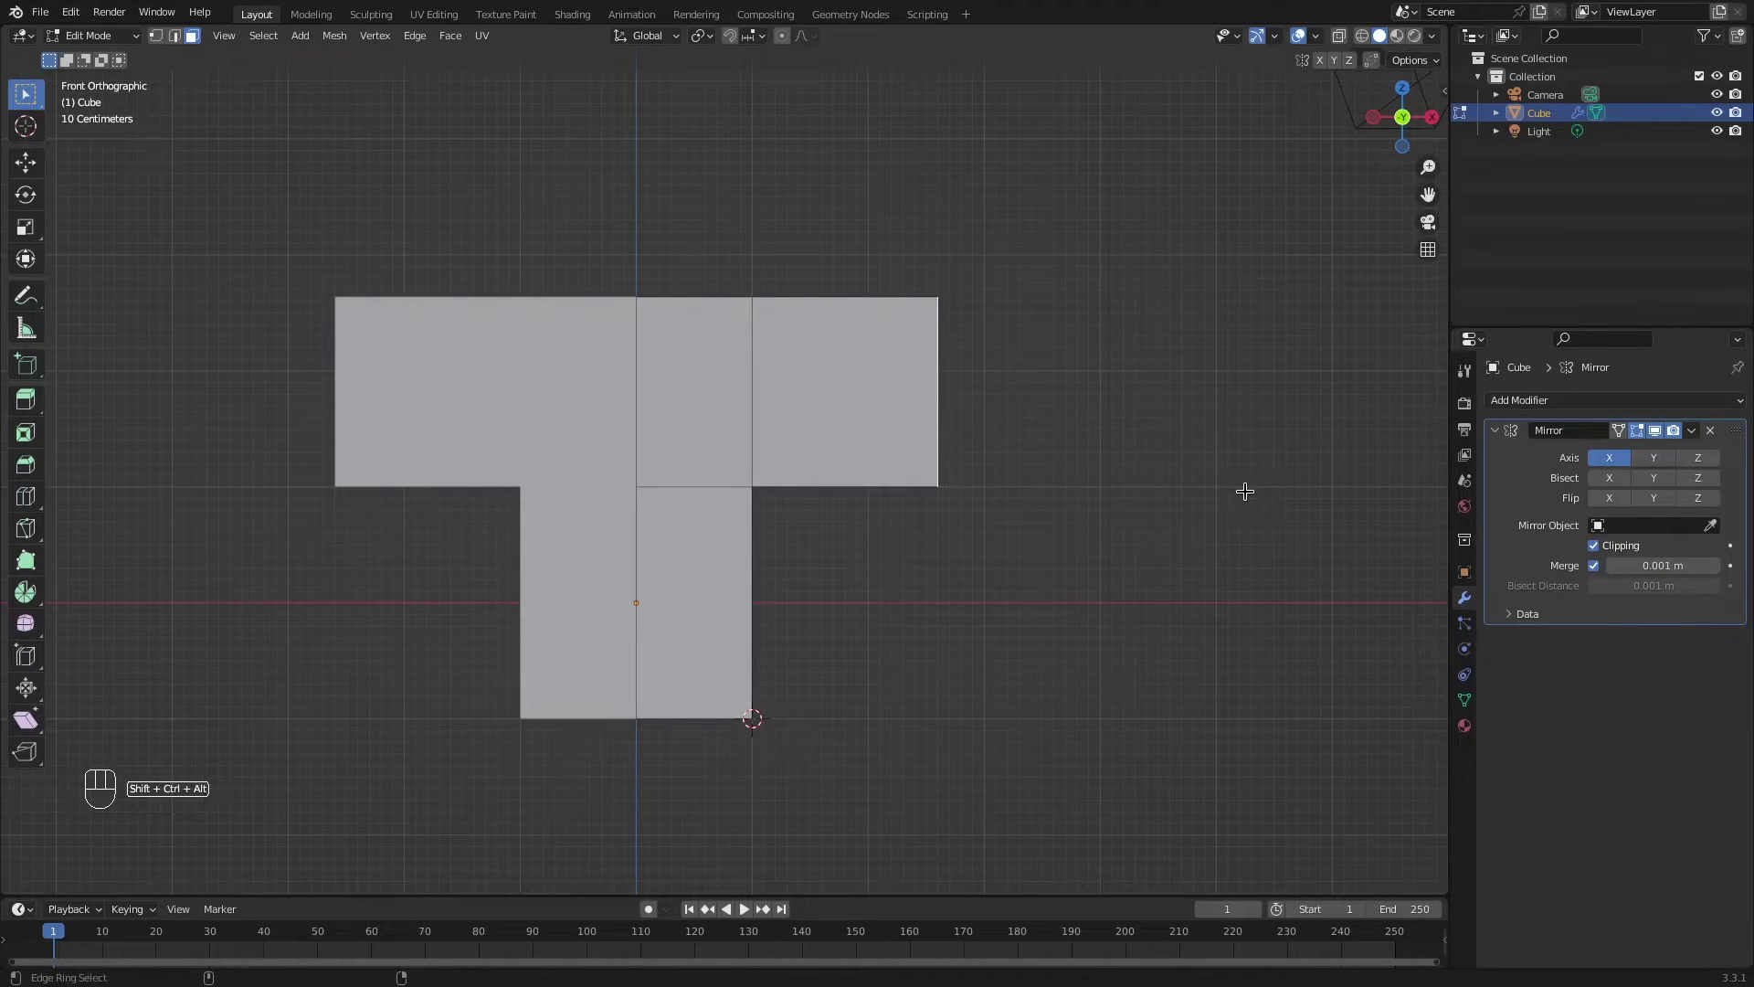
key("ctrl+shift+alt+s")
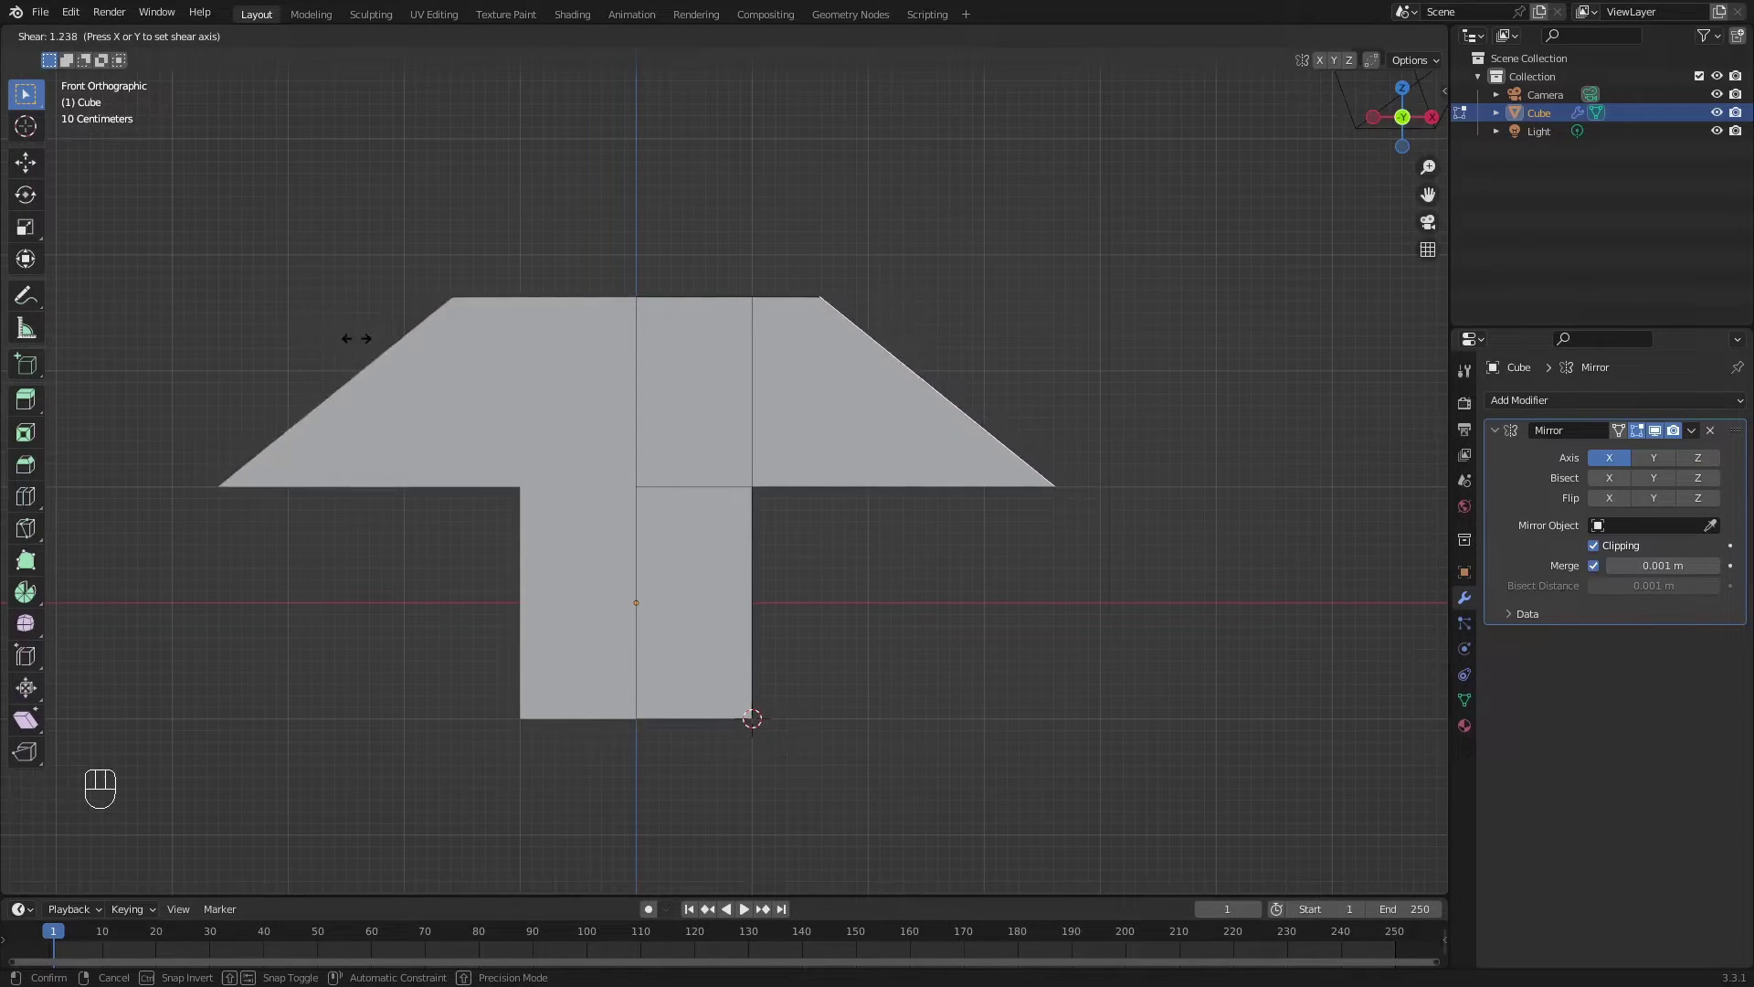
left_click(140, 321)
key("KP_9")
key("KP_1")
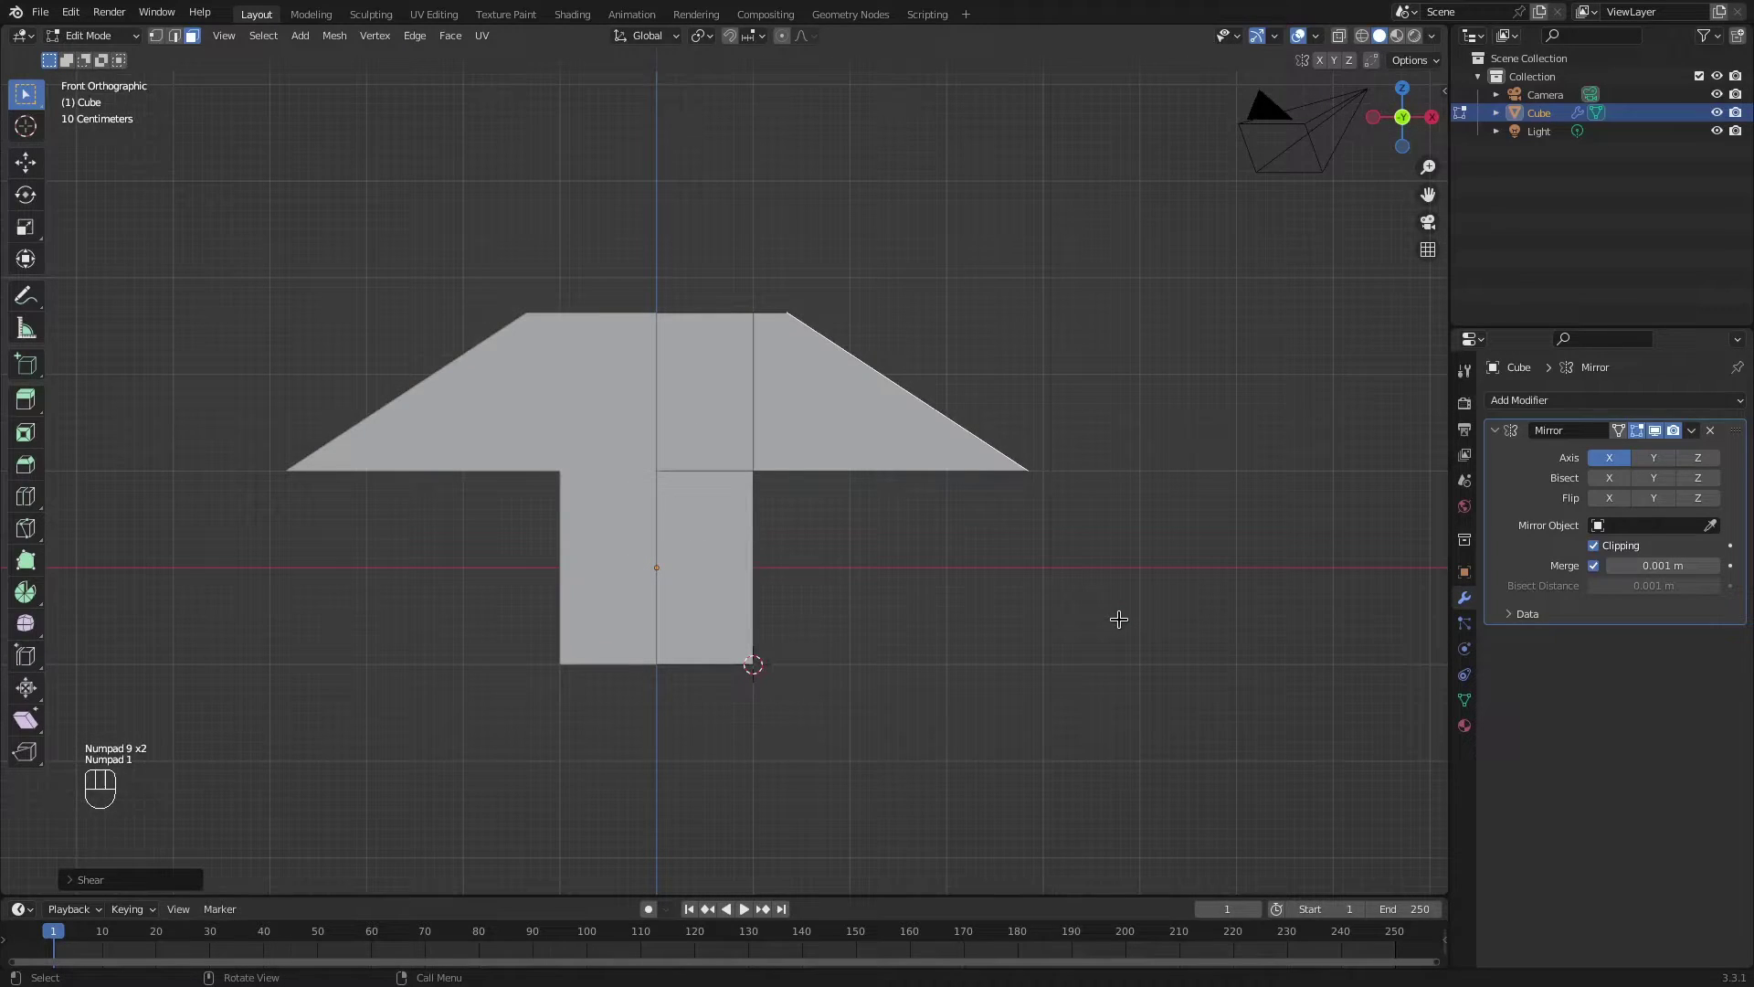
key("KP_3")
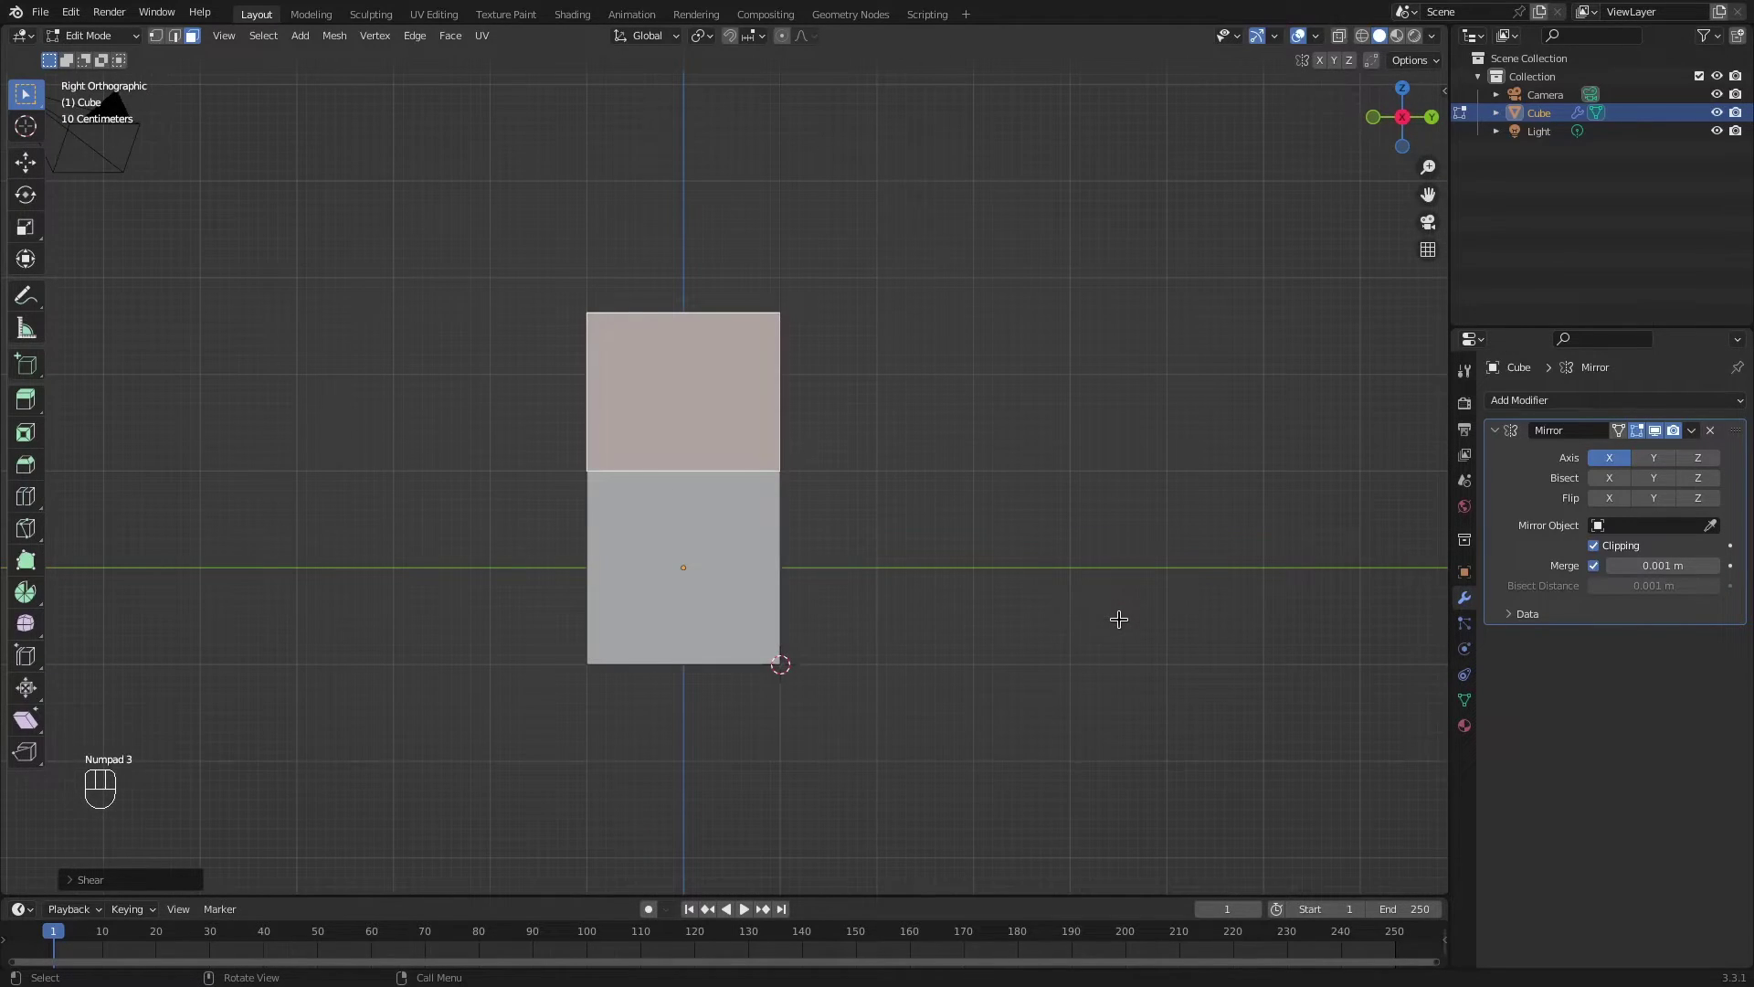
key("KP_7")
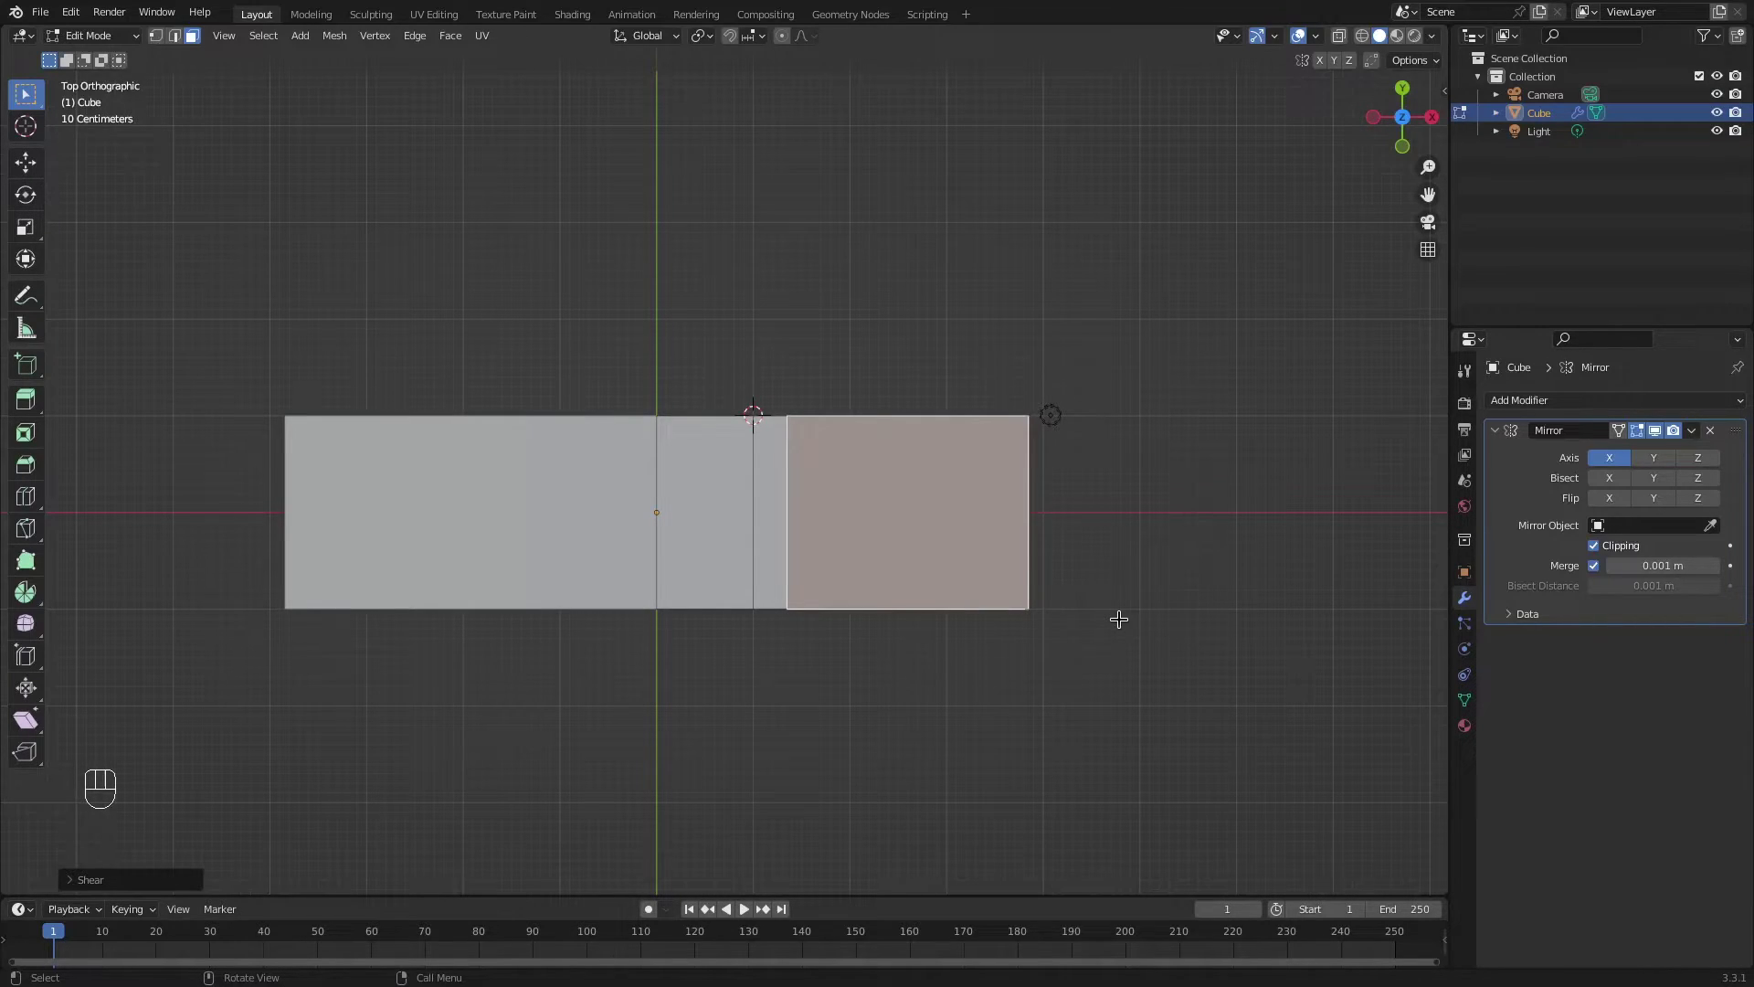
key("KP_9")
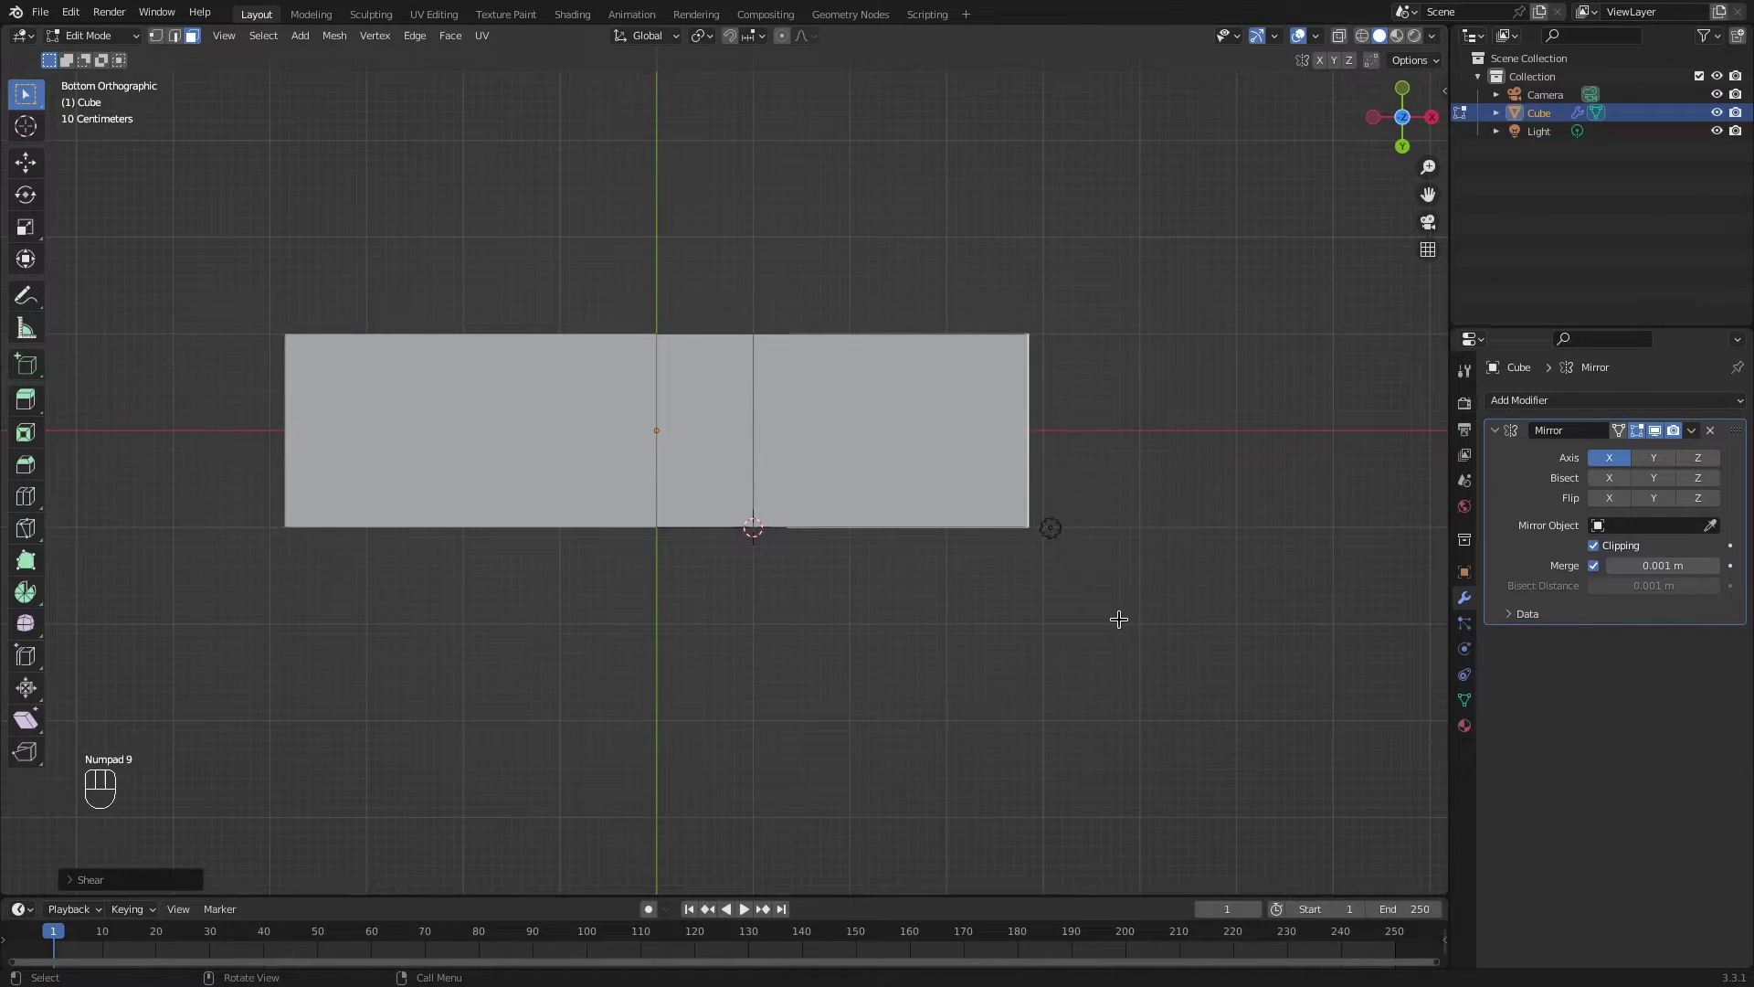
key("KP_1")
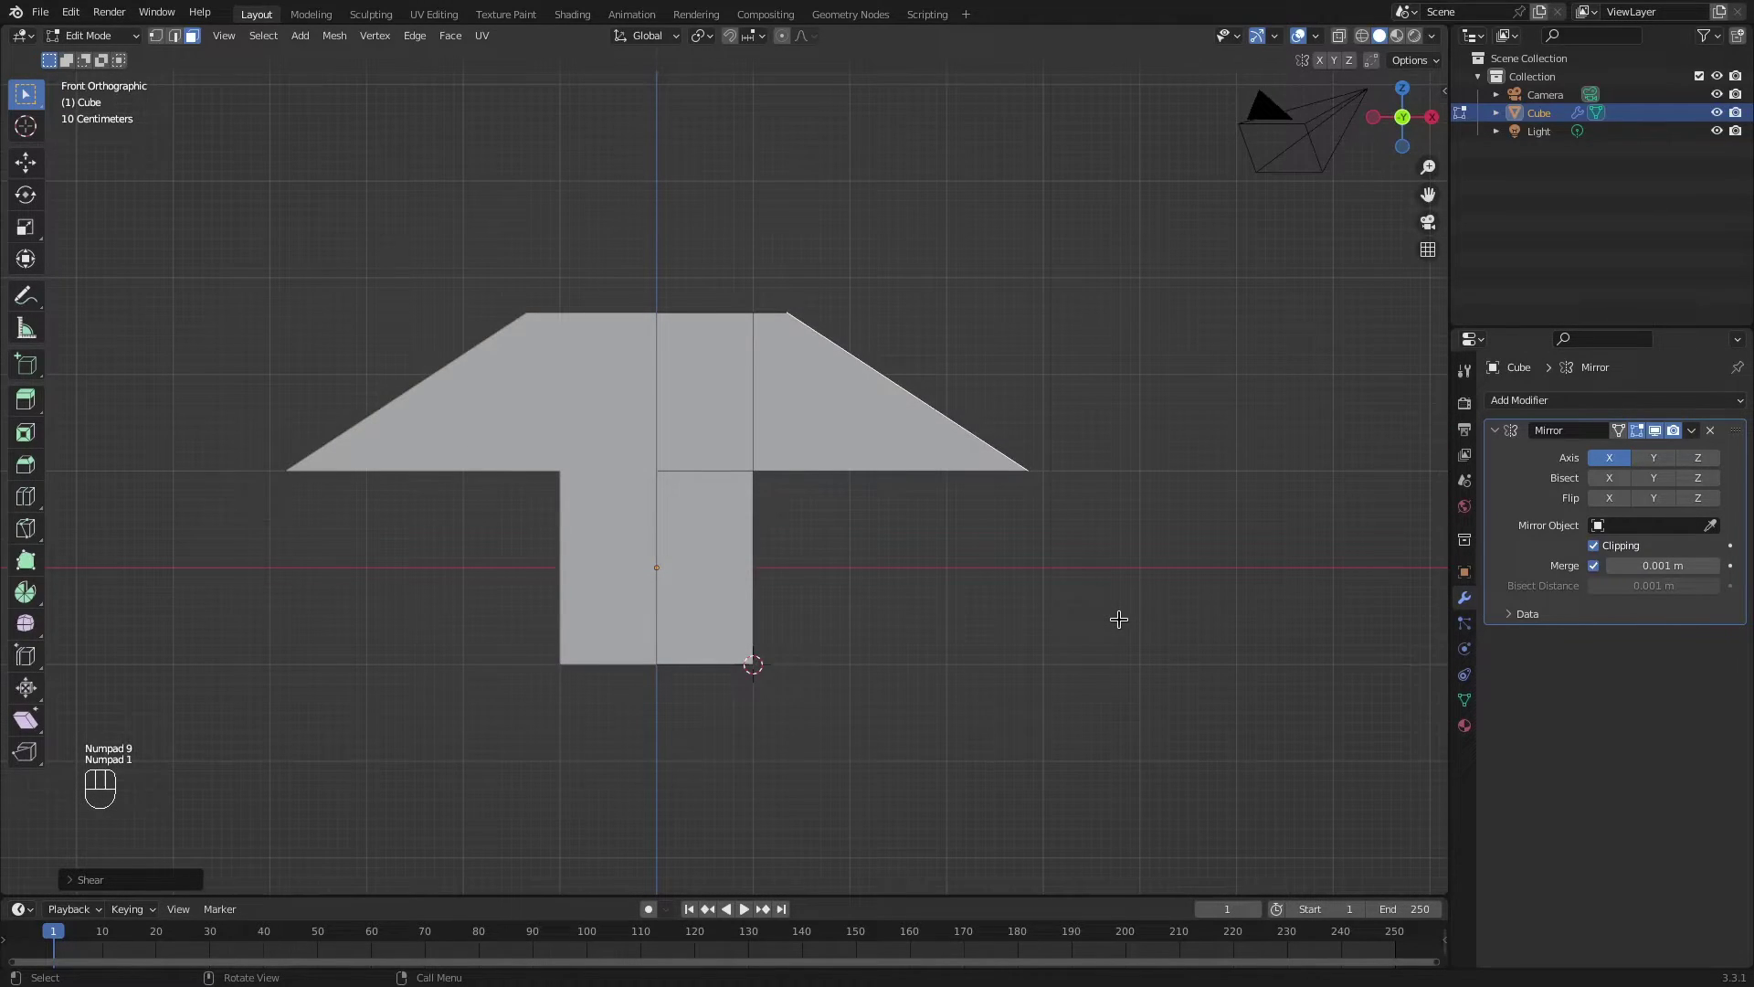
key("KP_9")
key("KP_1")
key("KP_3")
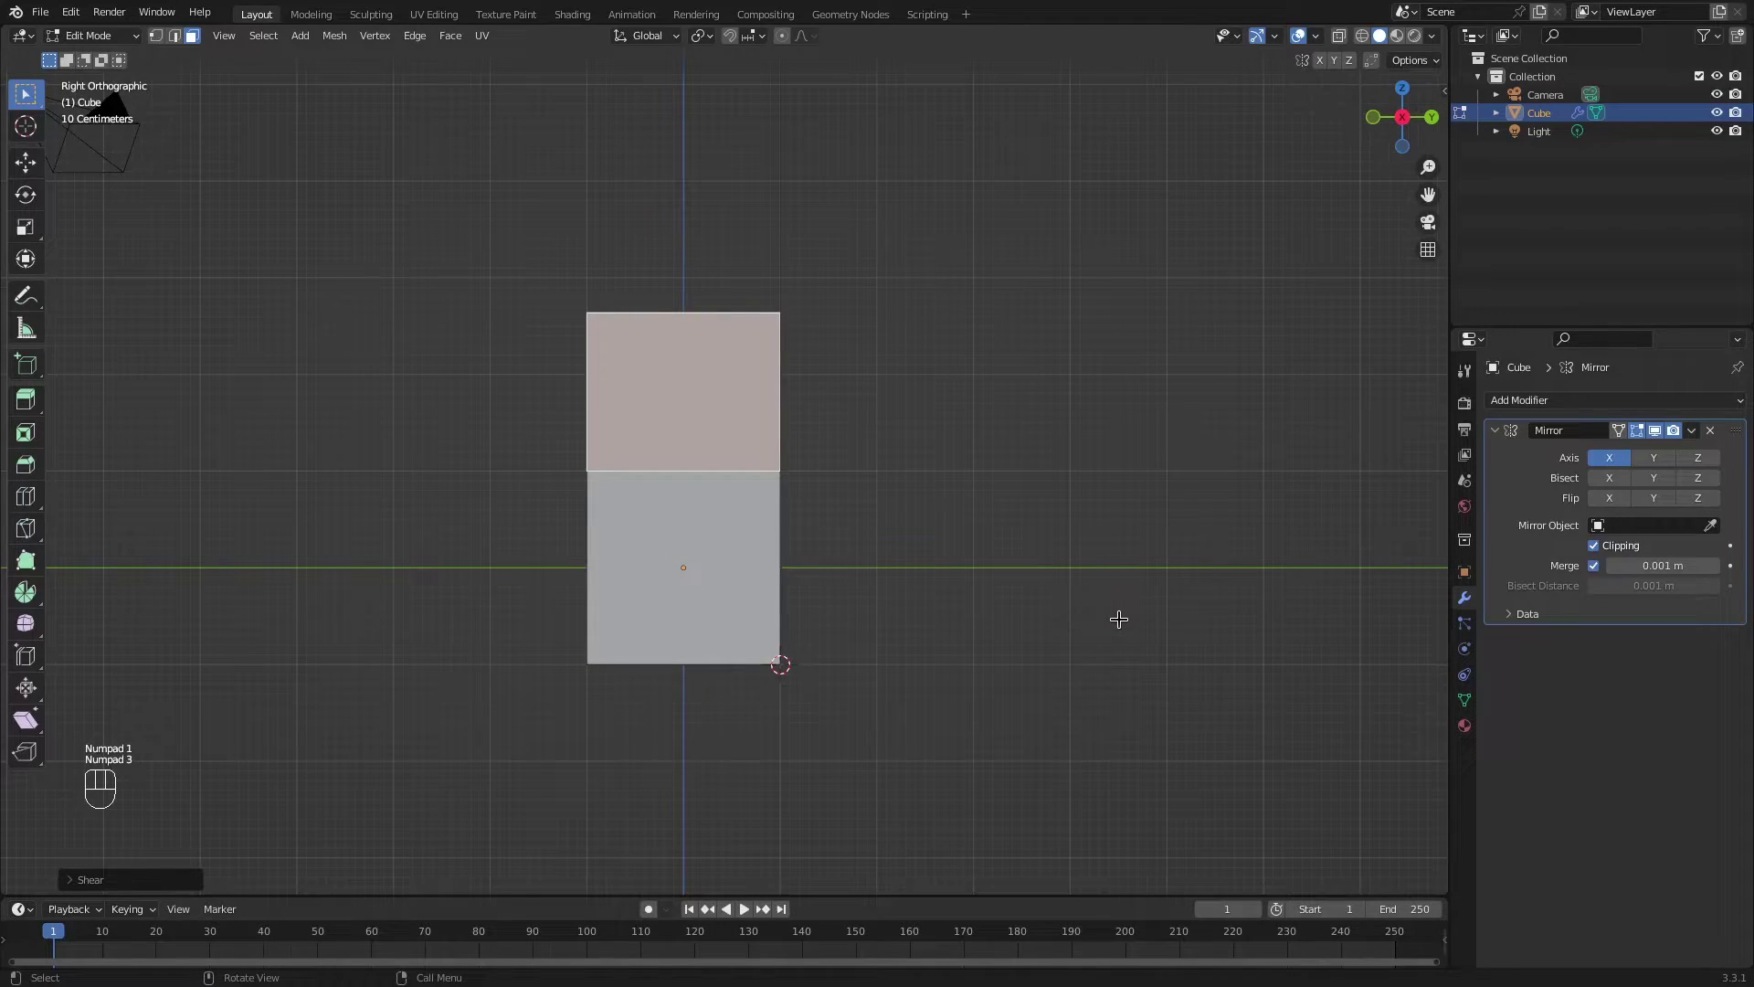
key("KP_9")
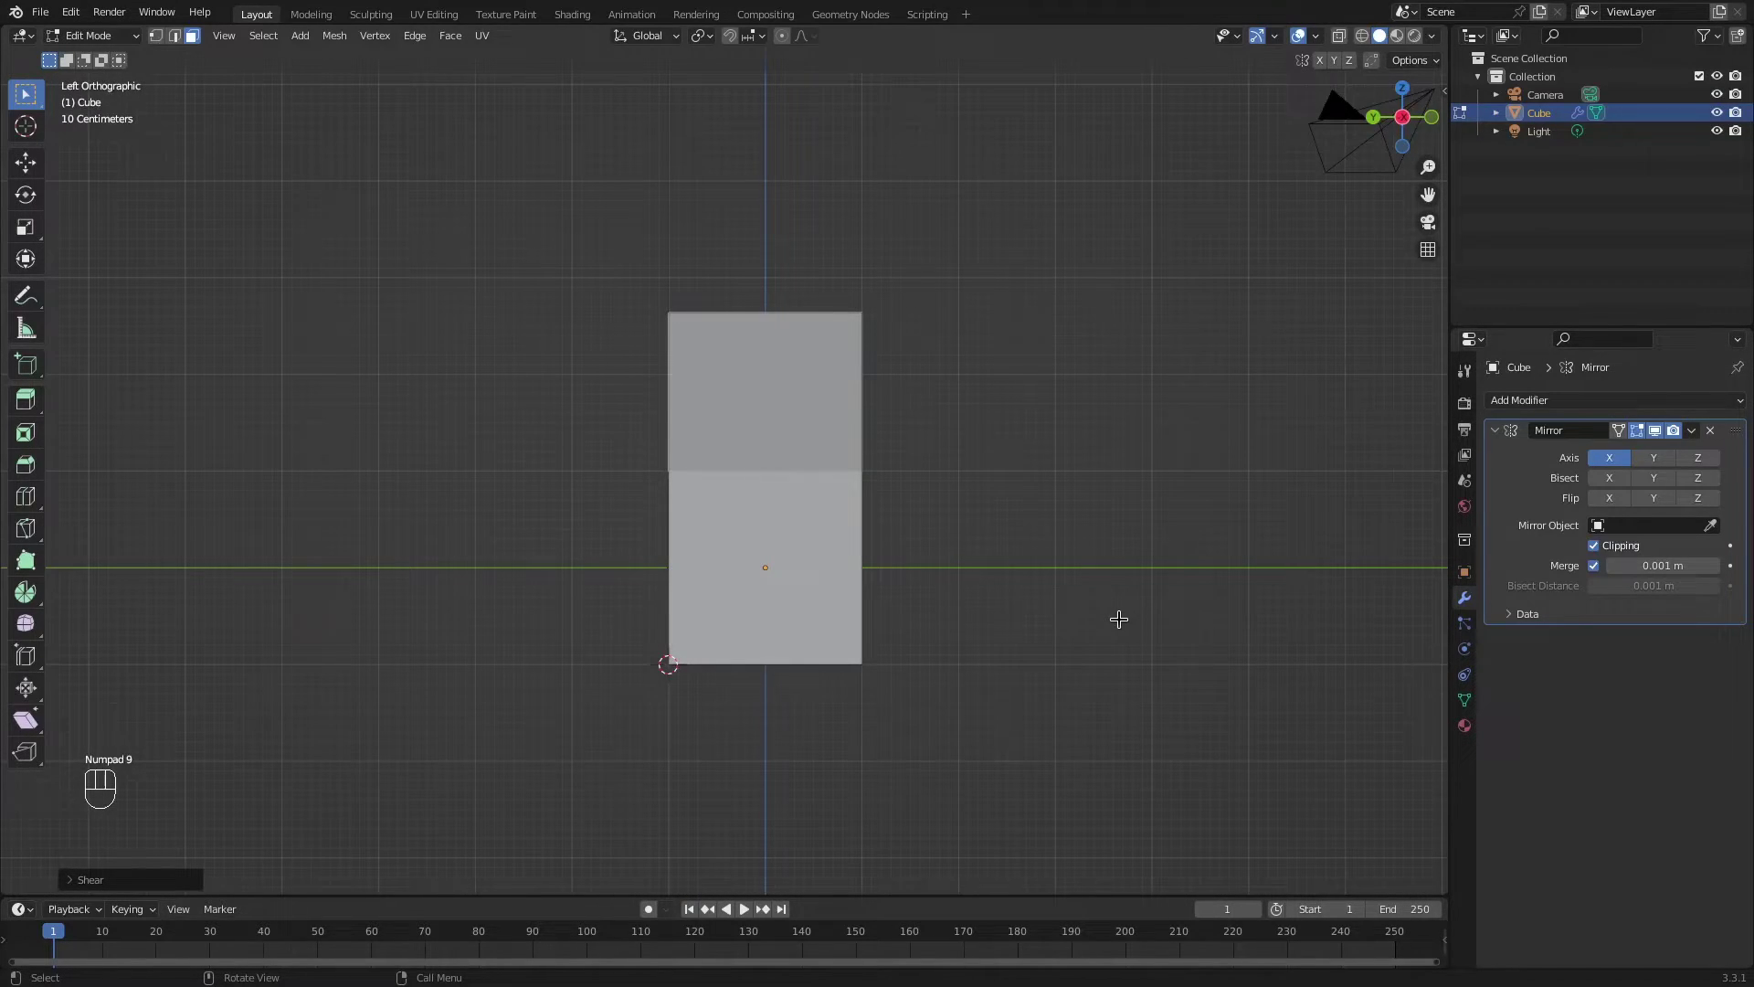
left_click_drag(1035, 473, 898, 485)
middle_click(904, 484)
left_click_drag(930, 485, 996, 496)
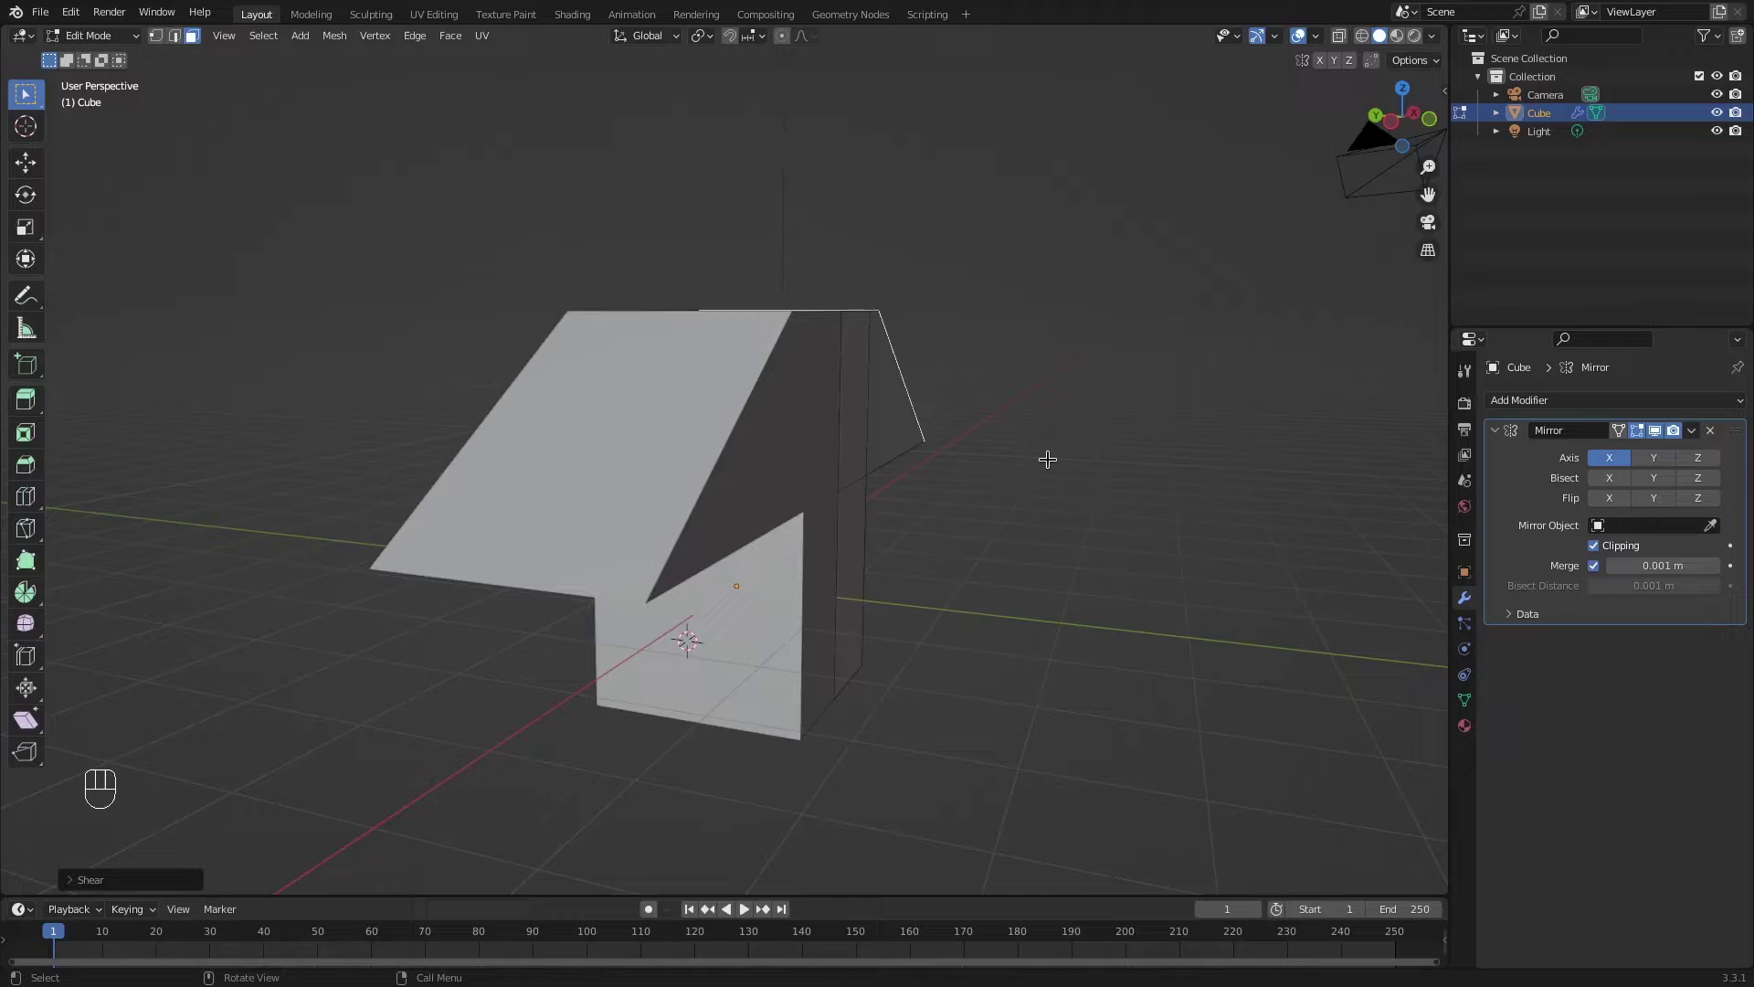
key("KP_5")
middle_click(911, 398)
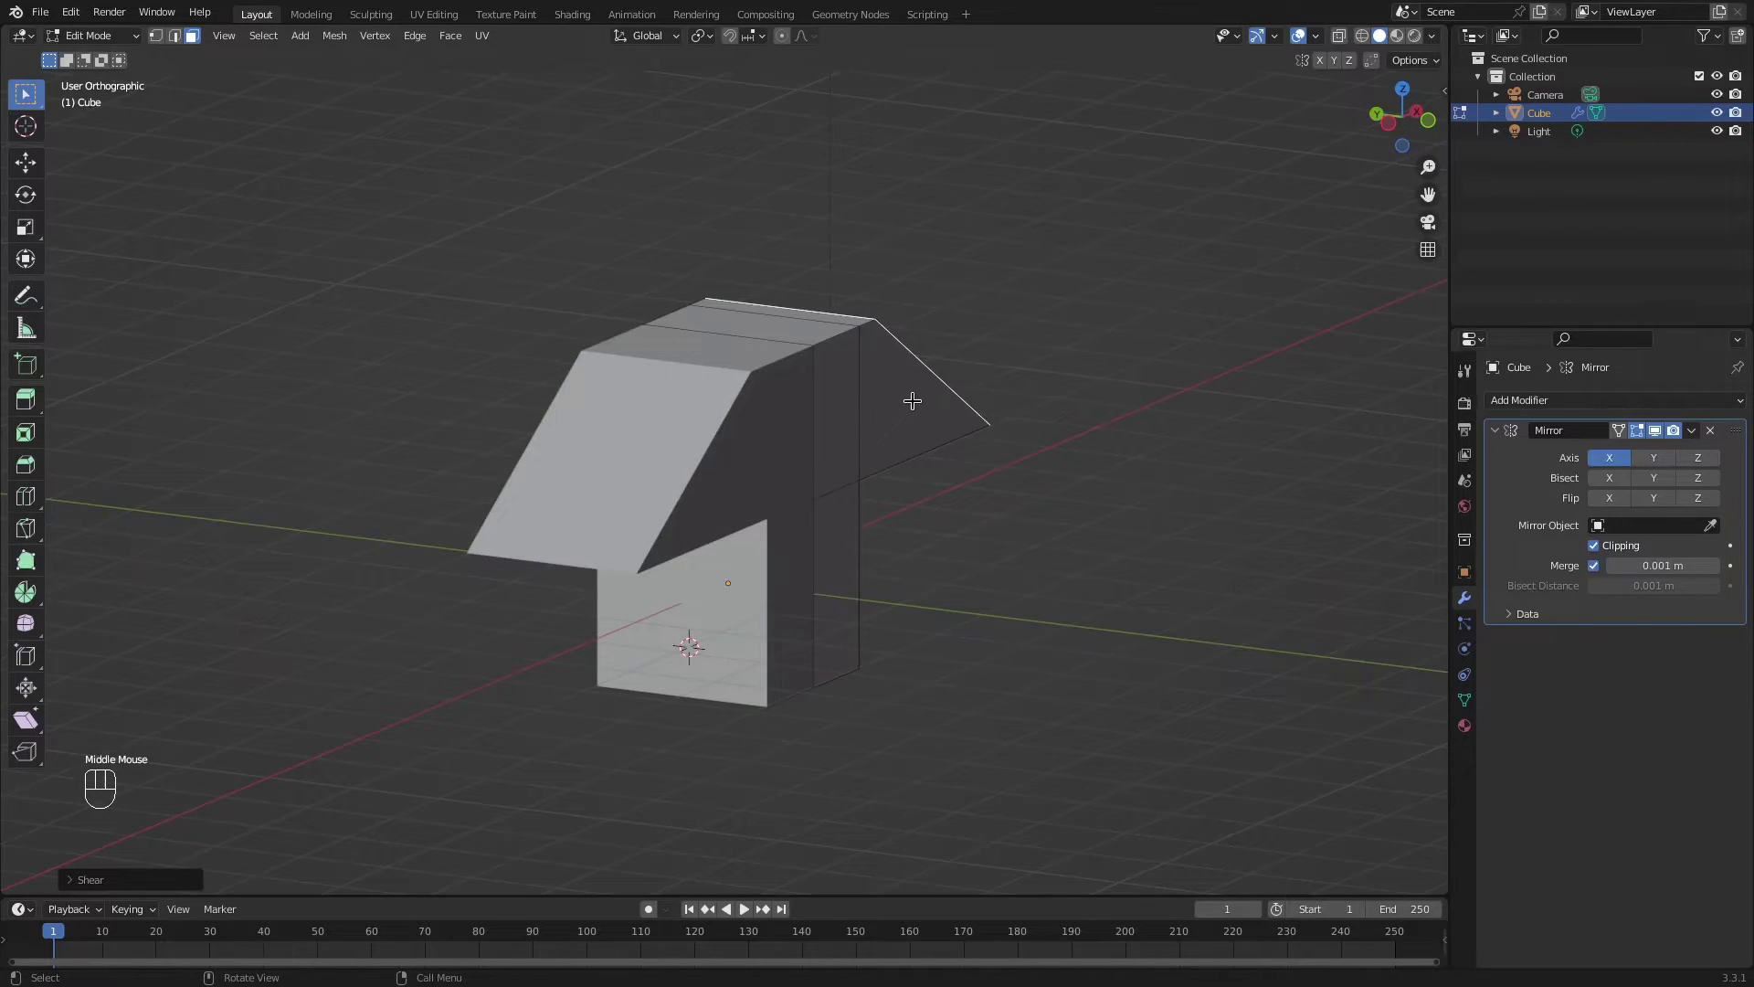
Inset the right wing's front face to leave a thin border frame.
key("KP_5")
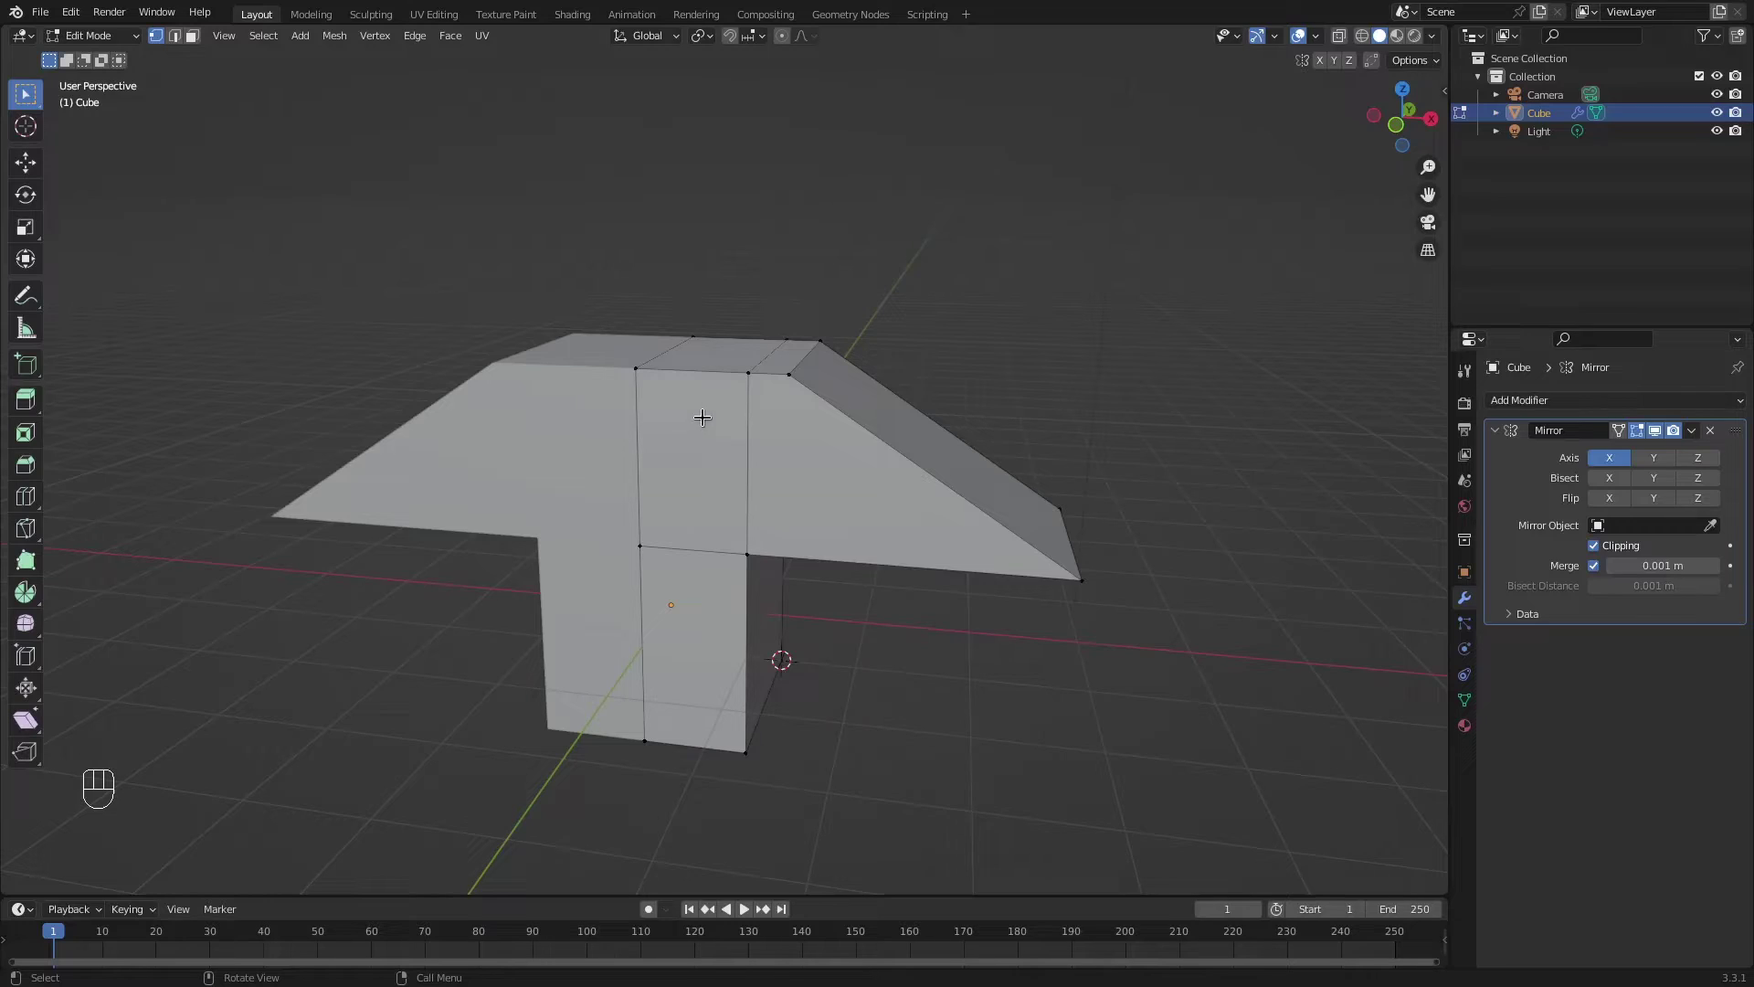
key("3")
left_click(832, 443)
scroll("up", 3)
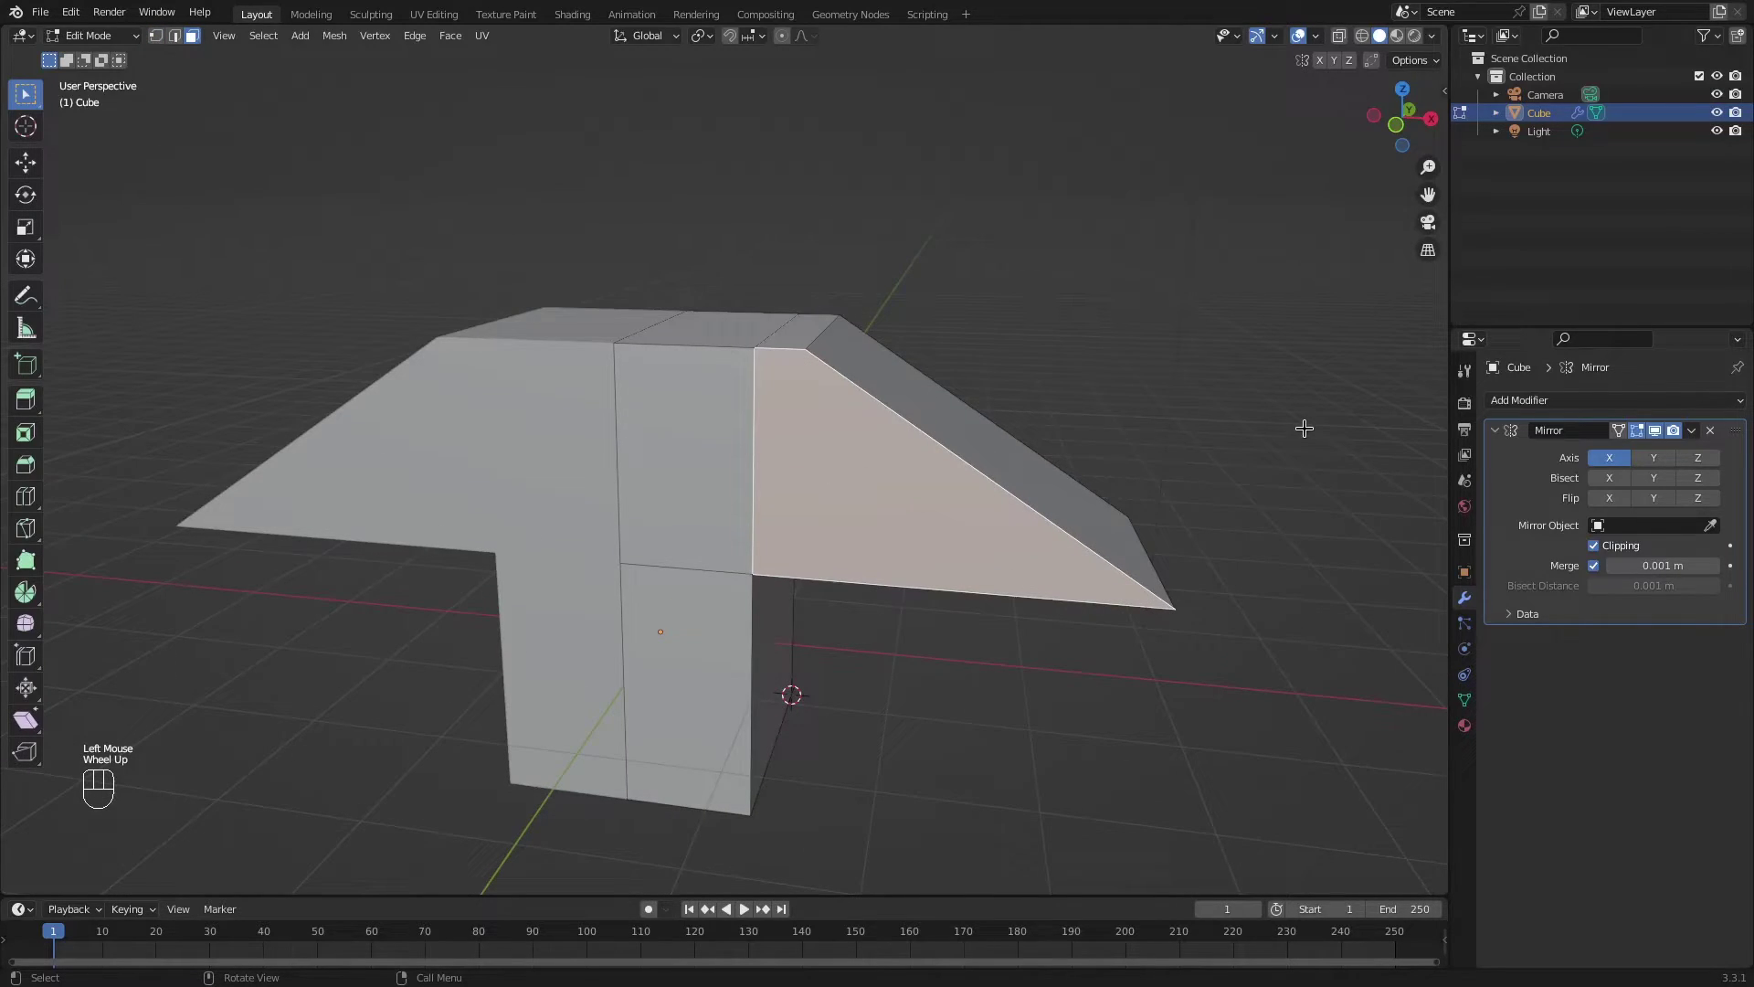
key("i")
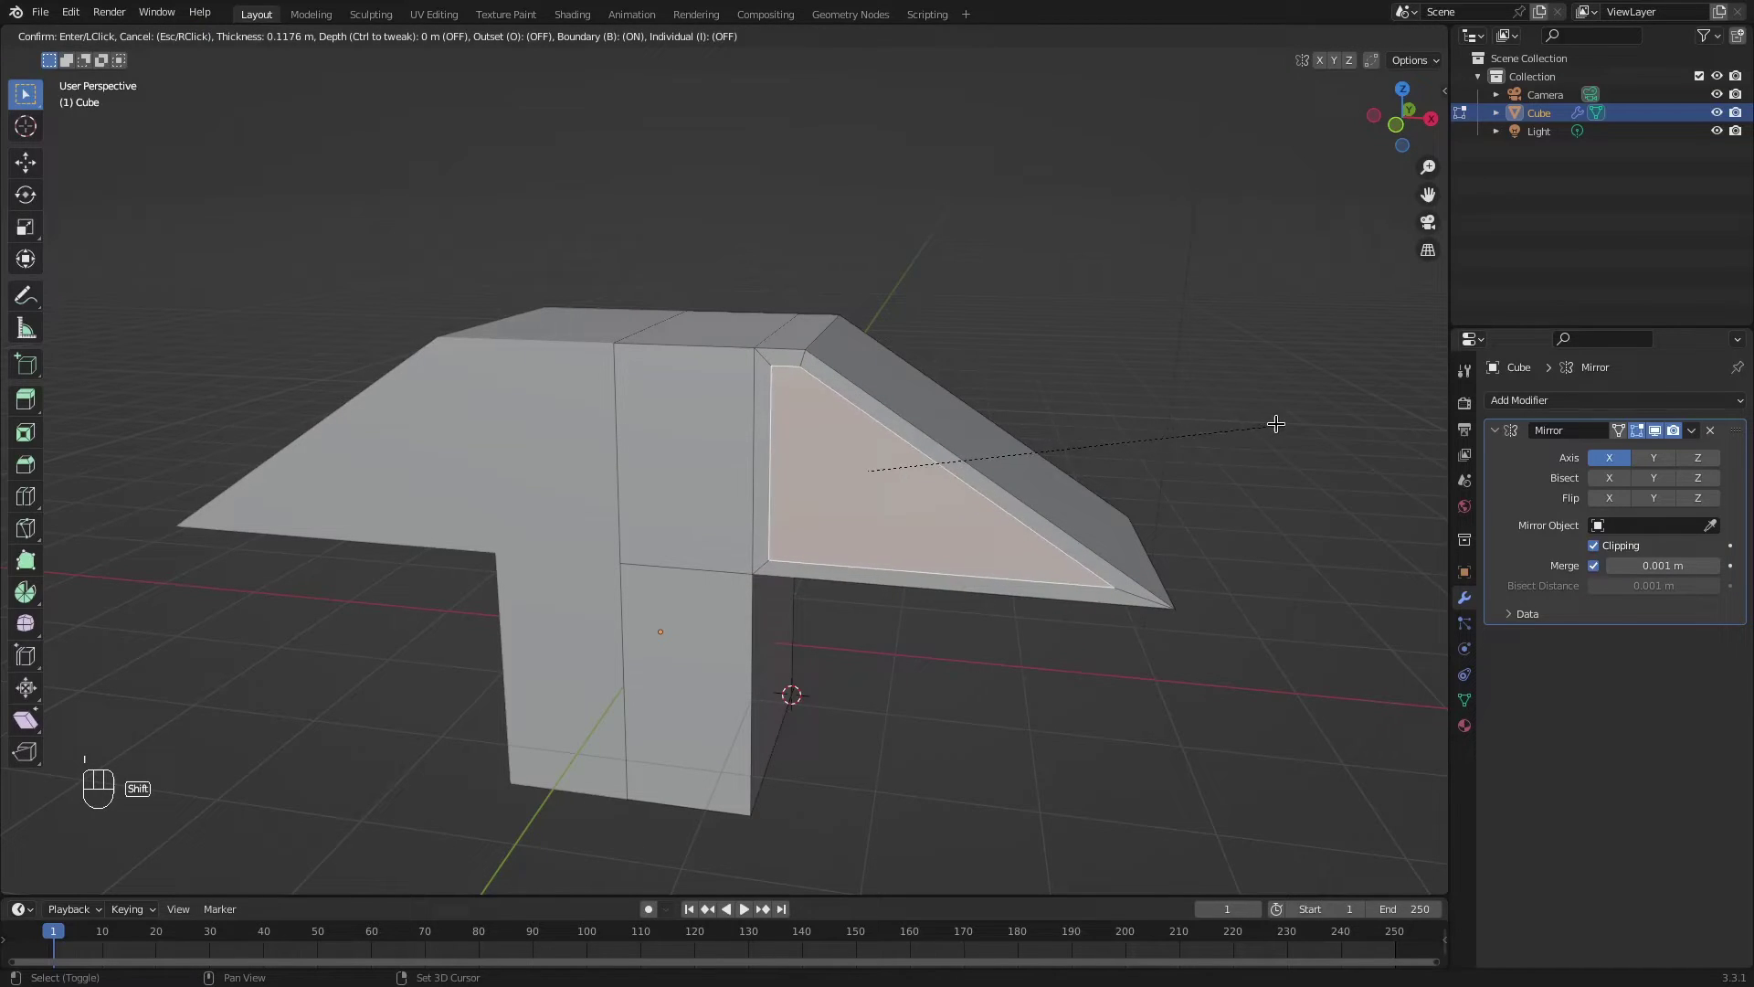
left_click(974, 399)
Extrude the inset face inward through the wing.
middle_click(973, 400)
scroll("up", 3)
key("e")
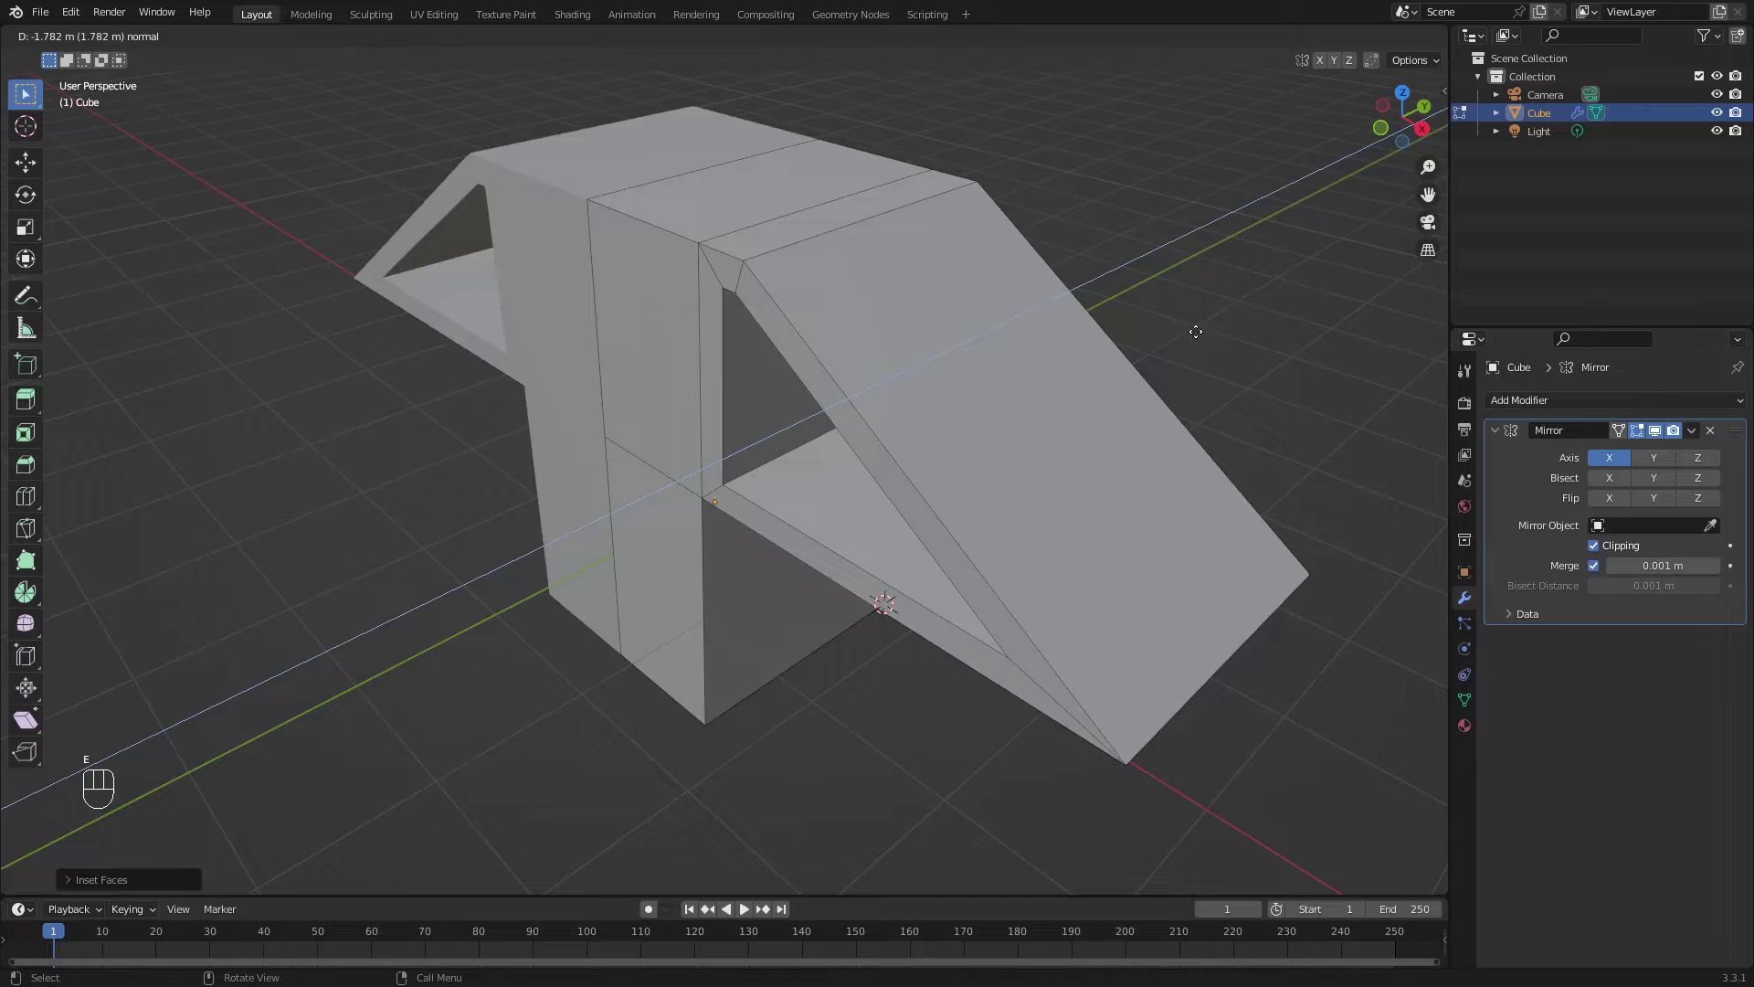
left_click(1216, 314)
left_click_drag(1014, 365, 1060, 326)
key("x")
left_click(985, 328)
key("ctrl+z")
left_click(1003, 325)
Delete the inner faces to open a triangular window hole through both wings.
key("x")
key("x")
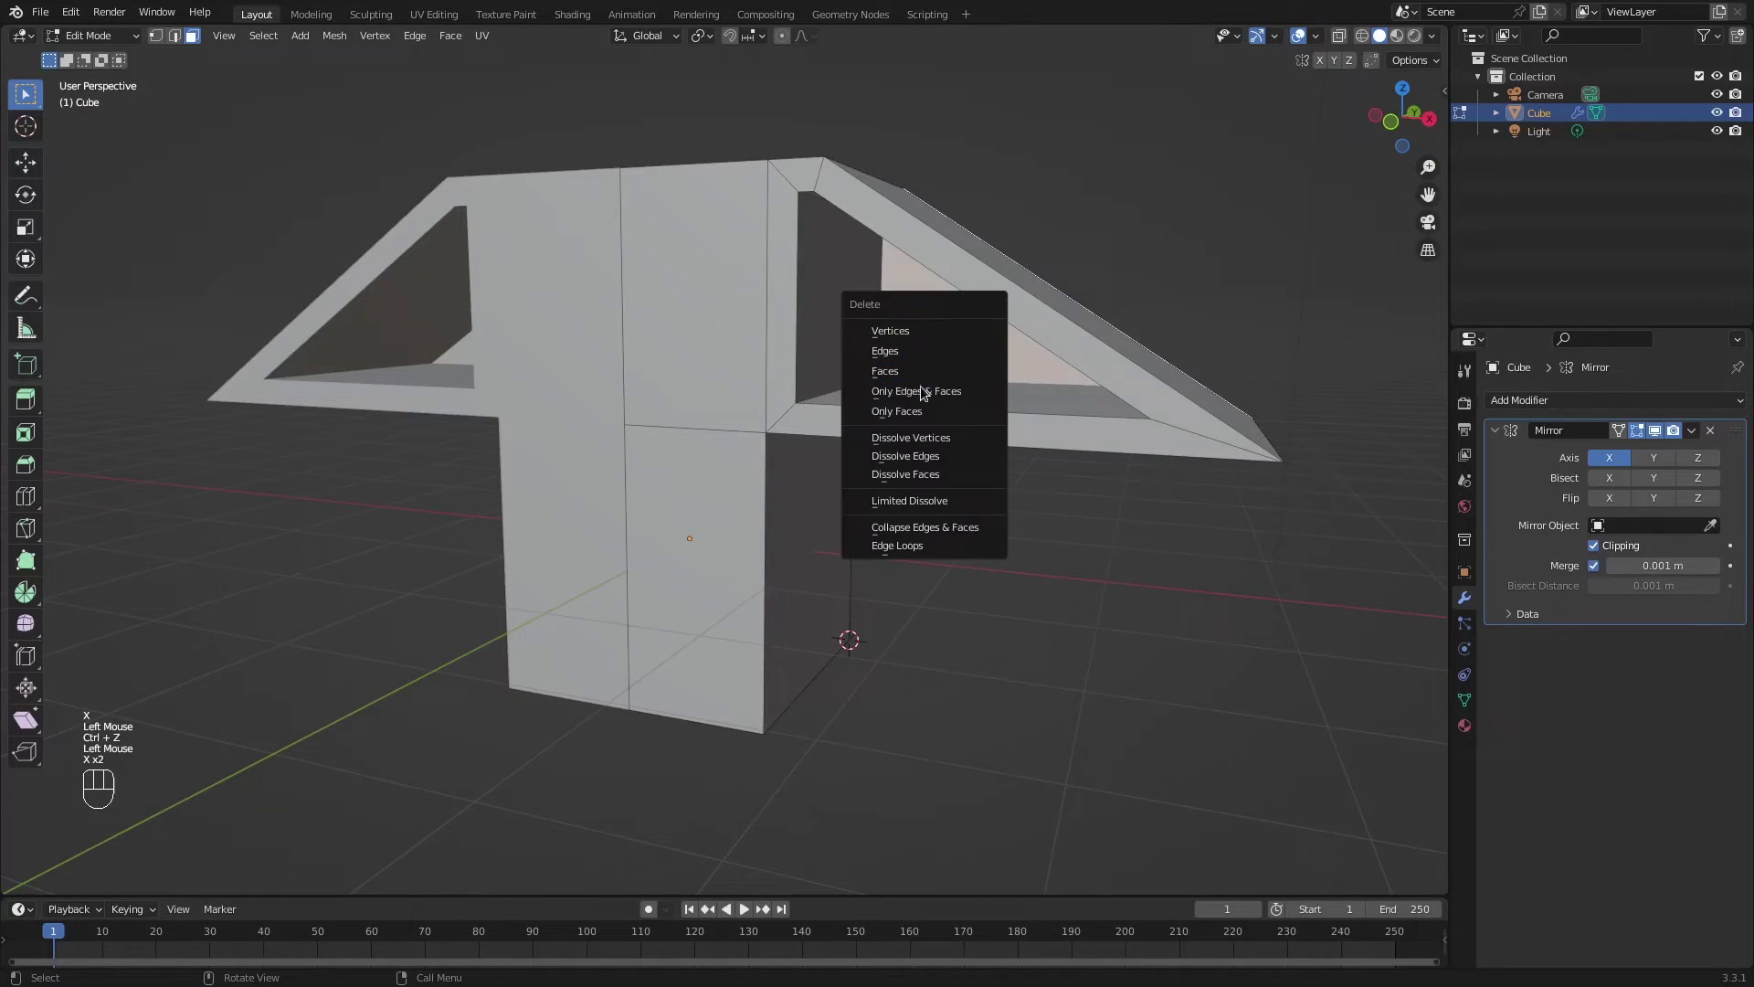
key("x")
left_click_drag(944, 350, 920, 361)
left_click(952, 345)
key("x")
left_click_drag(870, 389, 594, 387)
left_click_drag(600, 422, 660, 450)
scroll("down", 3)
left_click_drag(660, 443, 615, 441)
scroll("up", 3)
middle_click(590, 323)
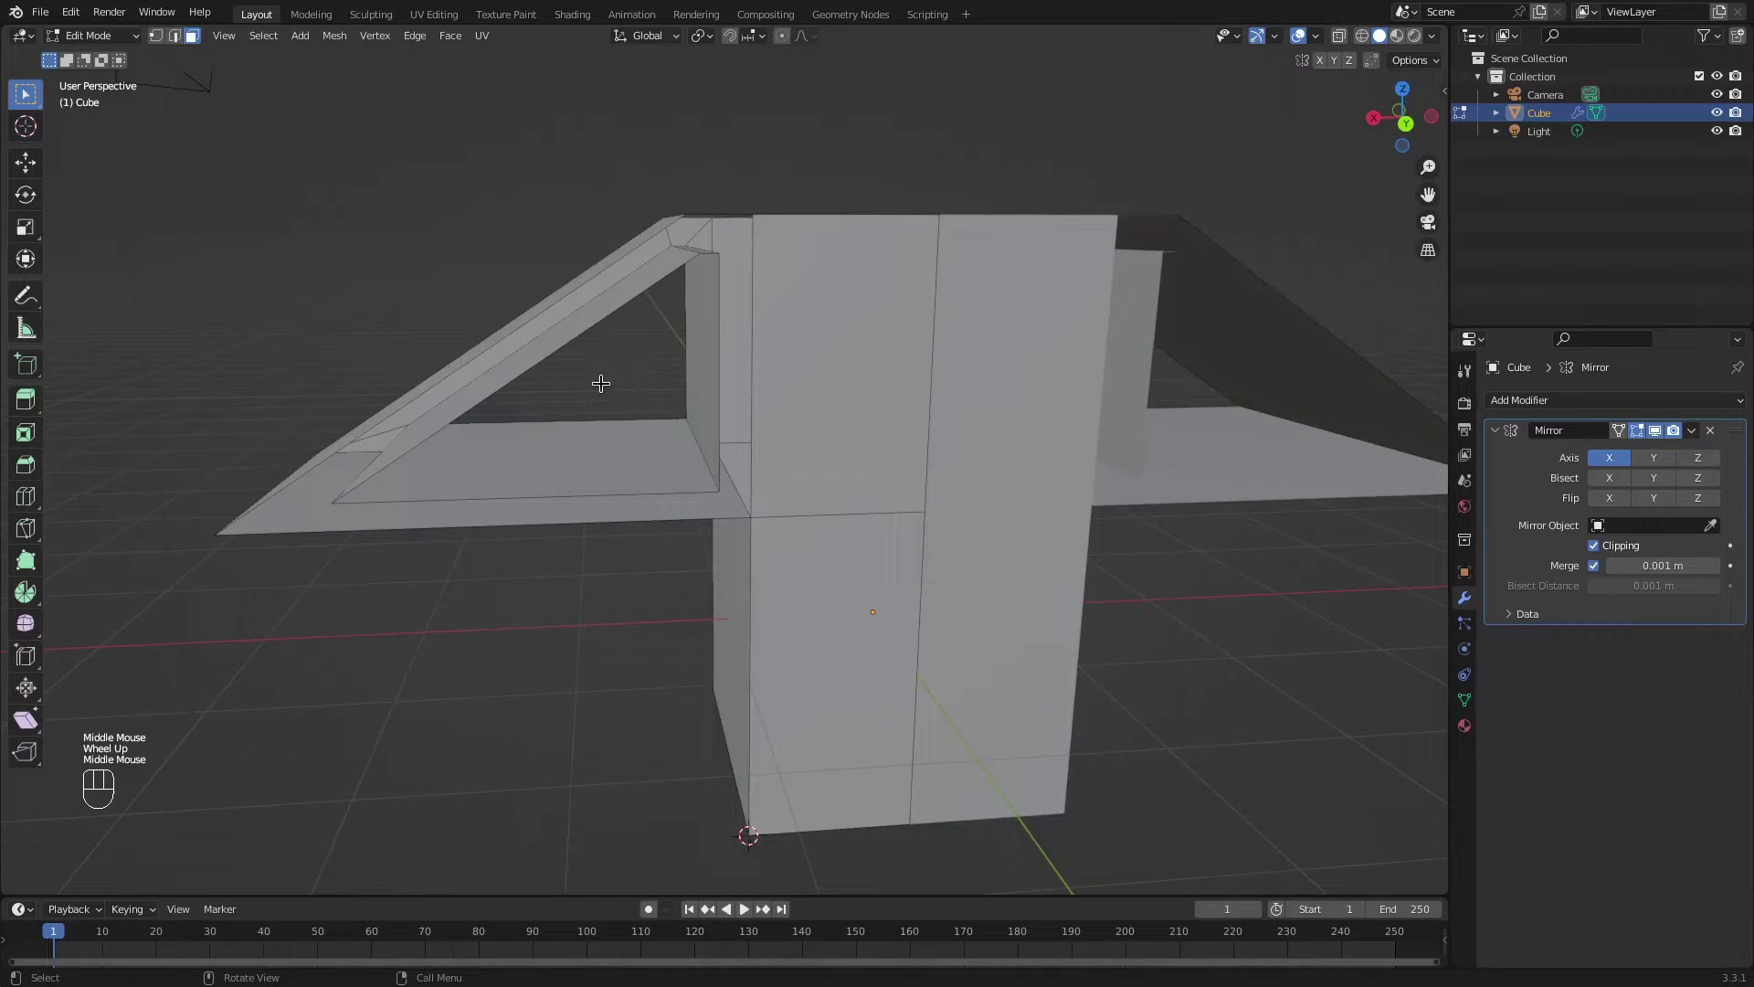
left_click_drag(516, 473, 510, 494)
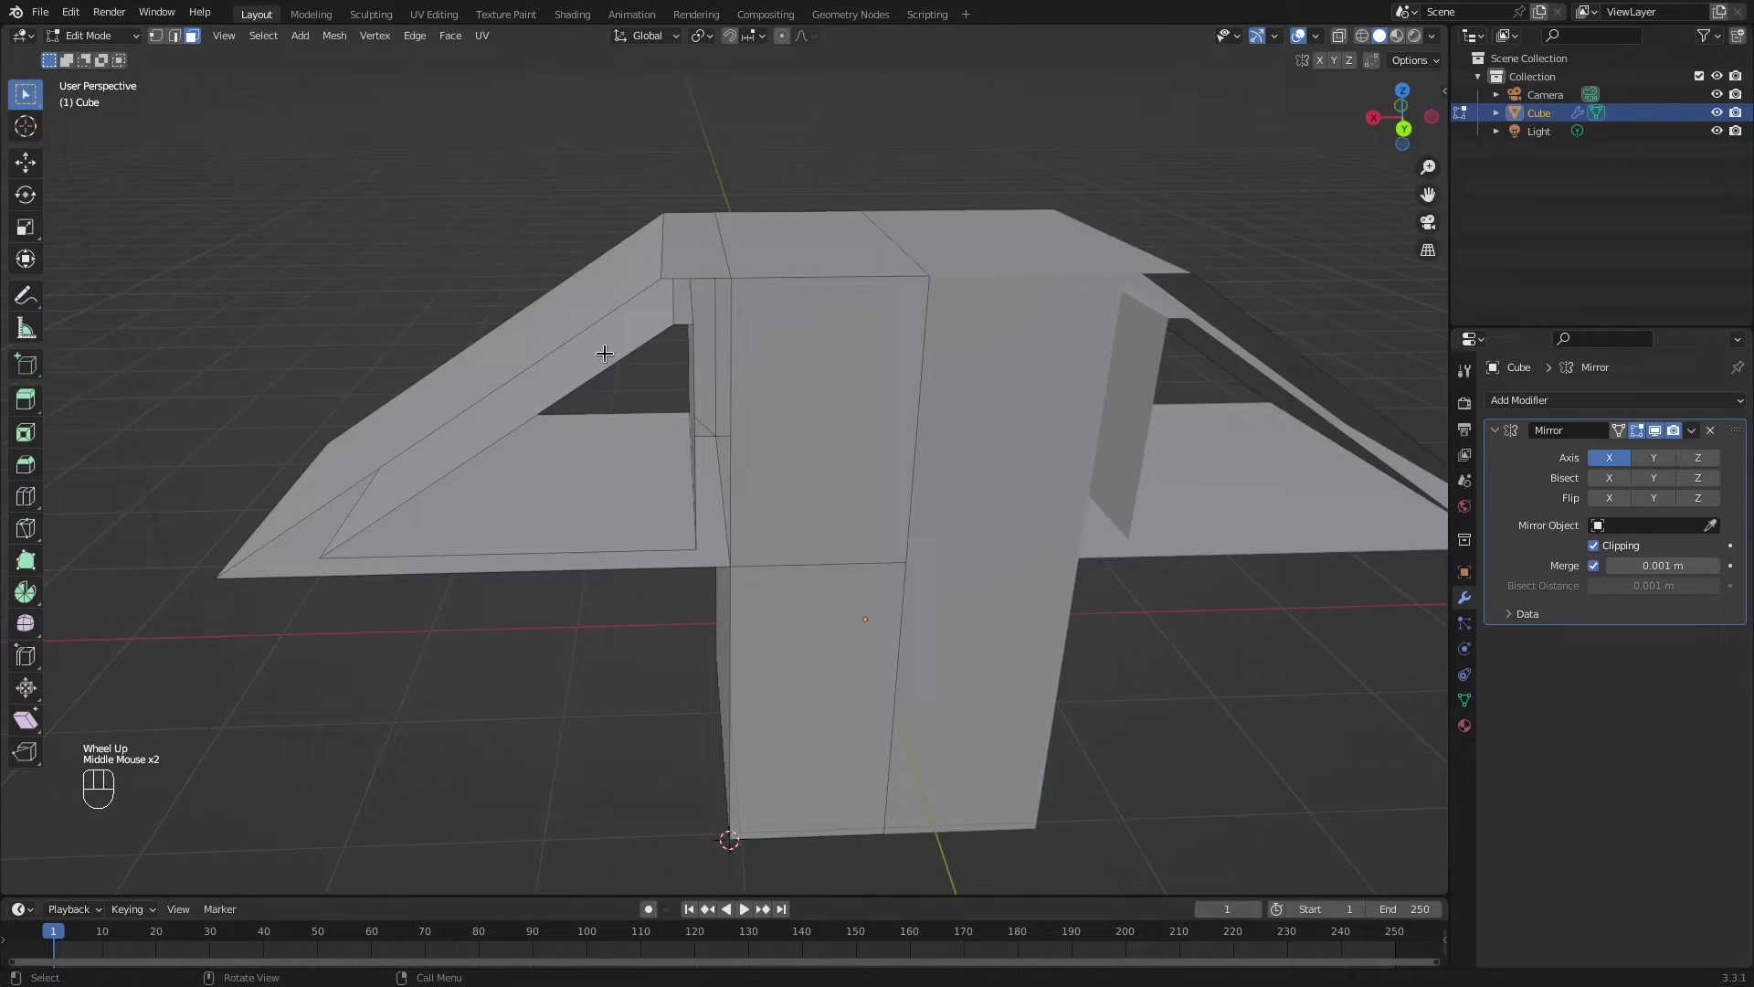
key("alt+a")
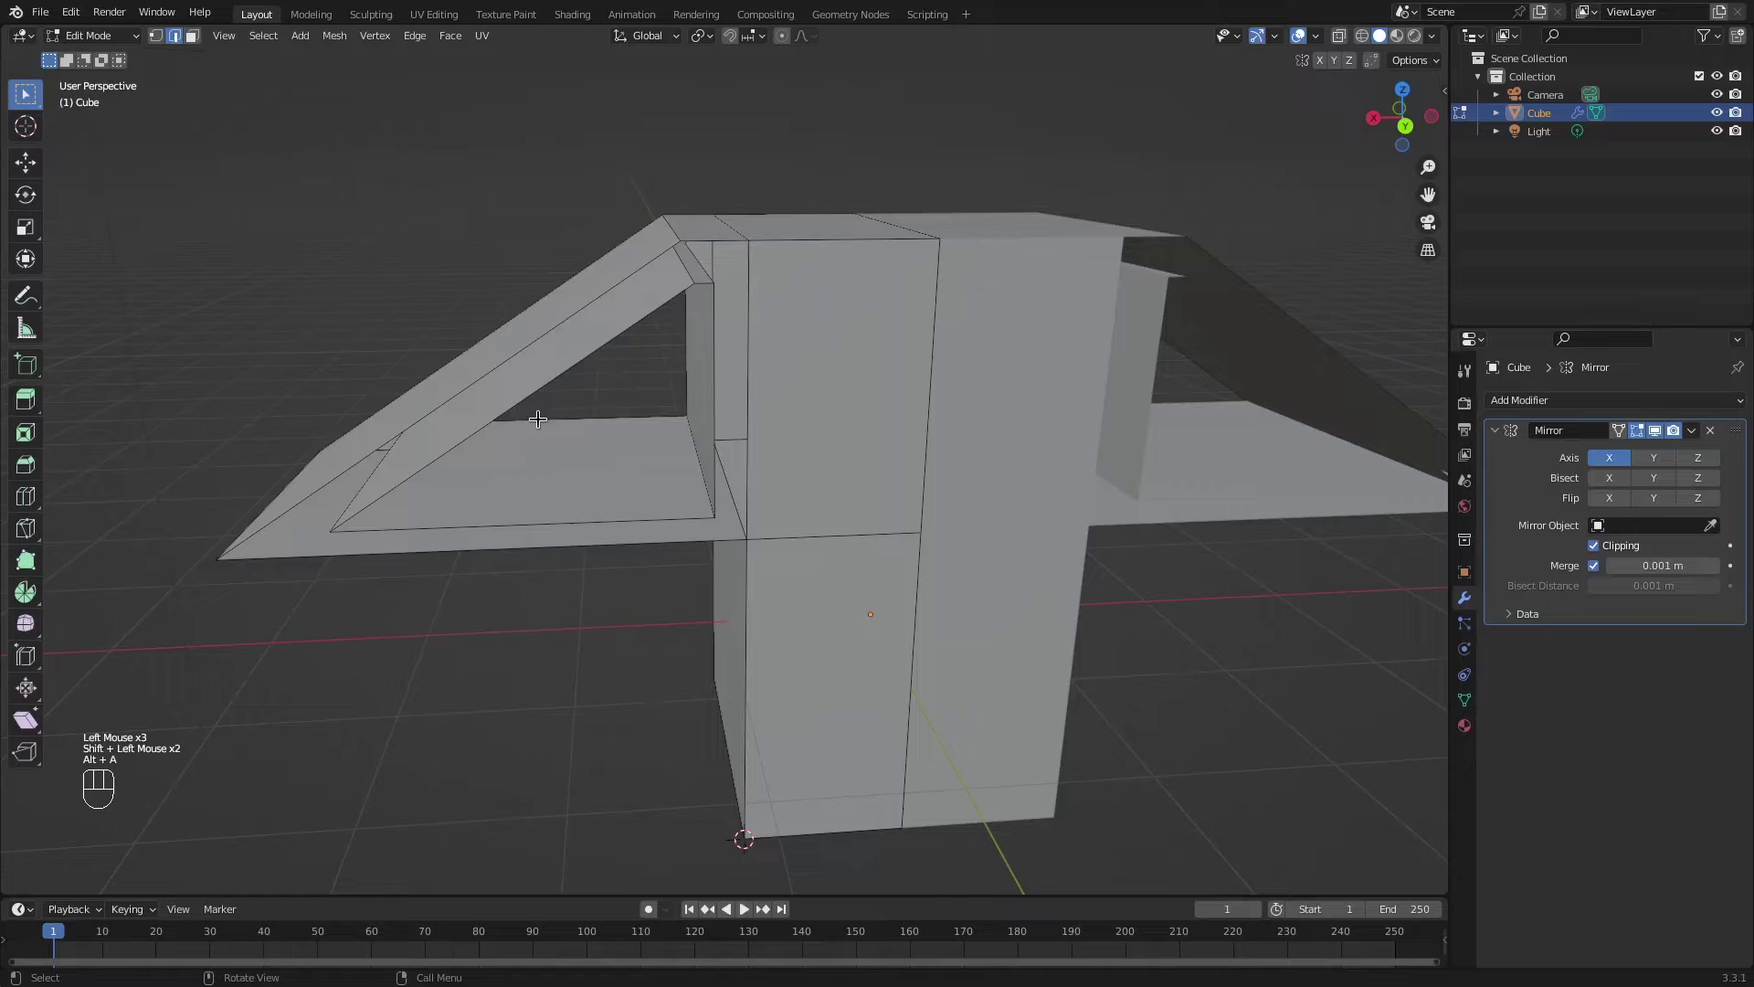
key("2")
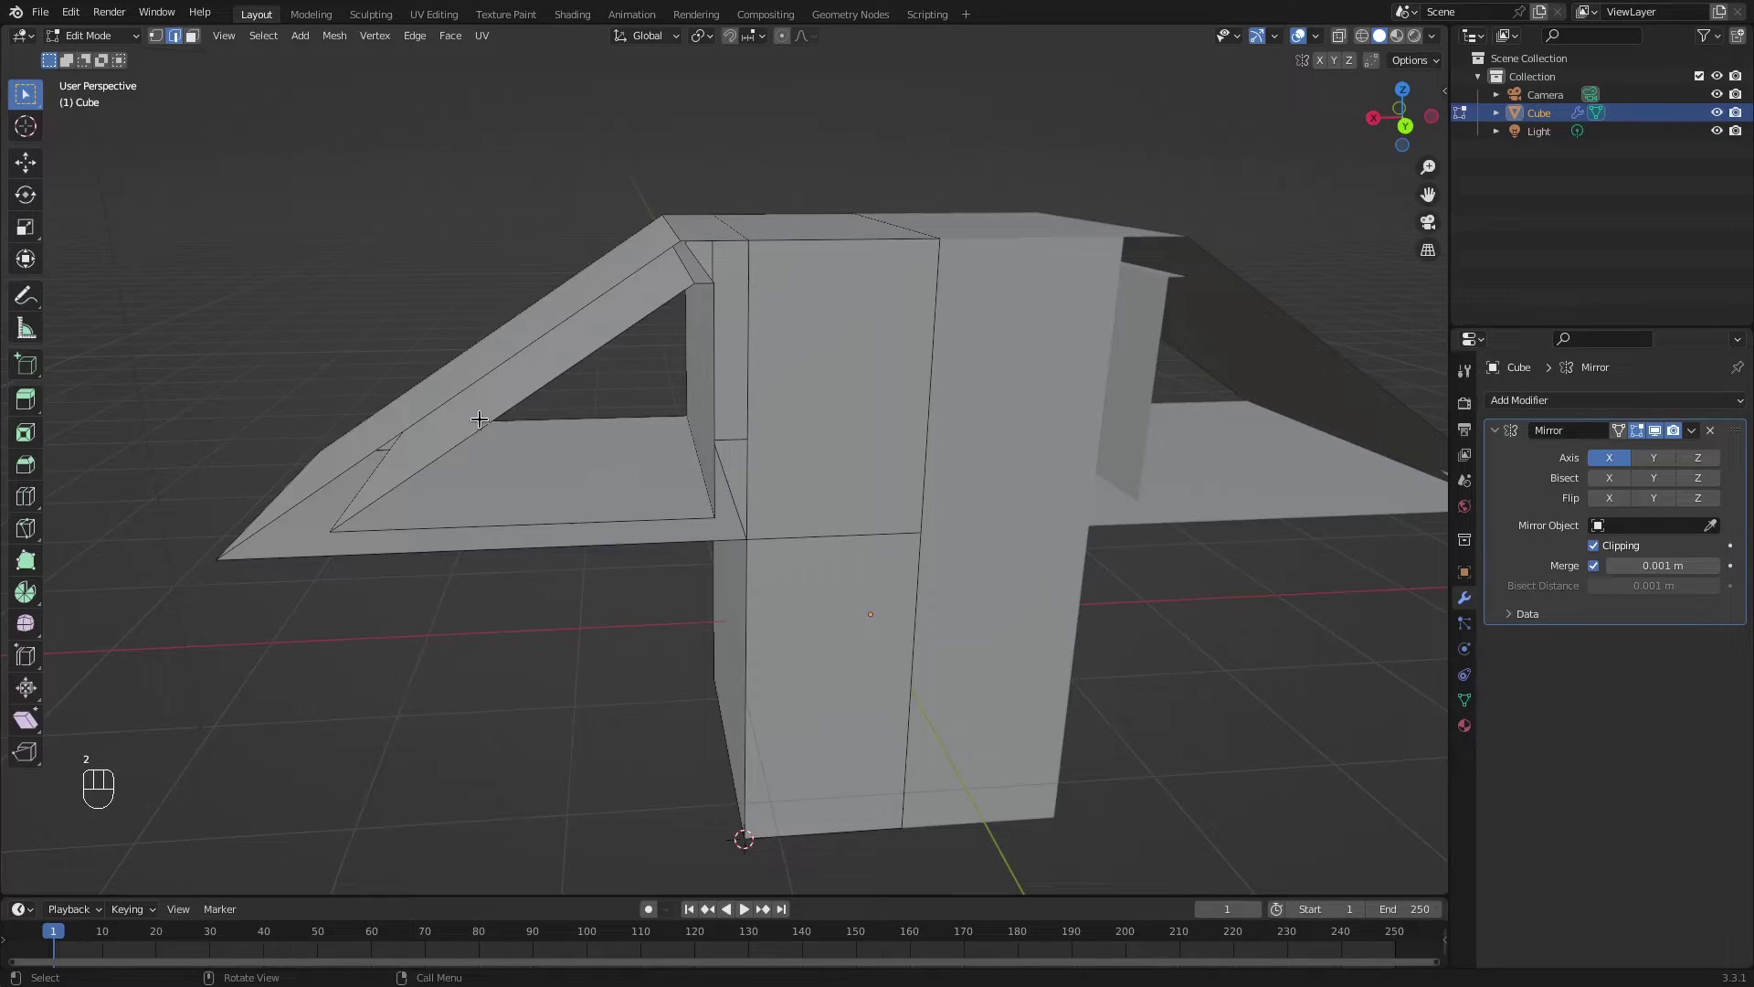
left_click(488, 418)
left_click(465, 377)
left_click_drag(496, 379, 549, 375)
key("f")
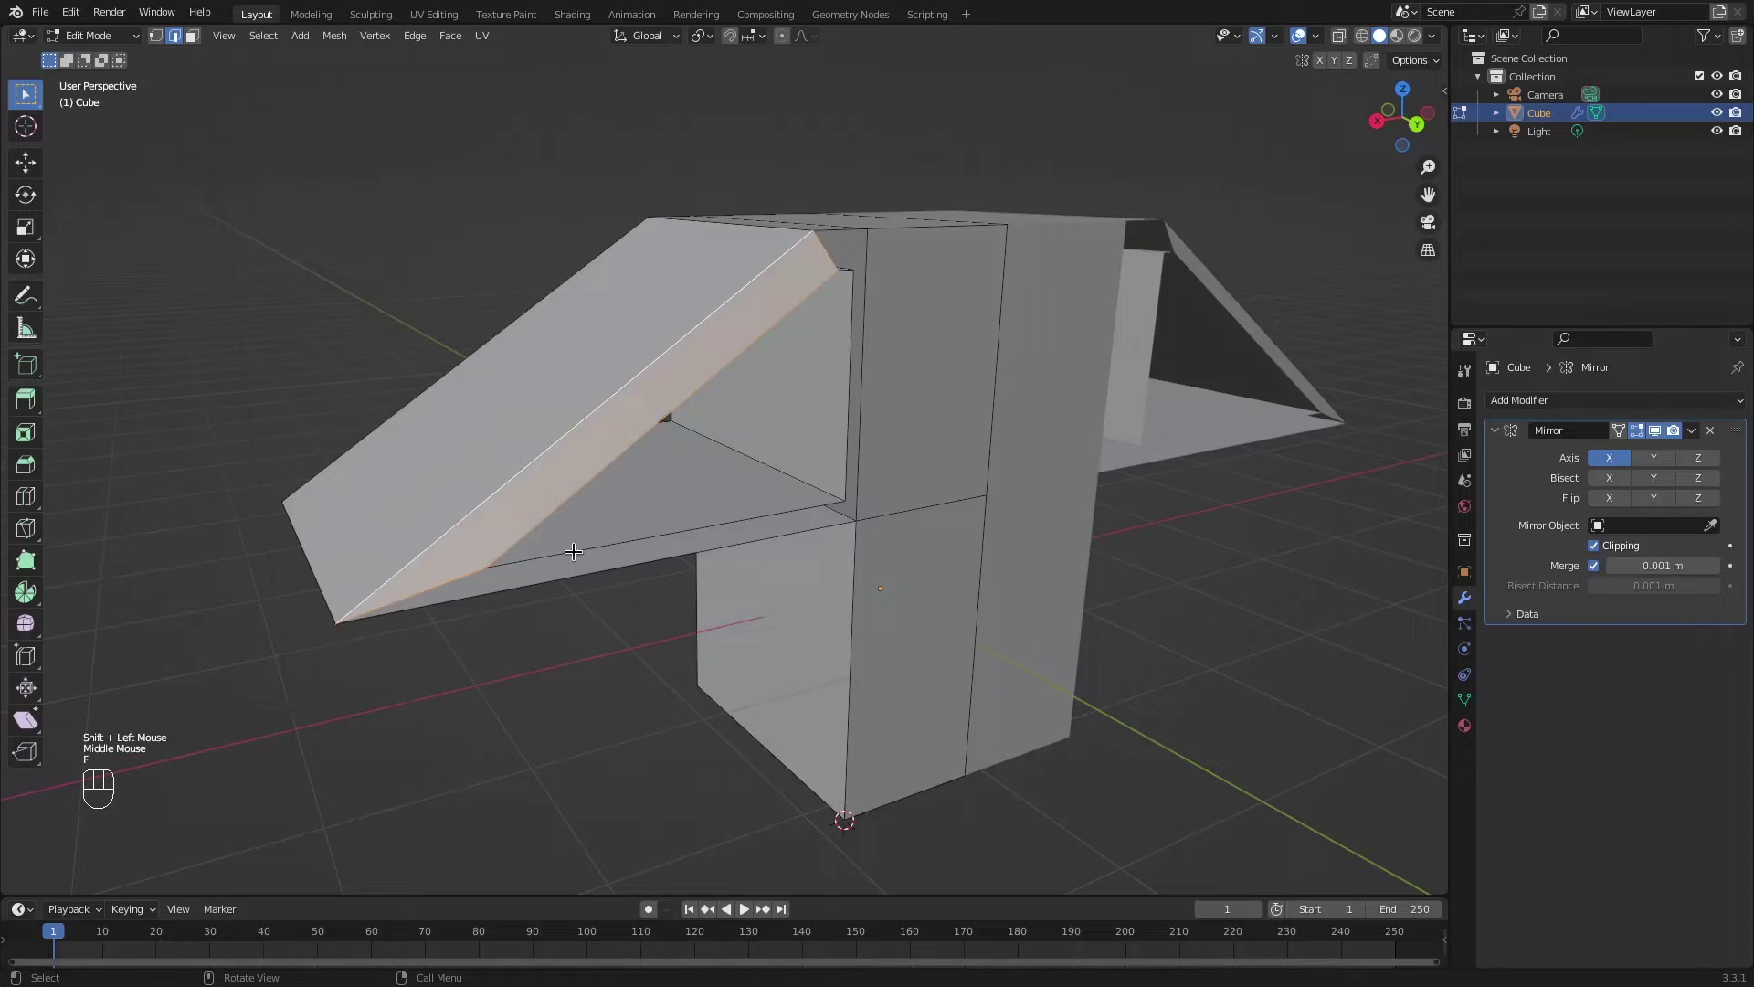
left_click(569, 574)
left_click(576, 547)
key("f")
middle_click(763, 535)
scroll("up", 3)
left_click(805, 469)
left_click(851, 460)
key("f")
left_click_drag(869, 344, 837, 510)
middle_click(841, 546)
left_click(770, 551)
left_click(768, 491)
key("f")
key("alt+a")
left_click_drag(787, 624, 781, 593)
scroll("down", 3)
middle_click(650, 653)
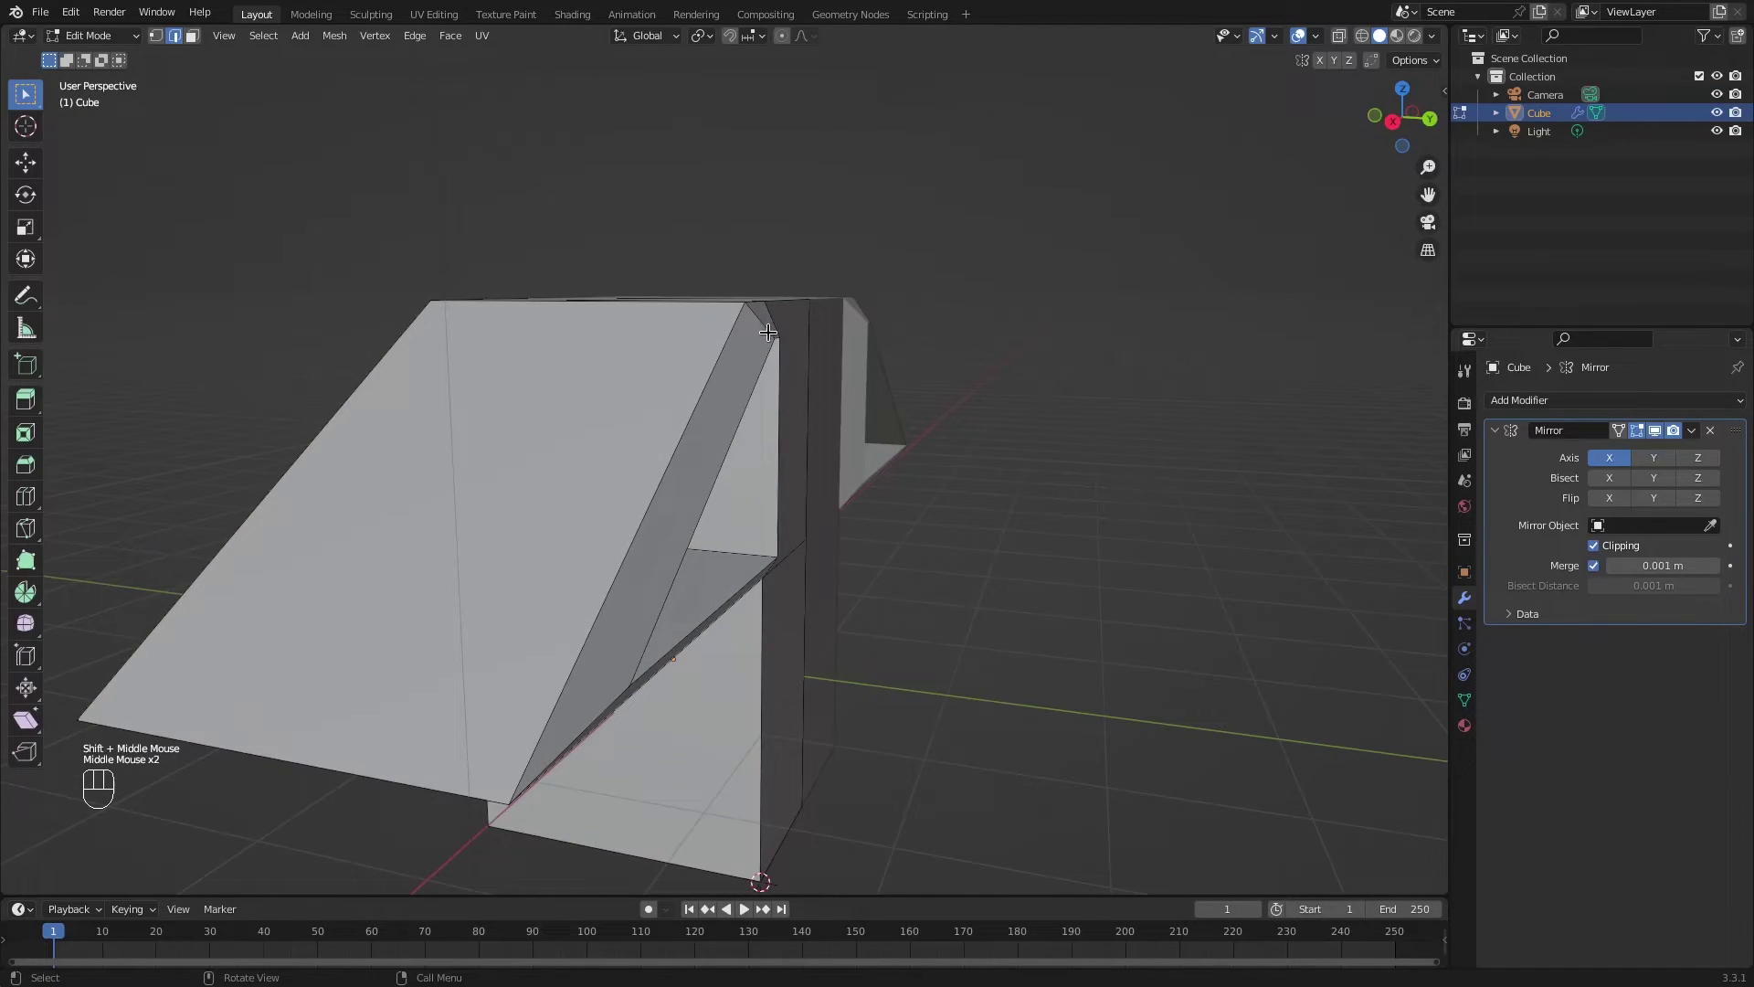
middle_click(908, 650)
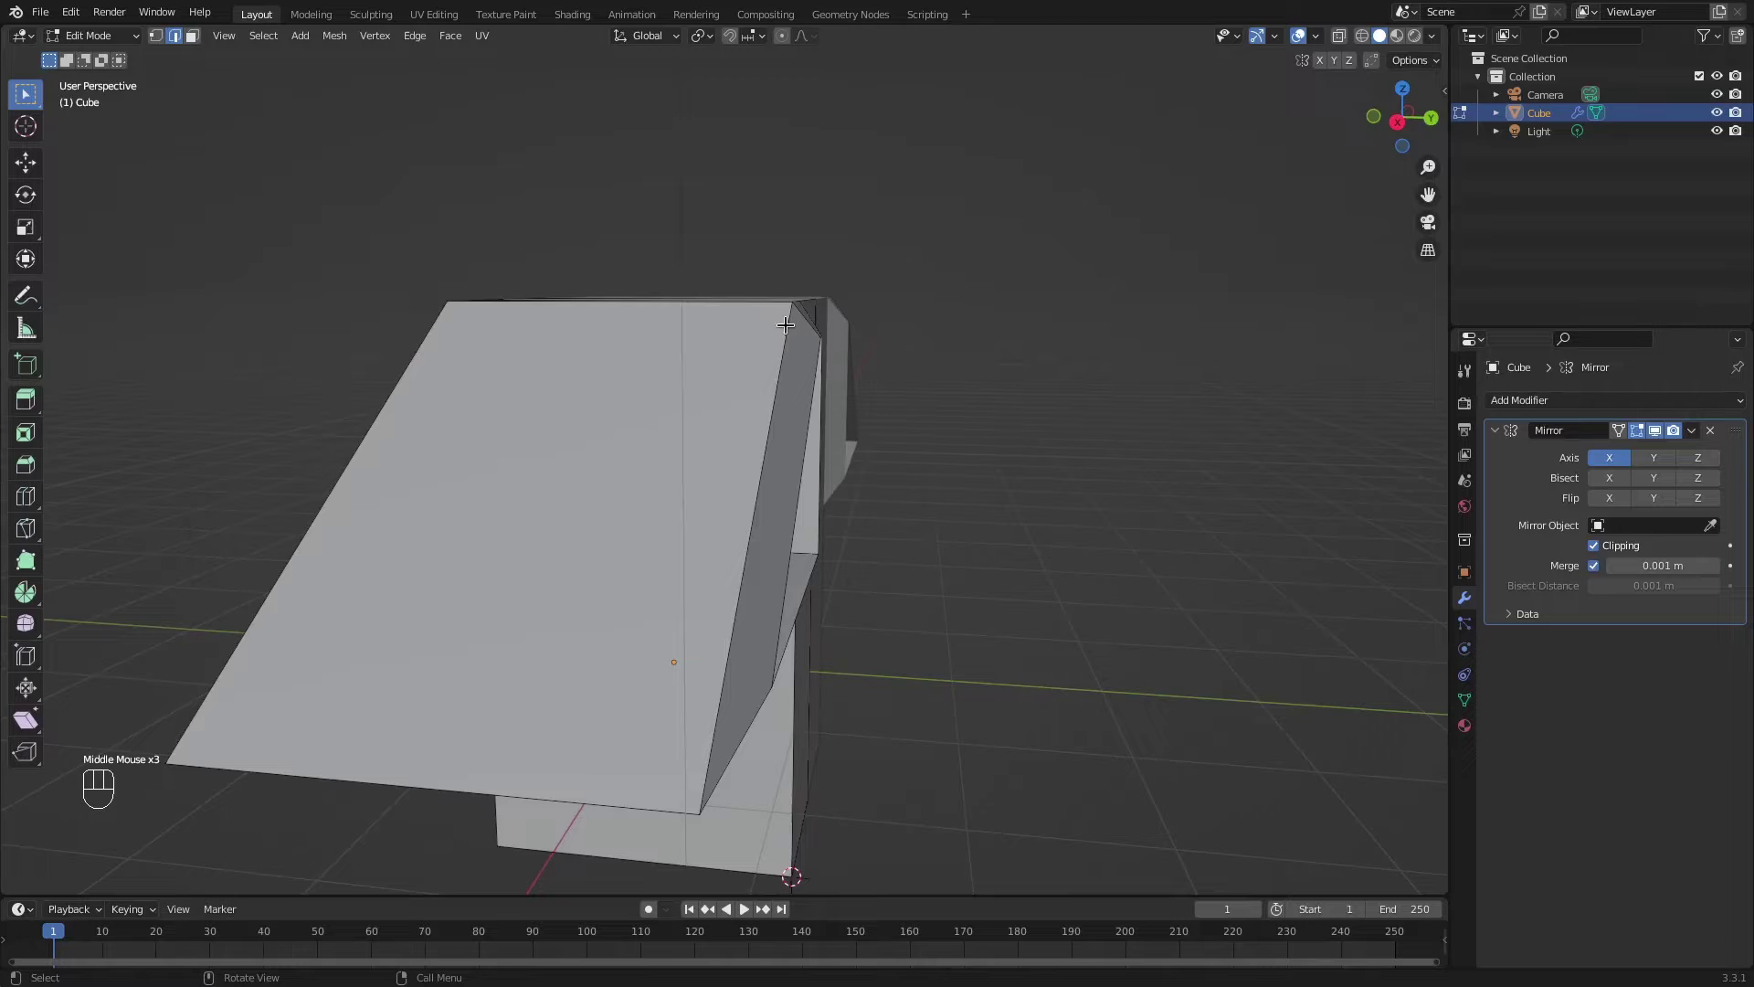
left_click_drag(797, 587, 874, 571)
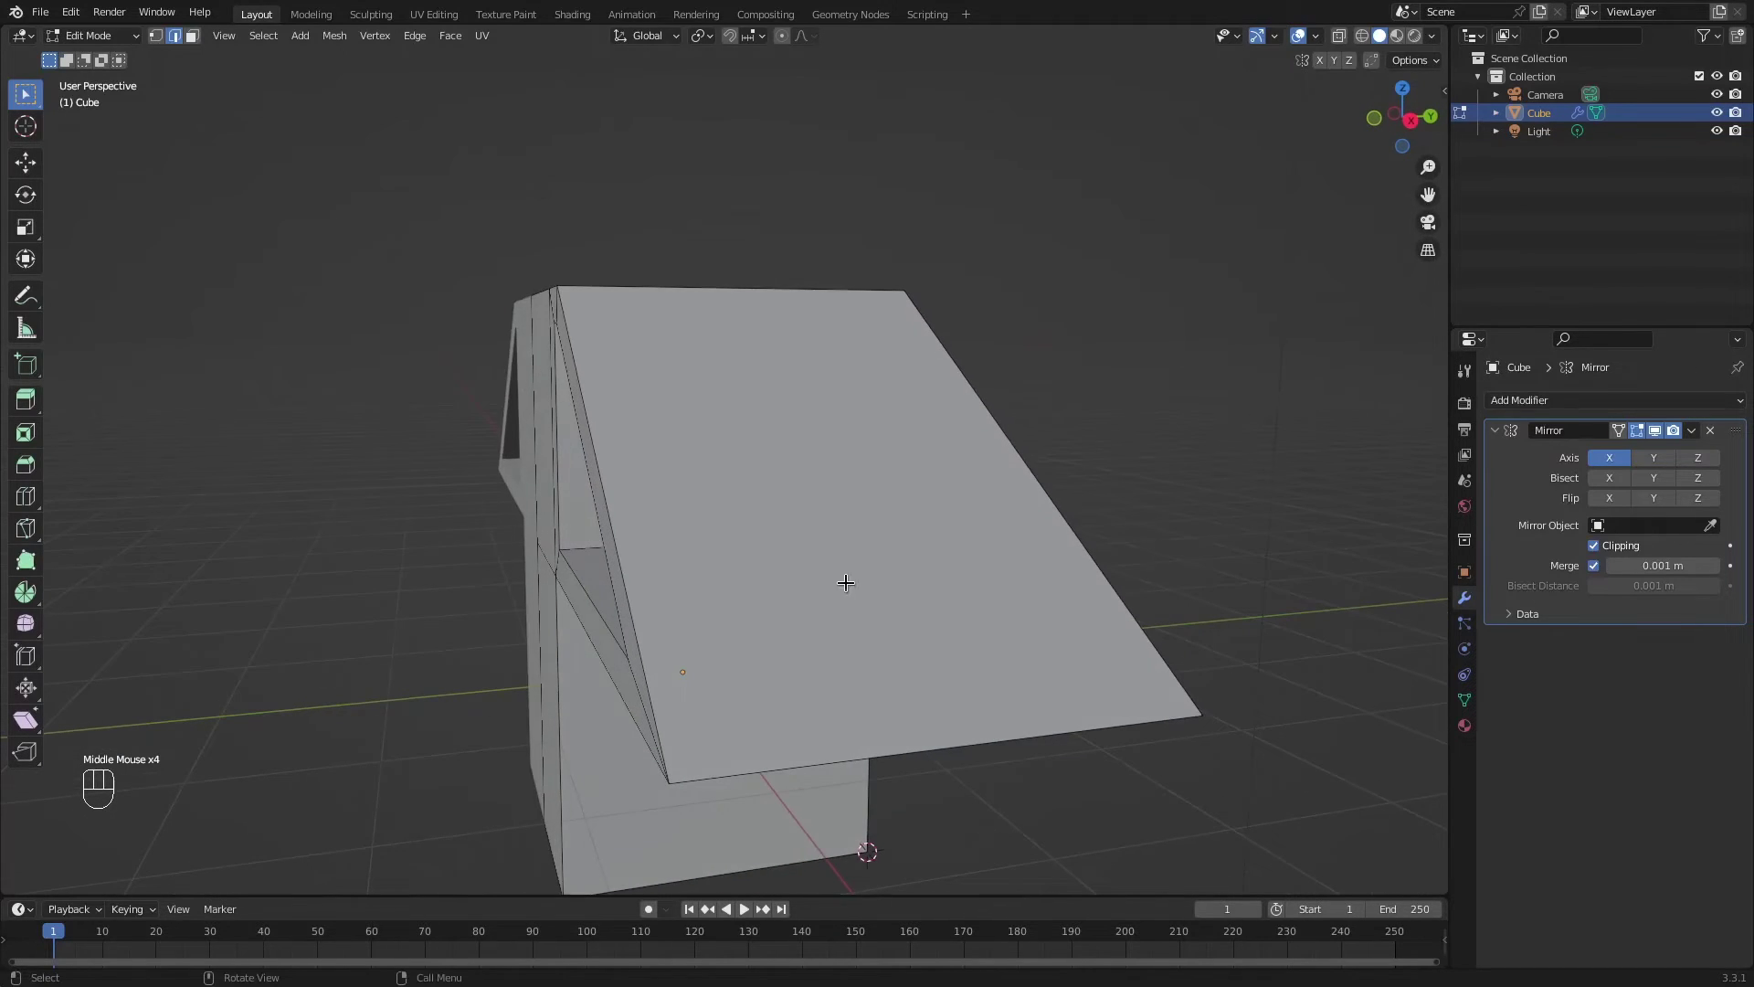
Turn off X-ray display and switch snapping on, checking the Snap To options.
left_click_drag(772, 571, 972, 597)
left_click(972, 597)
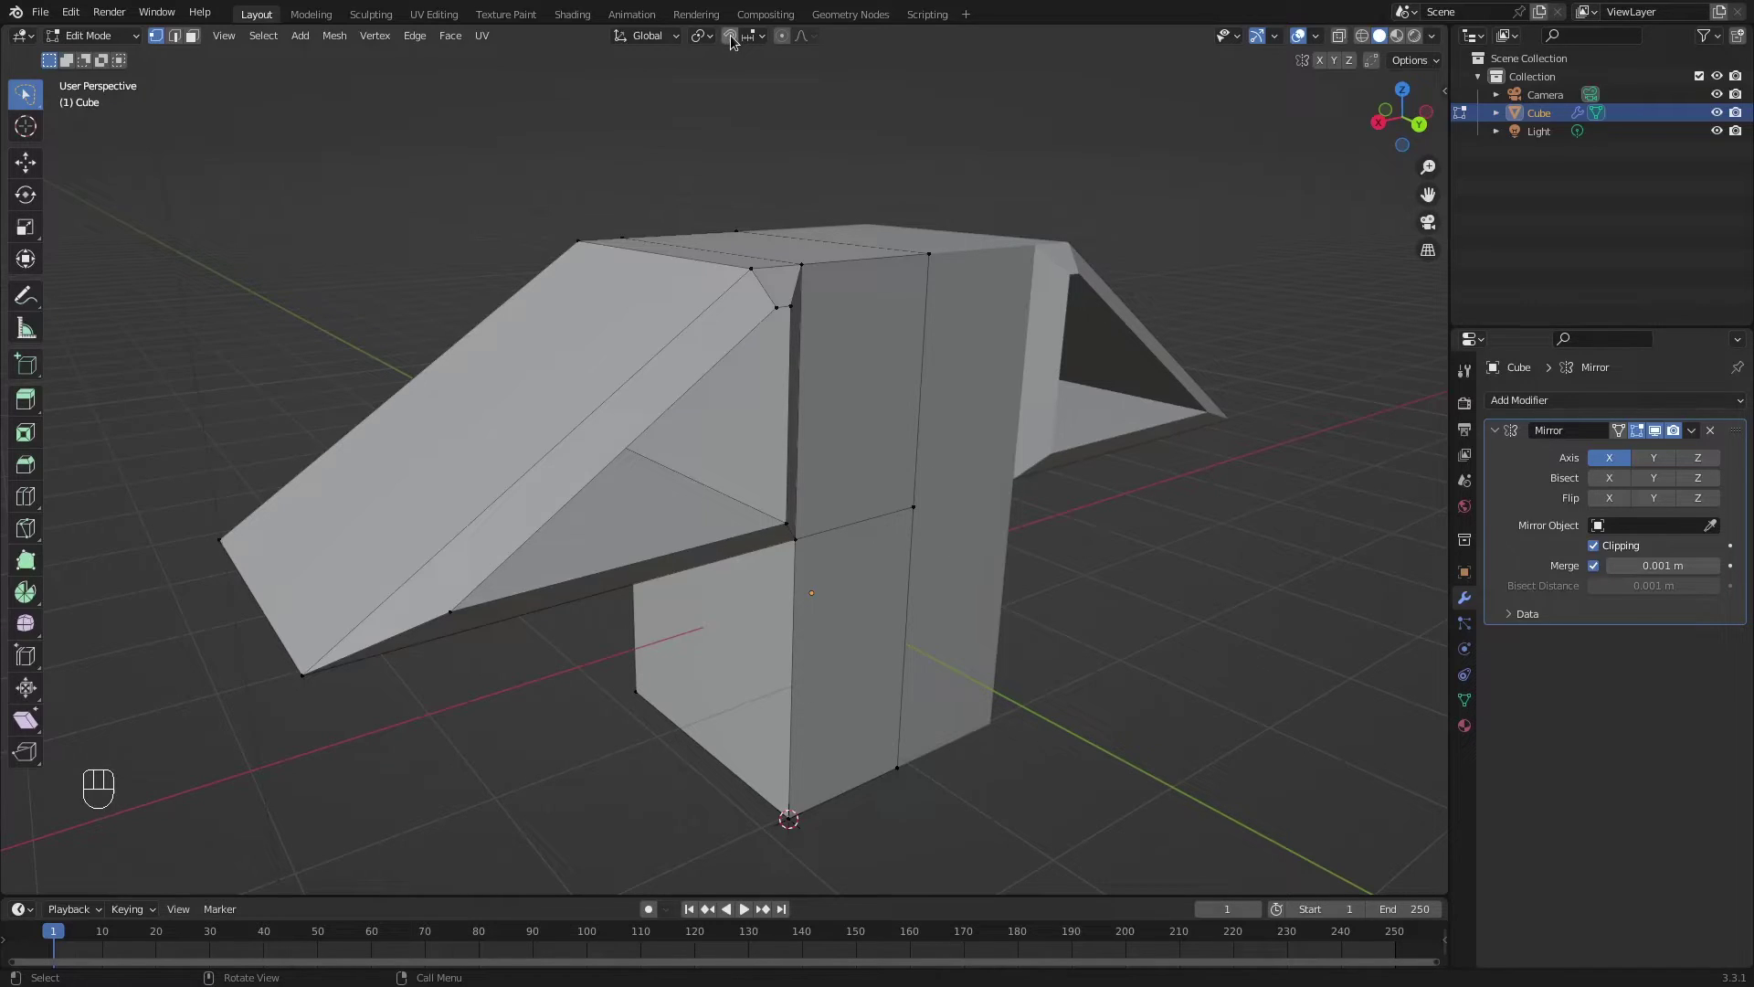
left_click(735, 39)
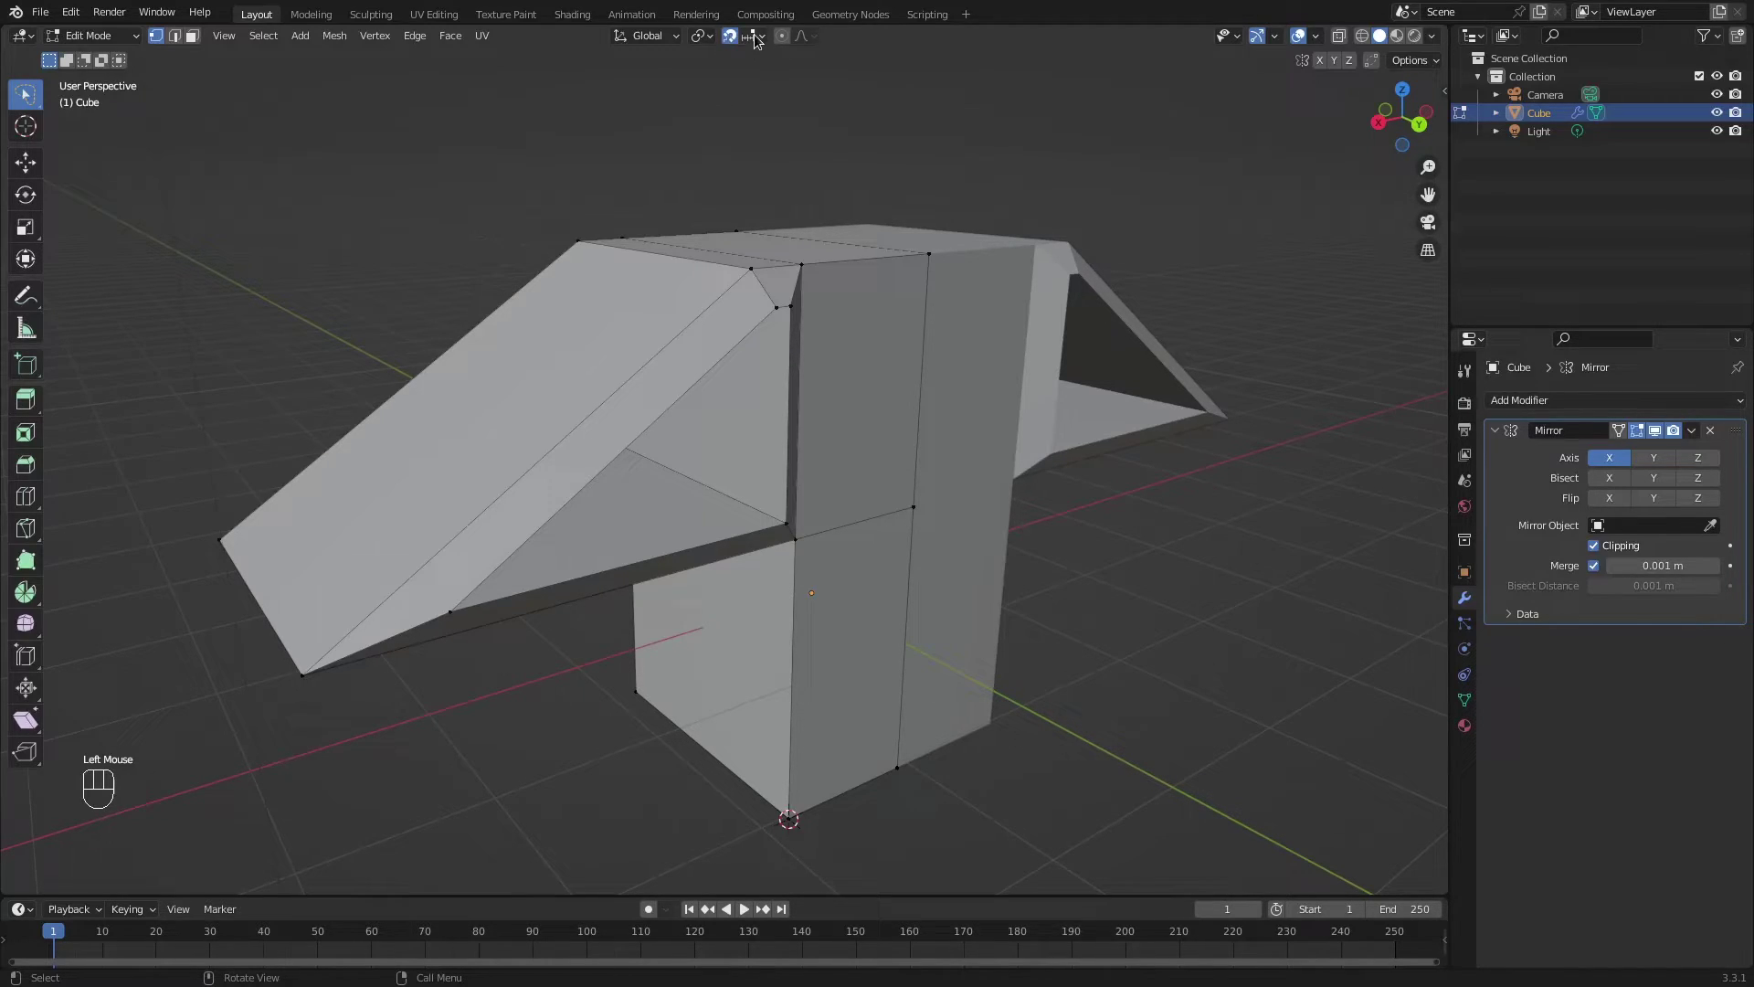
left_click(759, 39)
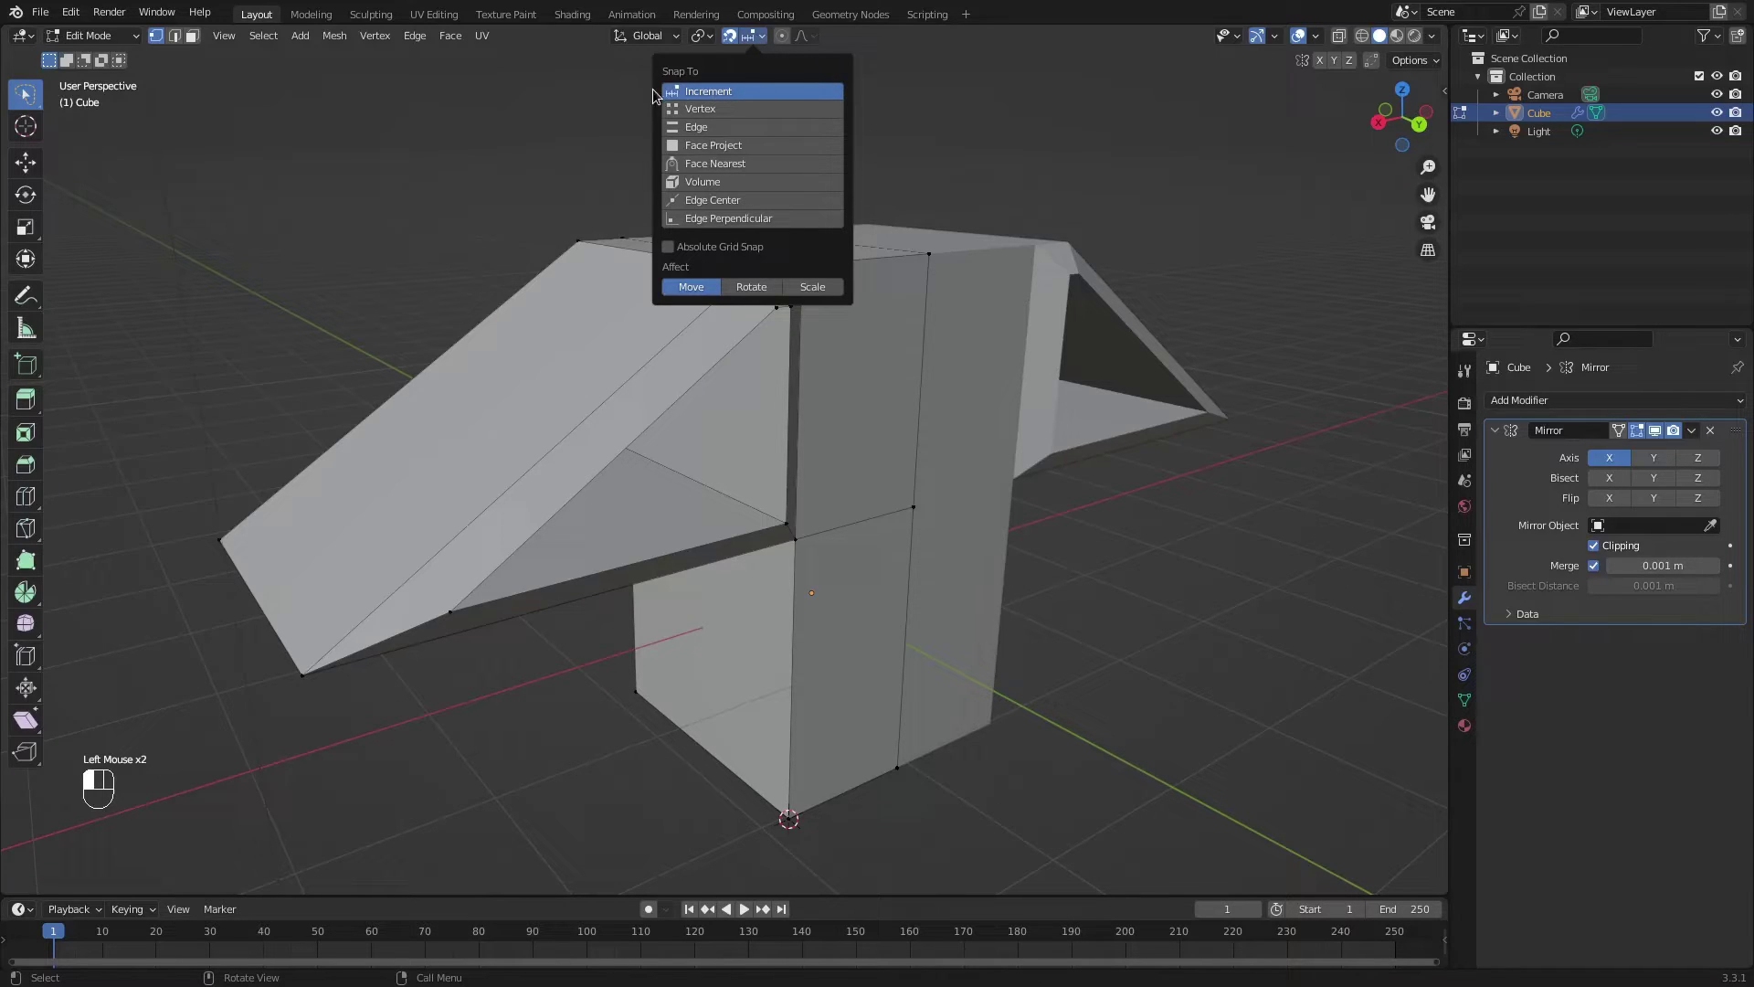
key("shift+Tab")
key("shift+Tab")
key("shift+Tab")
Select the window frame's corner vertices on the wing.
key("alt+a")
middle_click(811, 384)
left_click(812, 385)
left_click(840, 287)
left_click(852, 285)
left_click(839, 547)
left_click(418, 666)
left_click_drag(797, 341, 844, 351)
left_click_drag(975, 448, 925, 448)
middle_click(938, 453)
Move the frame corner up along Y to snap onto the wing's top edge.
key("g")
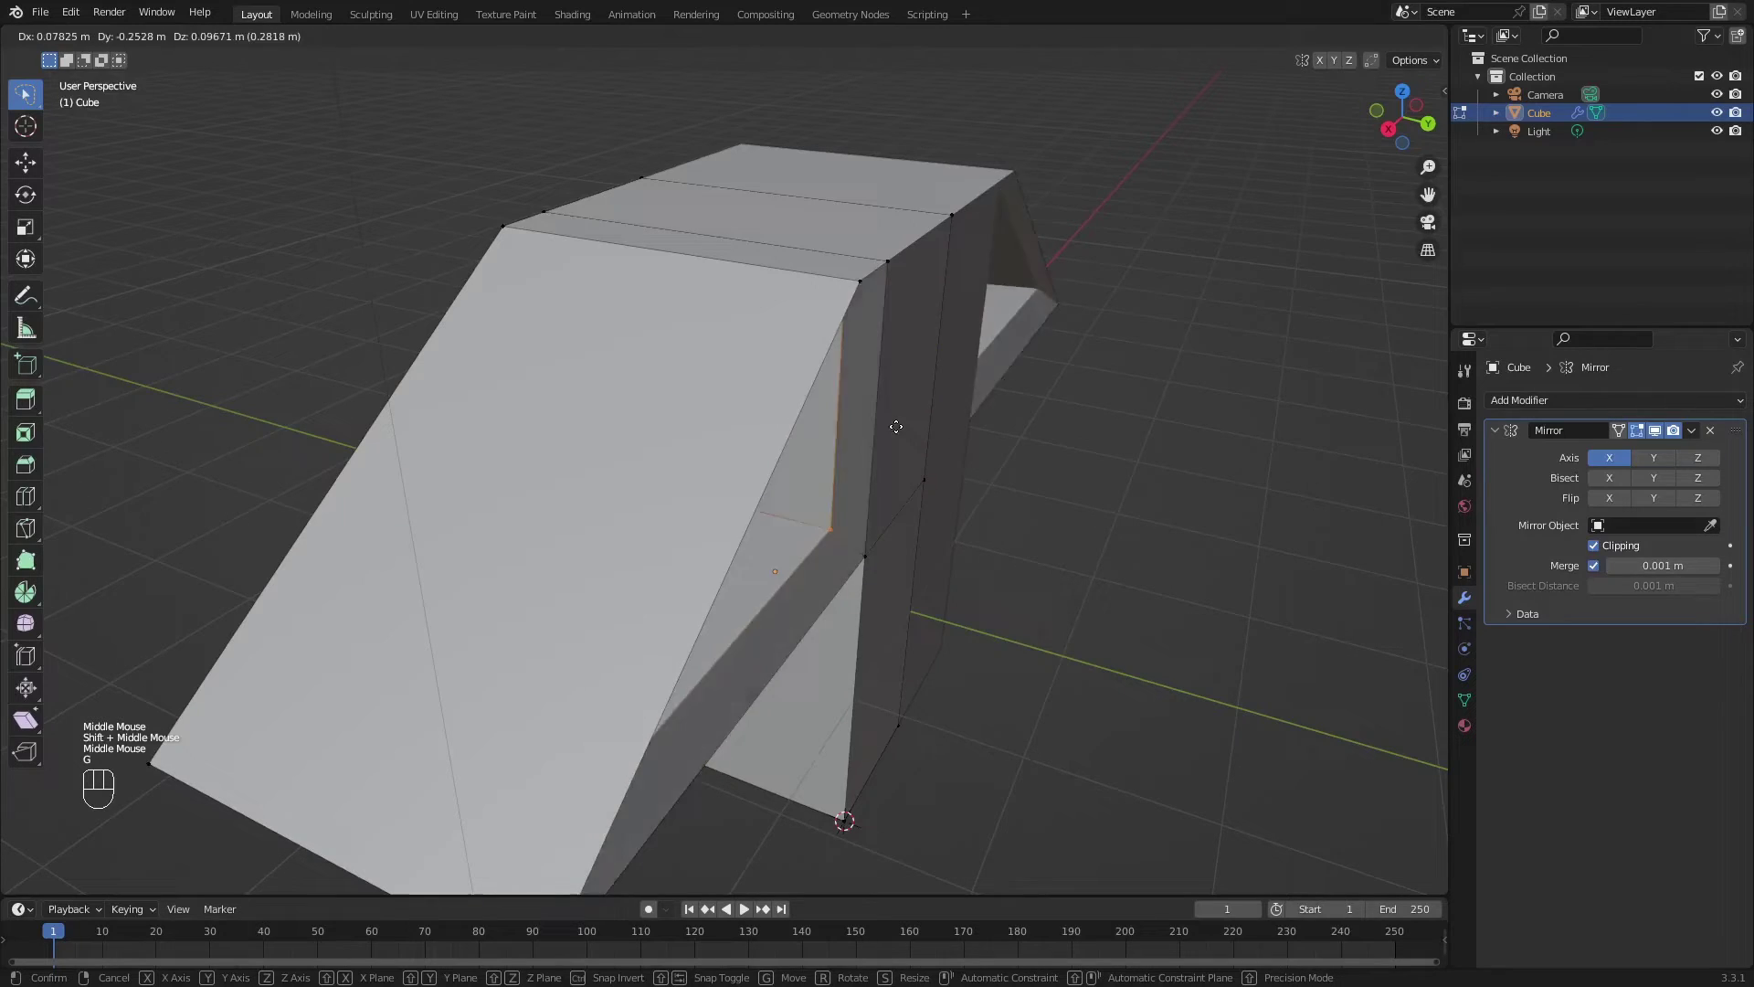
key("y")
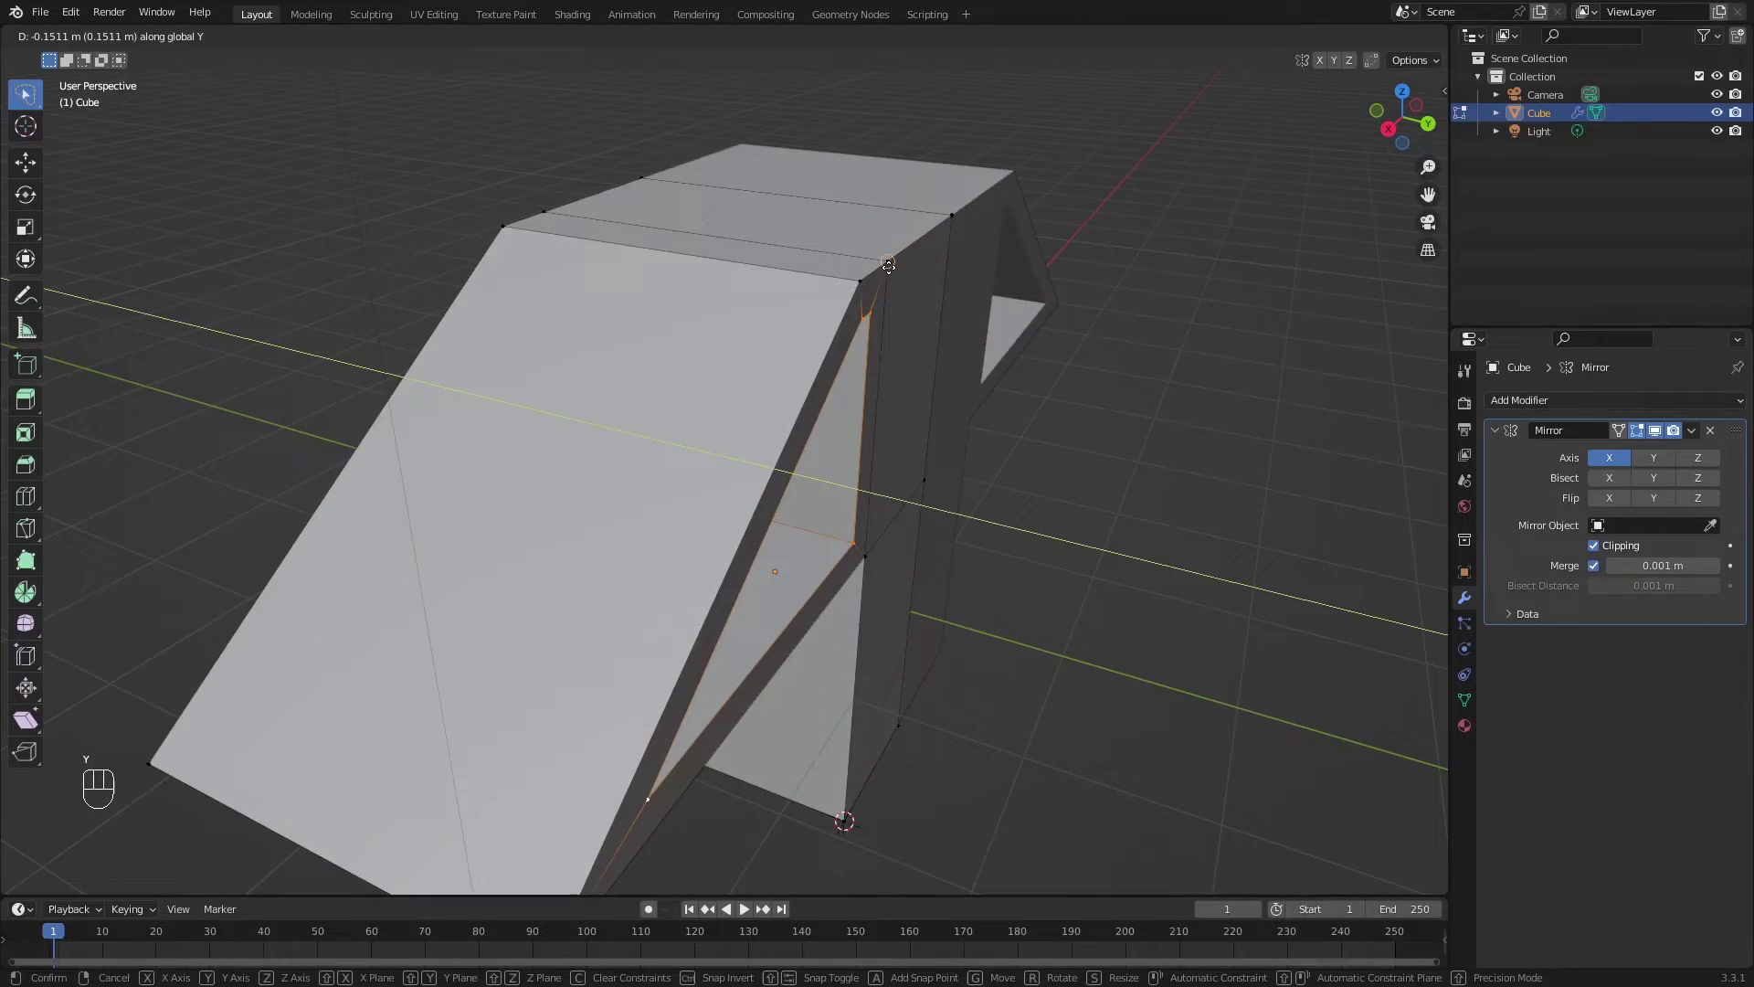
left_click(883, 259)
left_click_drag(855, 292, 403, 614)
In edge mode, frame the sloped arm's outer tip edge ready for bevelling.
type("2")
left_click_drag(500, 634, 471, 609)
scroll("up", 3)
left_click_drag(487, 605, 590, 604)
left_click_drag(827, 656, 756, 646)
scroll("down", 3)
left_click_drag(815, 646, 853, 658)
left_click_drag(969, 660, 868, 639)
middle_click(889, 601)
Bevel the arm's tip edge into a wide, rounded multi-segment curve and confirm it.
key("ctrl+b")
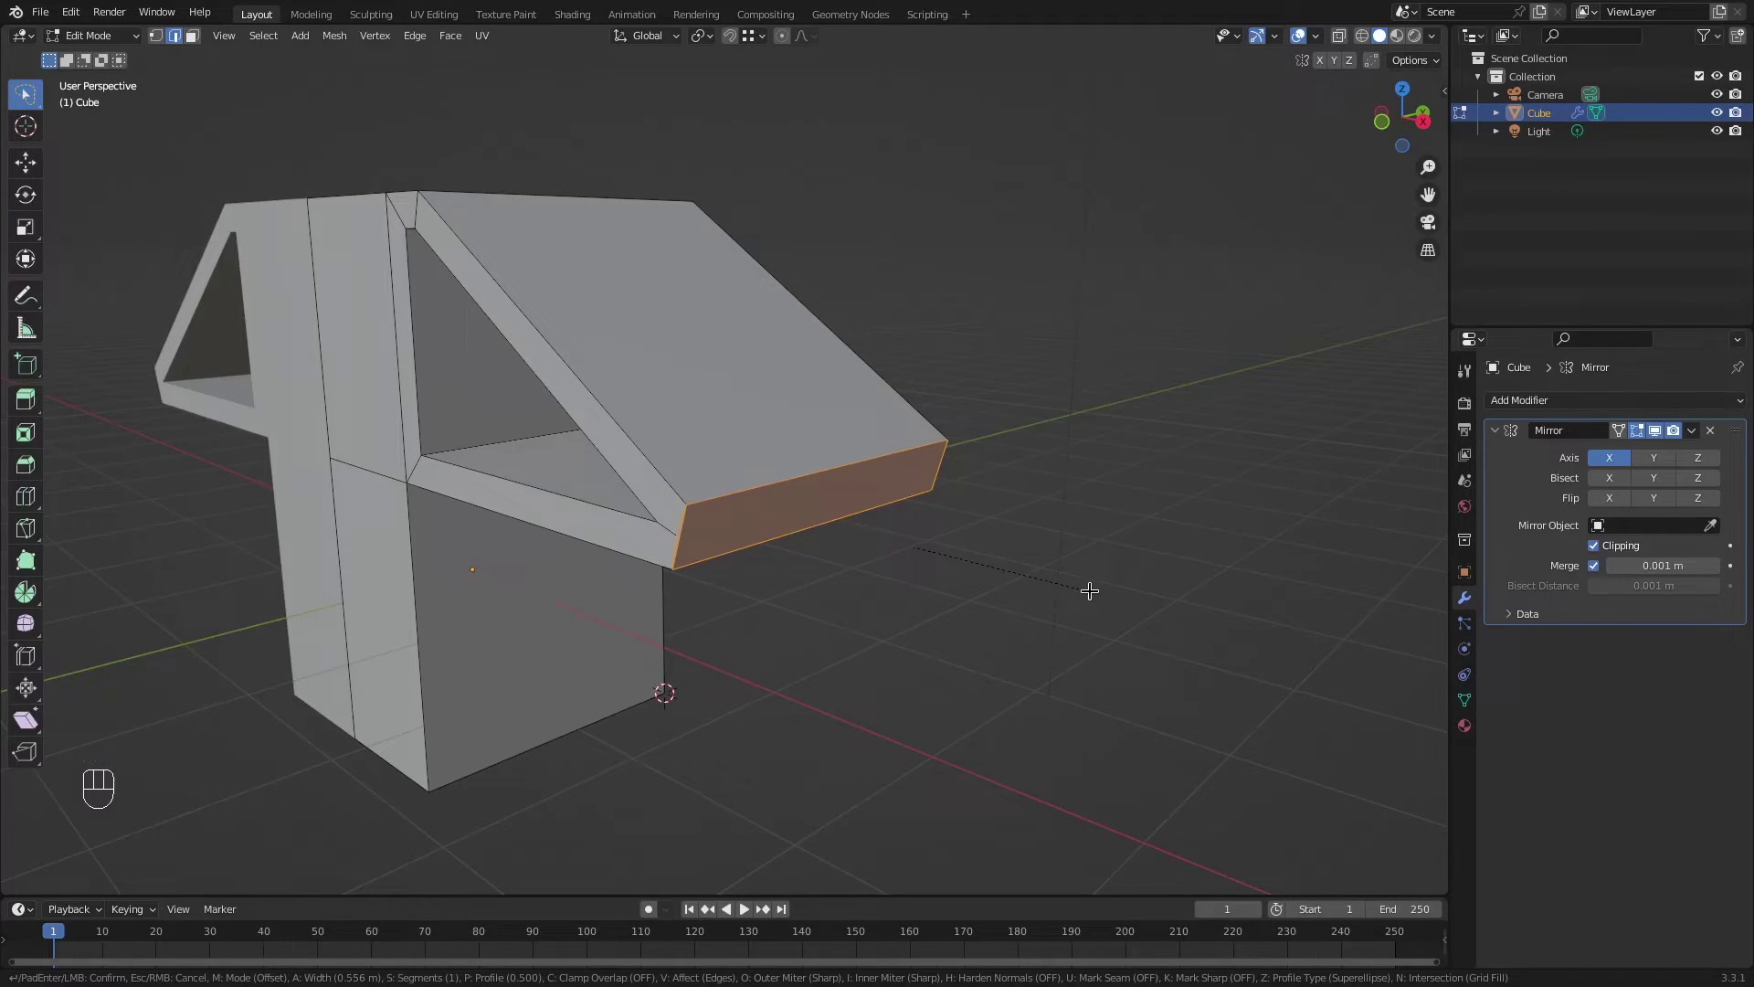
scroll("up", 3)
scroll("down", 3)
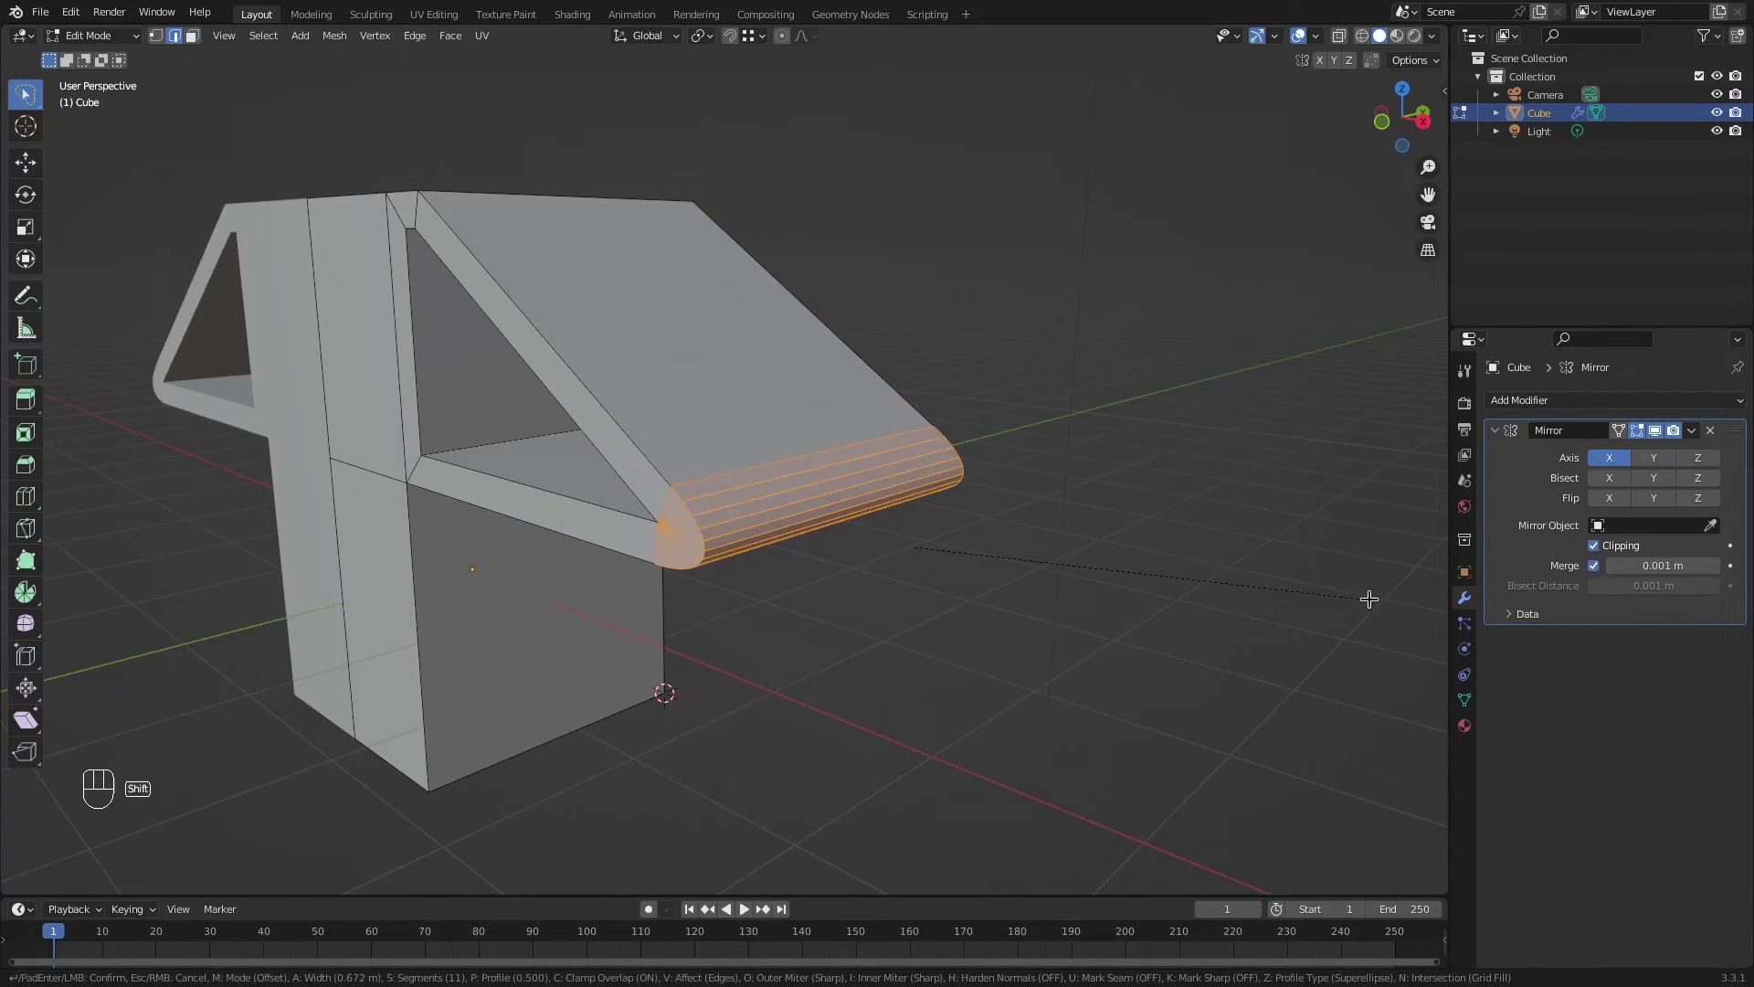
left_click(1065, 636)
left_click_drag(1015, 636, 1036, 635)
scroll("down", 3)
middle_click(1049, 631)
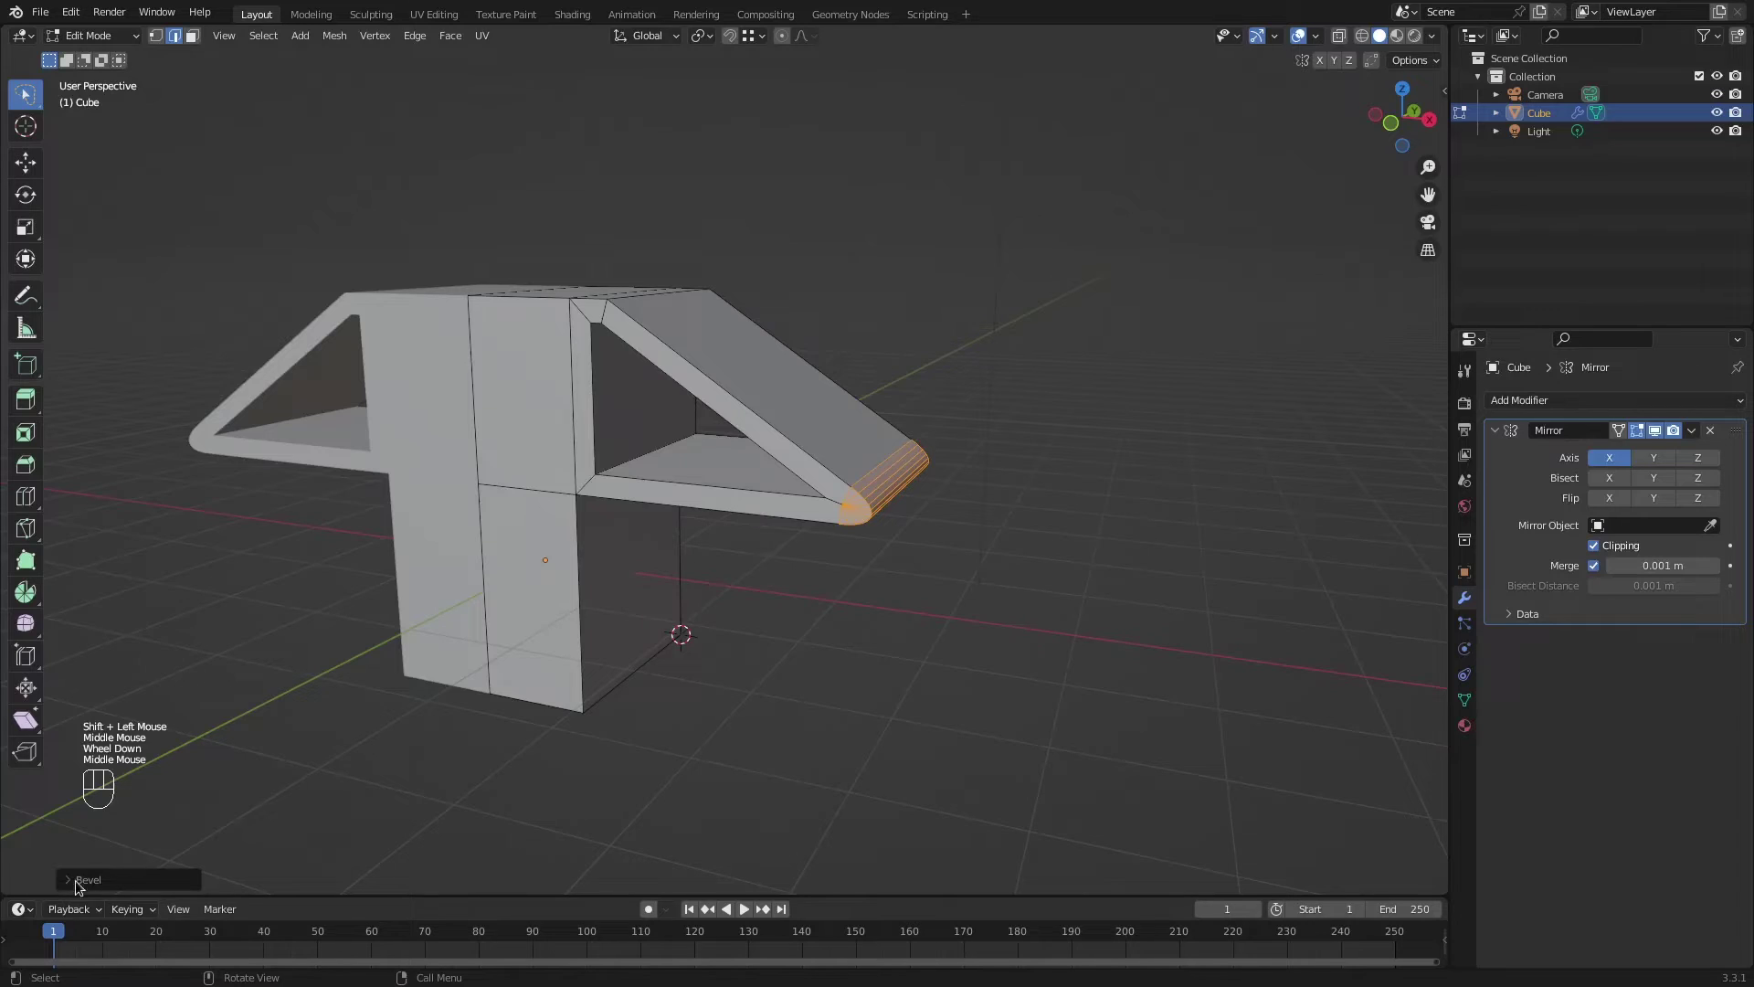
left_click(76, 883)
middle_click(75, 883)
scroll("down", 3)
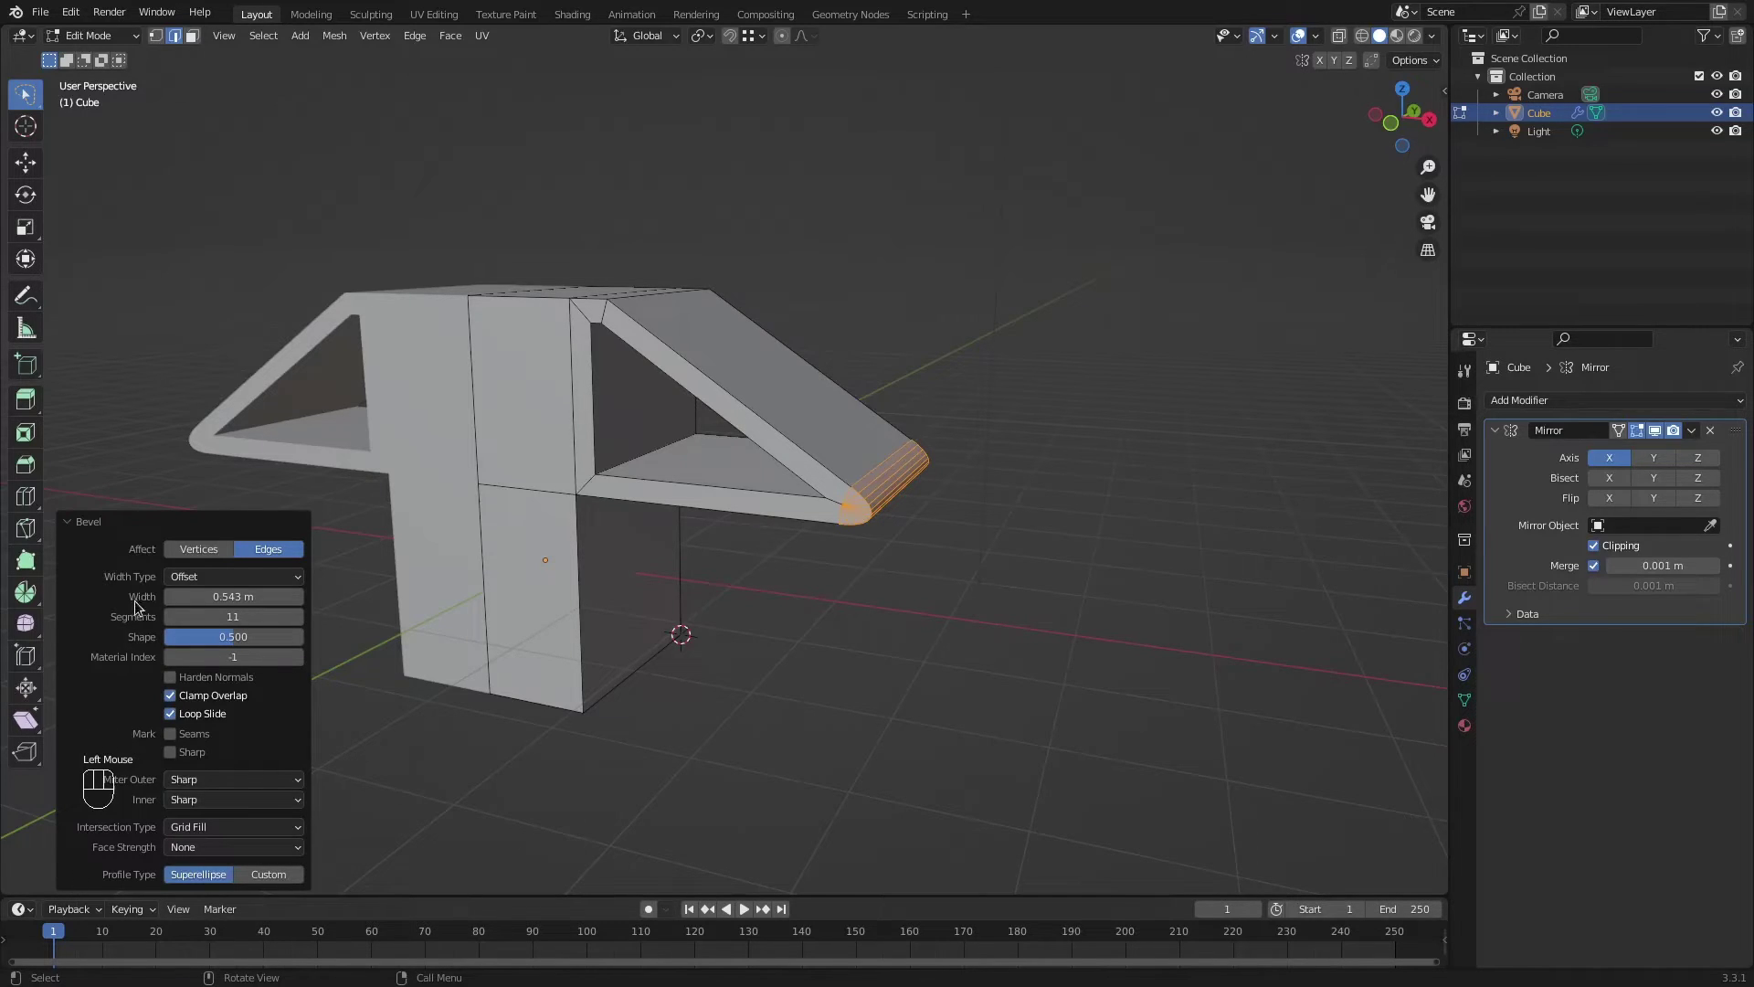
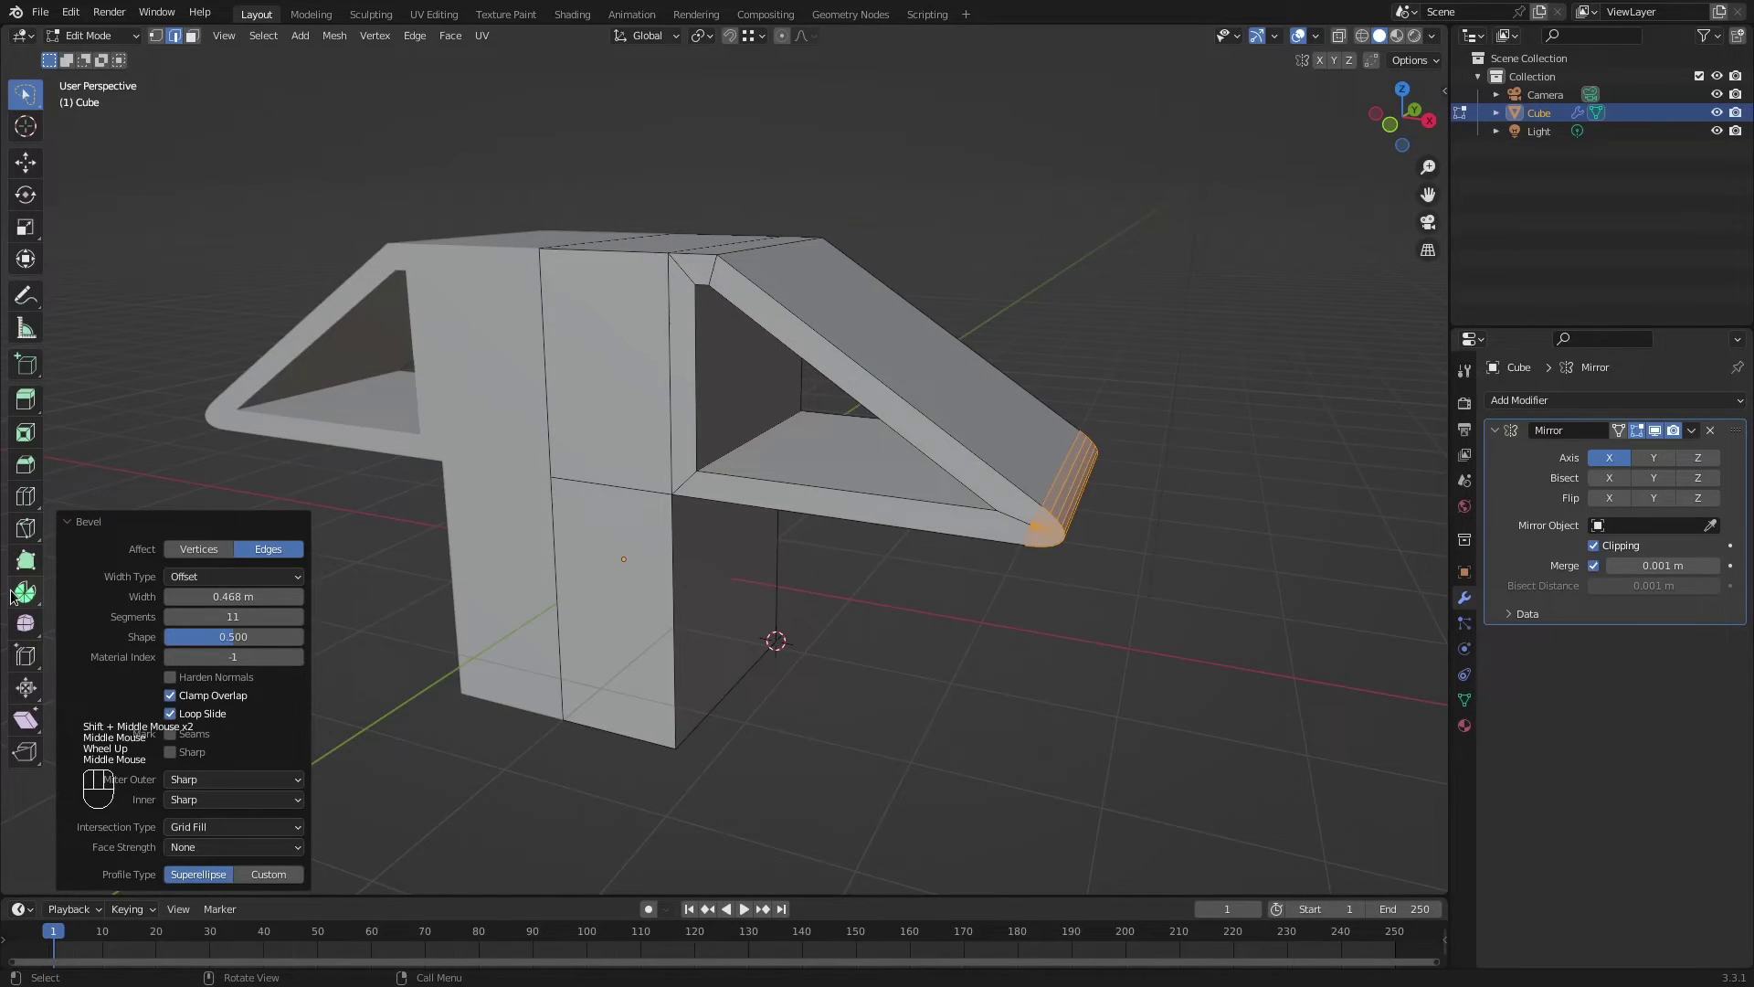
Activate the Spin tool and snap the 3D cursor to the arm's top ridge edge.
left_click(17, 594)
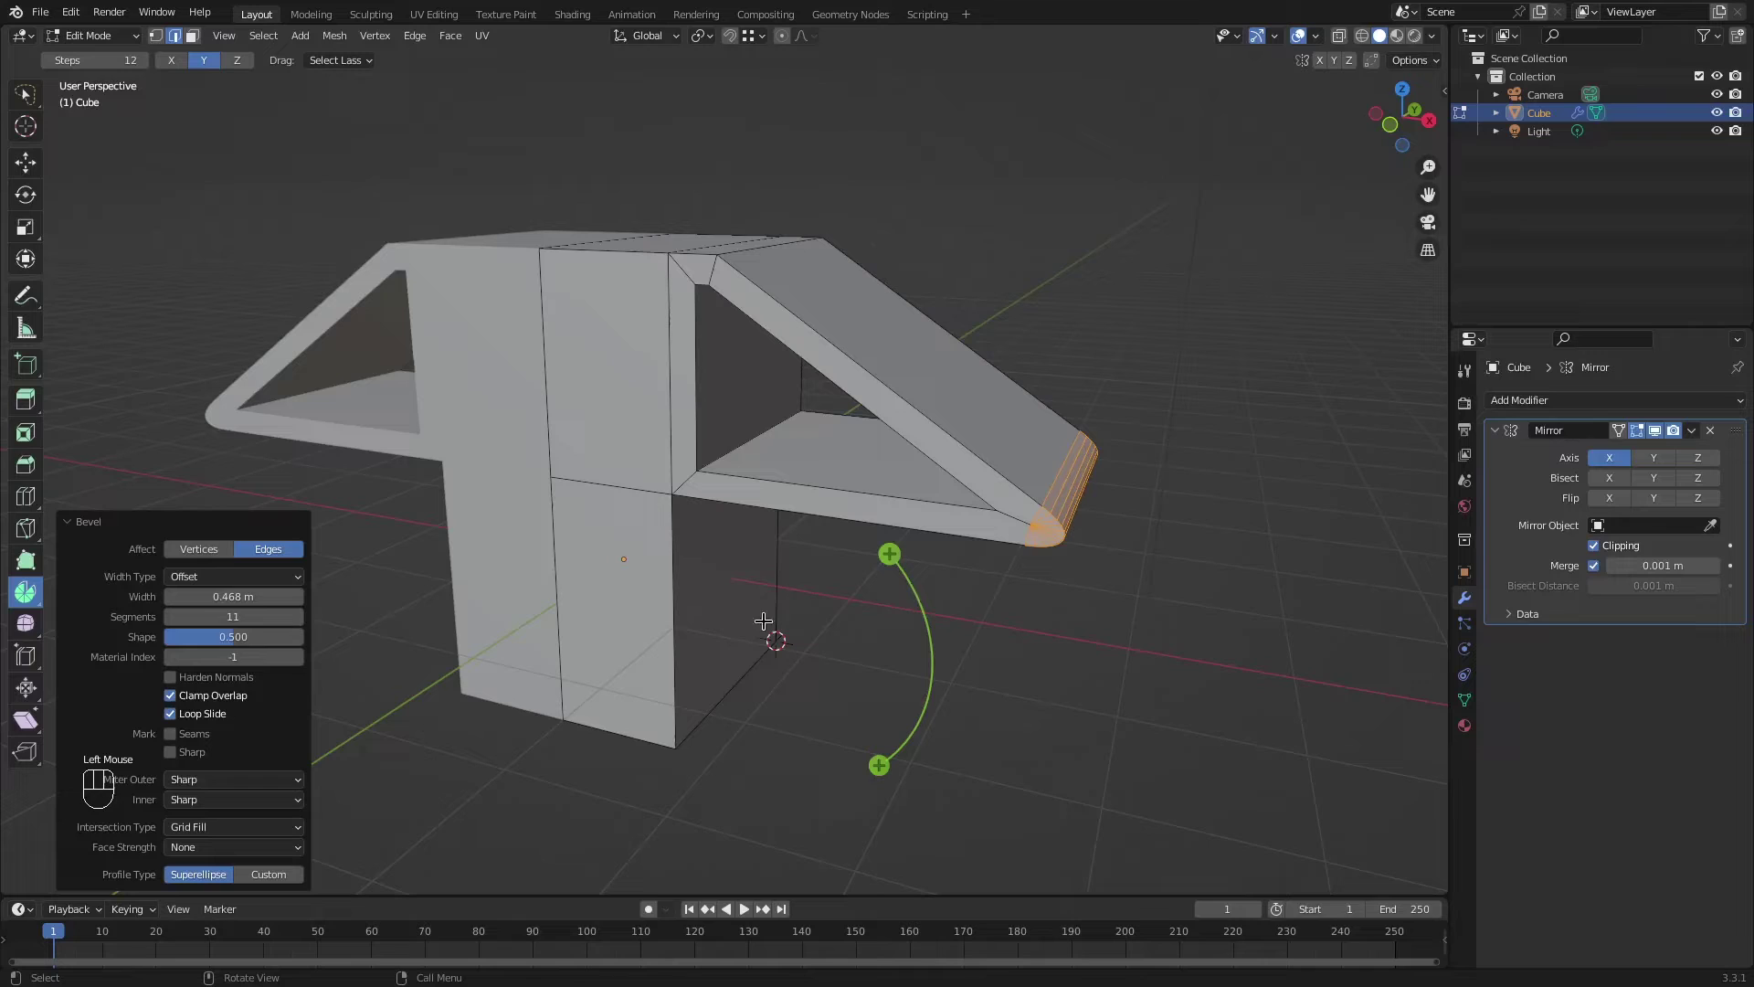
key("3")
left_click_drag(816, 276, 796, 347)
key("2")
left_click(730, 360)
key("shift+s")
key("3")
left_click(959, 551)
scroll("up", 3)
key("2")
left_click(737, 294)
middle_click(742, 313)
scroll("up", 3)
key("shift+s")
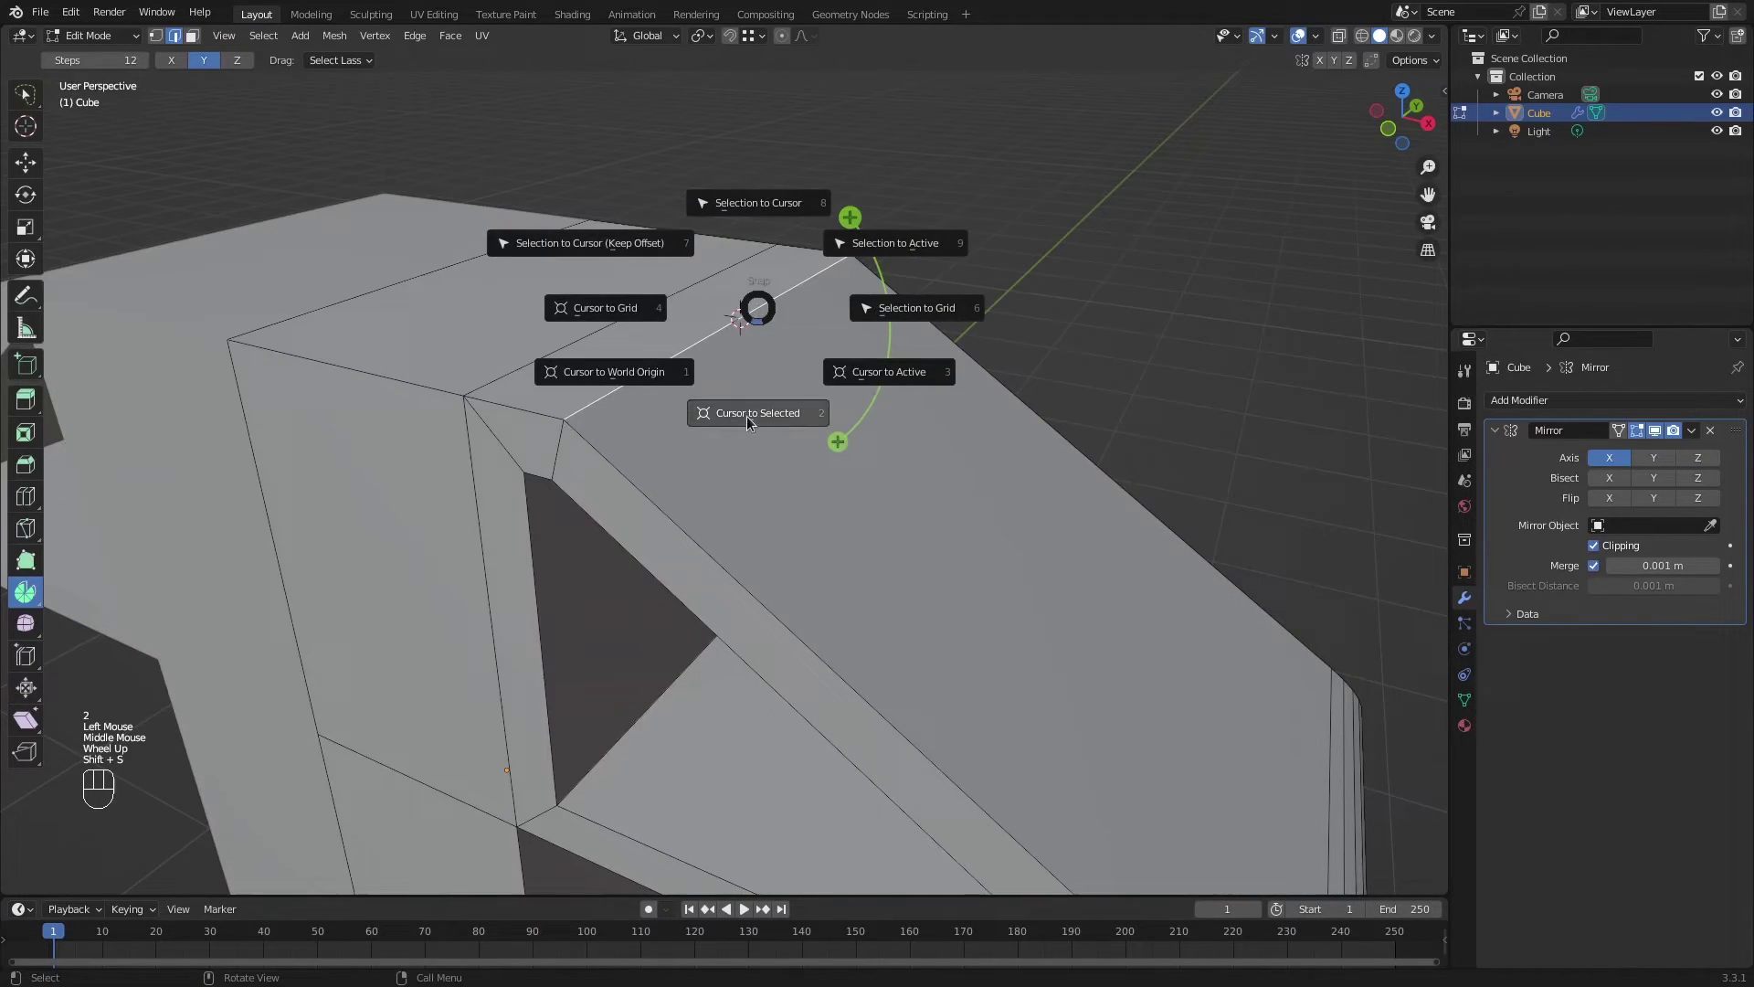
scroll("down", 3)
left_click_drag(763, 495, 715, 350)
scroll("down", 3)
left_click_drag(805, 397, 830, 408)
Spin the sloped arm faces around the Y axis into large curled fan shapes.
key("3")
left_click(889, 425)
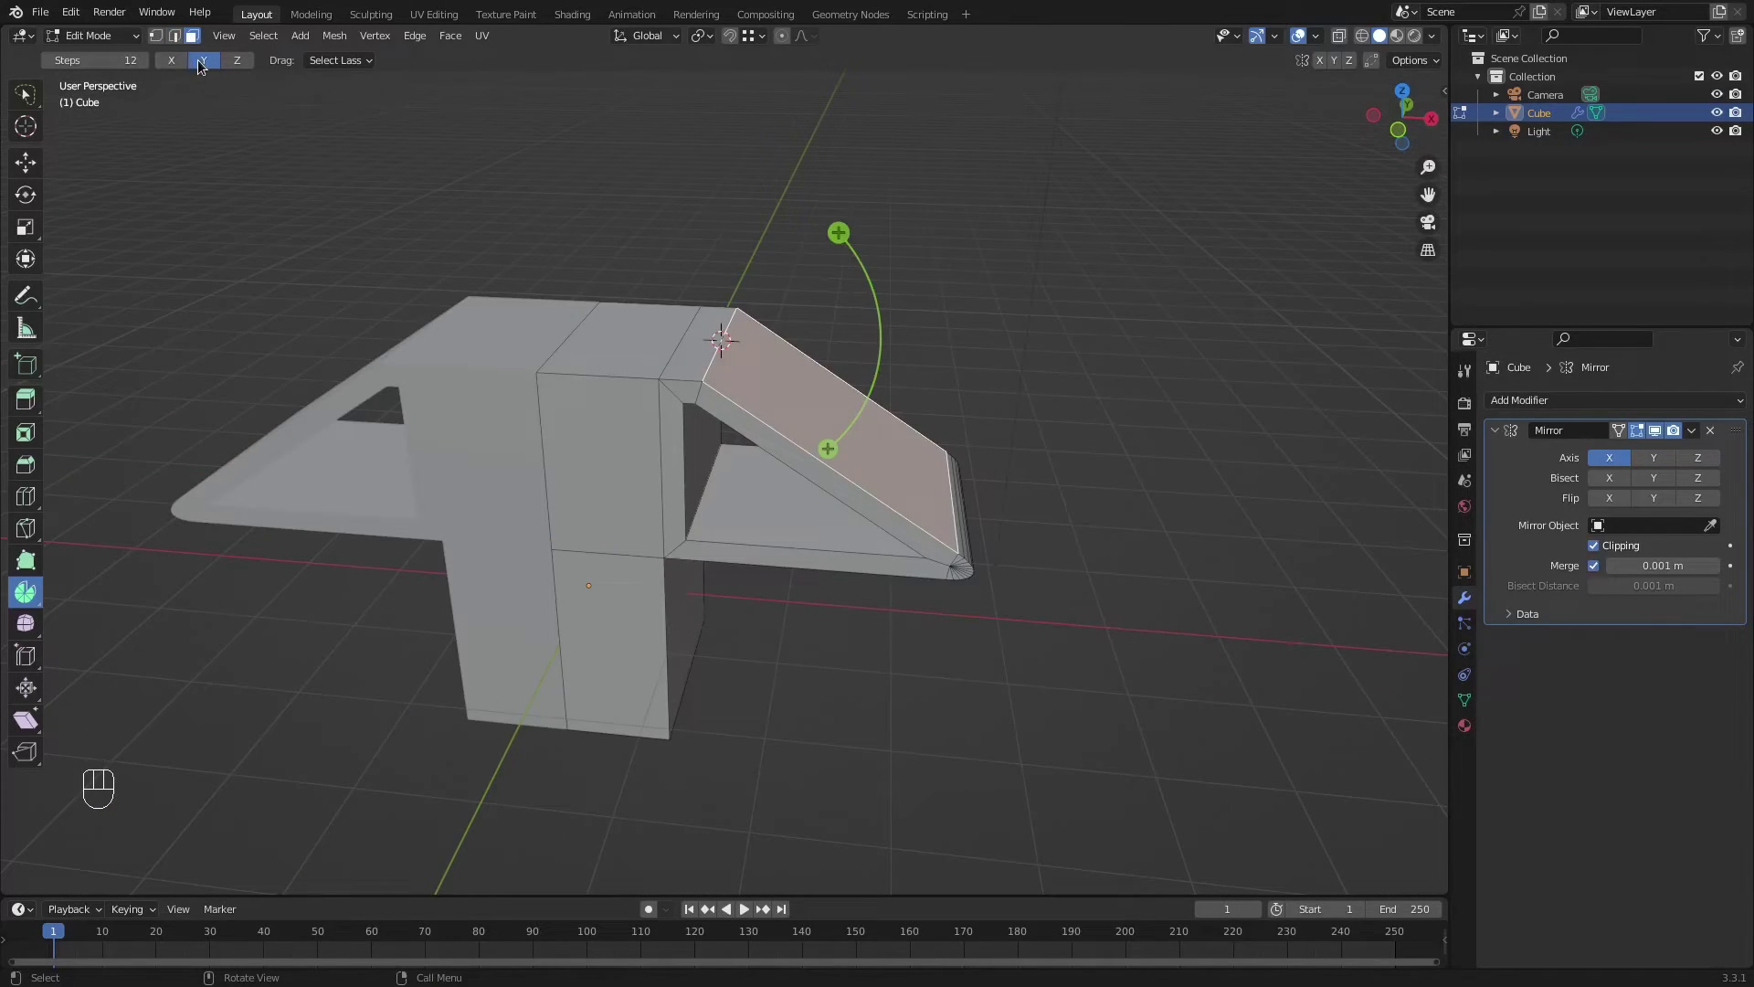
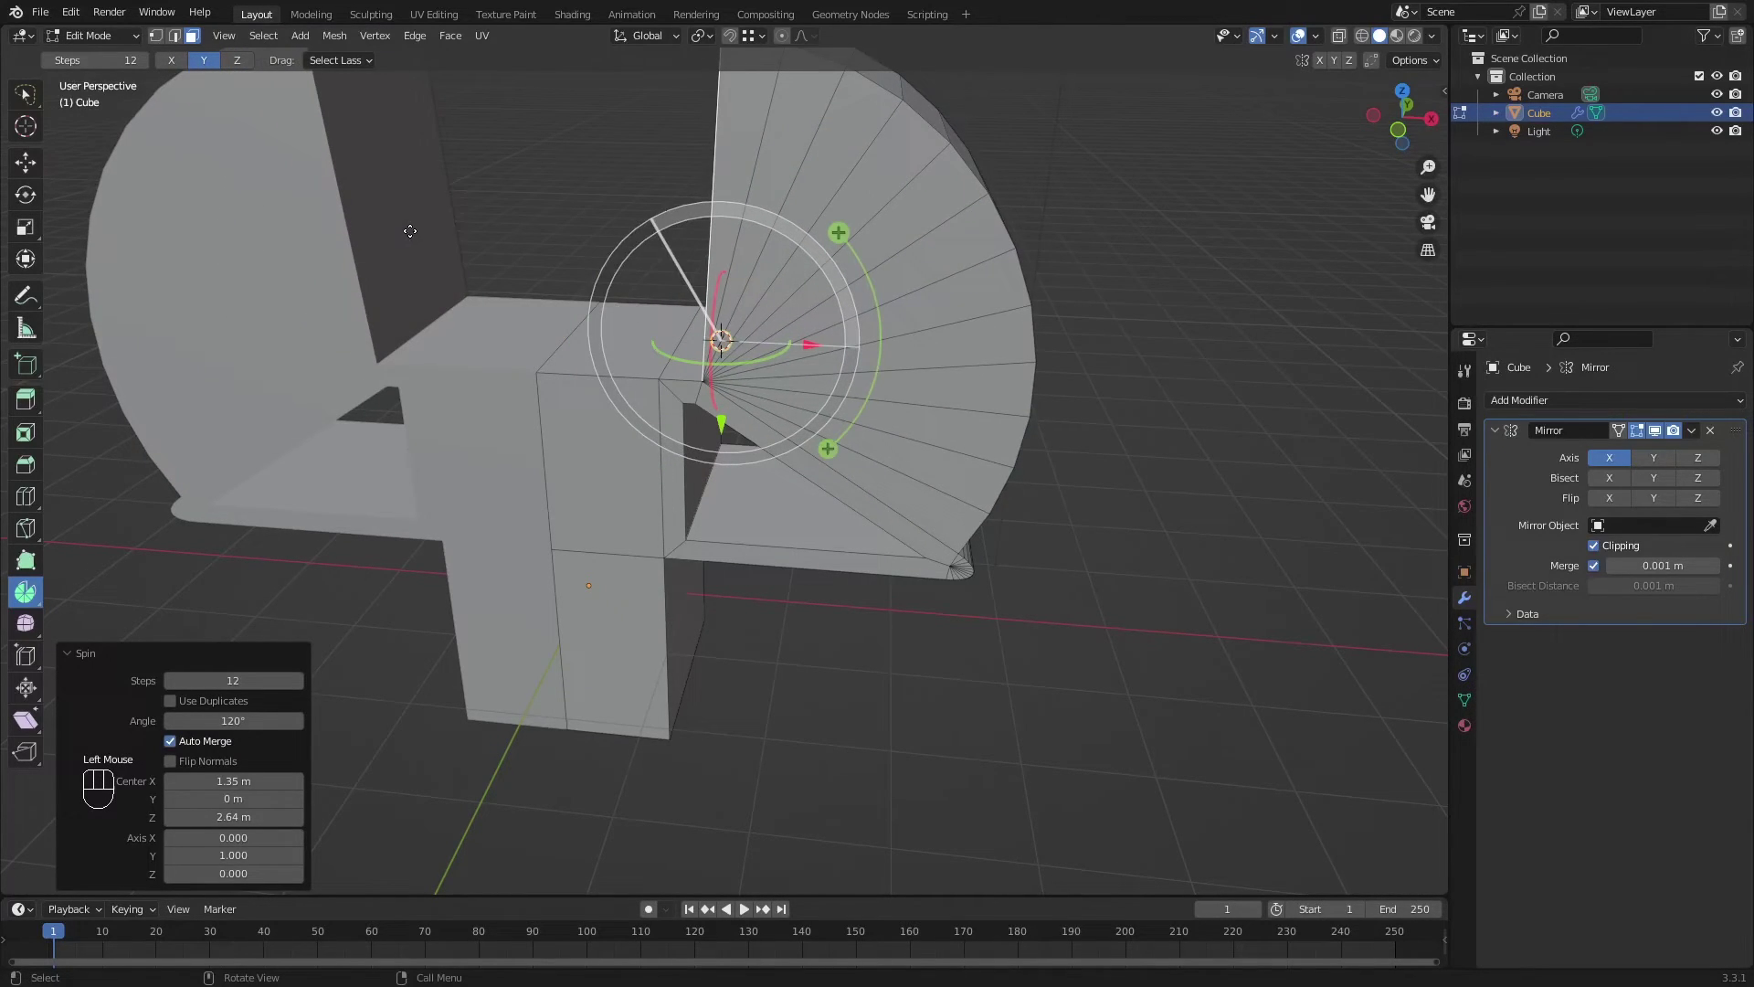
left_click_drag(401, 400, 392, 482)
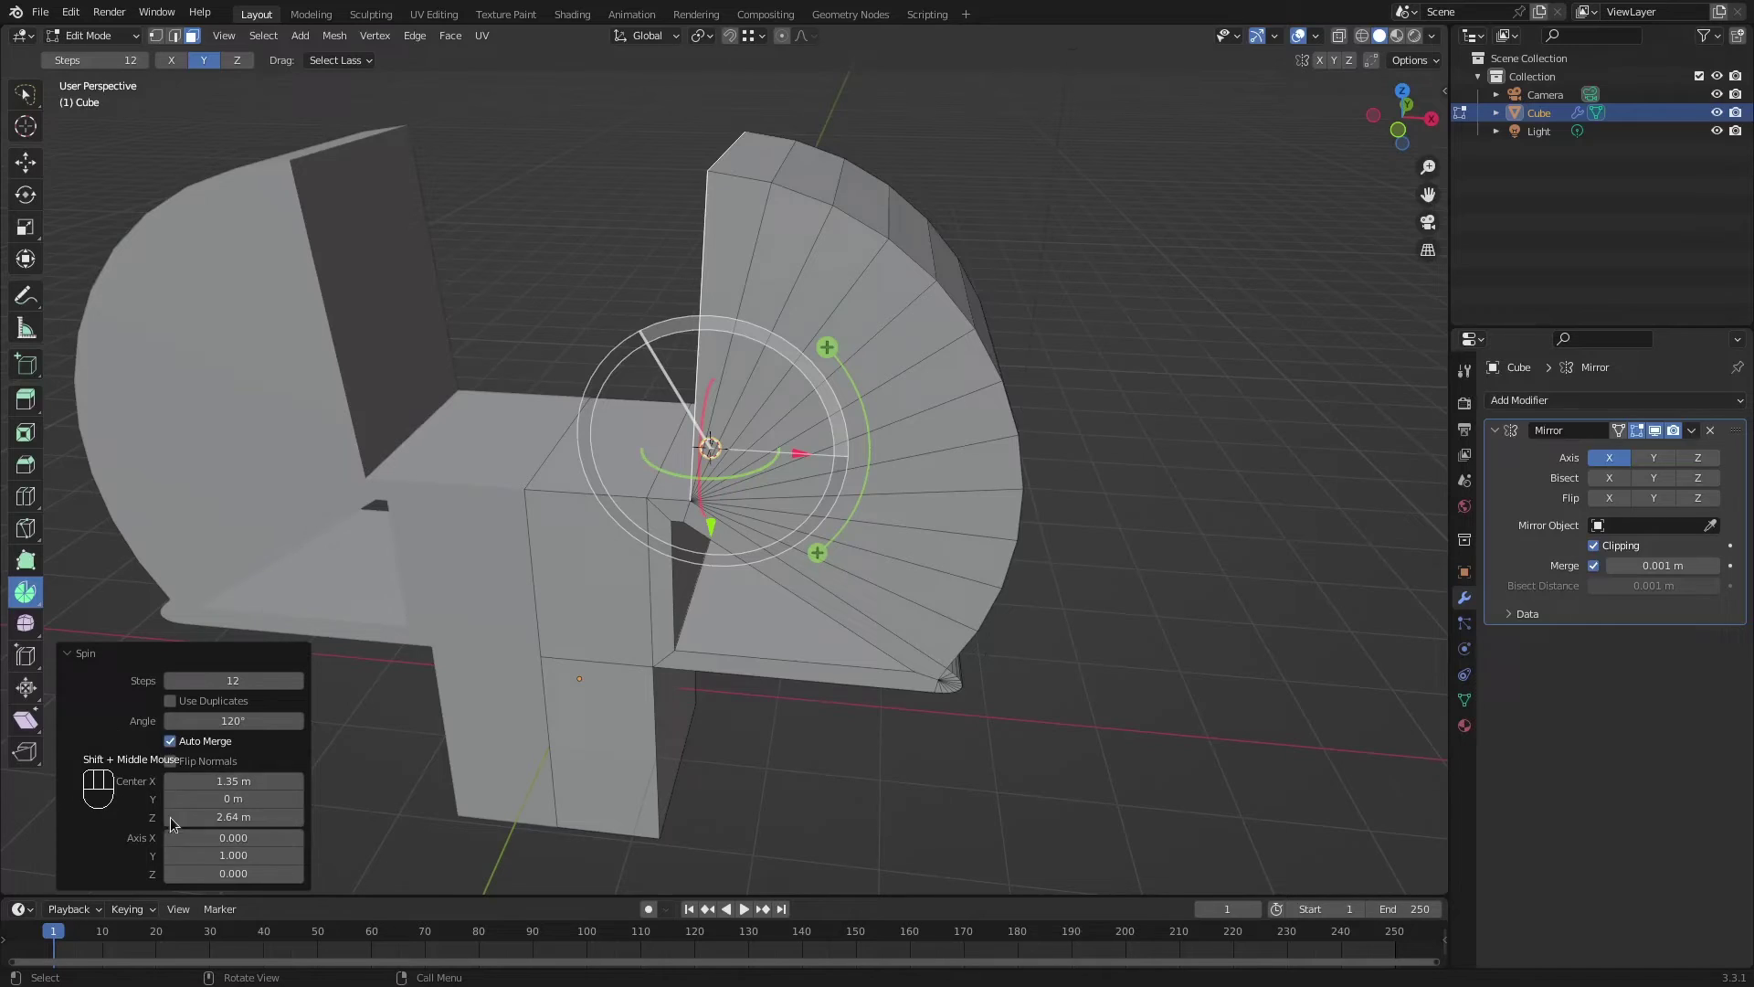
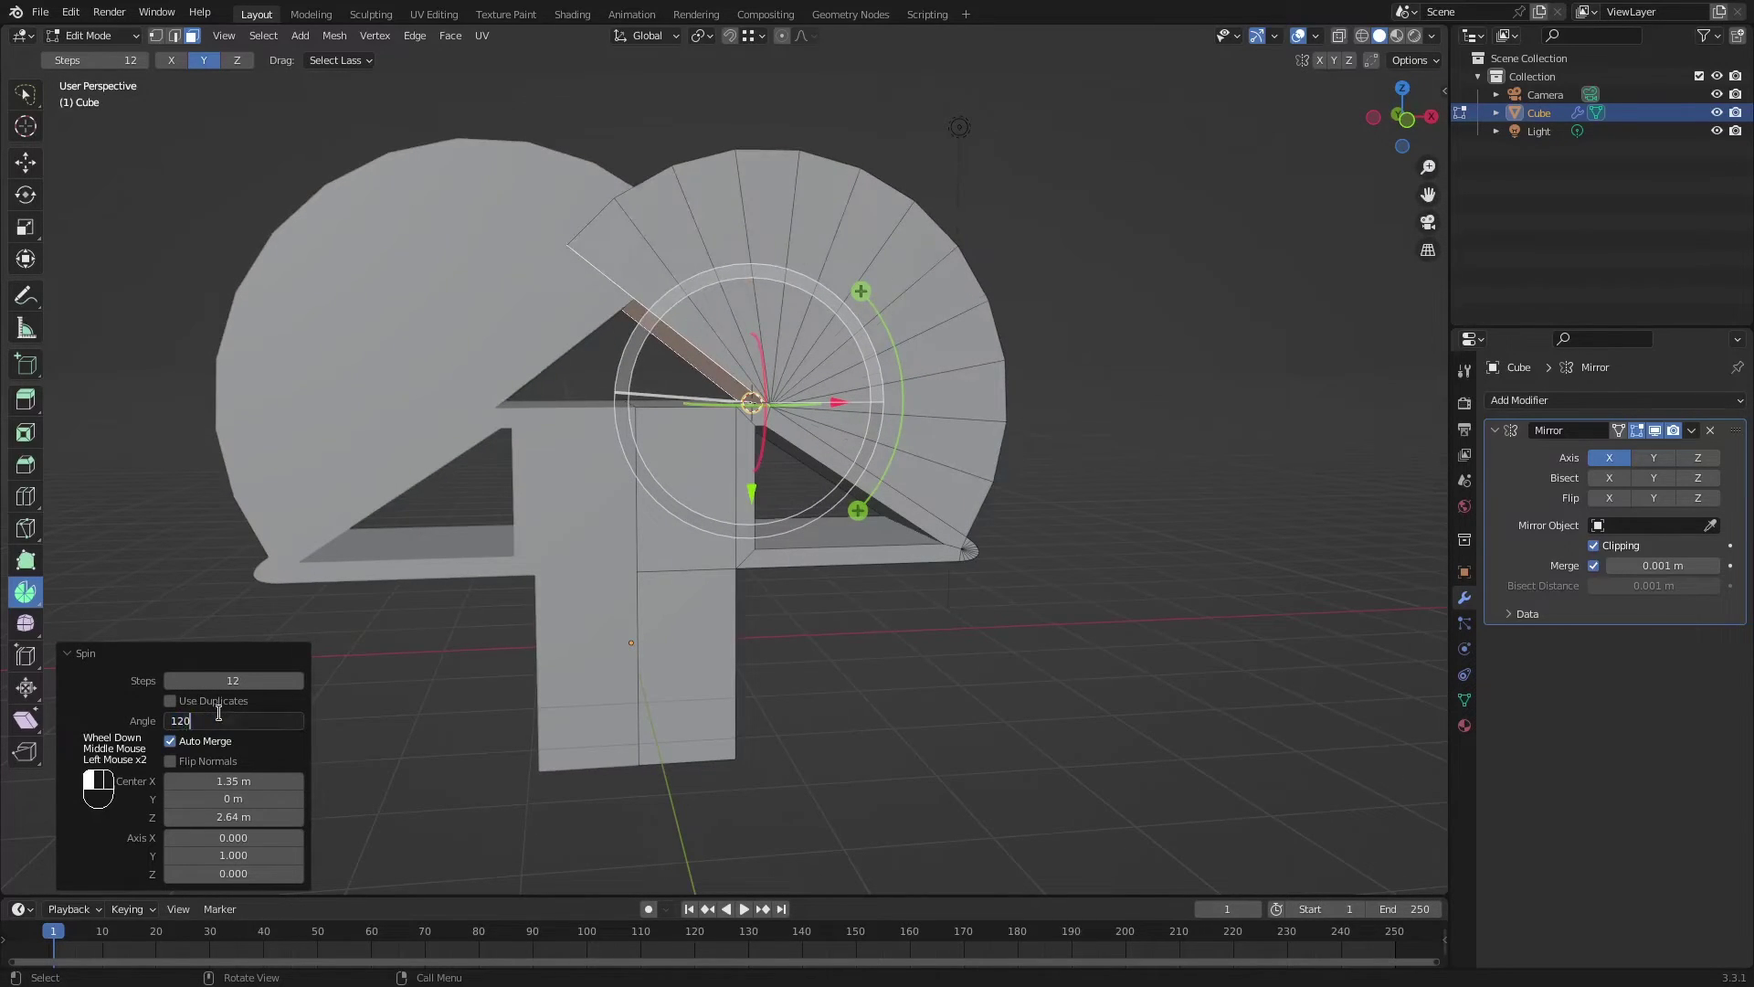
left_click_drag(517, 475, 528, 516)
scroll("down", 3)
left_click_drag(524, 523, 497, 513)
scroll("up", 3)
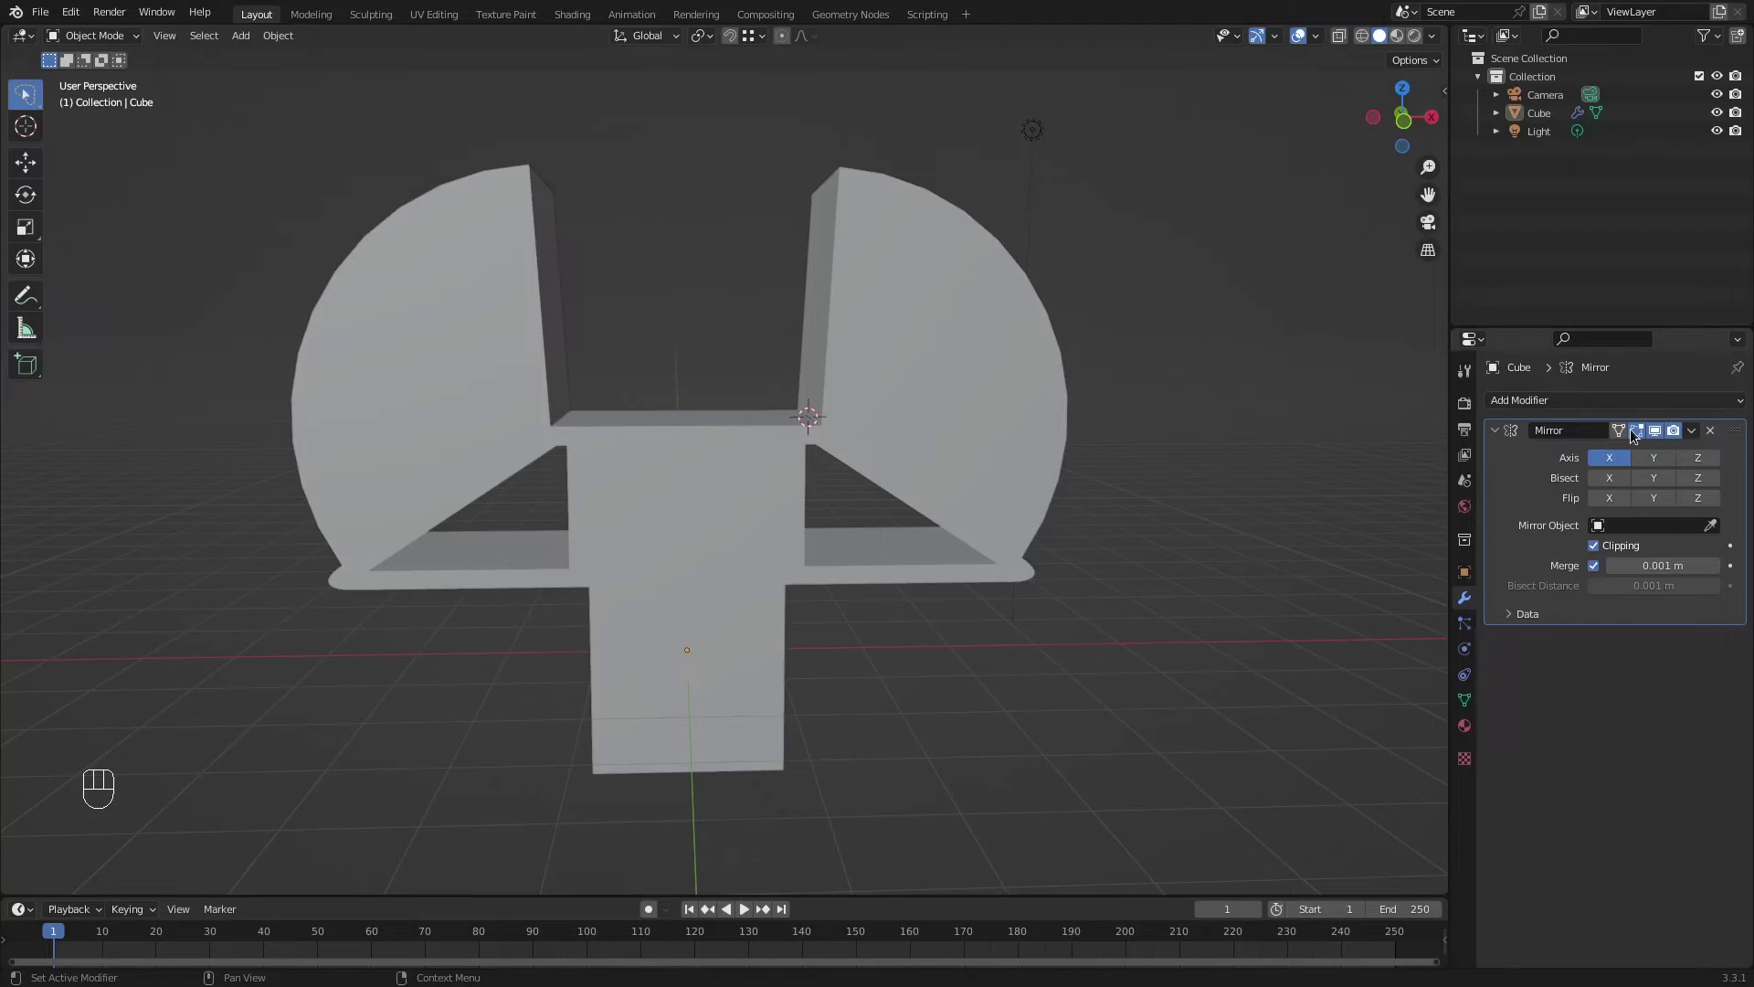
left_click(1636, 433)
left_click(1722, 435)
left_click_drag(1047, 462, 1075, 461)
key("ctrl+z")
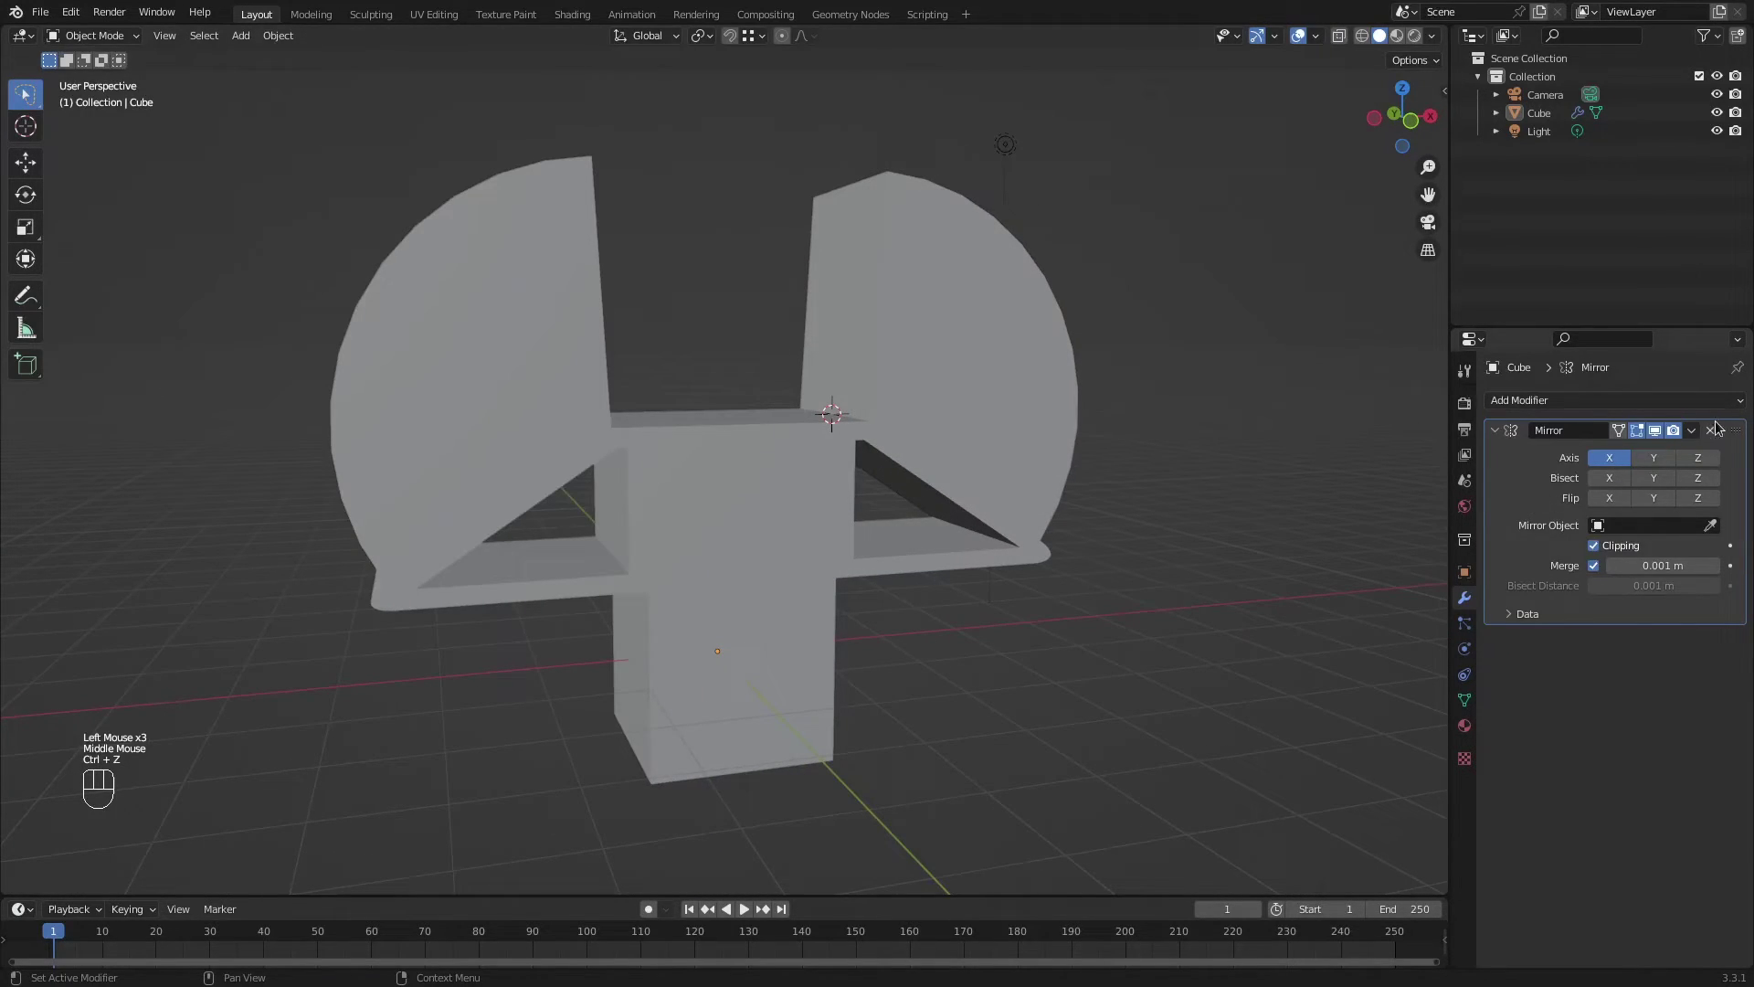
left_click_drag(1700, 437, 1513, 466)
left_click(1523, 467)
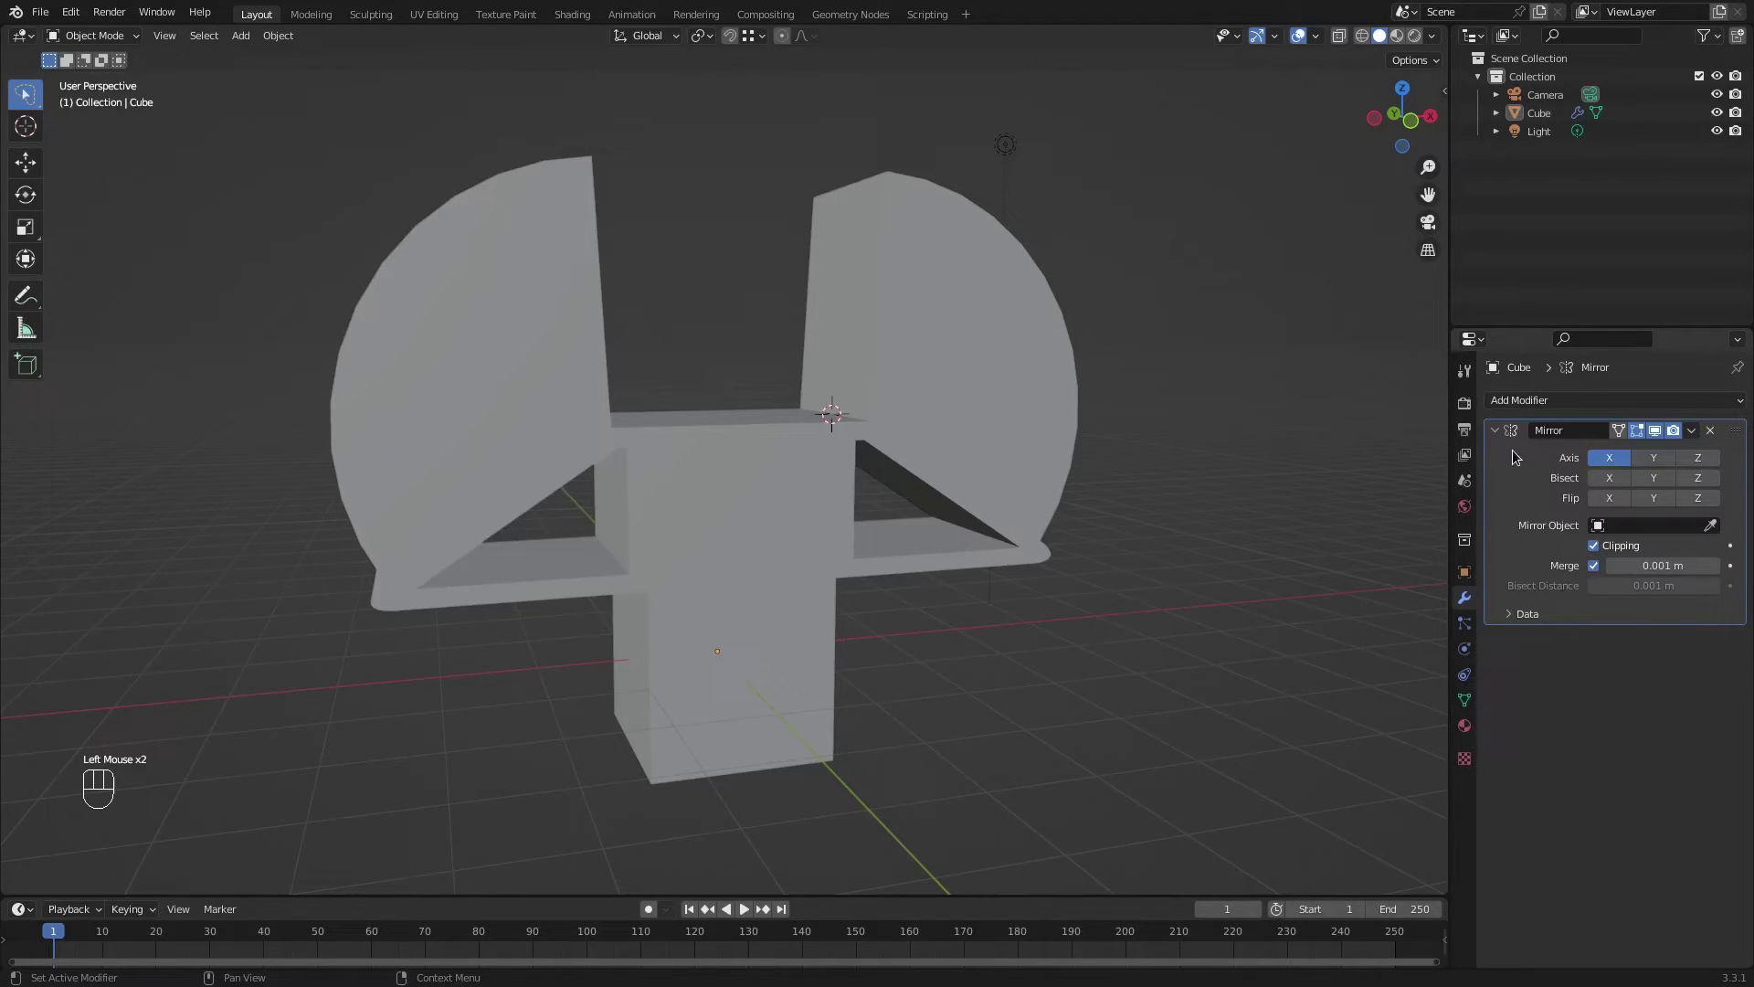
key("ctrl+a")
key("ctrl+z")
middle_click(1072, 419)
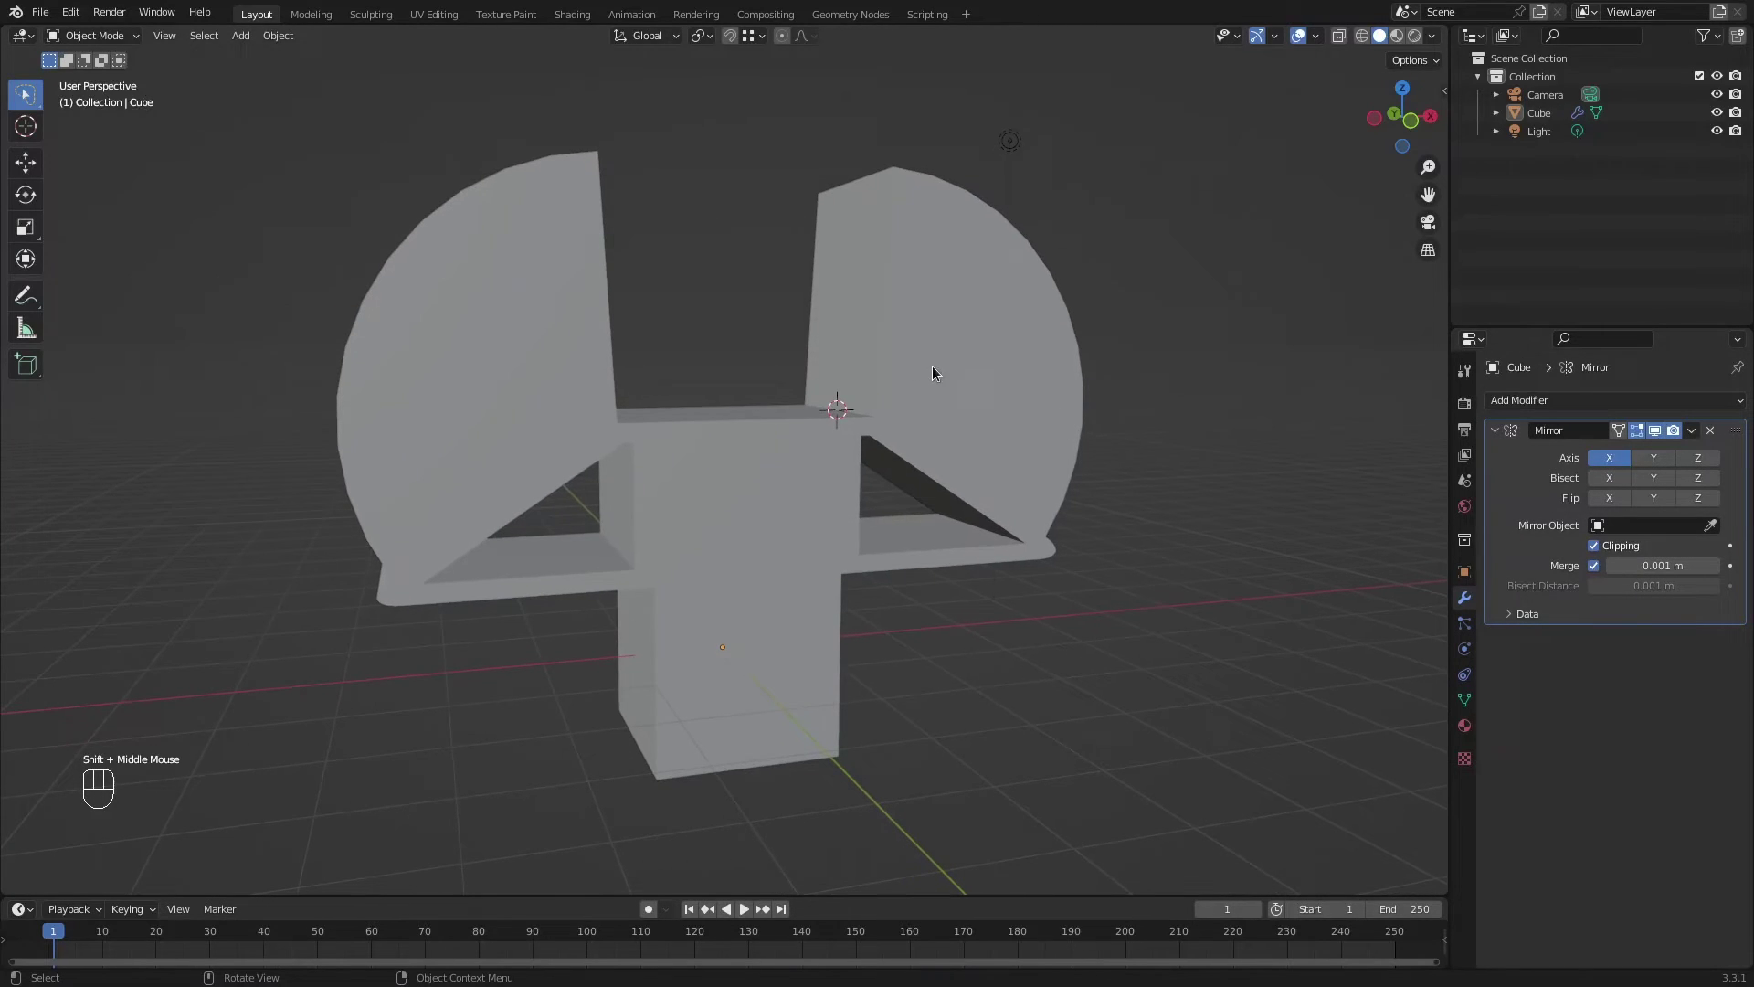
left_click(939, 380)
Add a level 2 Subdivision Surface modifier to the mesh and inspect the rounded result.
left_click_drag(939, 382, 900, 398)
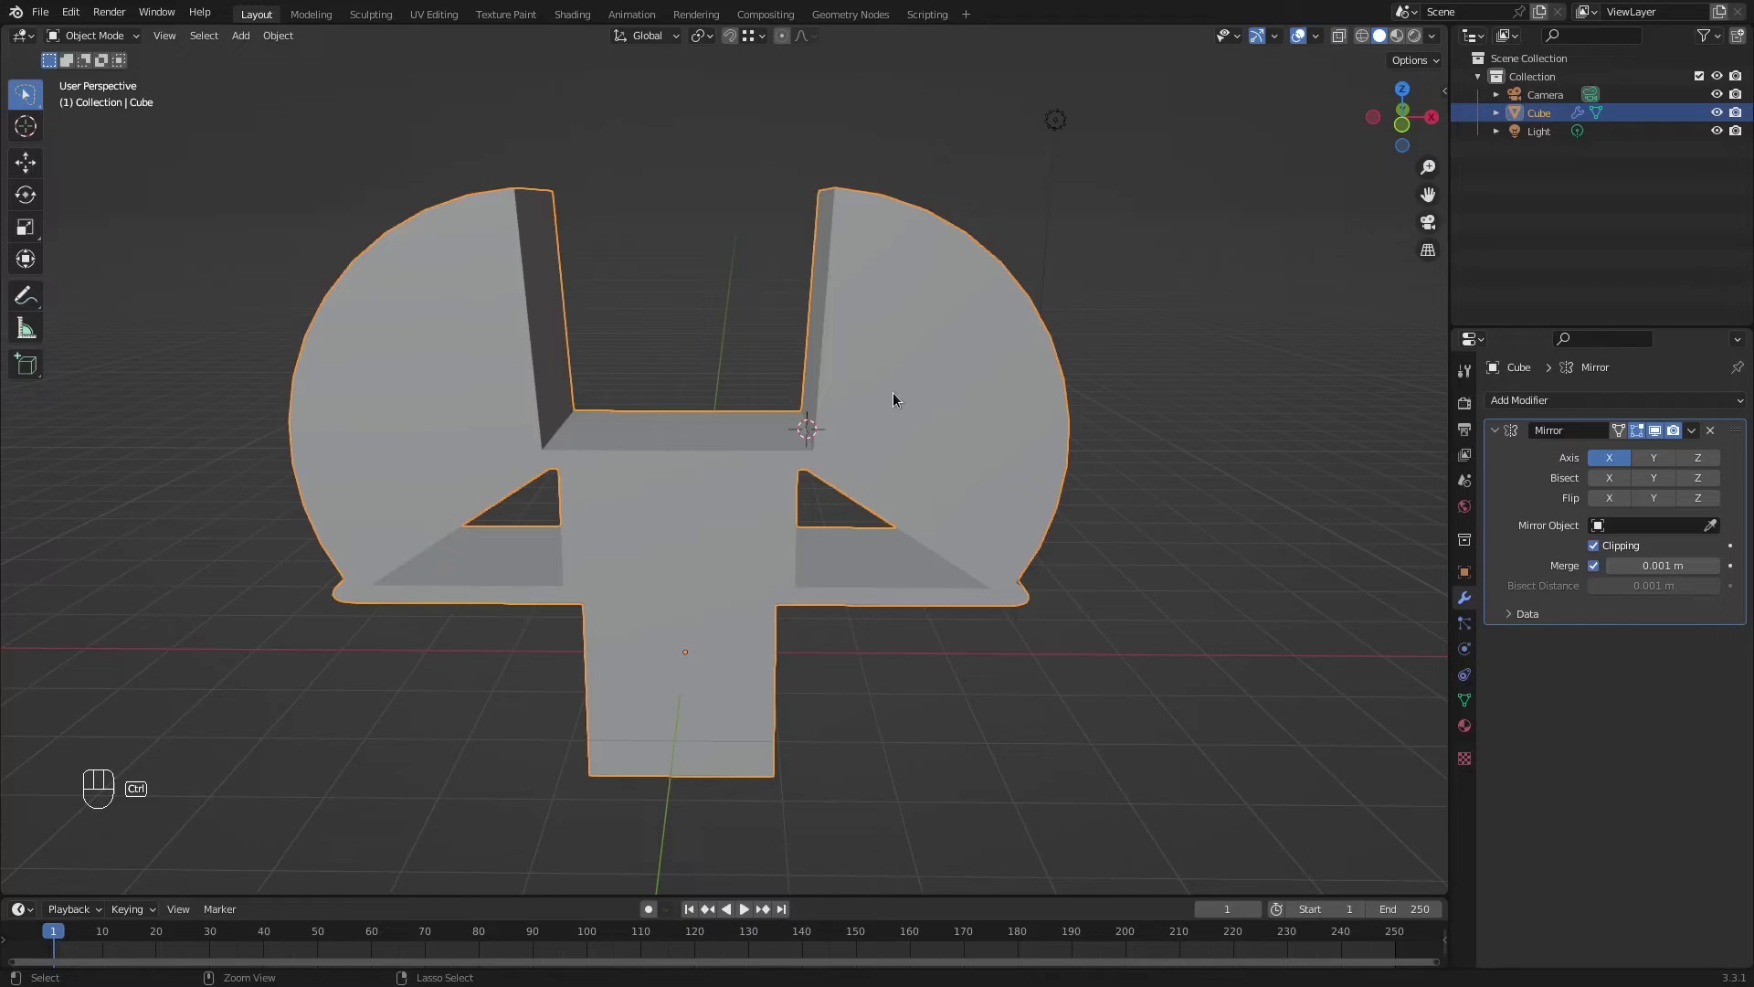
key("ctrl+2")
left_click_drag(900, 398, 874, 380)
scroll("up", 3)
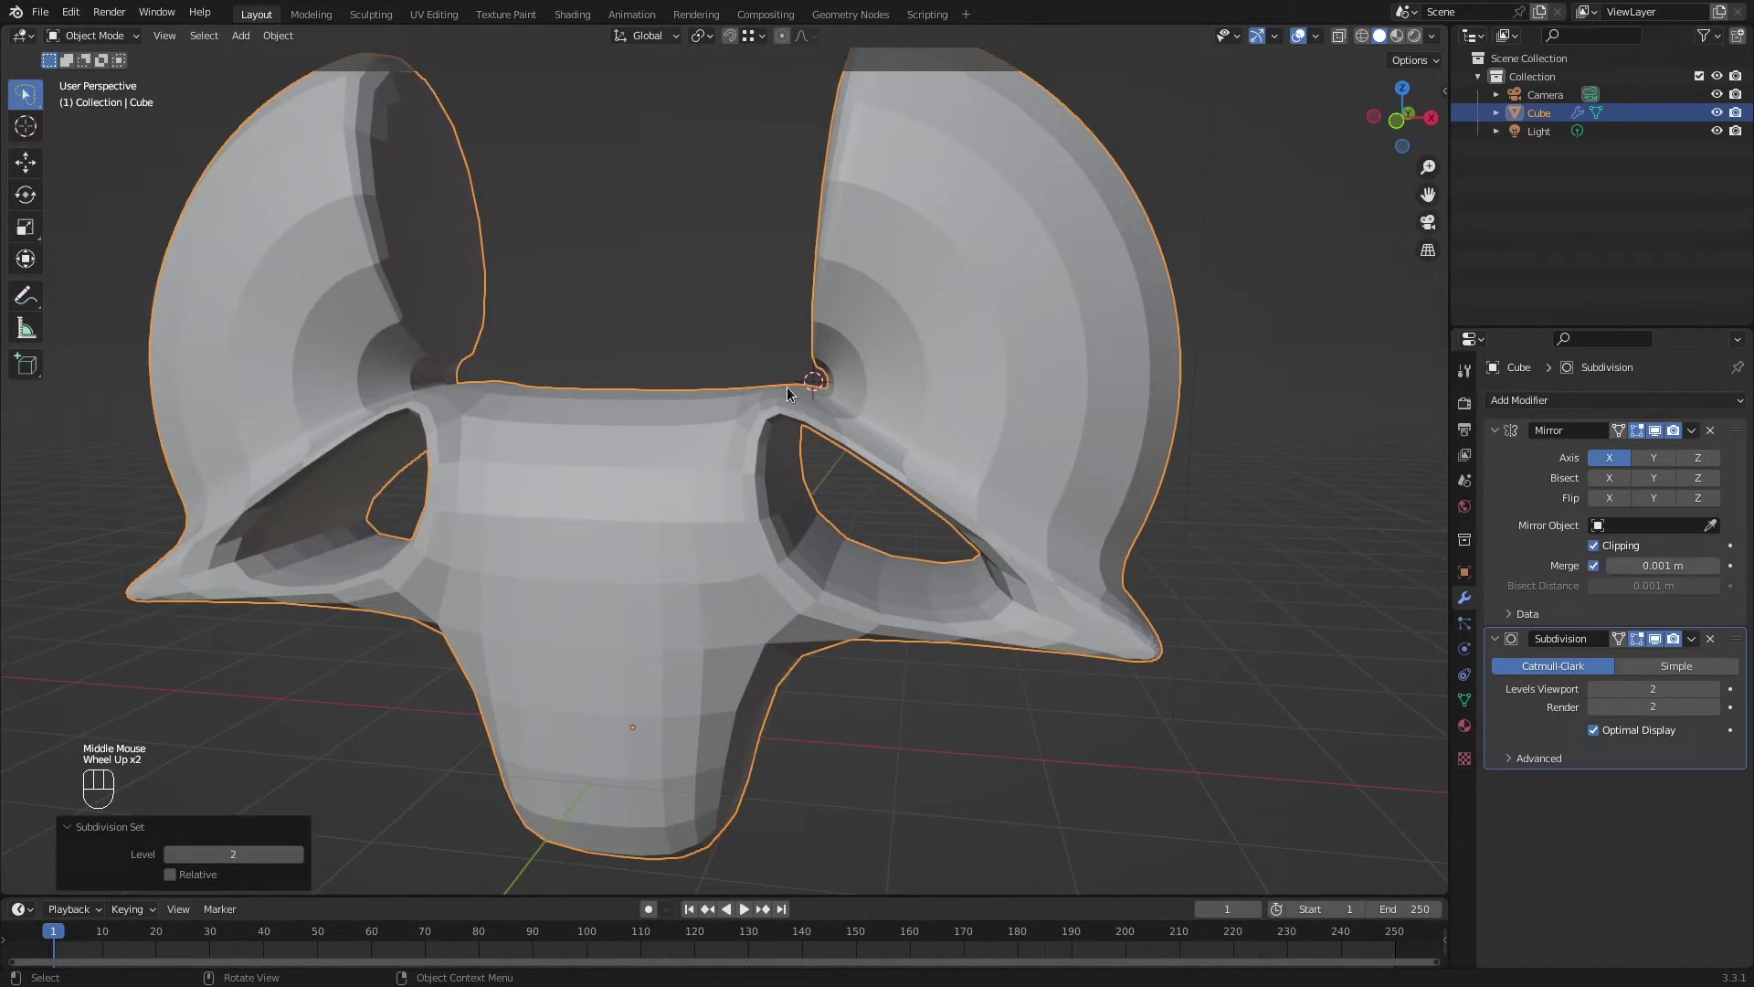
scroll("down", 3)
left_click_drag(723, 503, 826, 516)
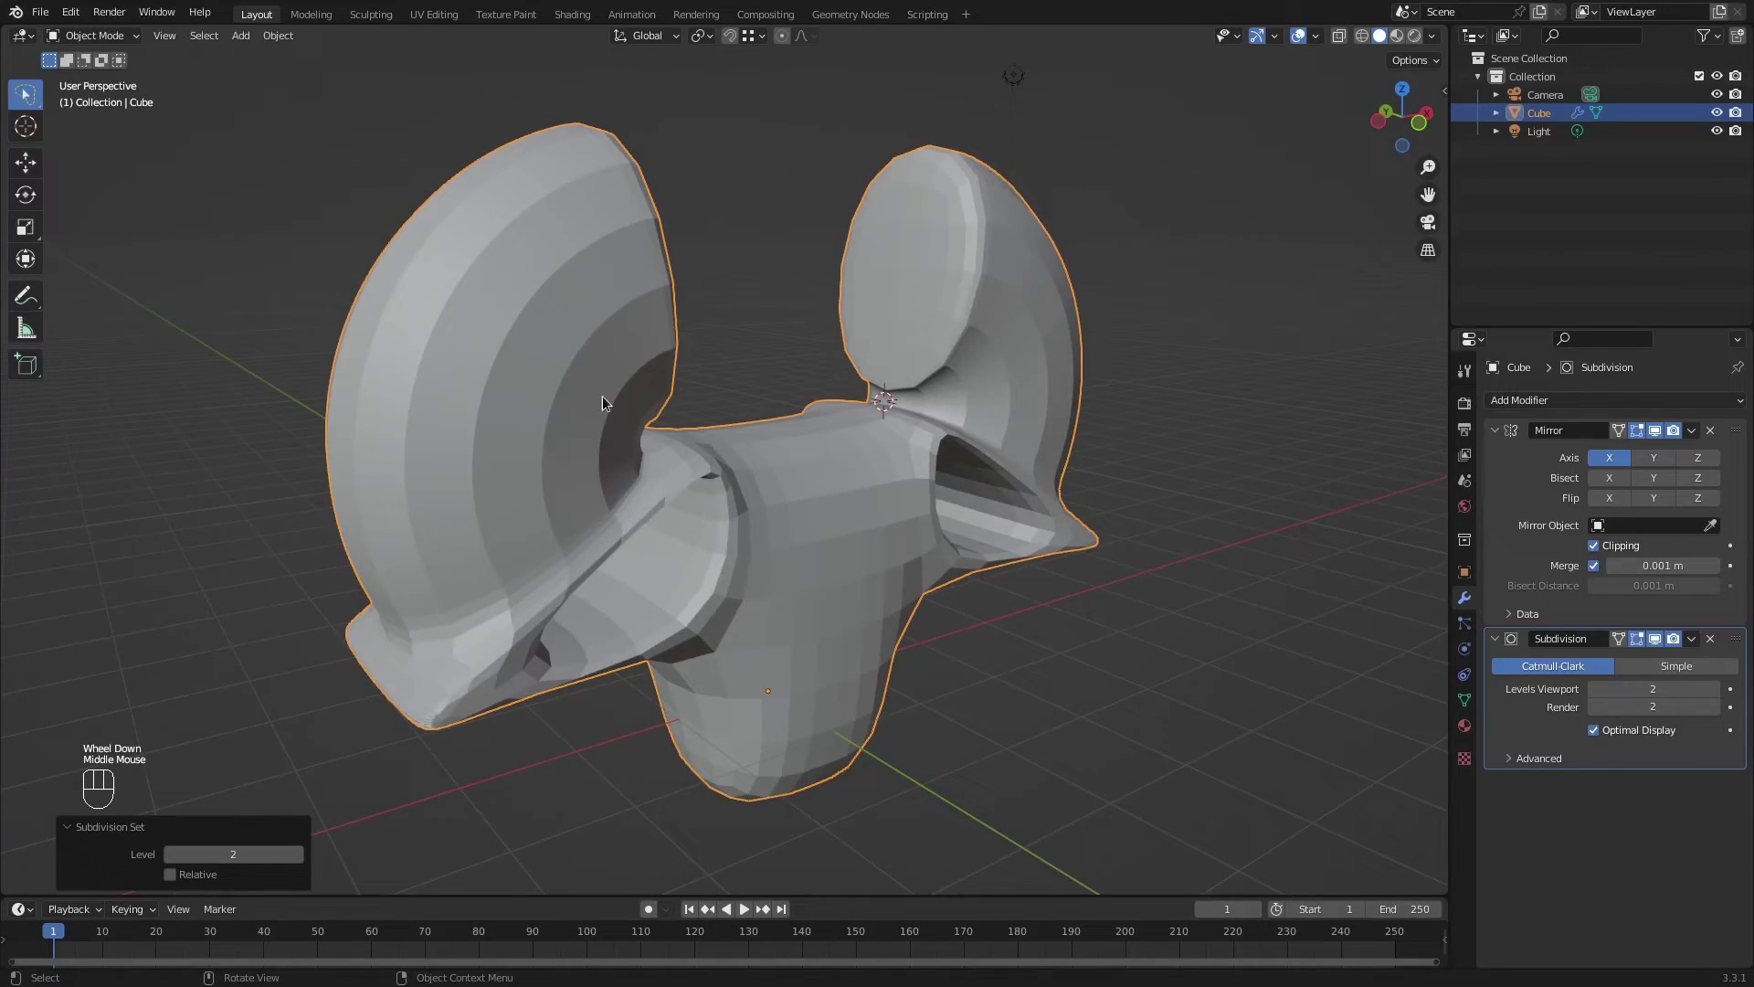
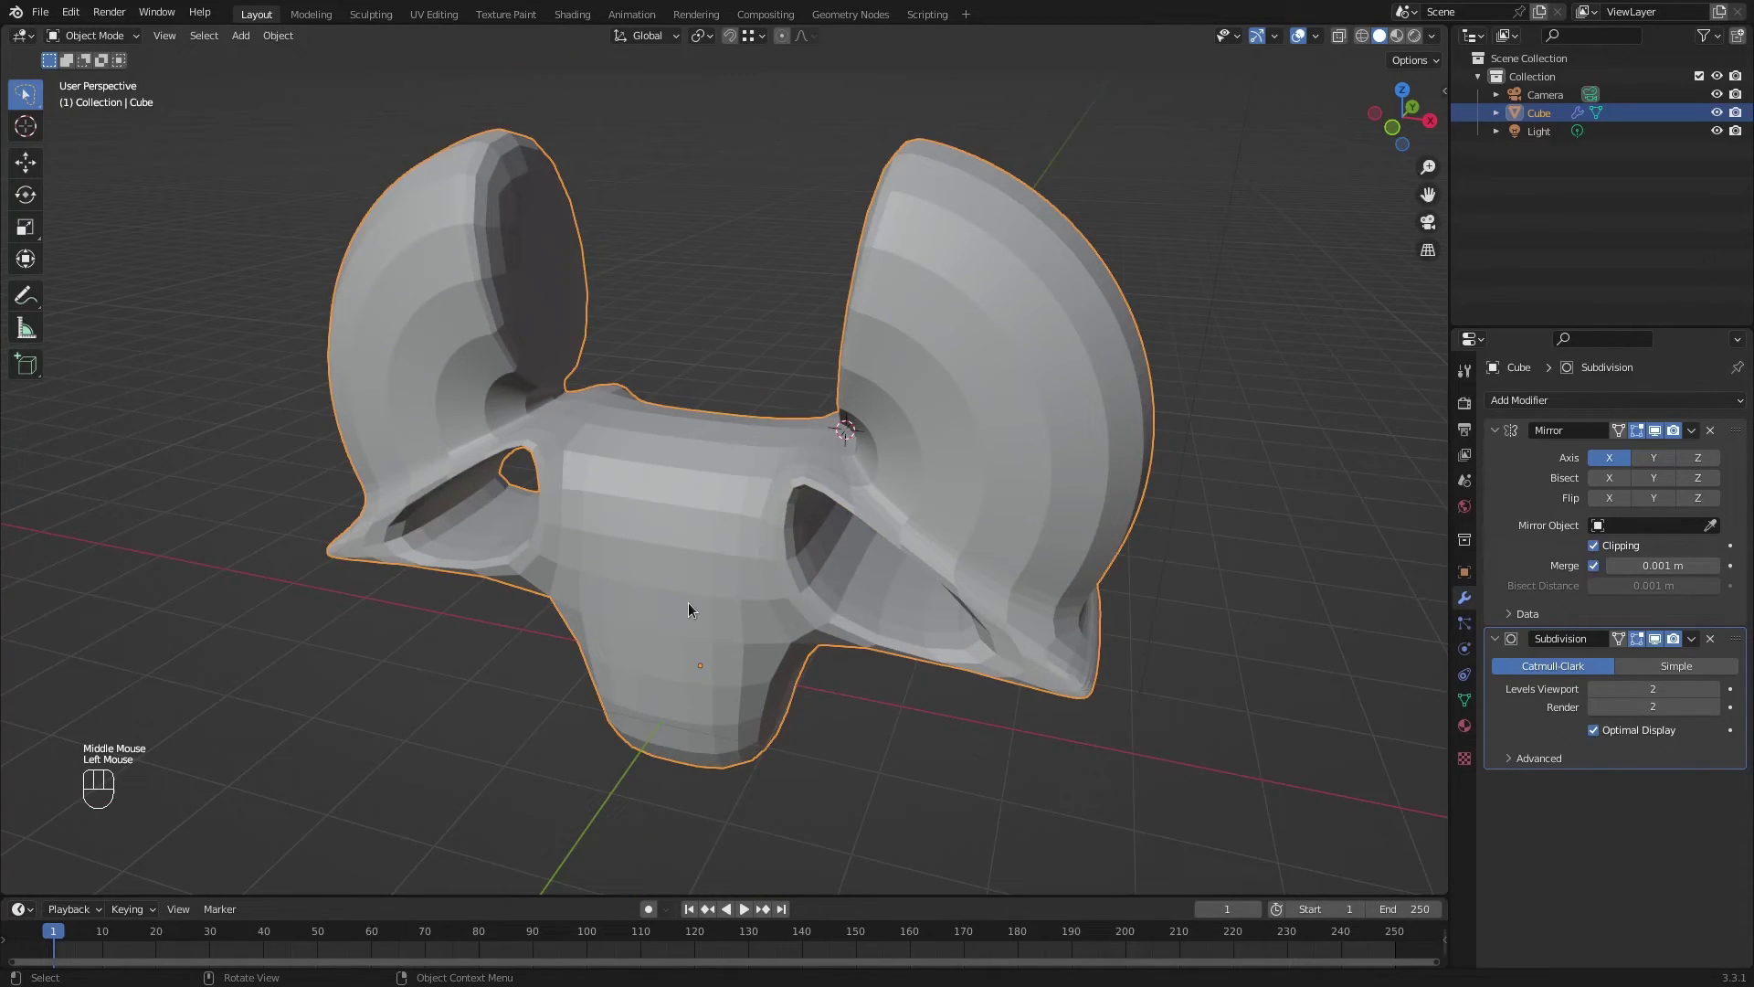
key("F3")
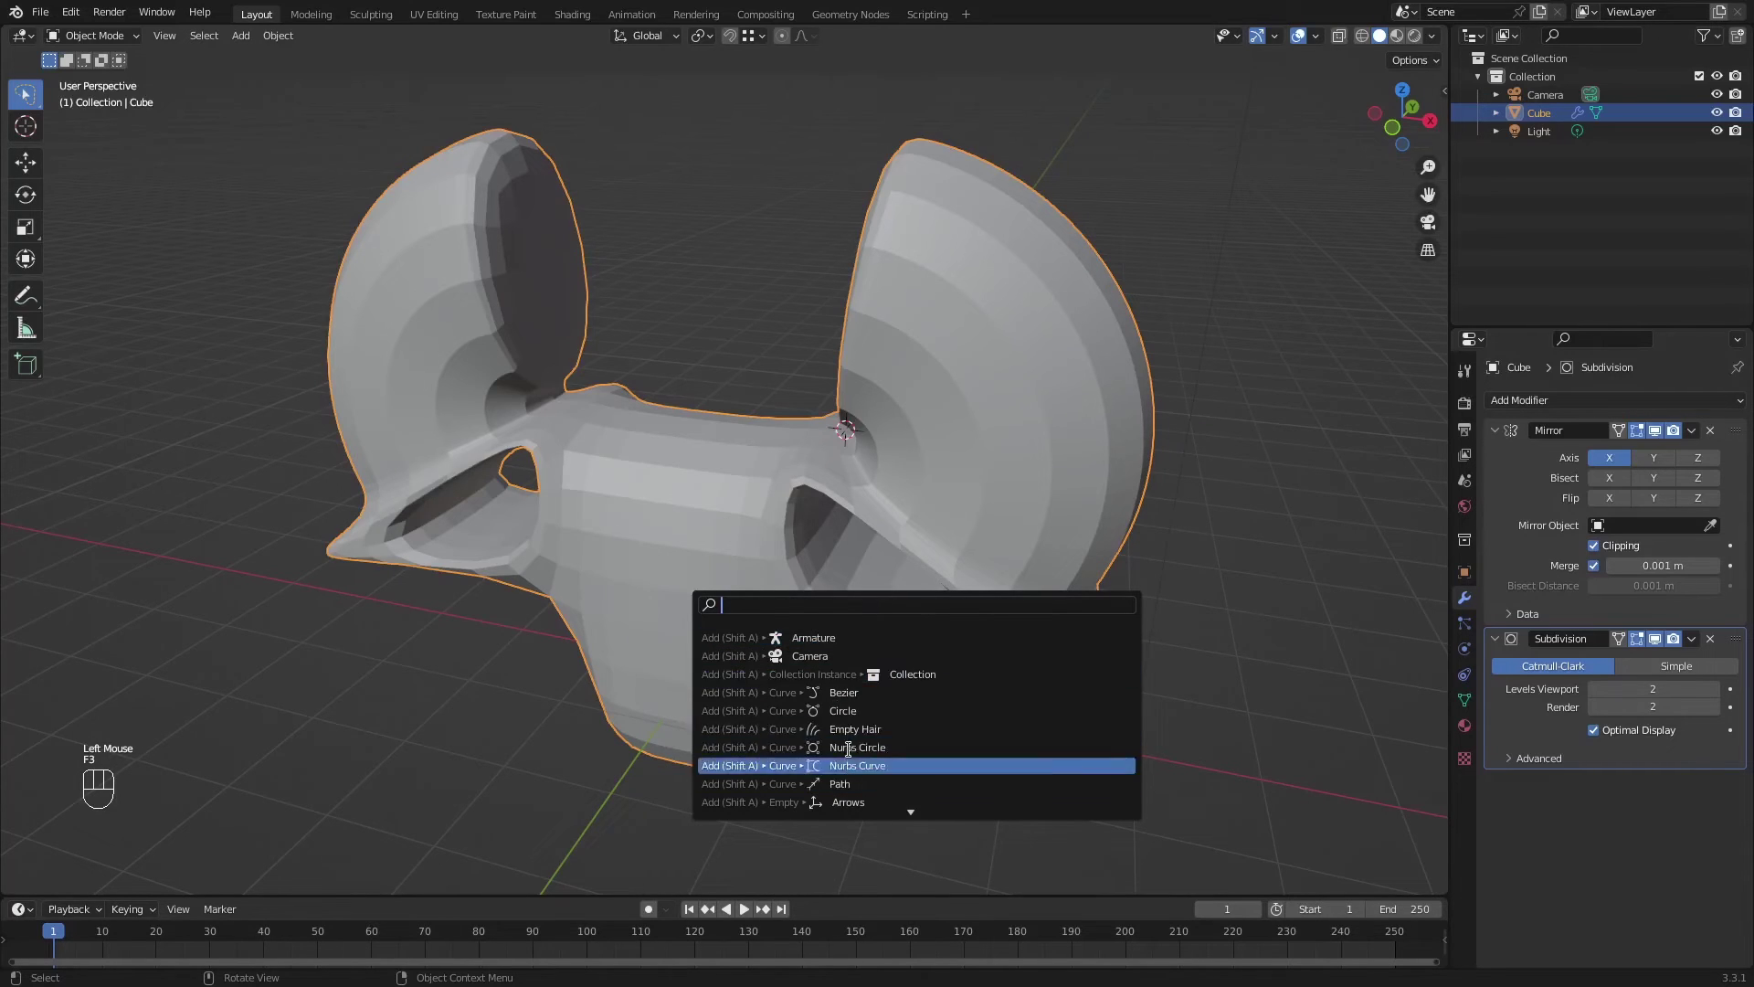
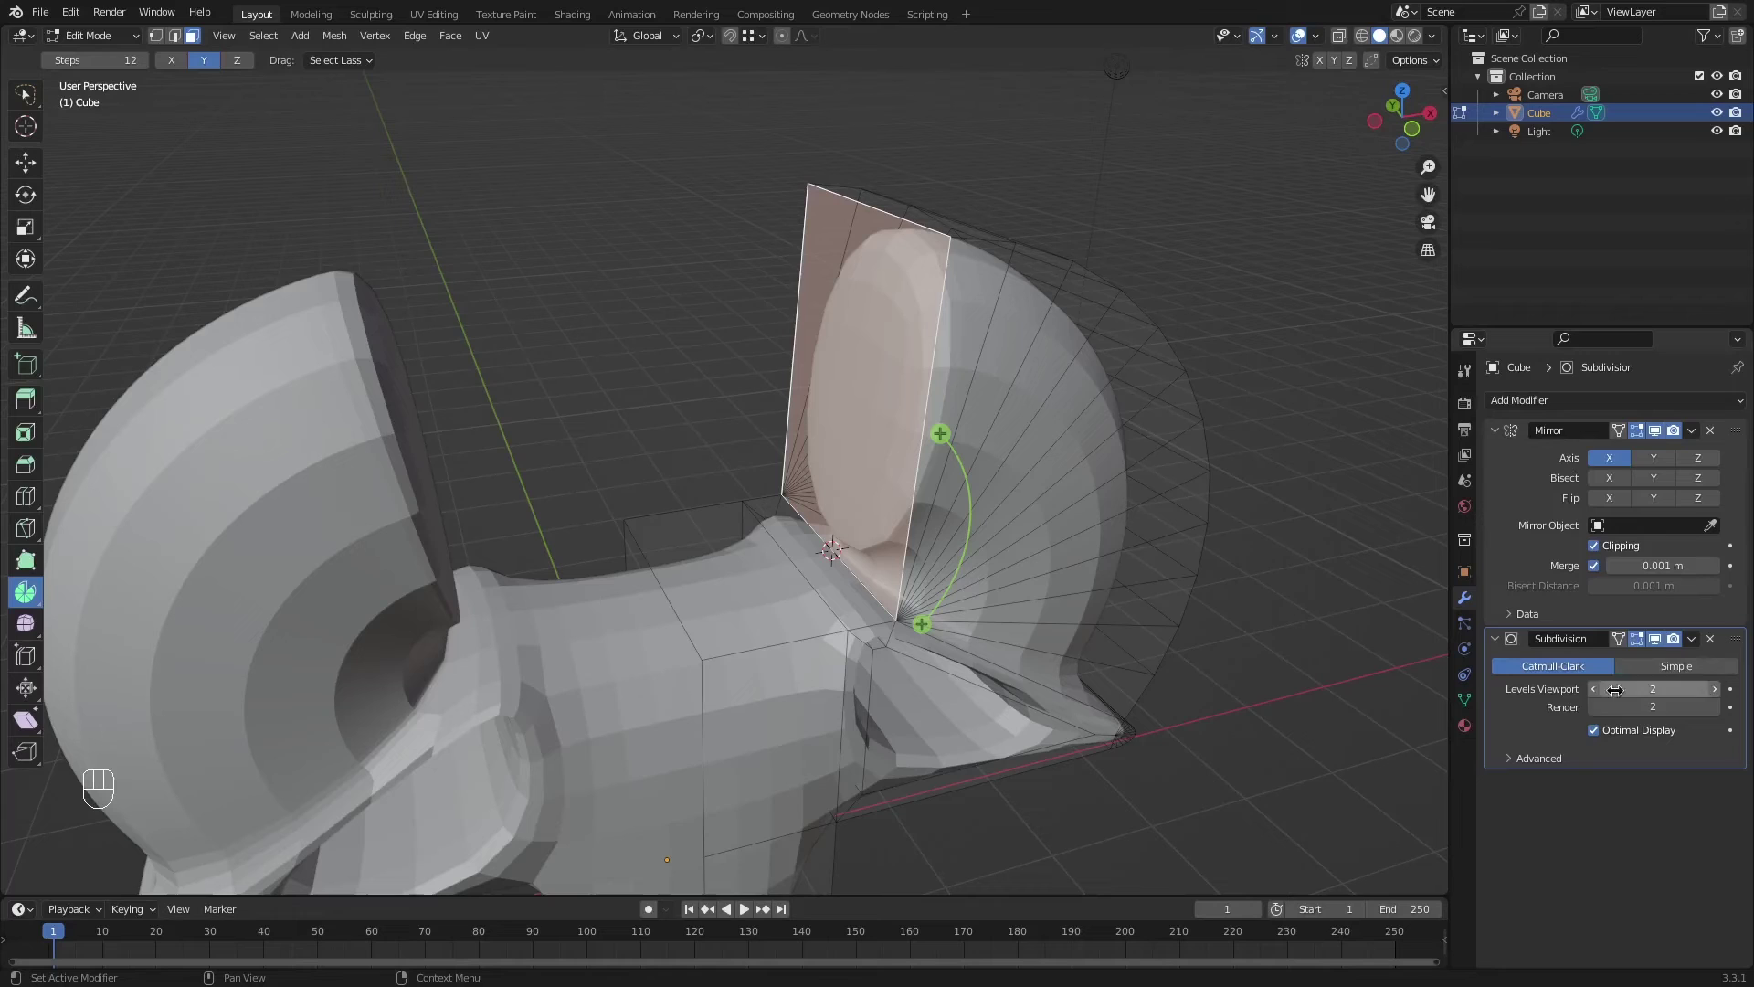
Scale the curled arm's end faces so the arms flare taller and wider.
left_click(1623, 639)
left_click(1624, 638)
left_click_drag(896, 442, 854, 354)
scroll("up", 3)
left_click_drag(854, 341, 873, 318)
left_click_drag(859, 347, 793, 437)
middle_click(799, 440)
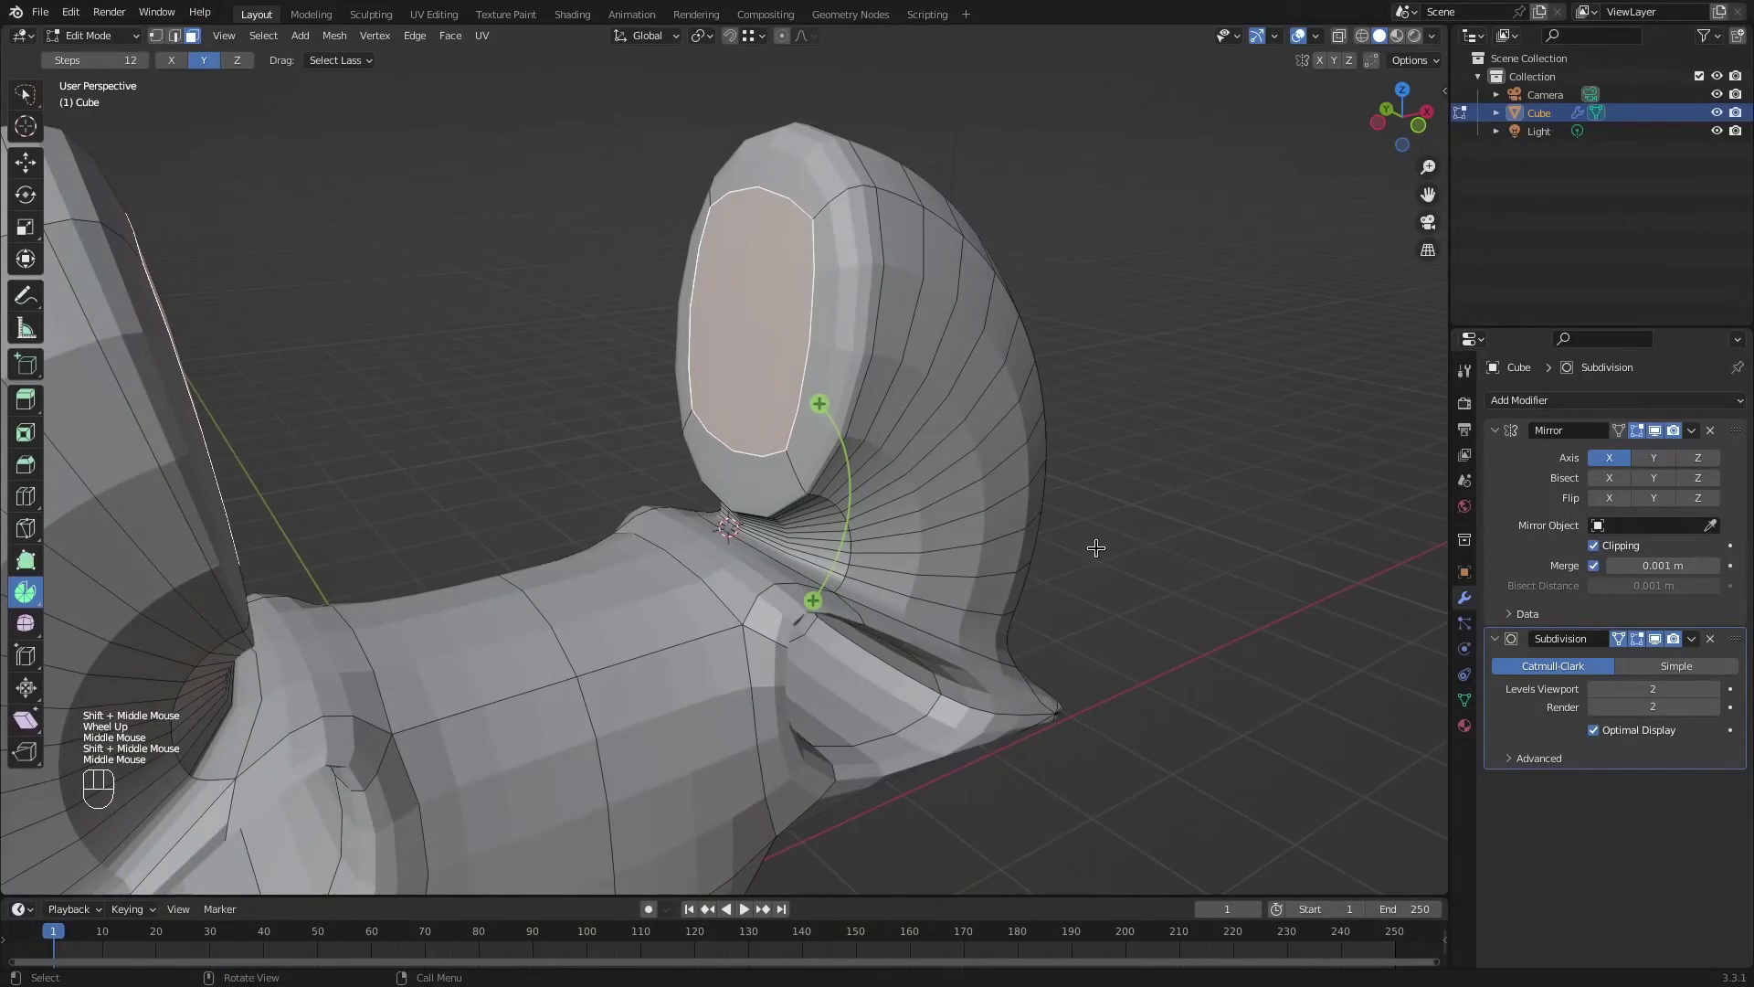
Bring up the command search to look for the Shear operator.
left_click(1618, 641)
left_click_drag(811, 467, 823, 528)
key("space")
key("shift+Left")
scroll("down", 3)
key("F3")
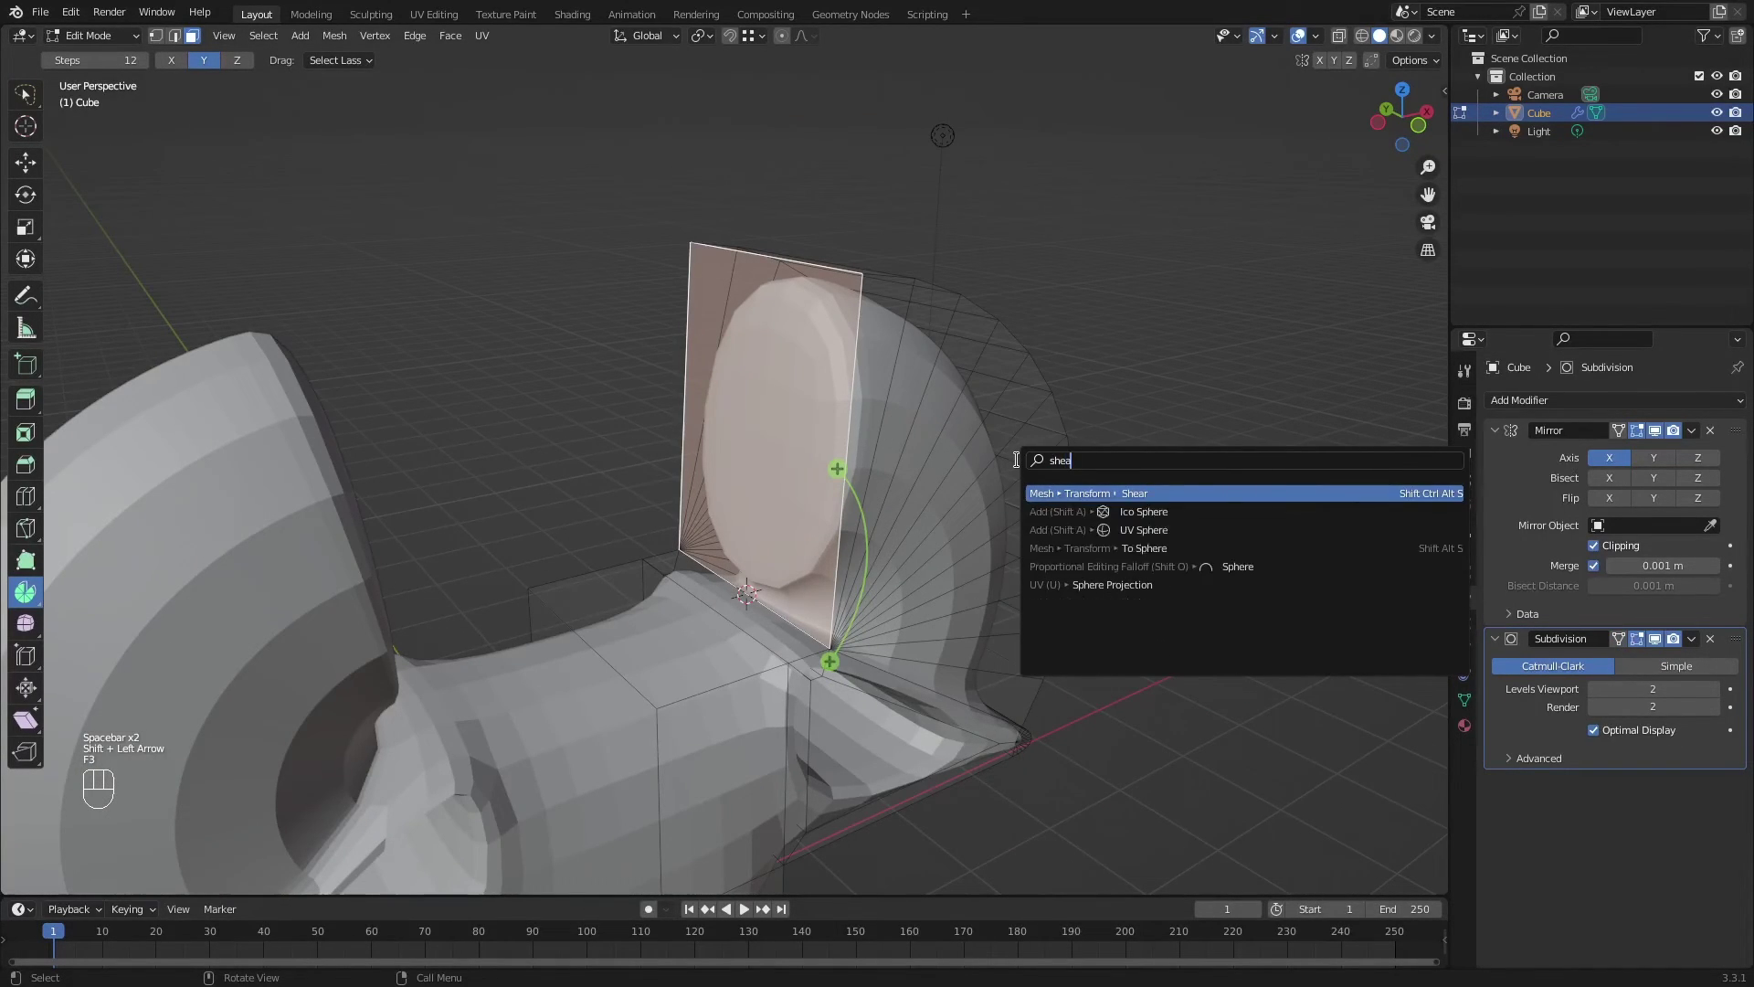
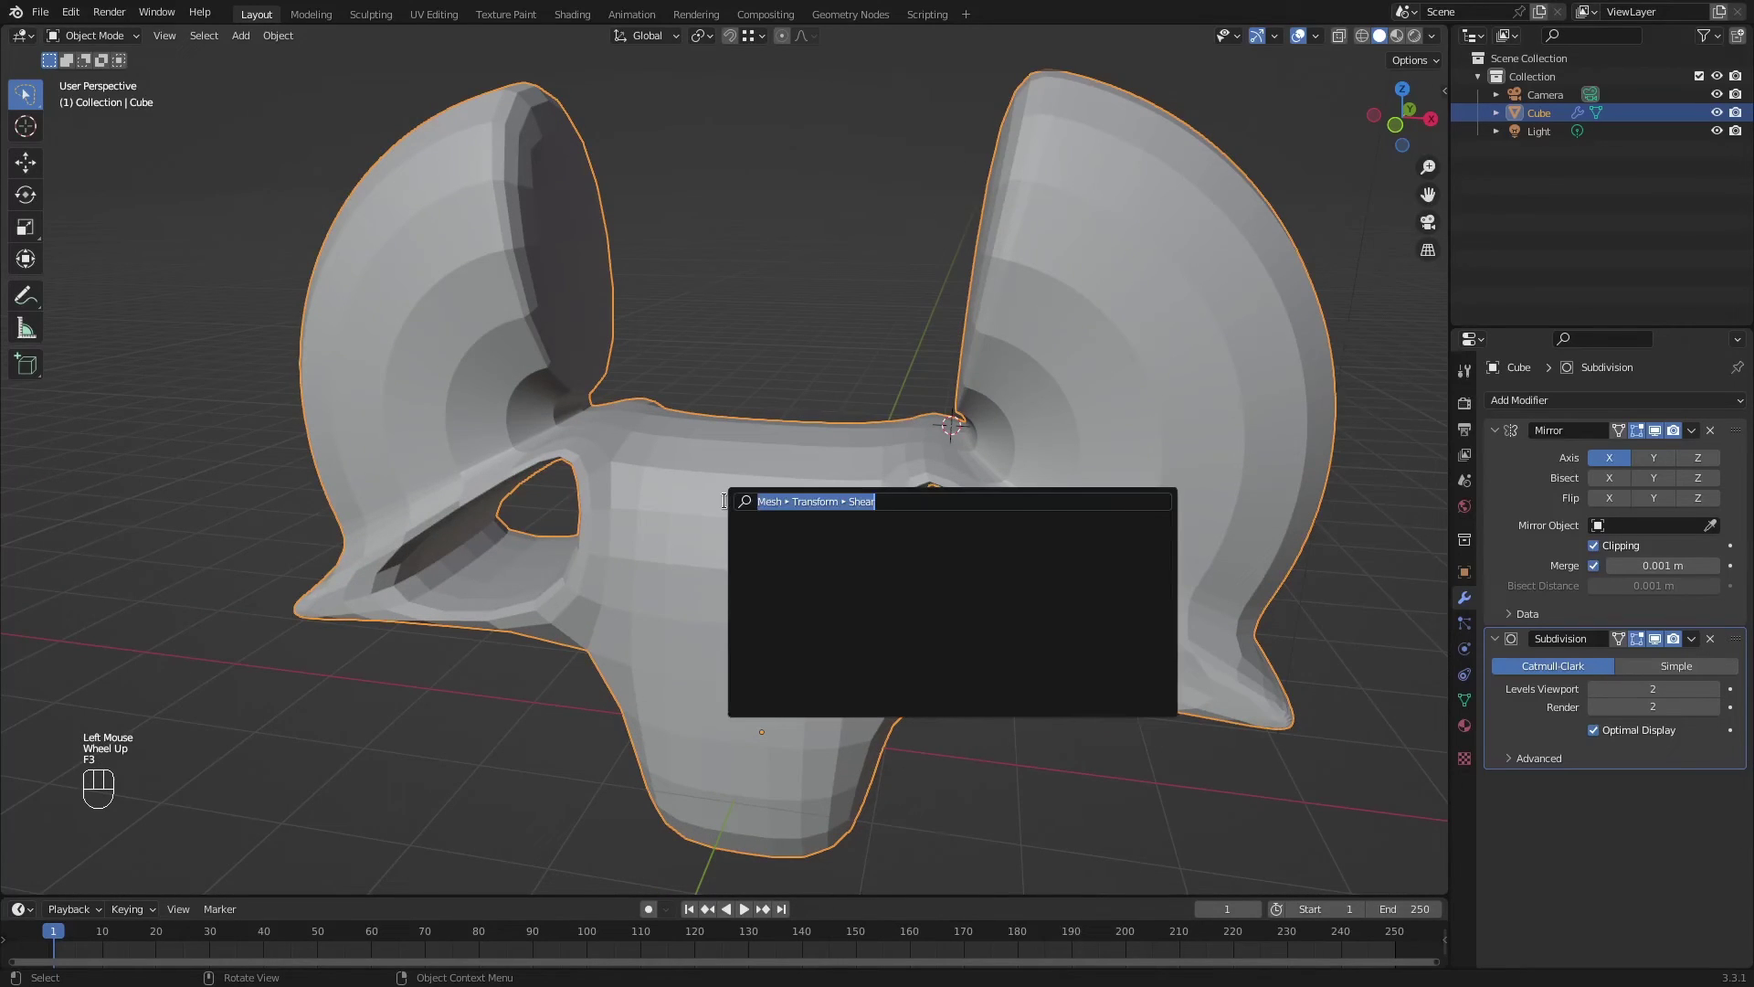
Apply Object > Shade Smooth so the subdivided mesh shows no facets.
key("o")
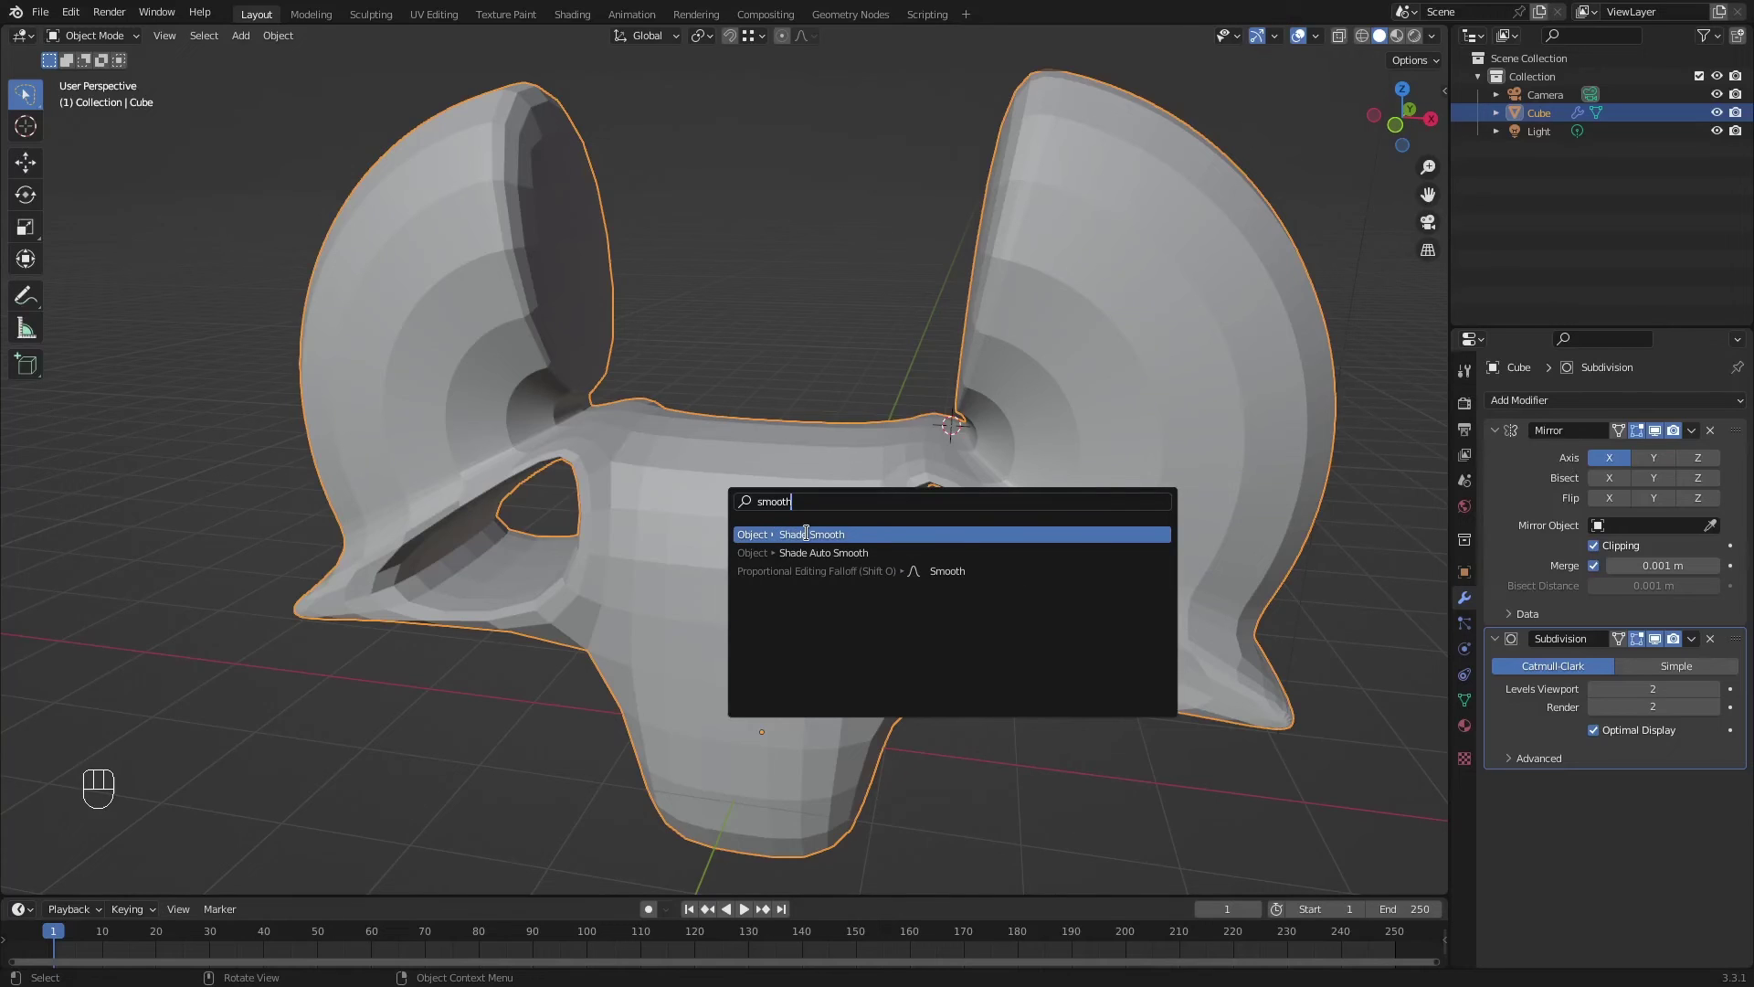
scroll("down", 3)
left_click_drag(795, 629, 806, 611)
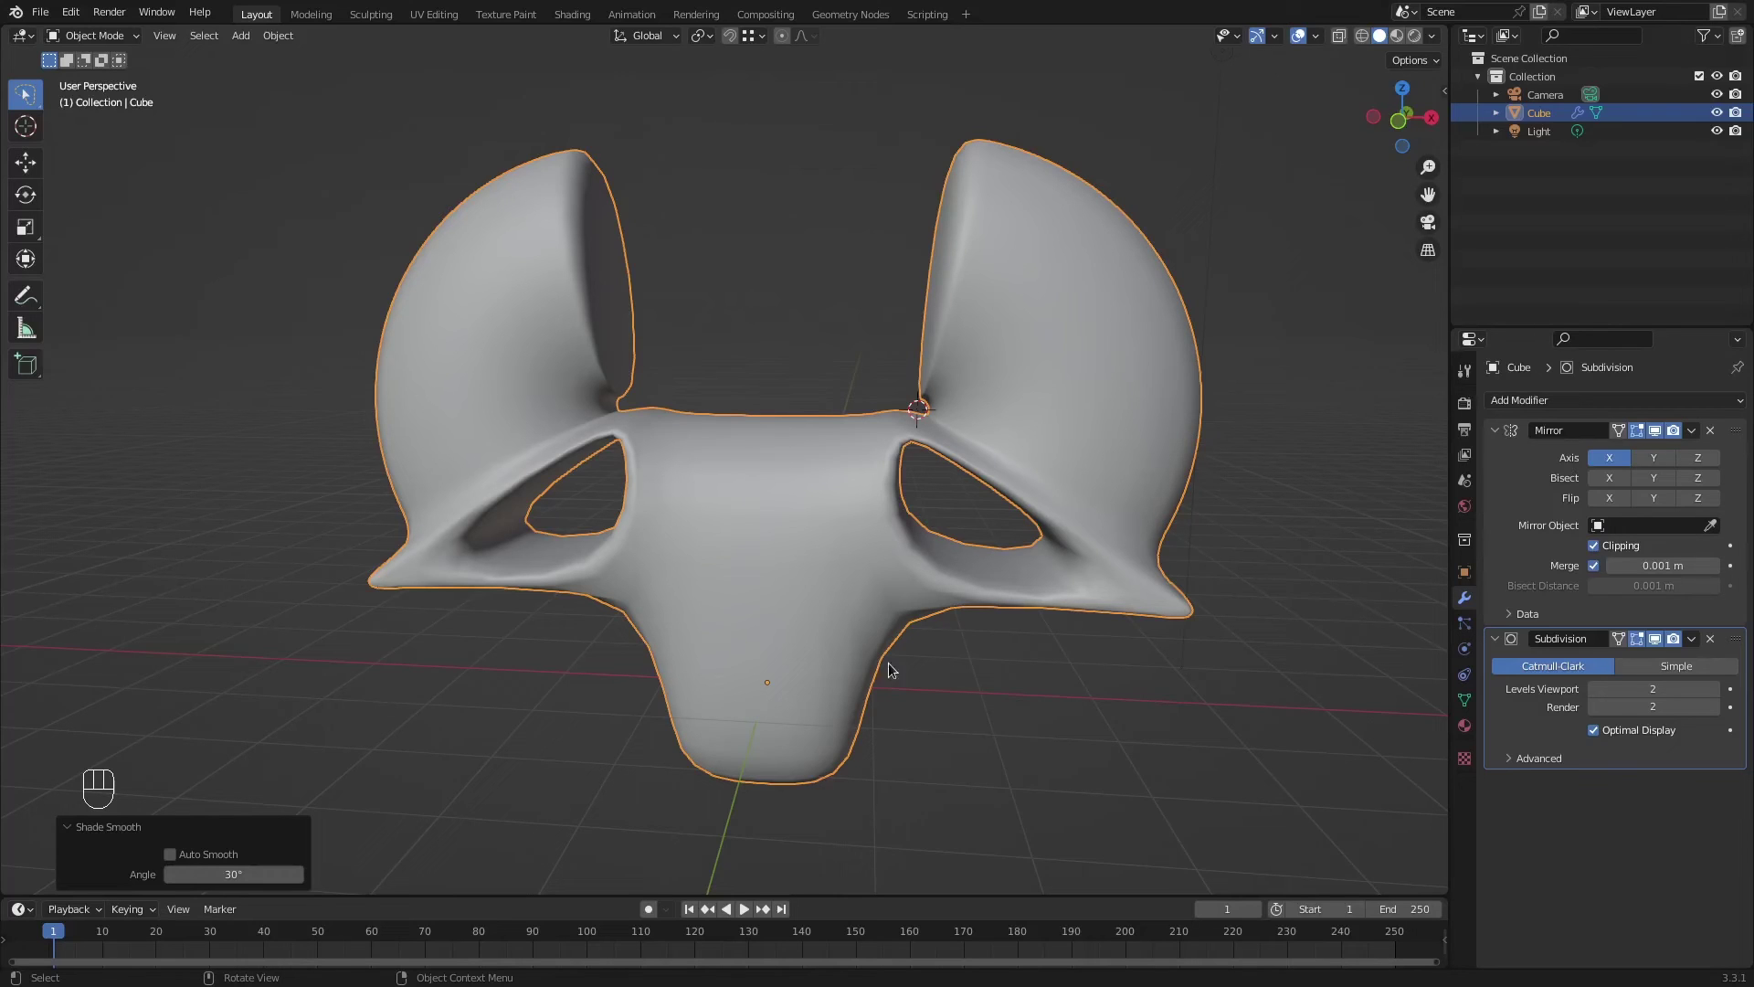
scroll("down", 3)
left_click_drag(971, 623, 938, 610)
left_click_drag(902, 615, 870, 632)
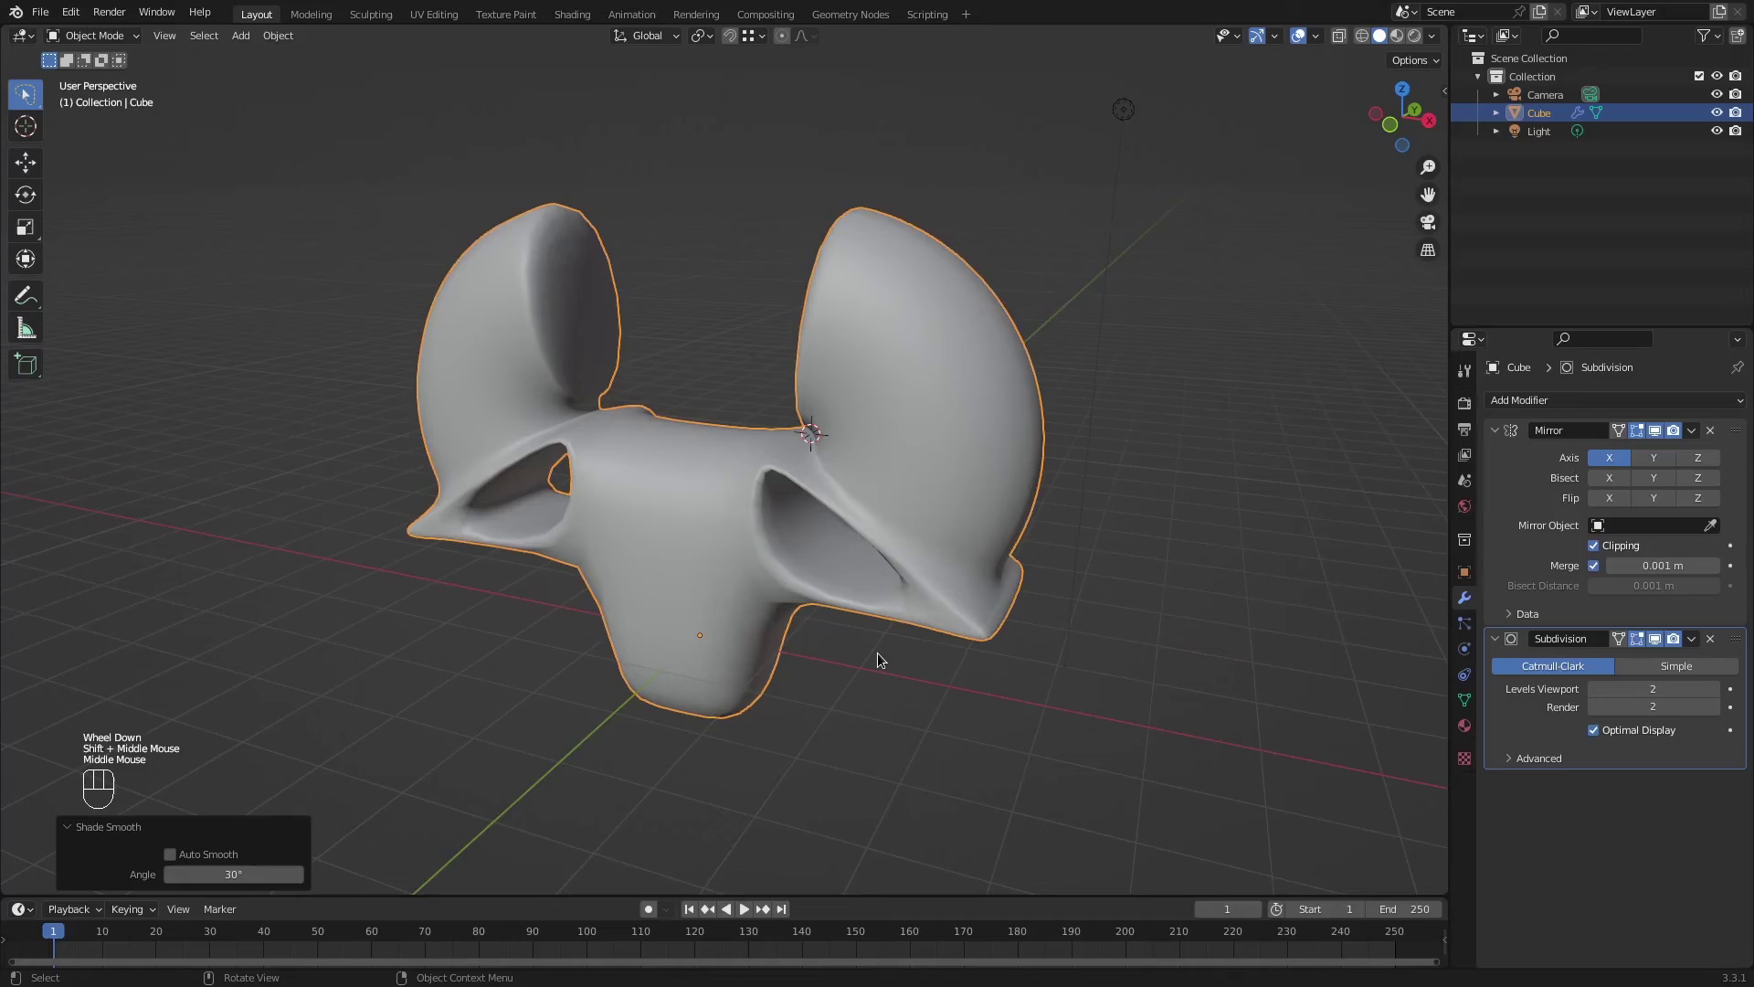
Add a Mesh > UV Sphere and move it above the body between the curled arms.
key("shift+a")
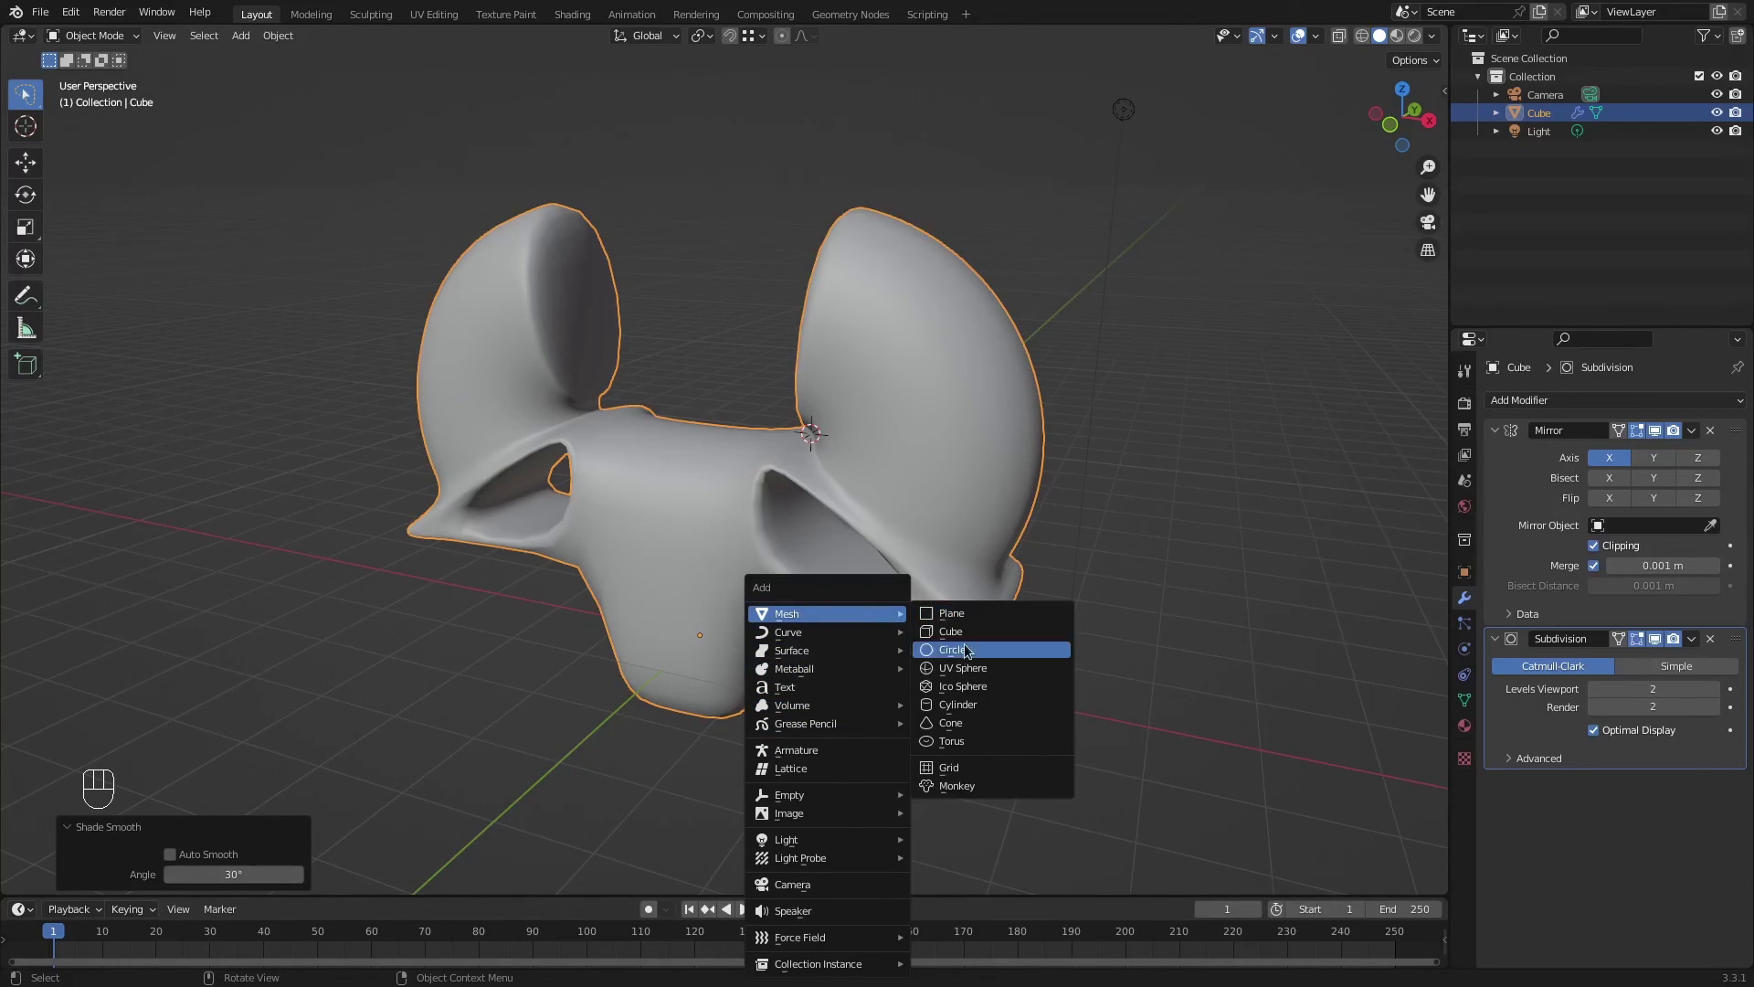
left_click_drag(883, 607, 925, 583)
left_click_drag(923, 602, 894, 661)
scroll("up", 3)
scroll("down", 3)
left_click_drag(853, 567, 819, 485)
middle_click(805, 483)
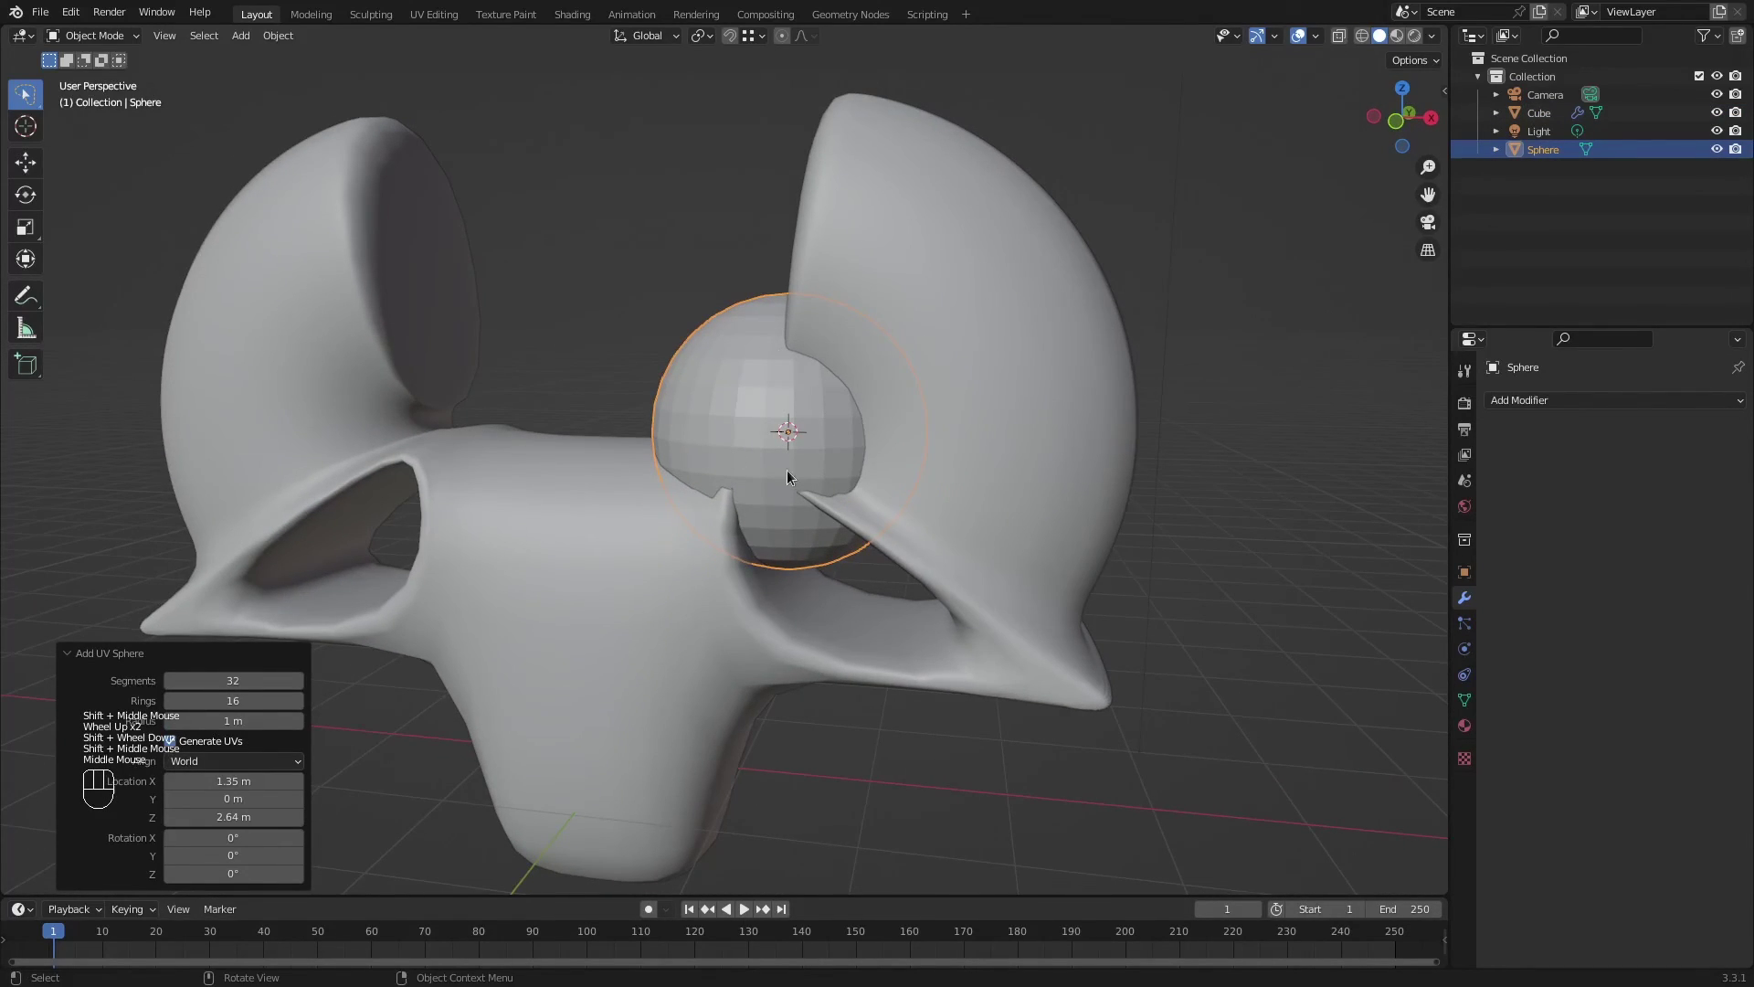
left_click_drag(809, 515, 834, 521)
scroll("down", 3)
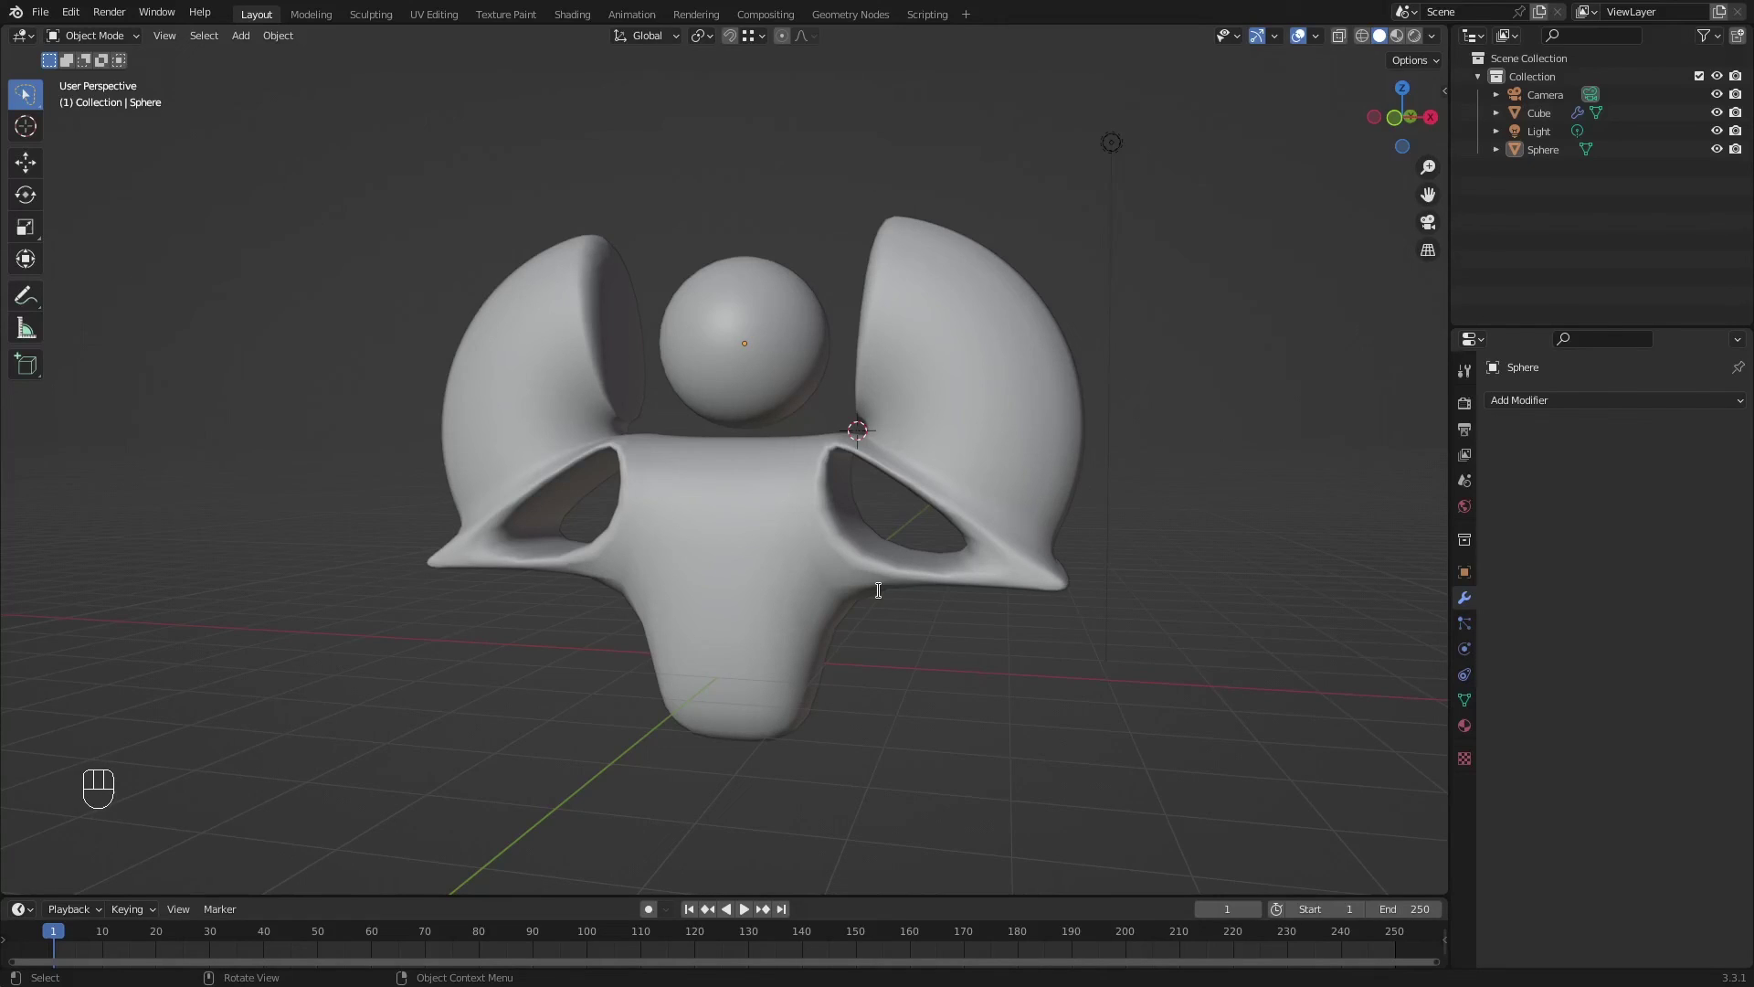